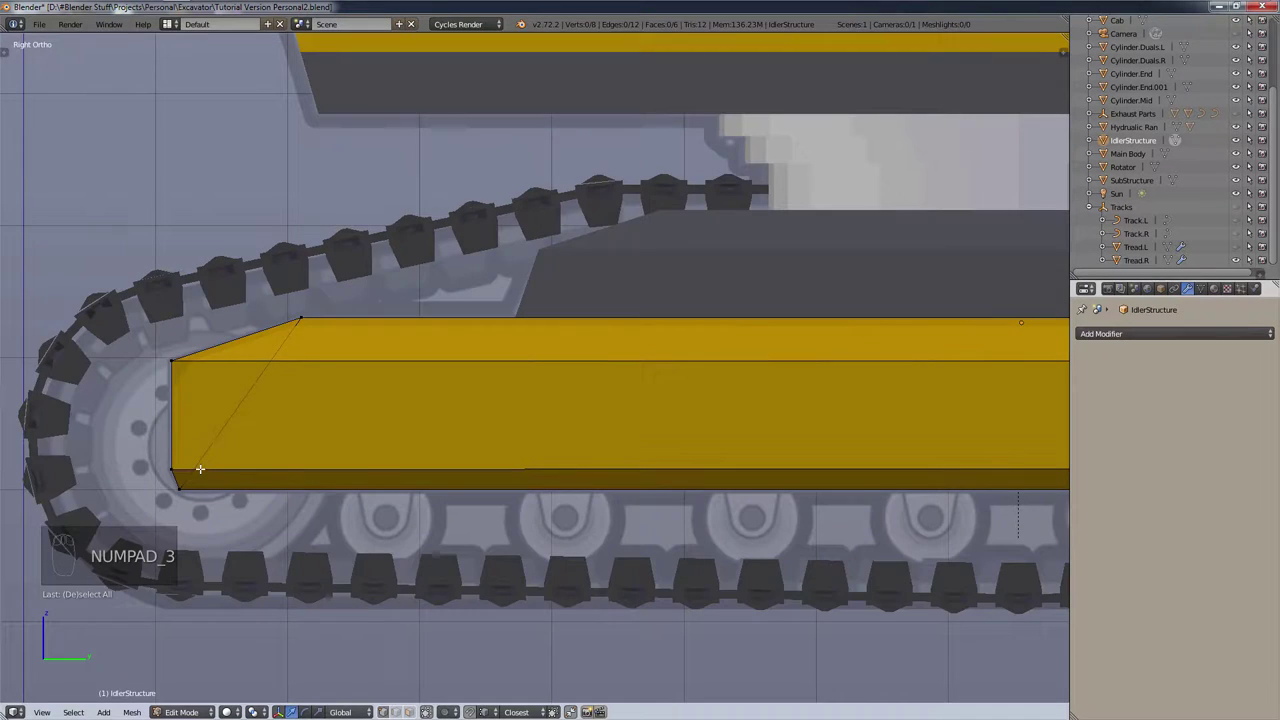
# Step: Switch the IdlerStructure to see-through wireframe and pick out a vertex against the track in side view
pyautogui.press('z')
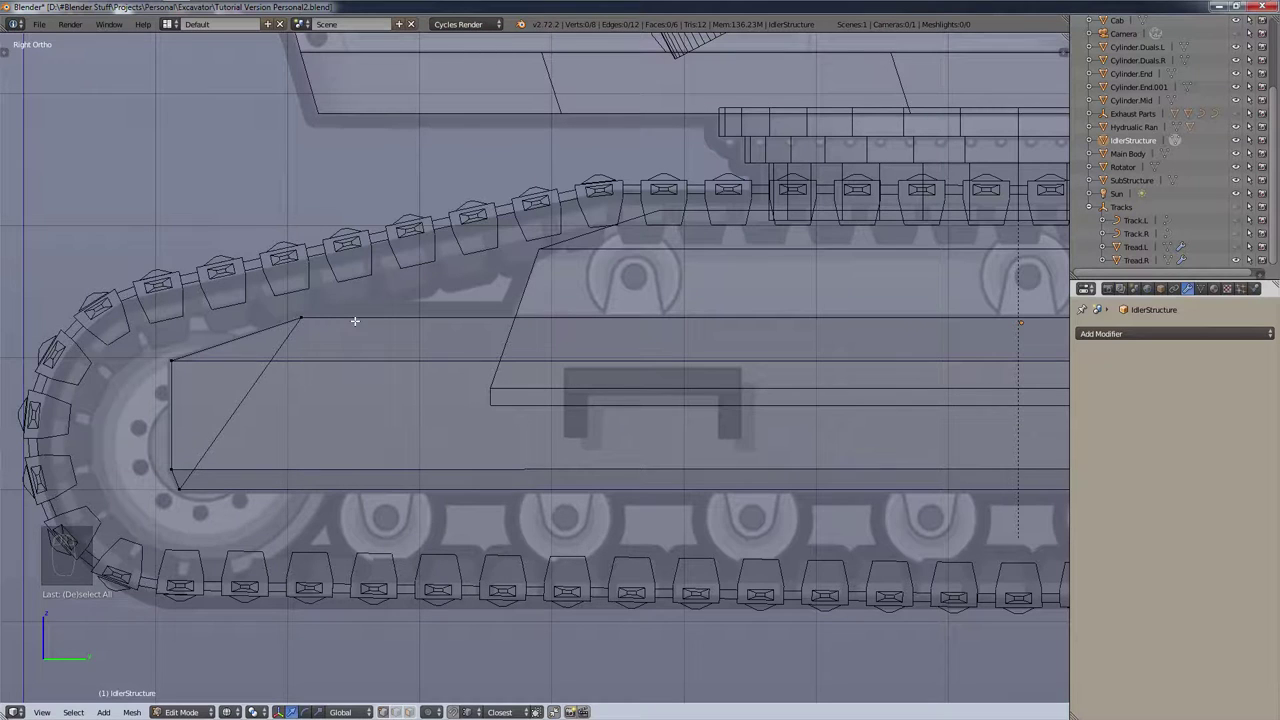
pyautogui.press('c')
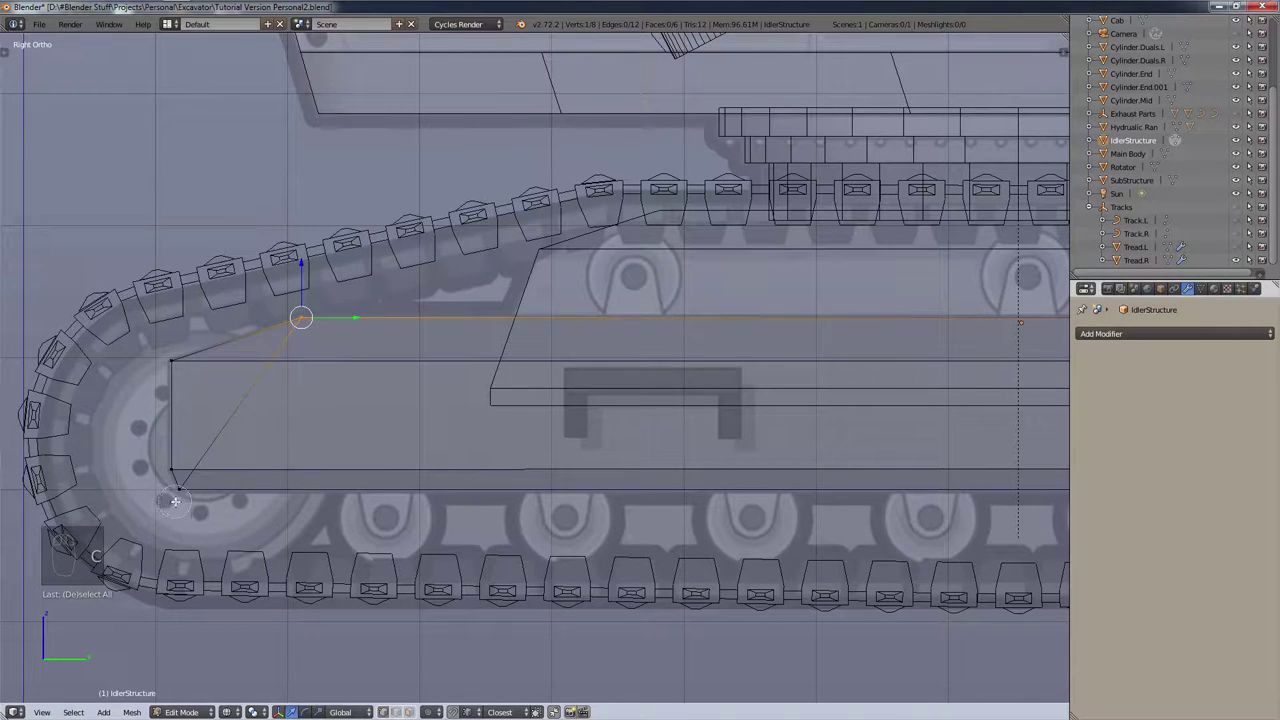
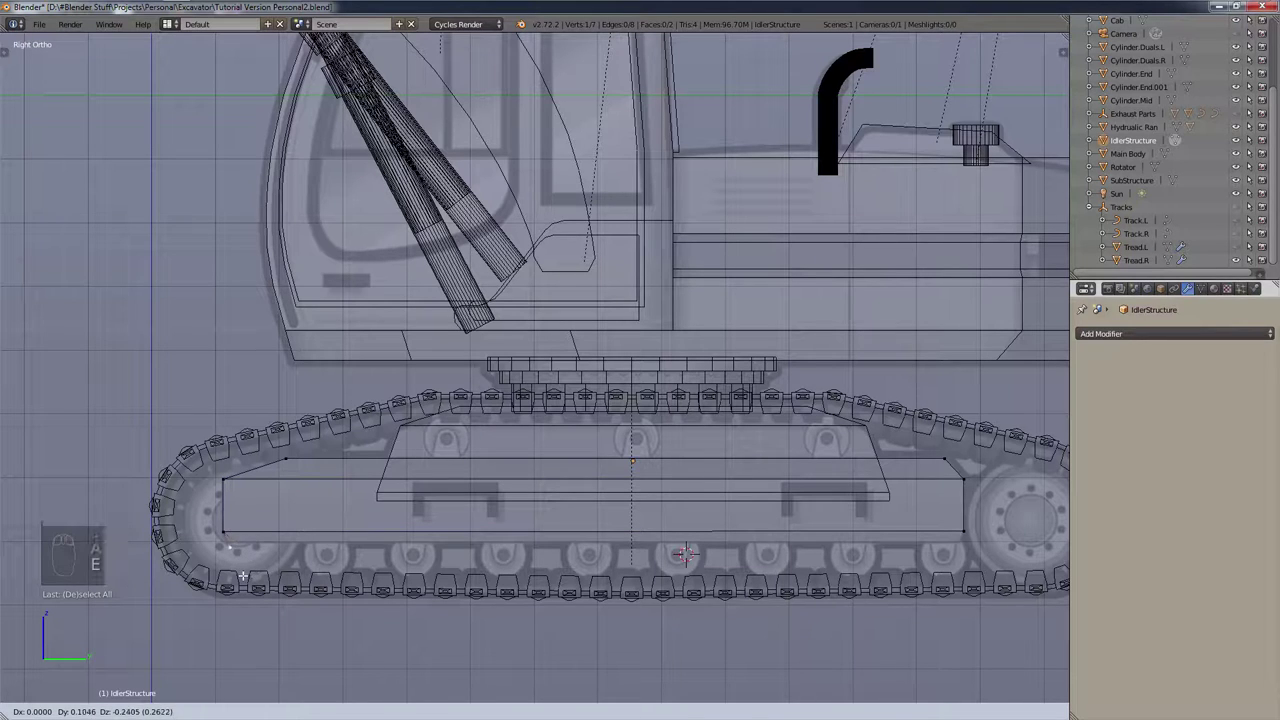
# Step: Extrude a vertex to extend the IdlerStructure outline along the track's bottom edge
pyautogui.press('e')
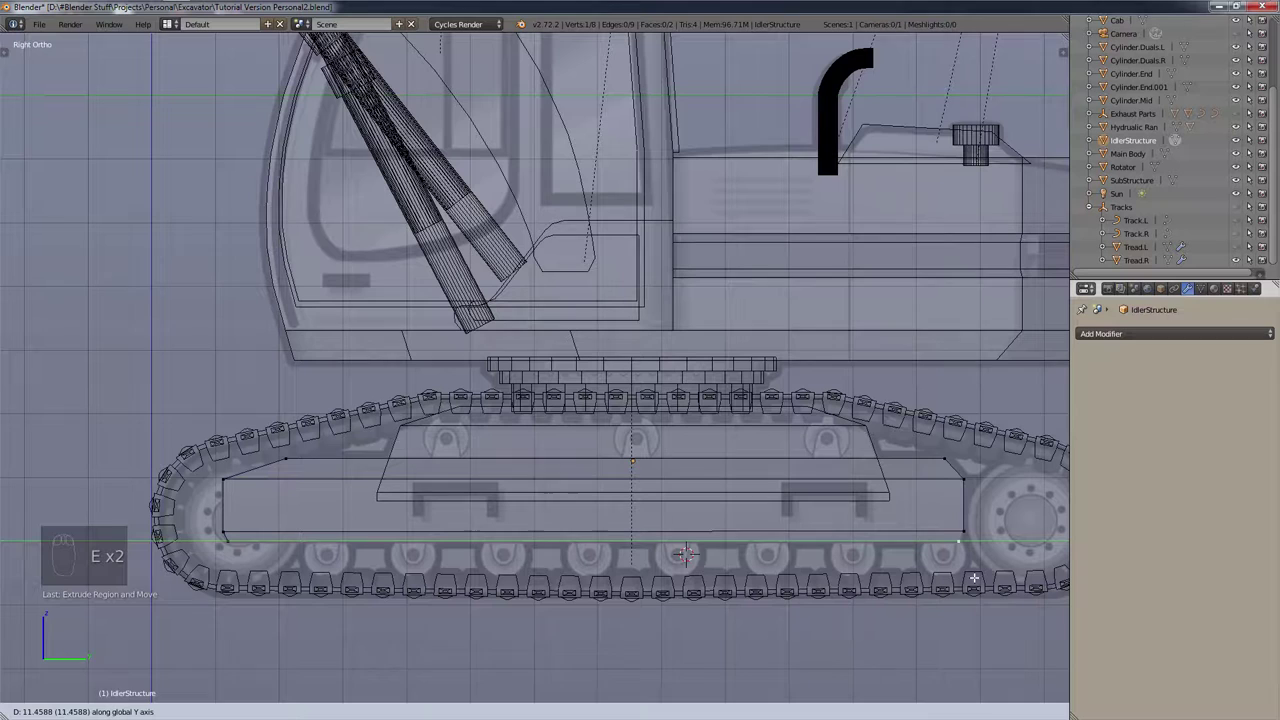
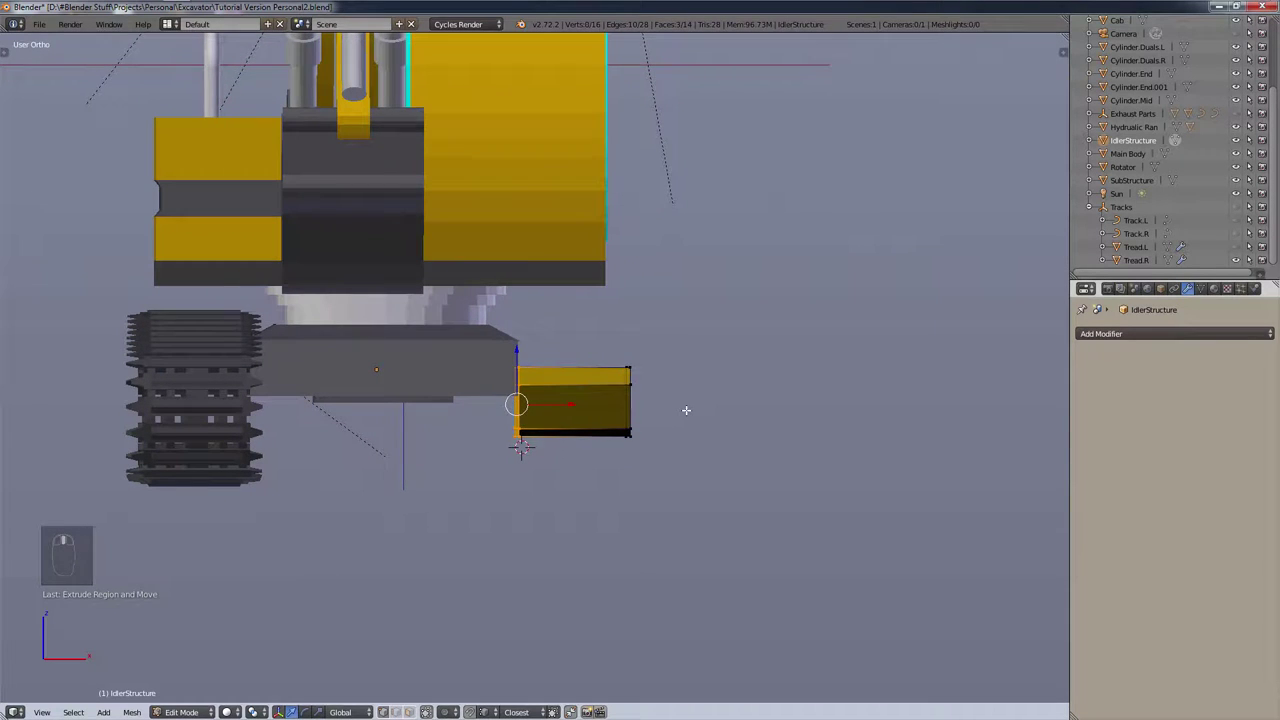
# Step: Duplicate the whole idler beam in front view and move the copy inside the opposite track
pyautogui.press('a')
pyautogui.press('KP_1')
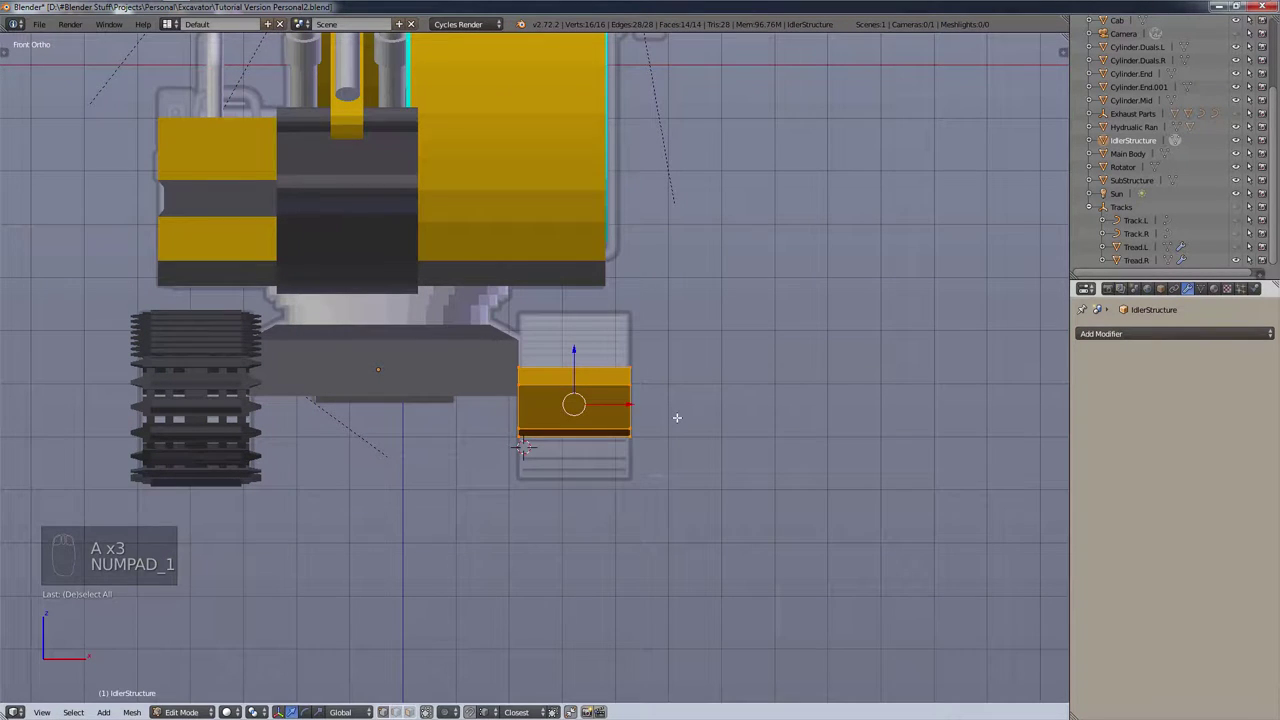
pyautogui.press('shift+d')
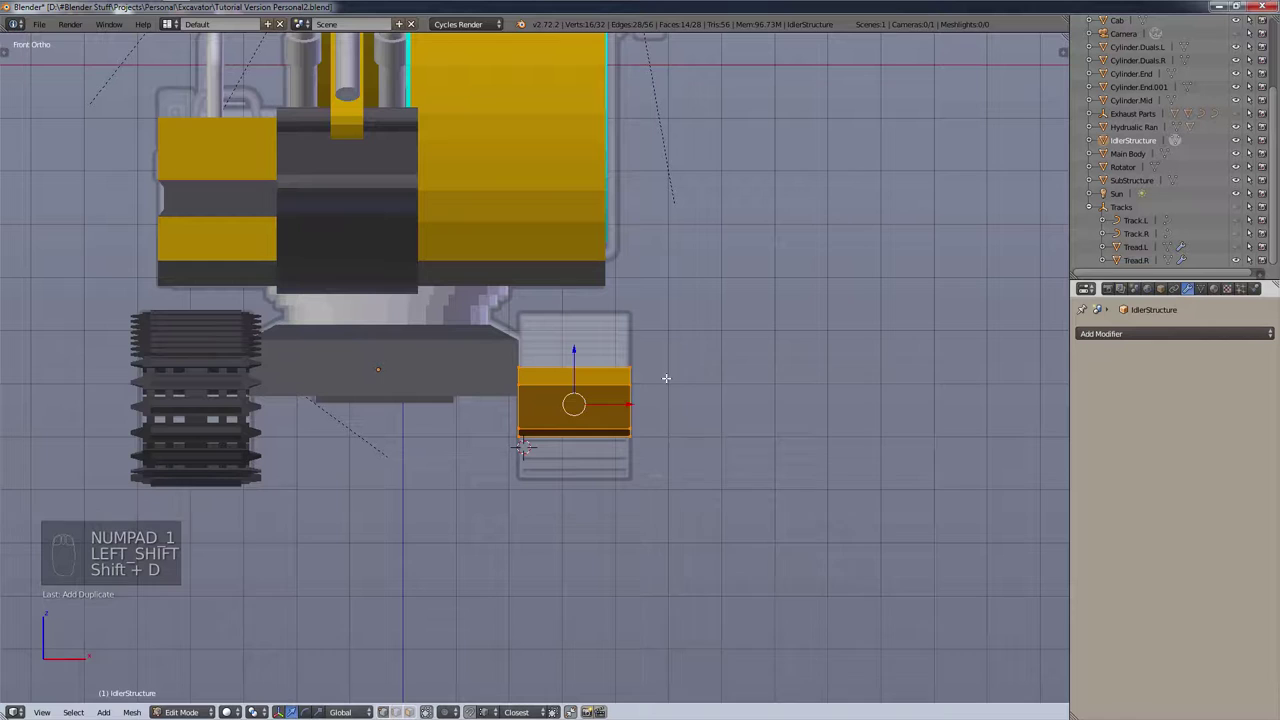
pyautogui.press('g')
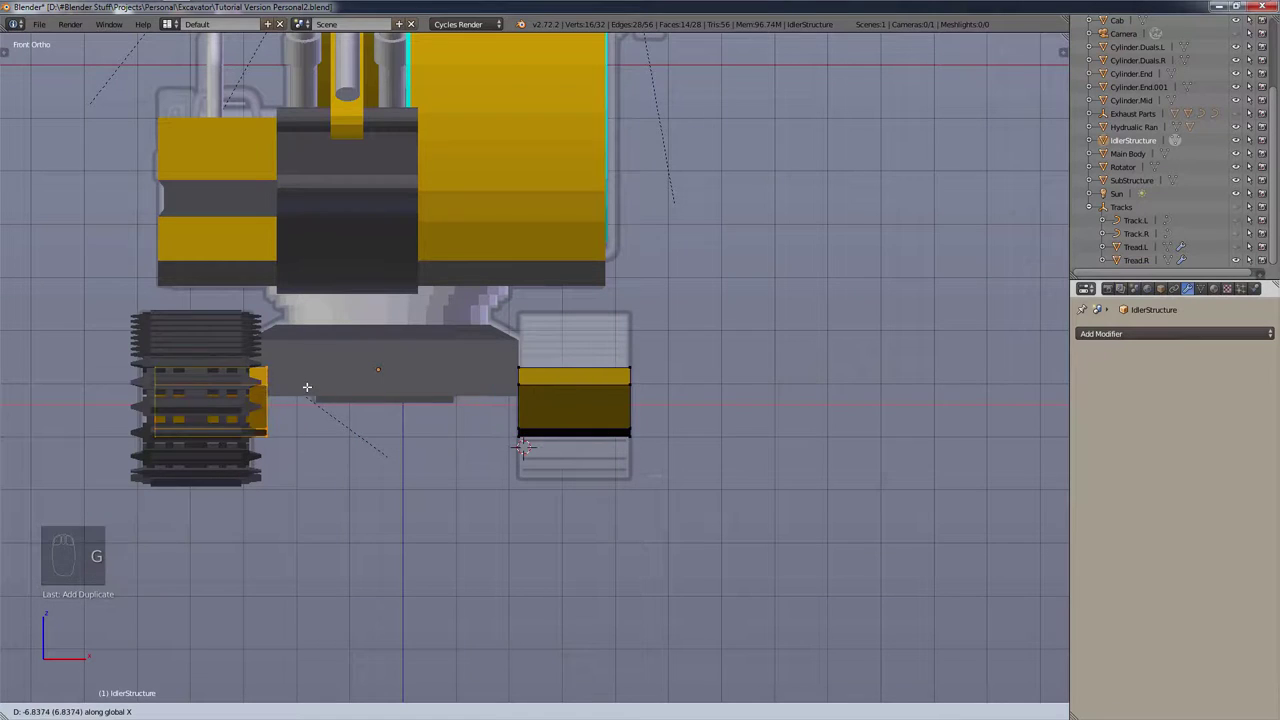
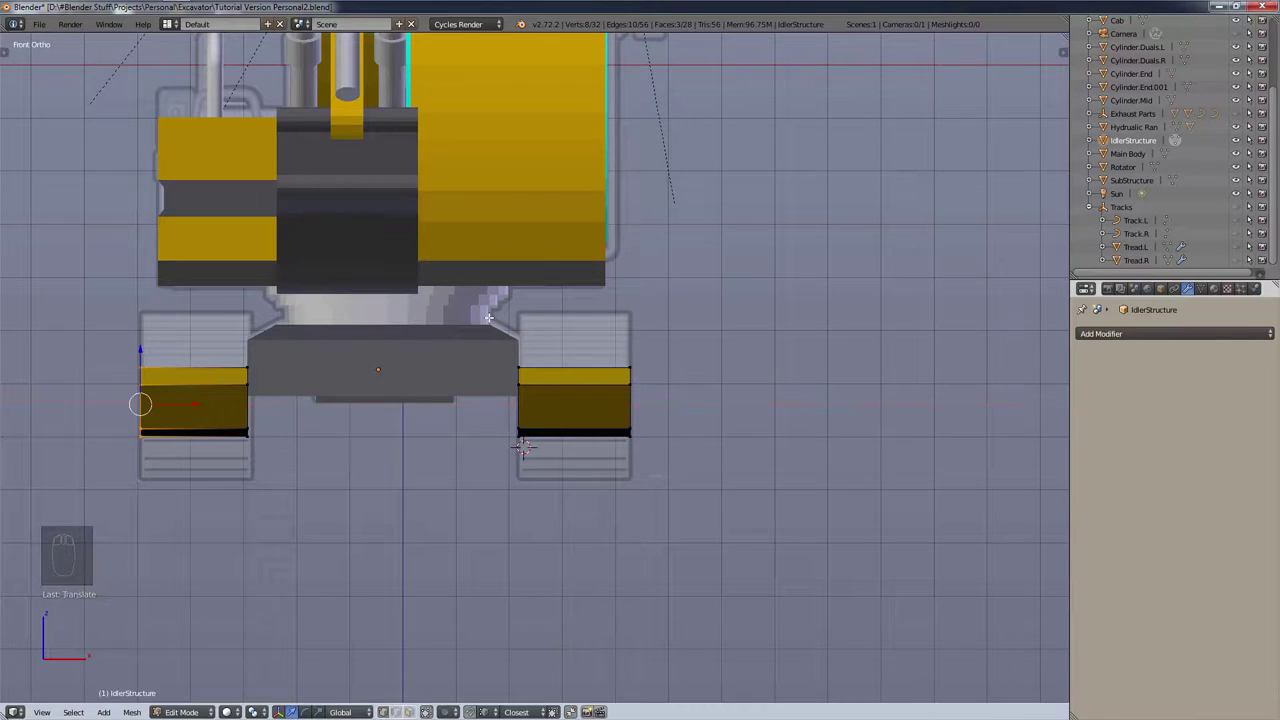
pyautogui.press('a')
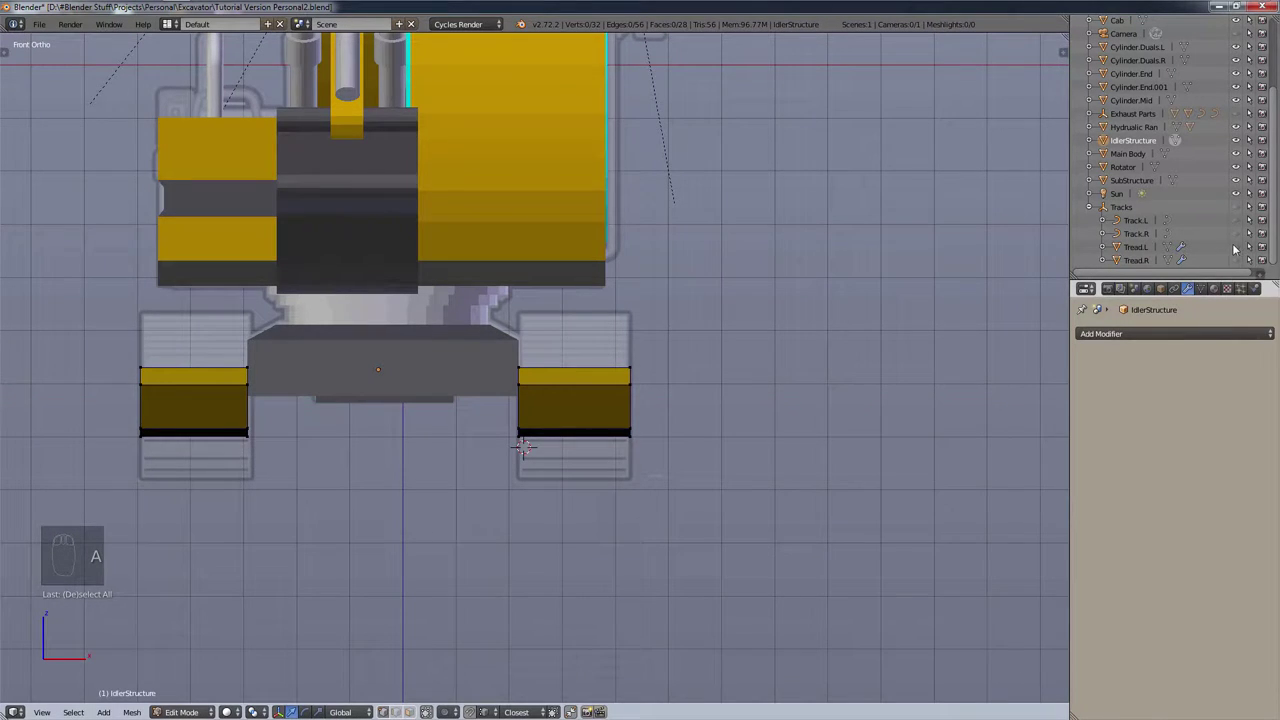
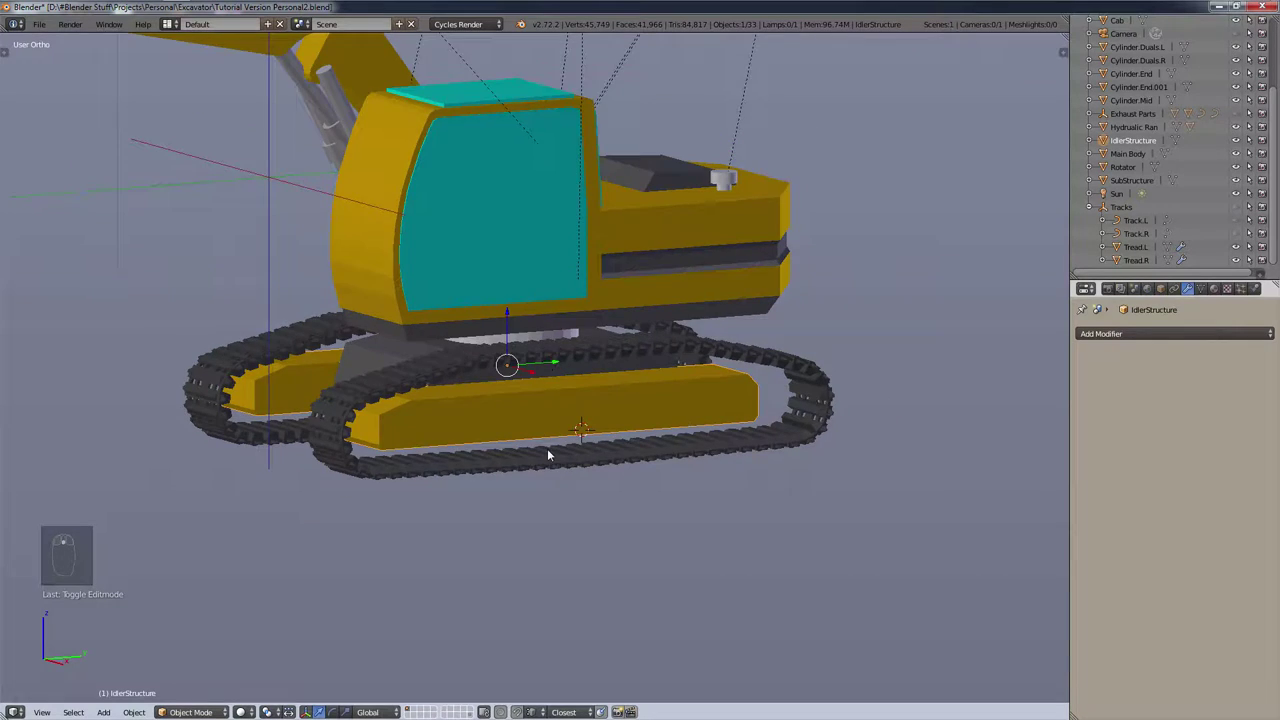
# Step: Orbit around the excavator, then view the track and idler wheel straight from the side
pyautogui.moveTo(549, 449); pyautogui.dragTo(460, 449)
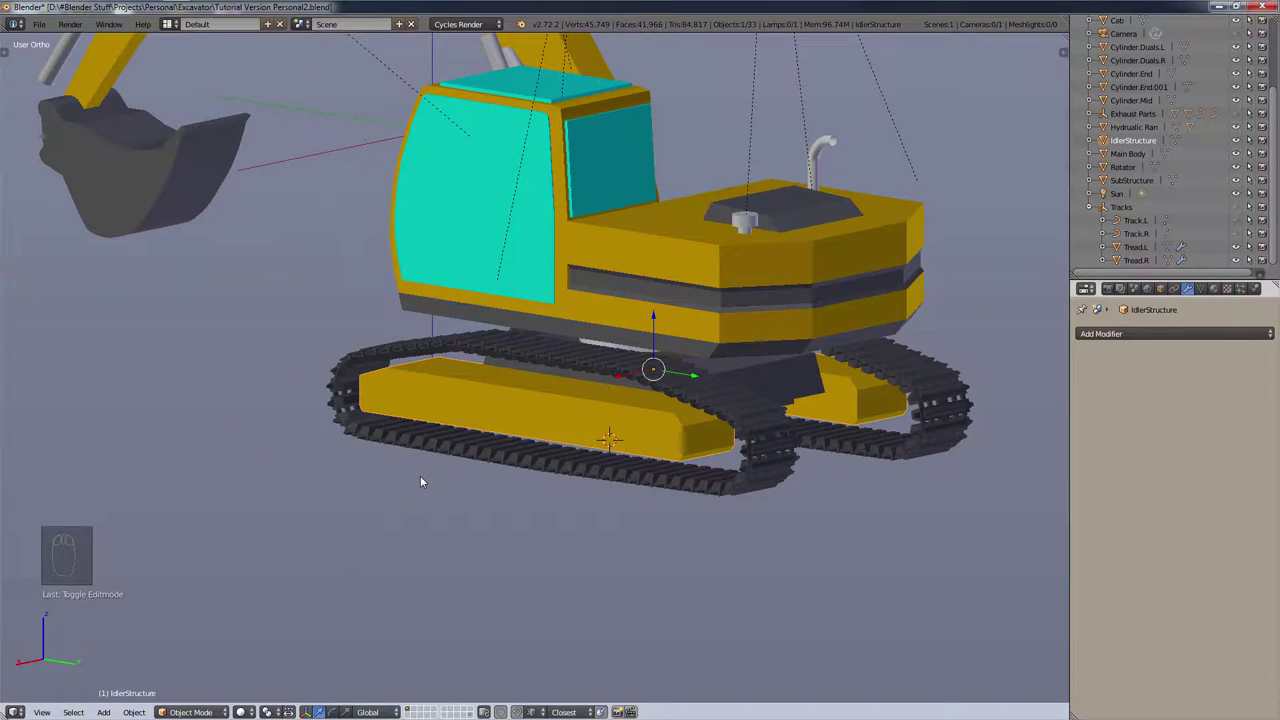
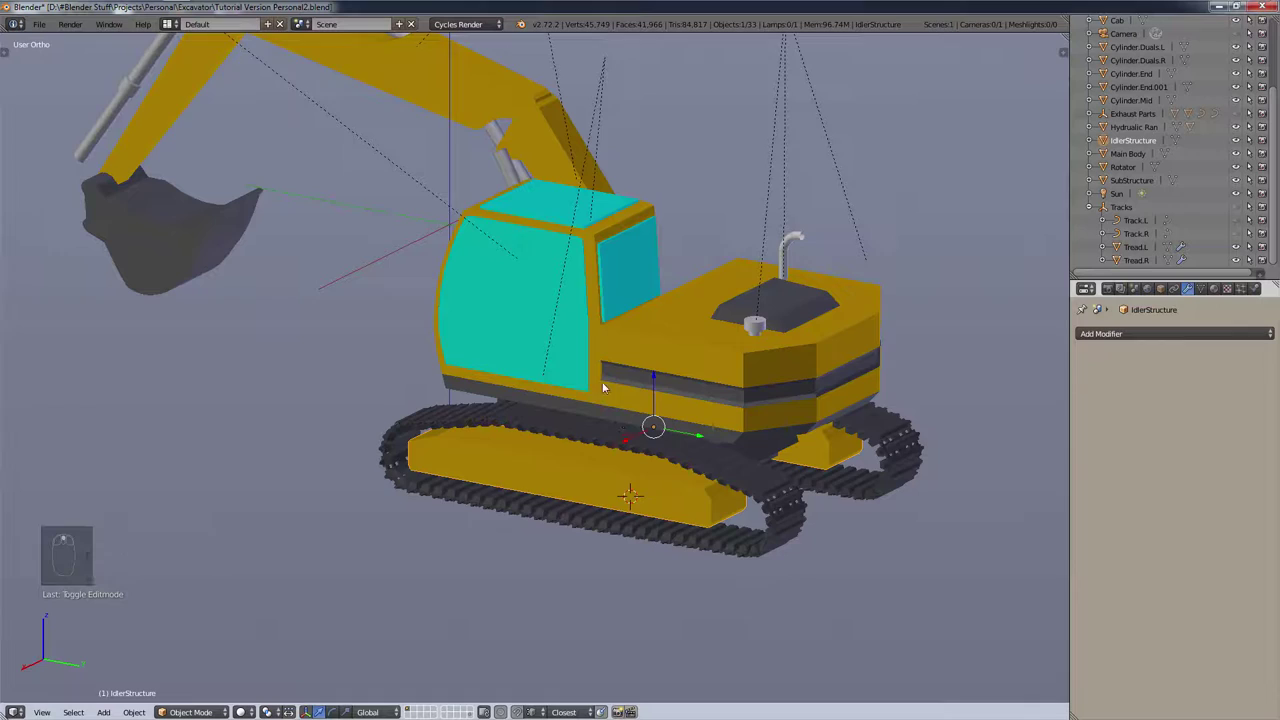
pyautogui.press('KP_1')
pyautogui.press('KP_3')
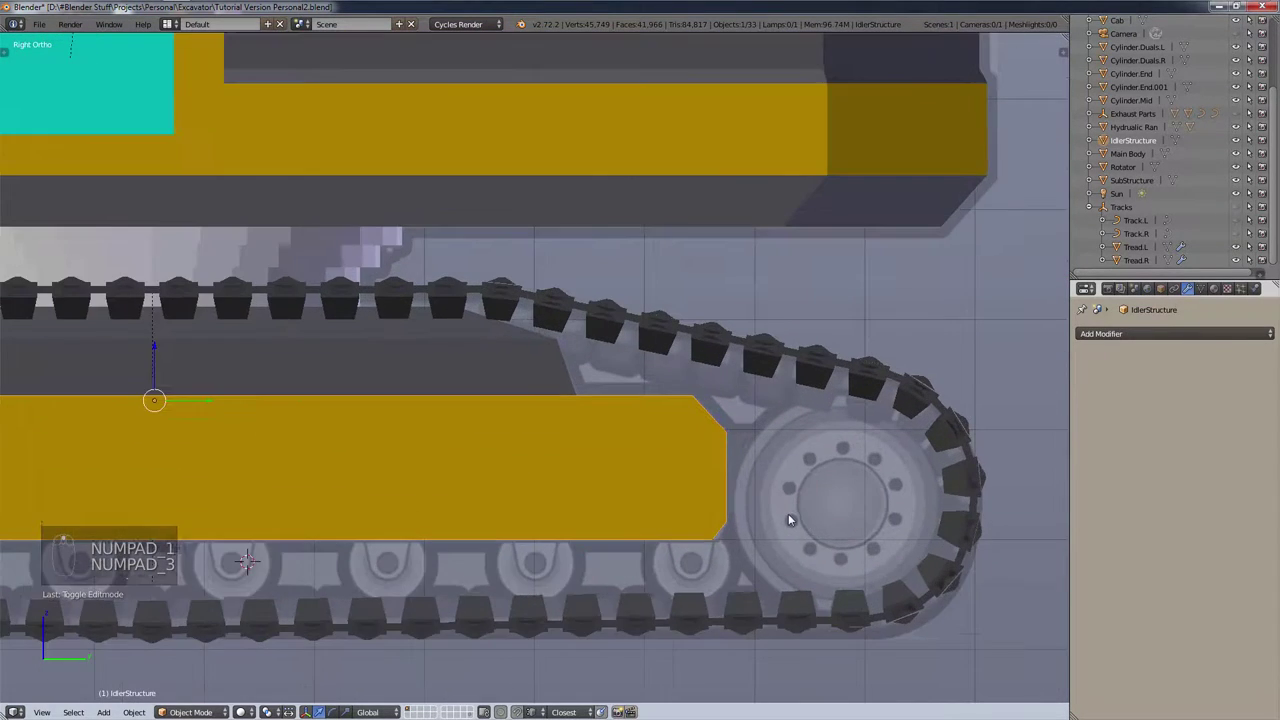
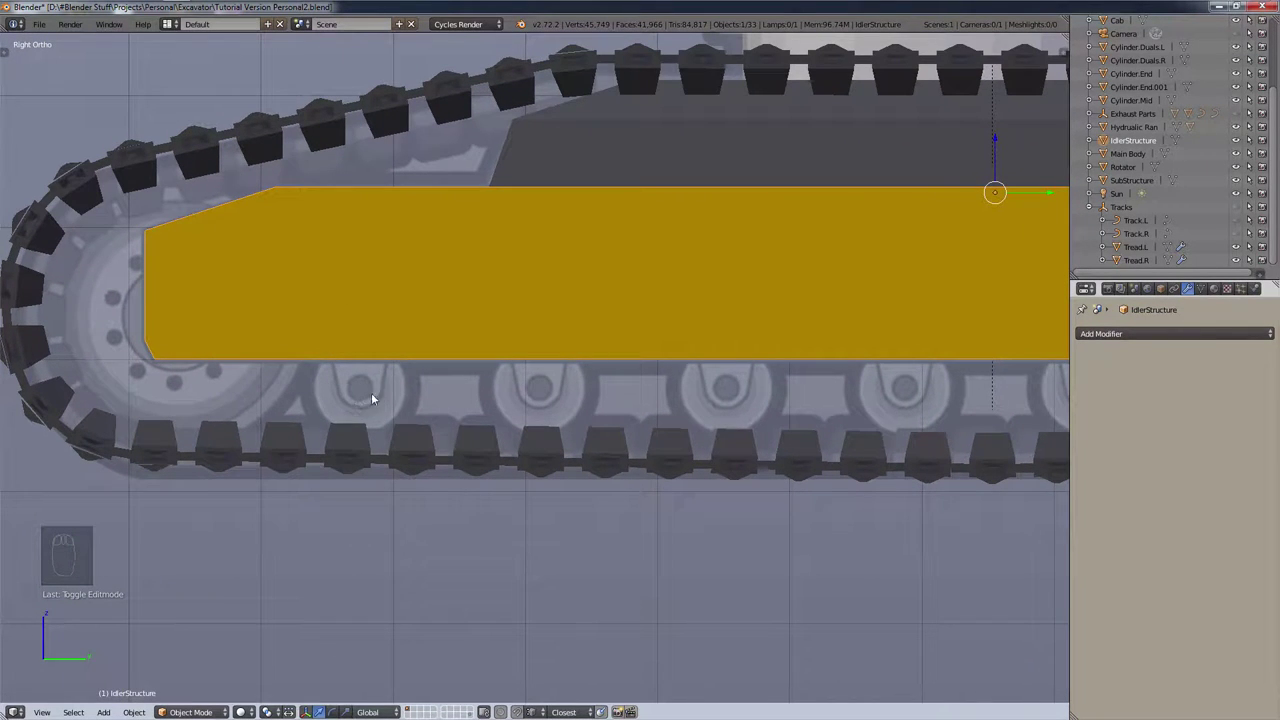
pyautogui.moveTo(328, 355); pyautogui.dragTo(398, 340)
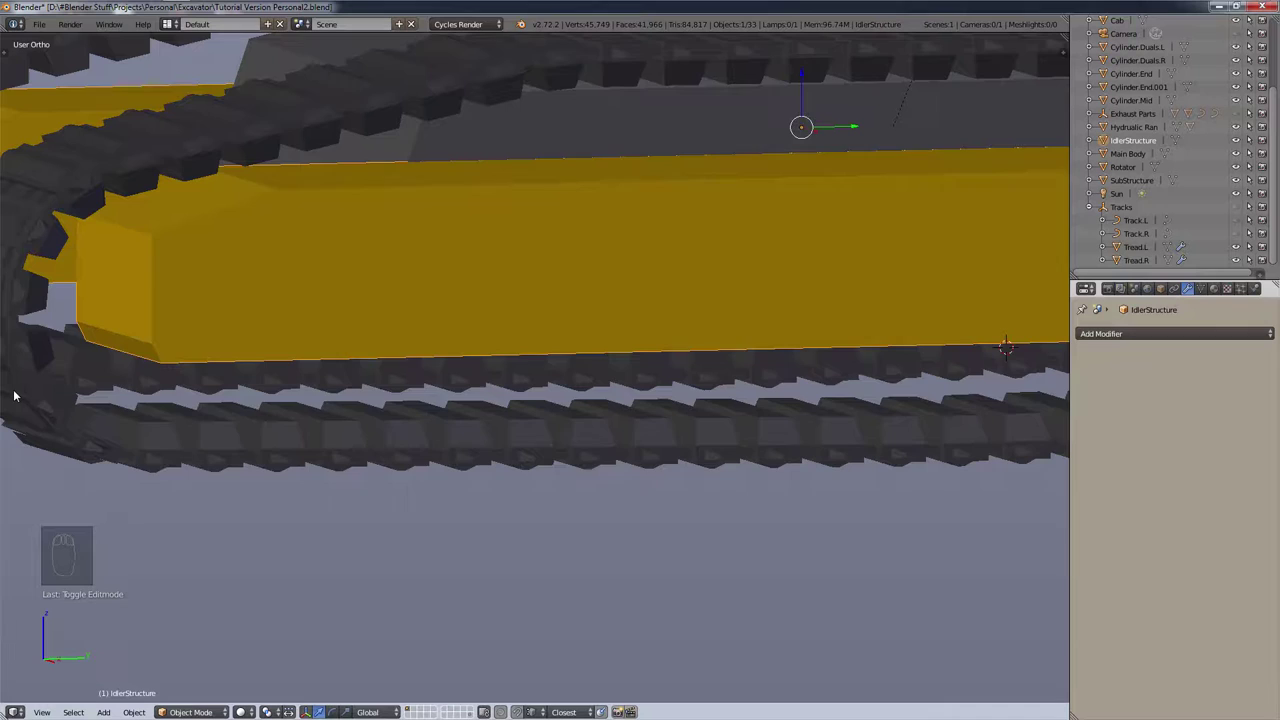
pyautogui.press('KP_3')
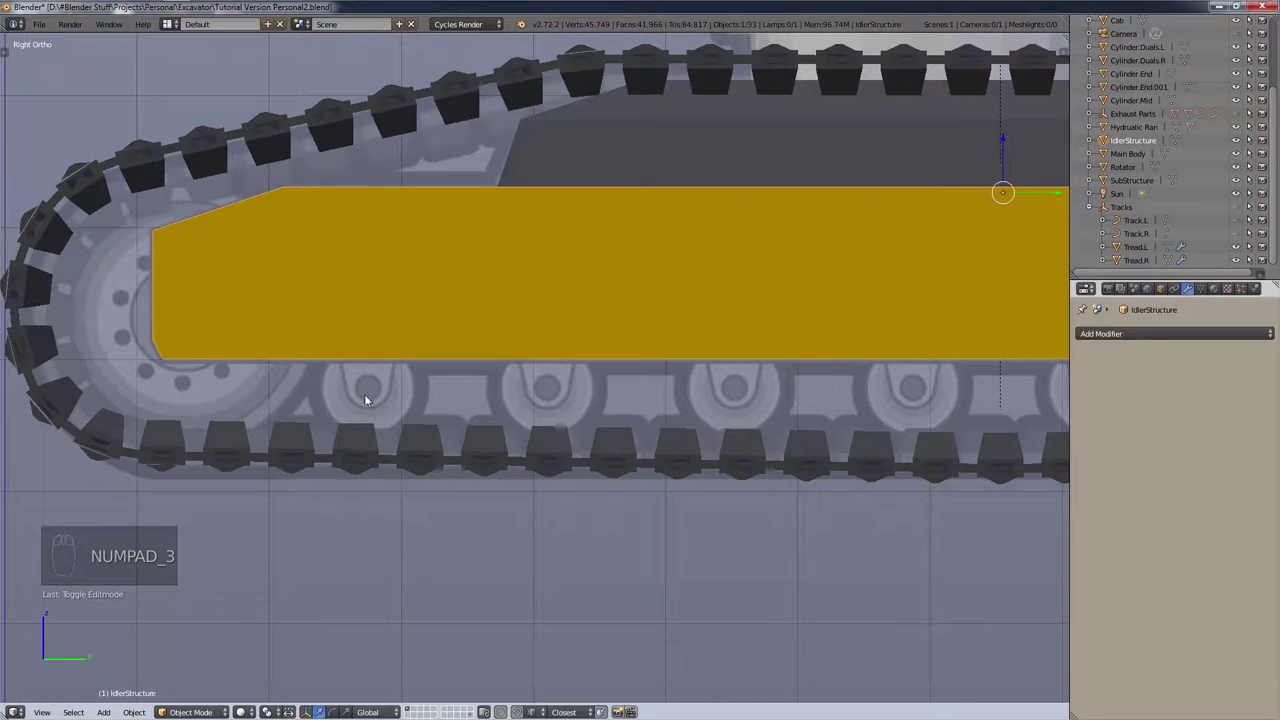
pyautogui.moveTo(552, 444); pyautogui.dragTo(819, 414)
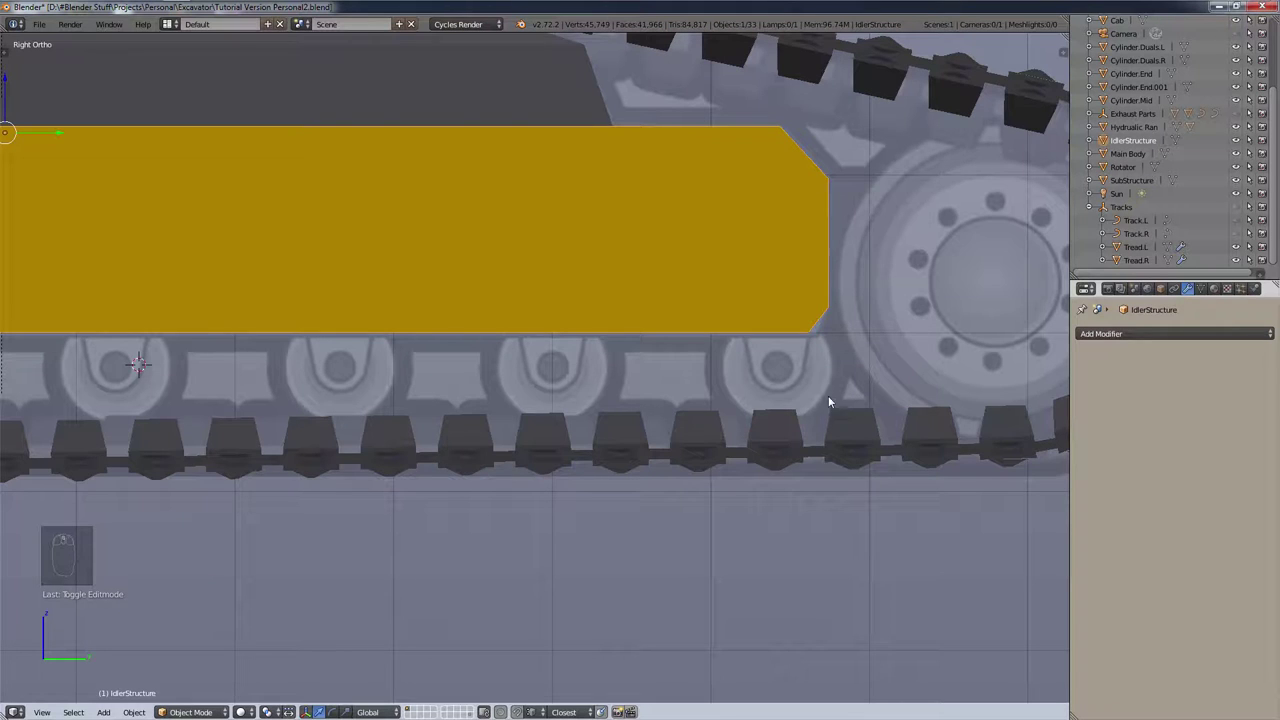
pyautogui.moveTo(831, 395); pyautogui.dragTo(845, 350)
pyautogui.moveTo(843, 347); pyautogui.dragTo(495, 363)
pyautogui.scroll(-3)
pyautogui.moveTo(495, 363); pyautogui.dragTo(632, 378)
pyautogui.moveTo(632, 378); pyautogui.dragTo(626, 372)
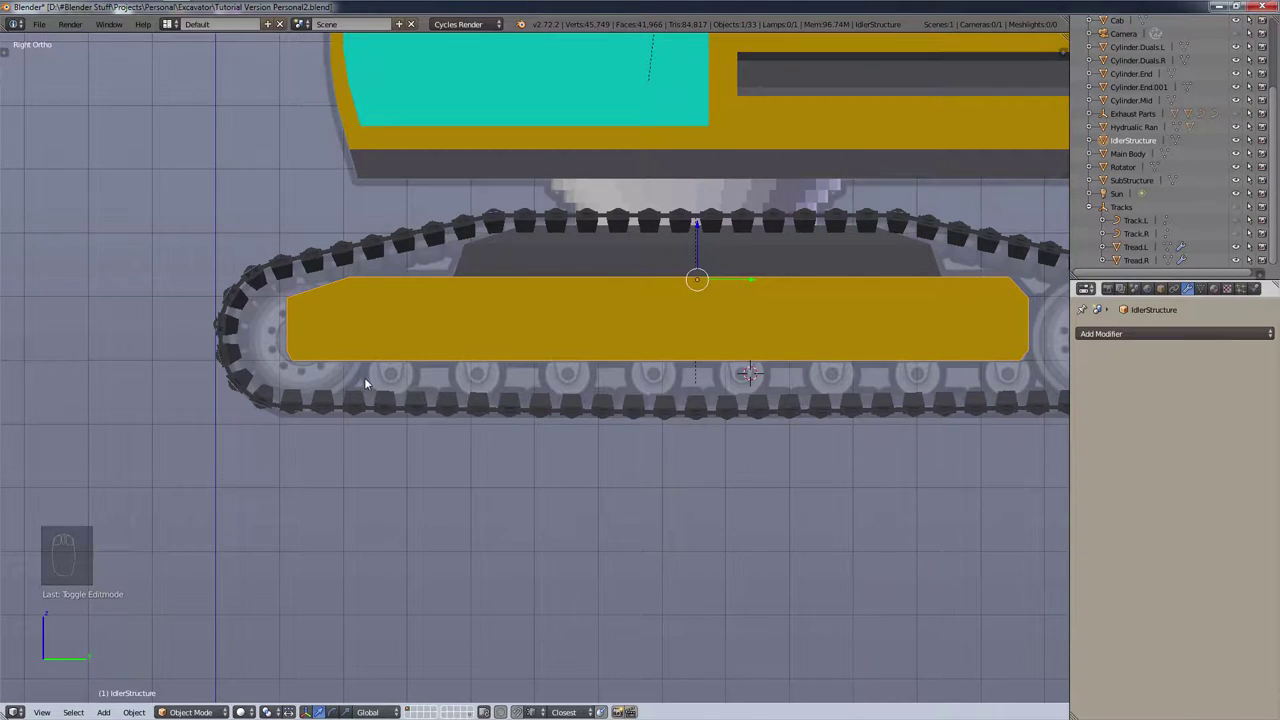
pyautogui.moveTo(356, 376); pyautogui.dragTo(469, 330)
pyautogui.moveTo(475, 352); pyautogui.dragTo(406, 428)
pyautogui.moveTo(406, 428); pyautogui.dragTo(210, 706)
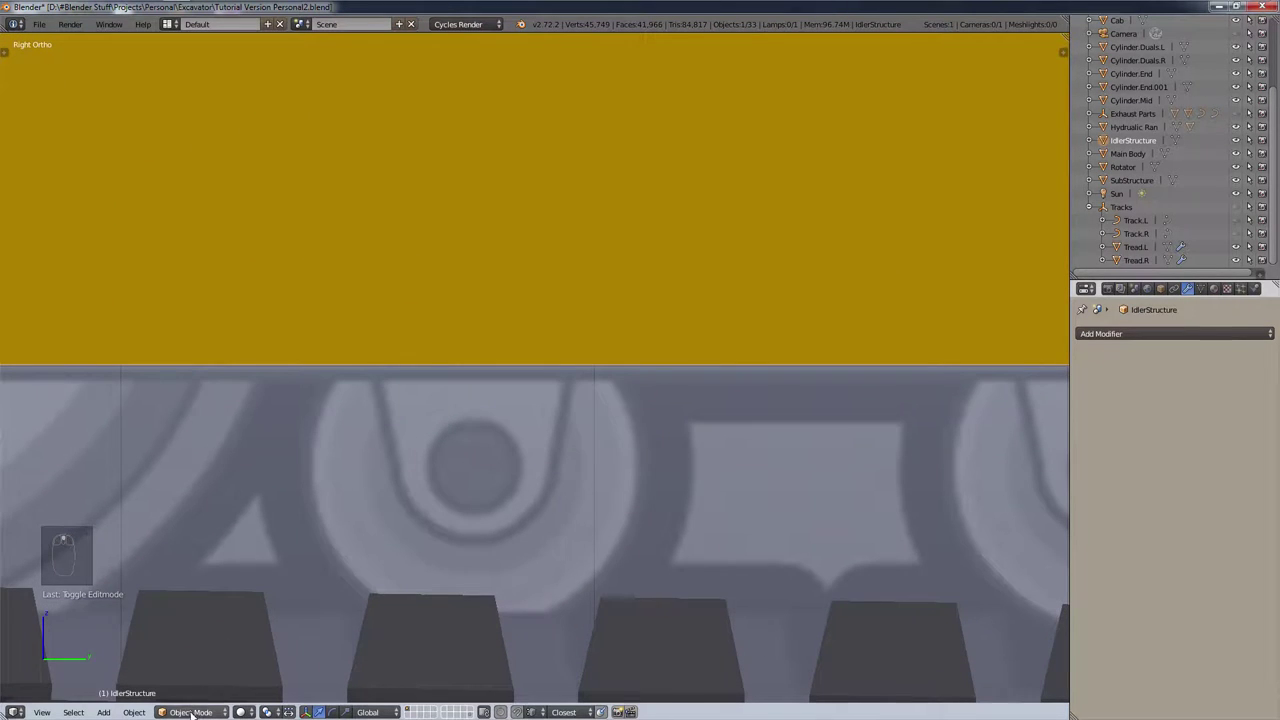
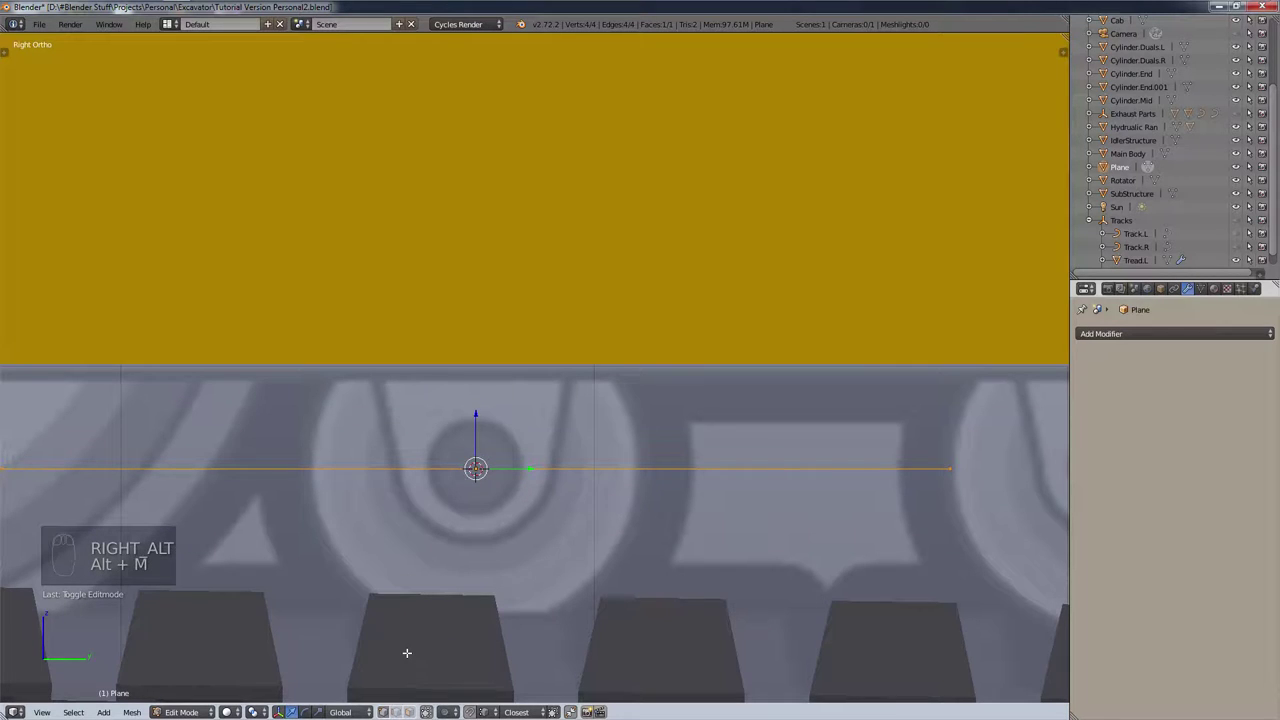
# Step: Collapse the new plane to one vertex and extrude the first bracket outline points along the reference
pyautogui.press('alt+m')
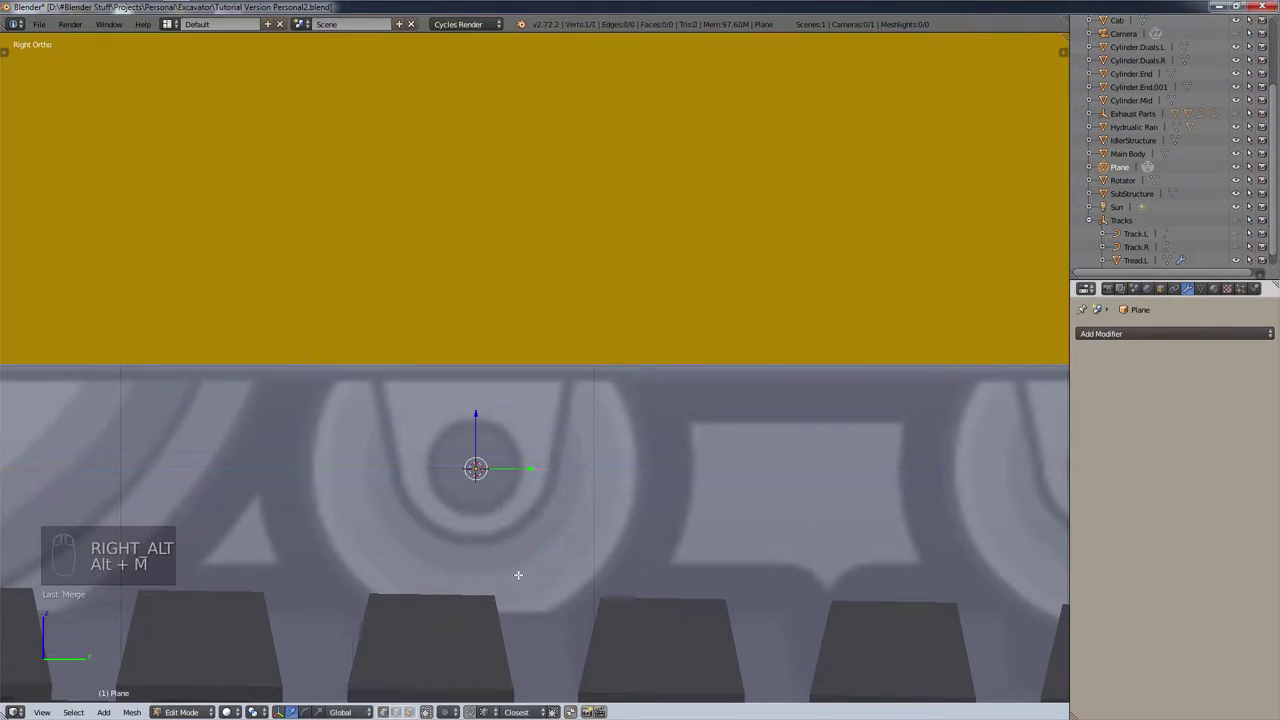
pyautogui.press('g')
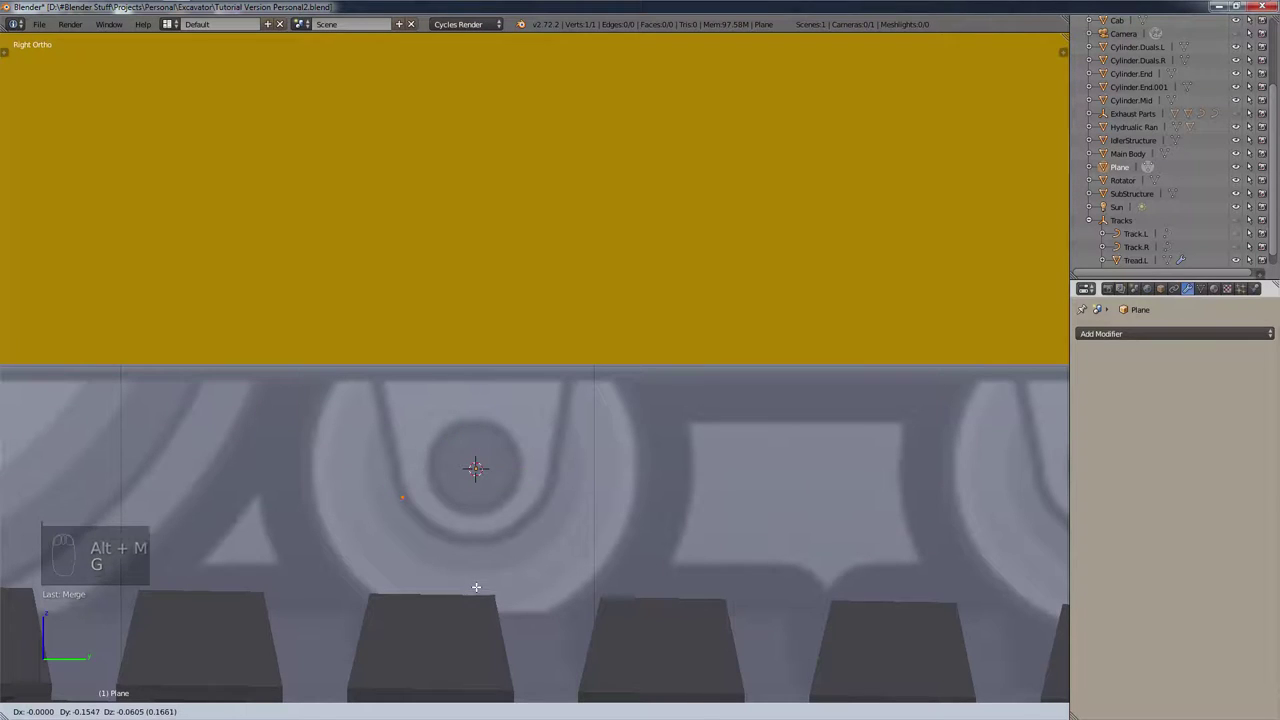
pyautogui.press('e')
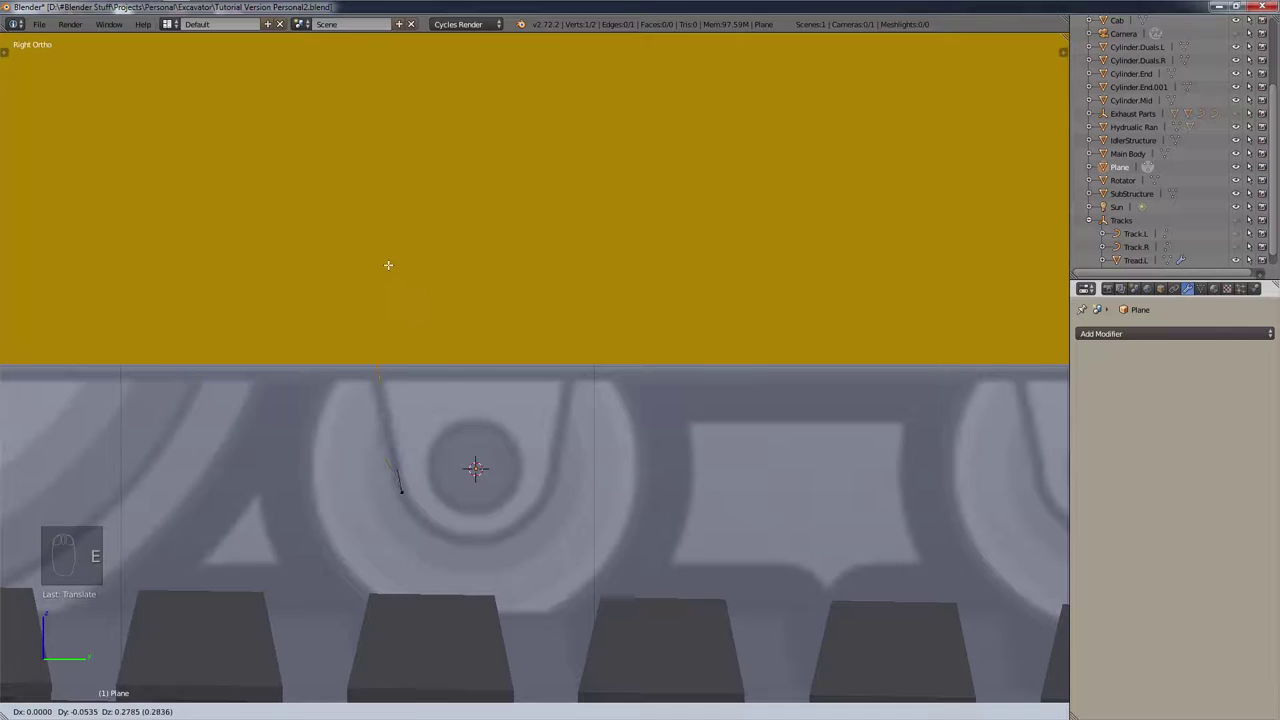
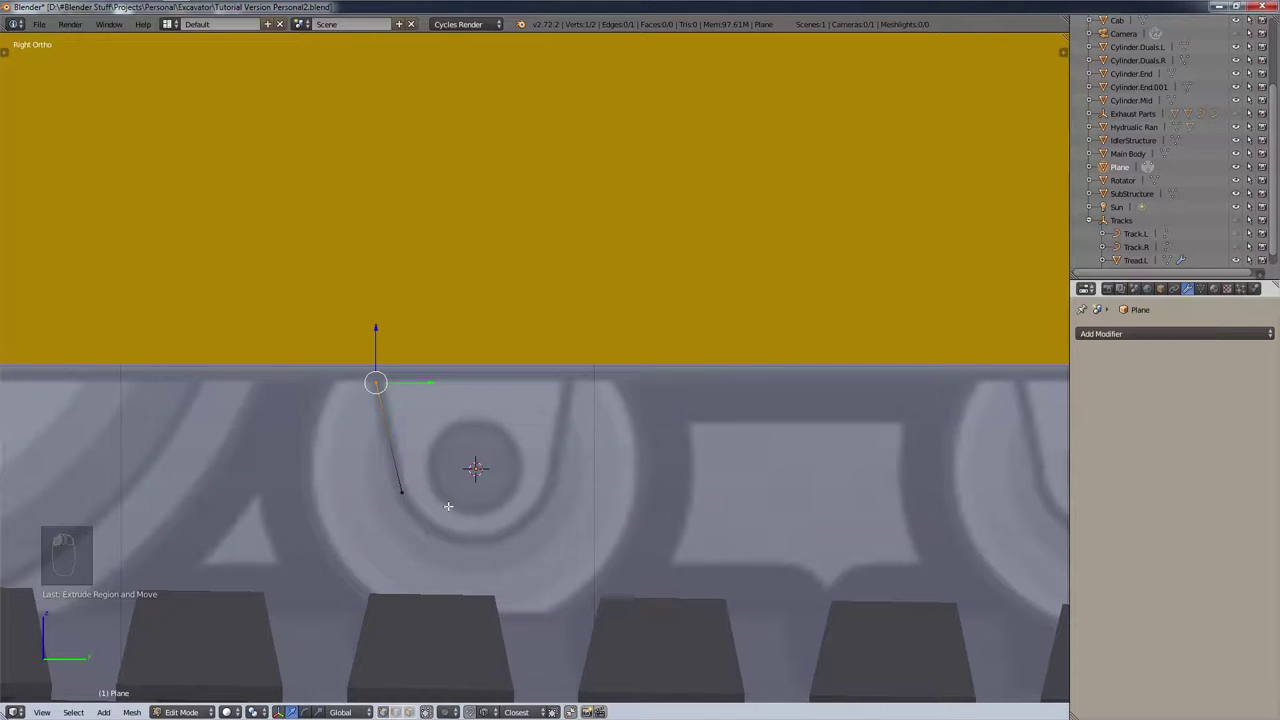
pyautogui.press('g')
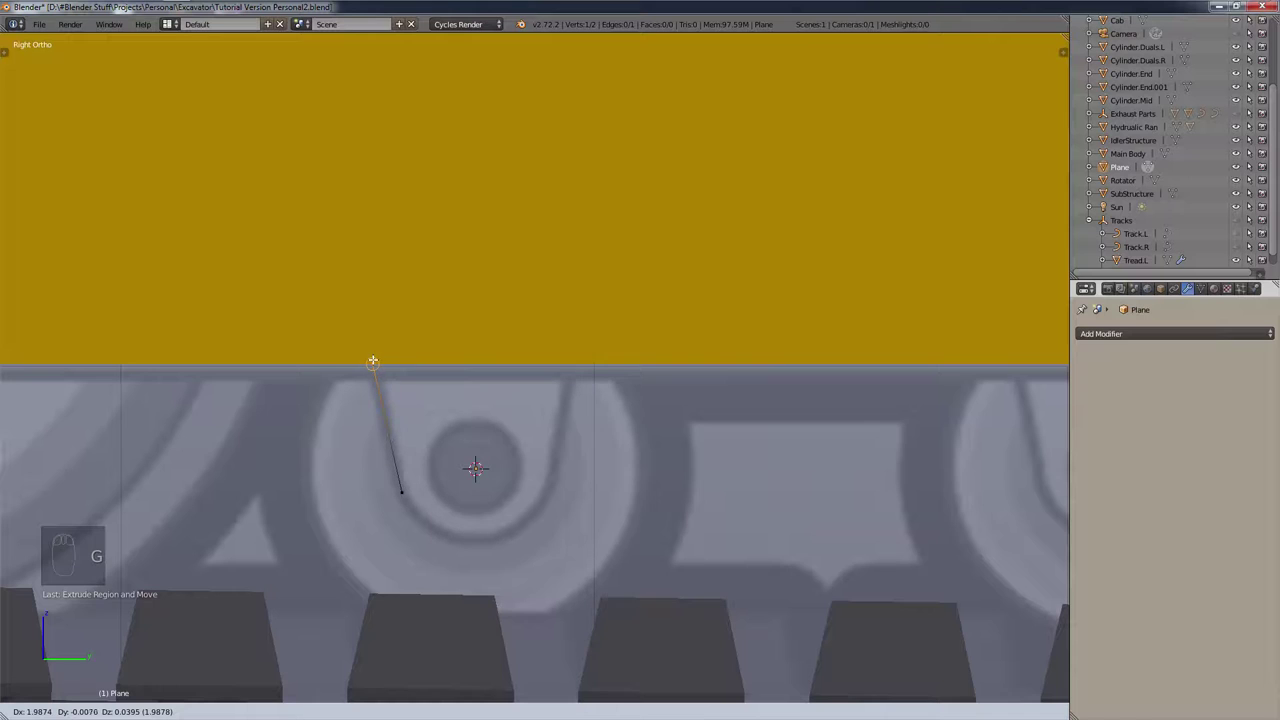
pyautogui.press('e')
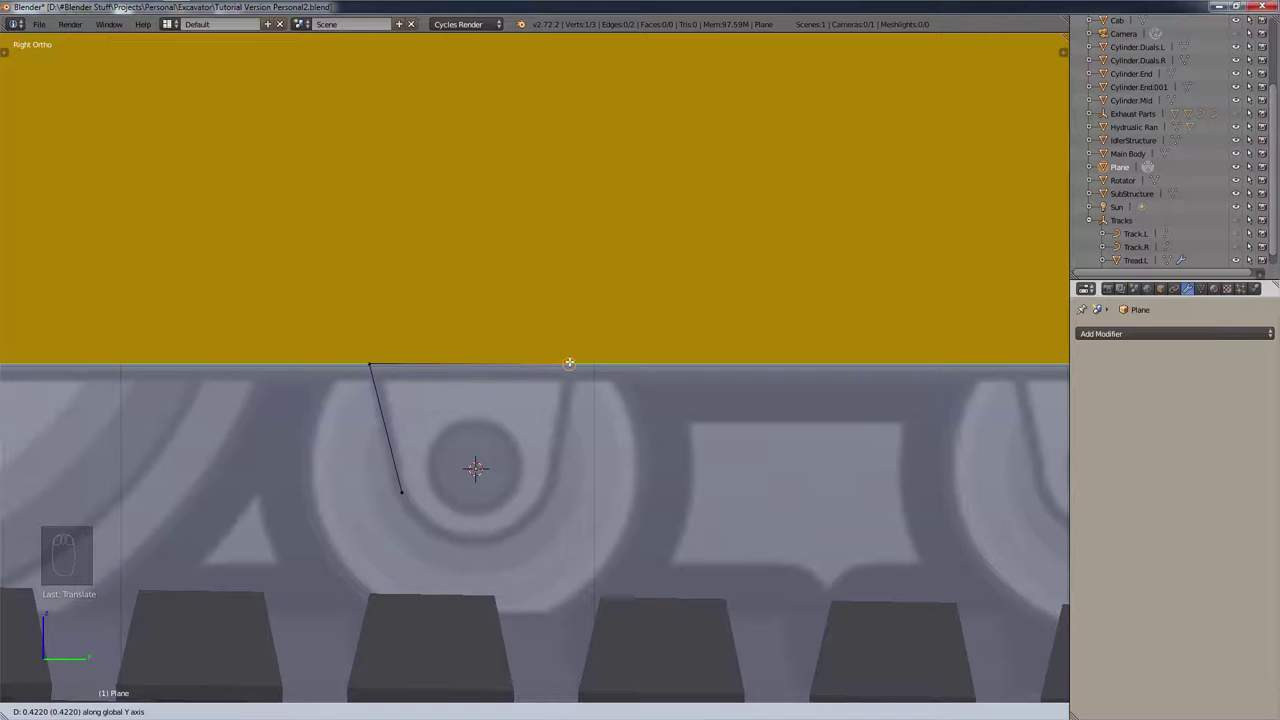
pyautogui.press('e')
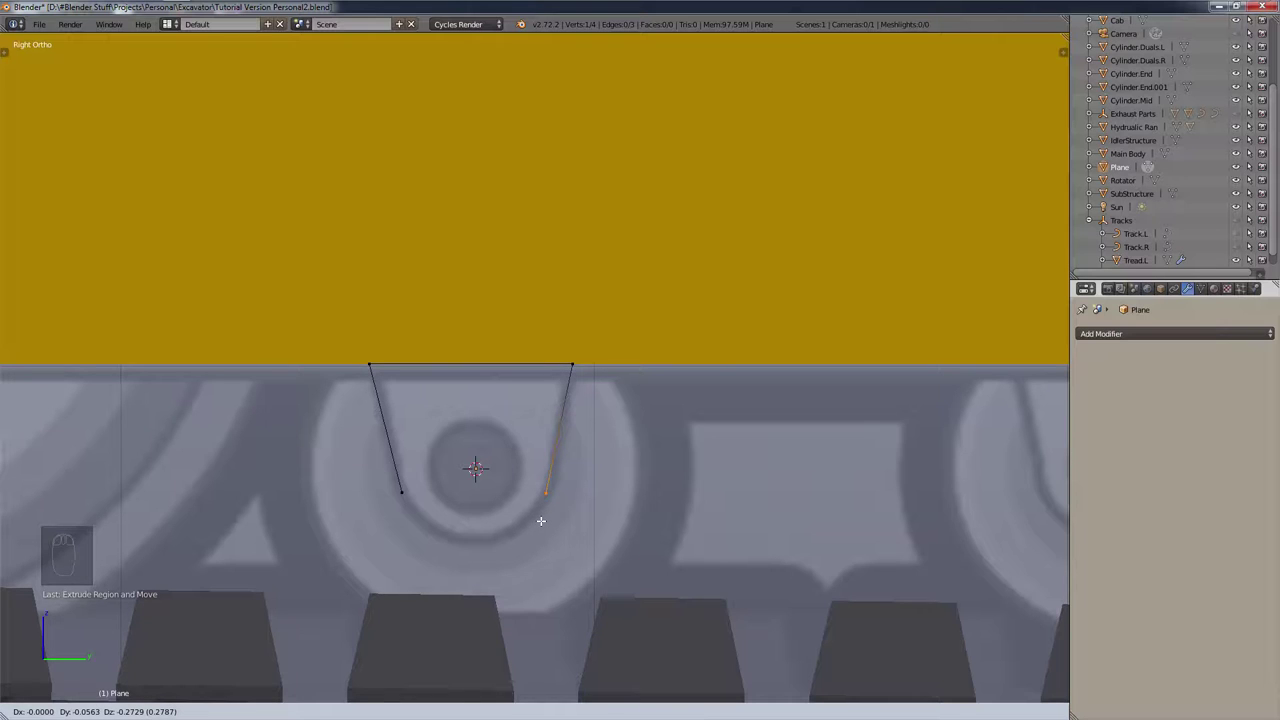
# Step: Add and place further outline points along the track wheel's curved lower edge
pyautogui.press('g')
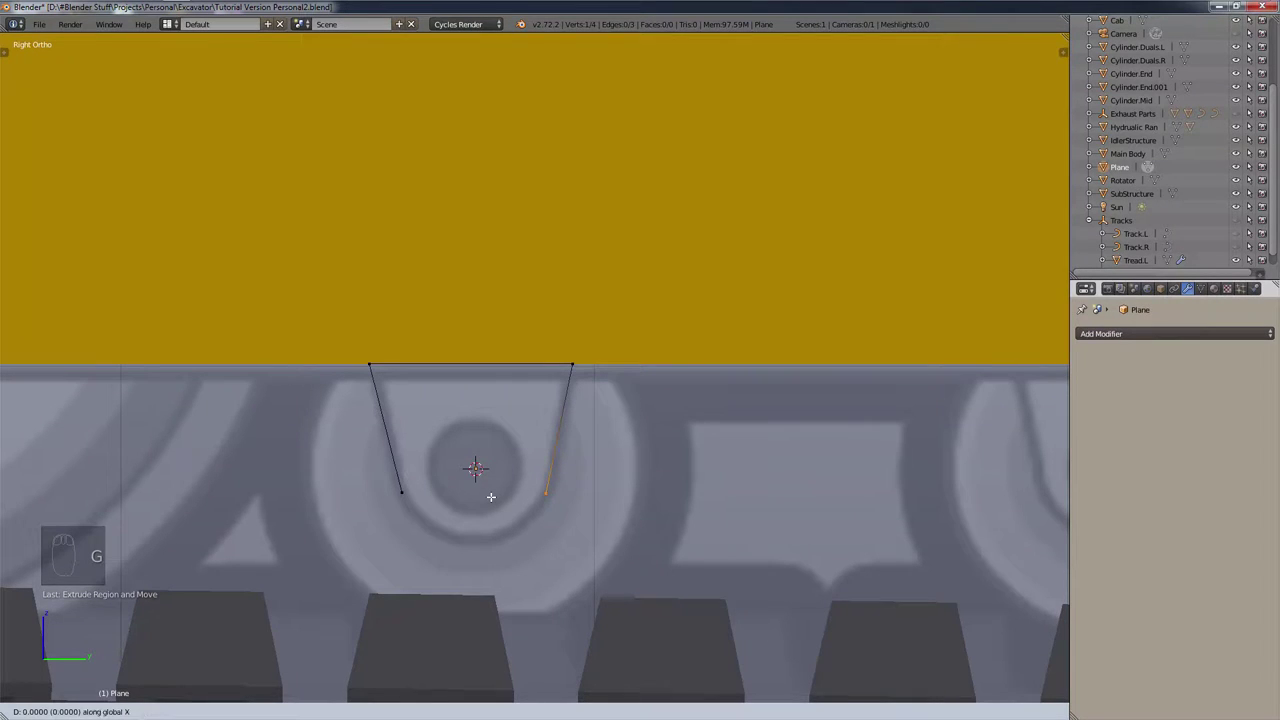
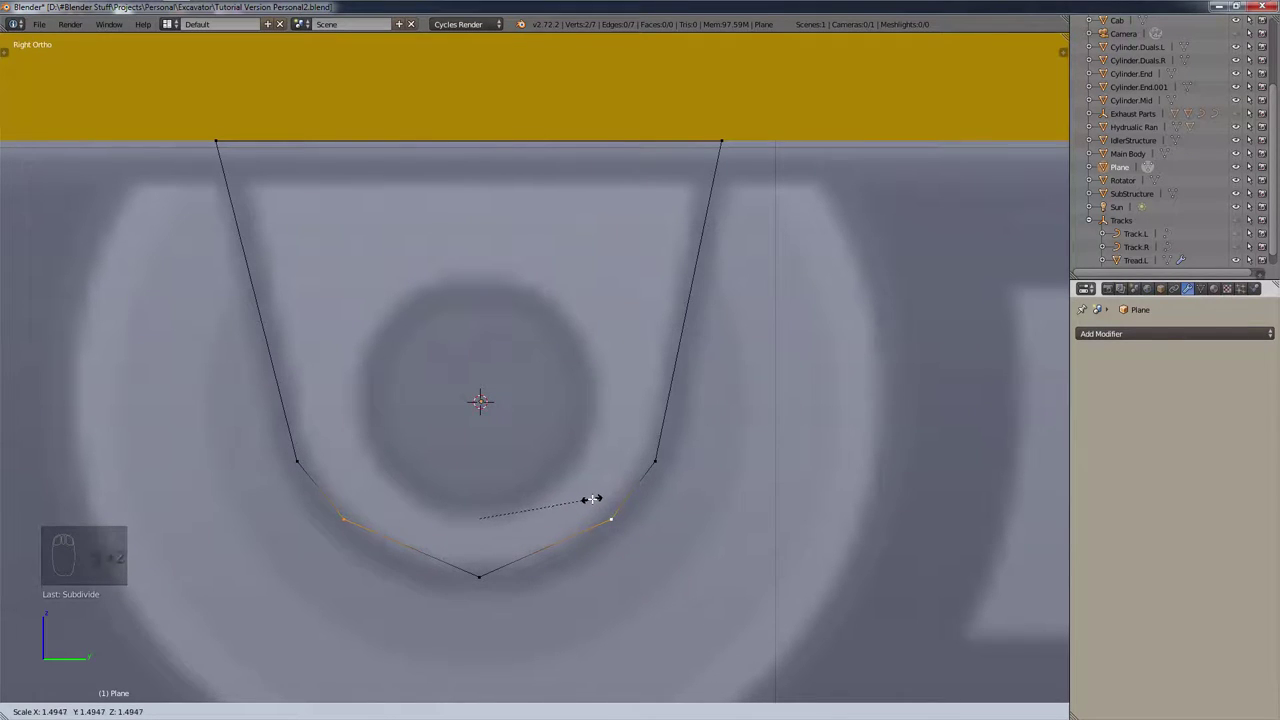
pyautogui.press('g')
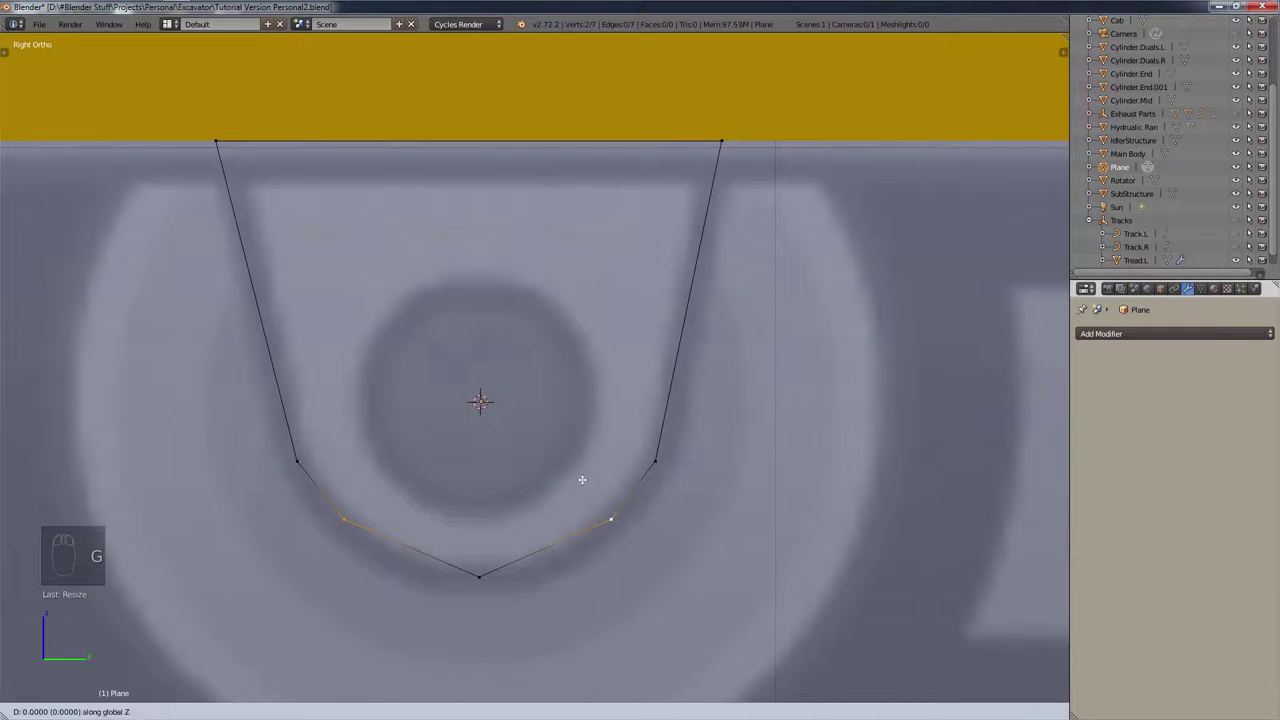
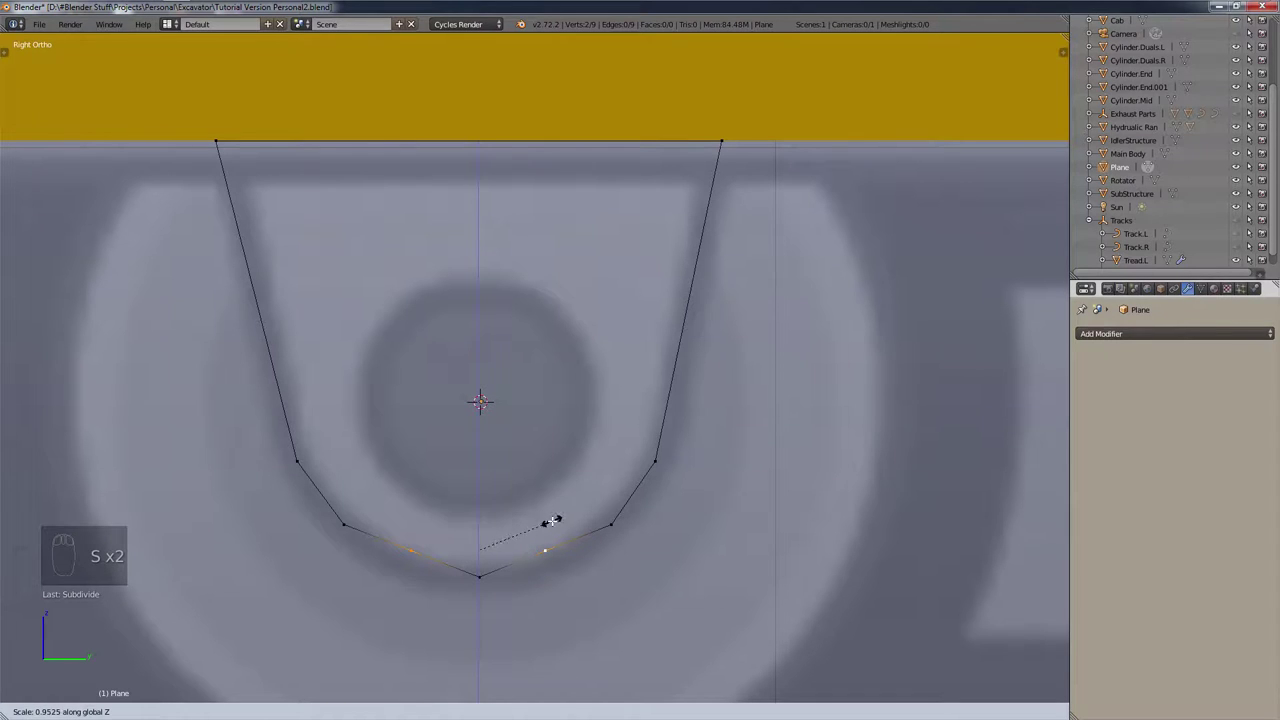
pyautogui.press('g')
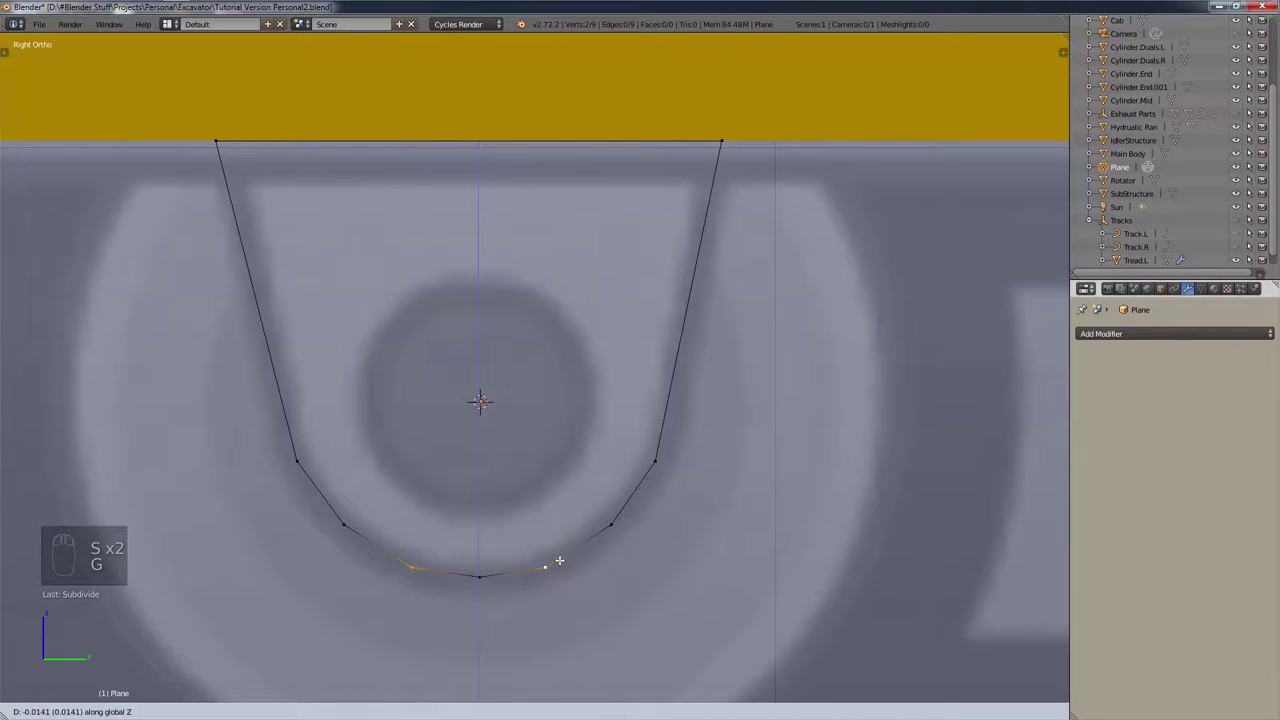
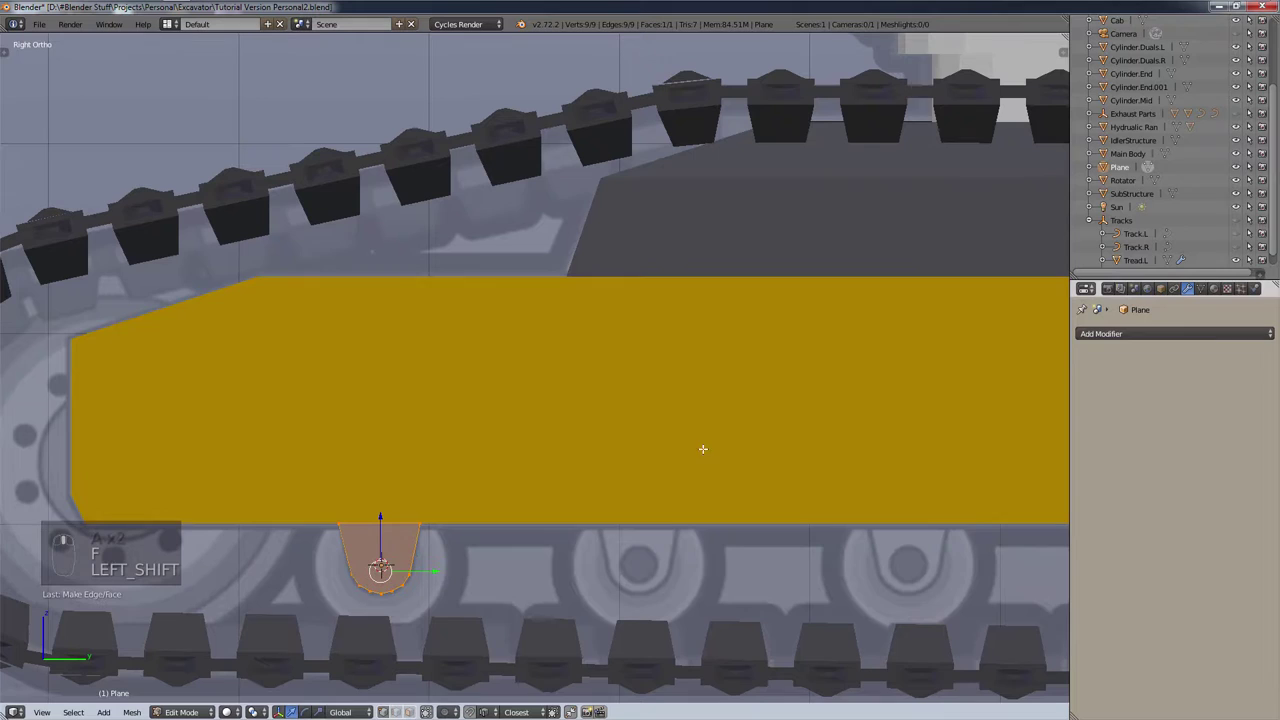
# Step: Drag in the viewport over the traced bracket shape beneath the track body
pyautogui.moveTo(1121, 334); pyautogui.dragTo(1024, 428)
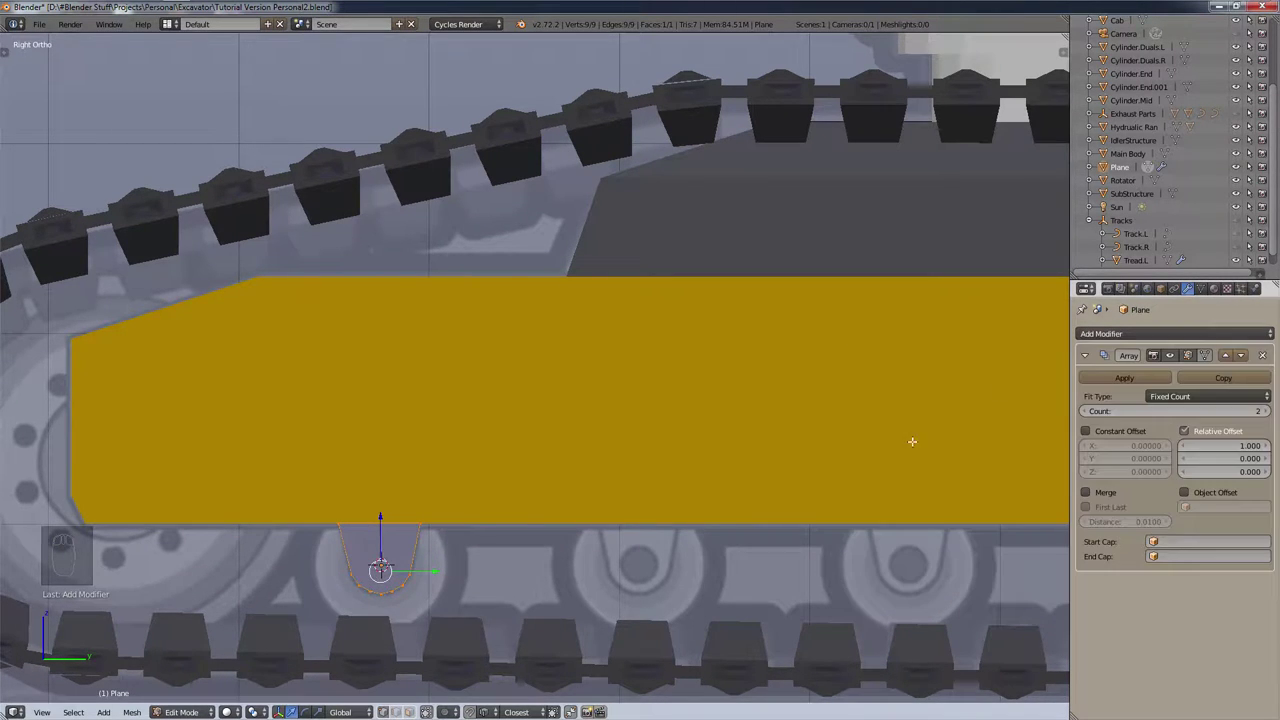
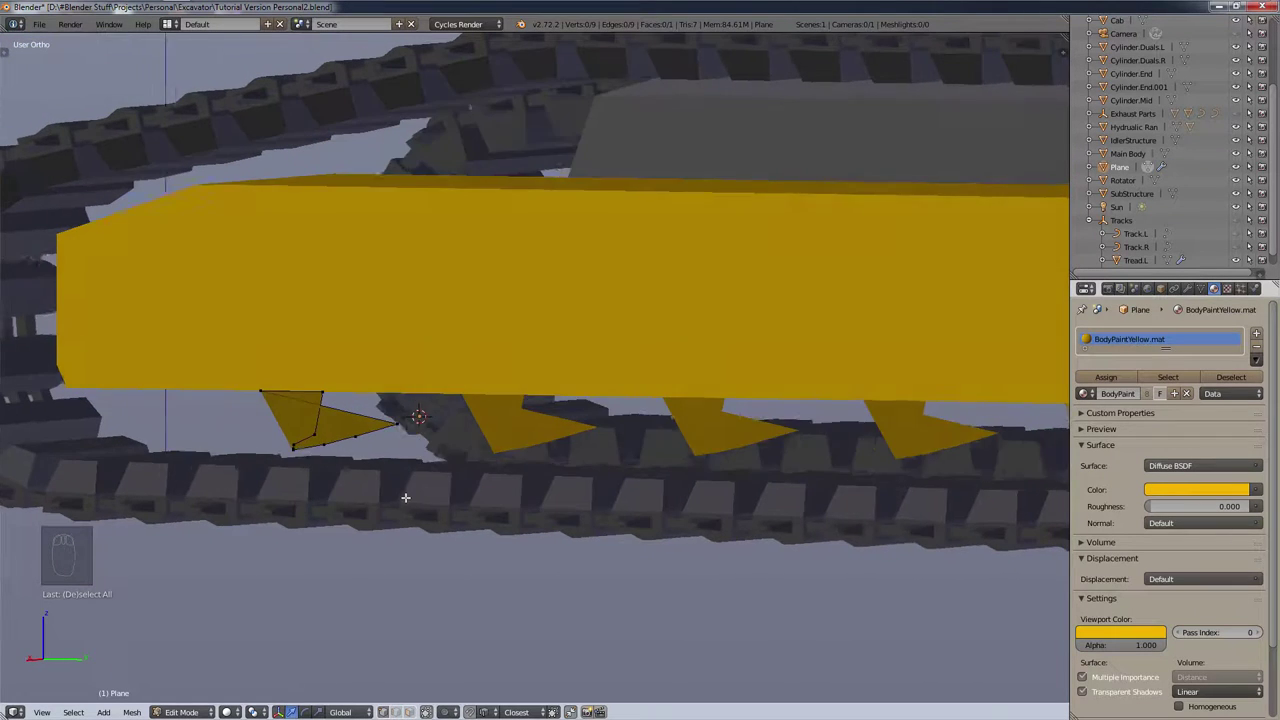
# Step: Select some of the bracket's vertices and move them to give the bracket depth
pyautogui.press('c')
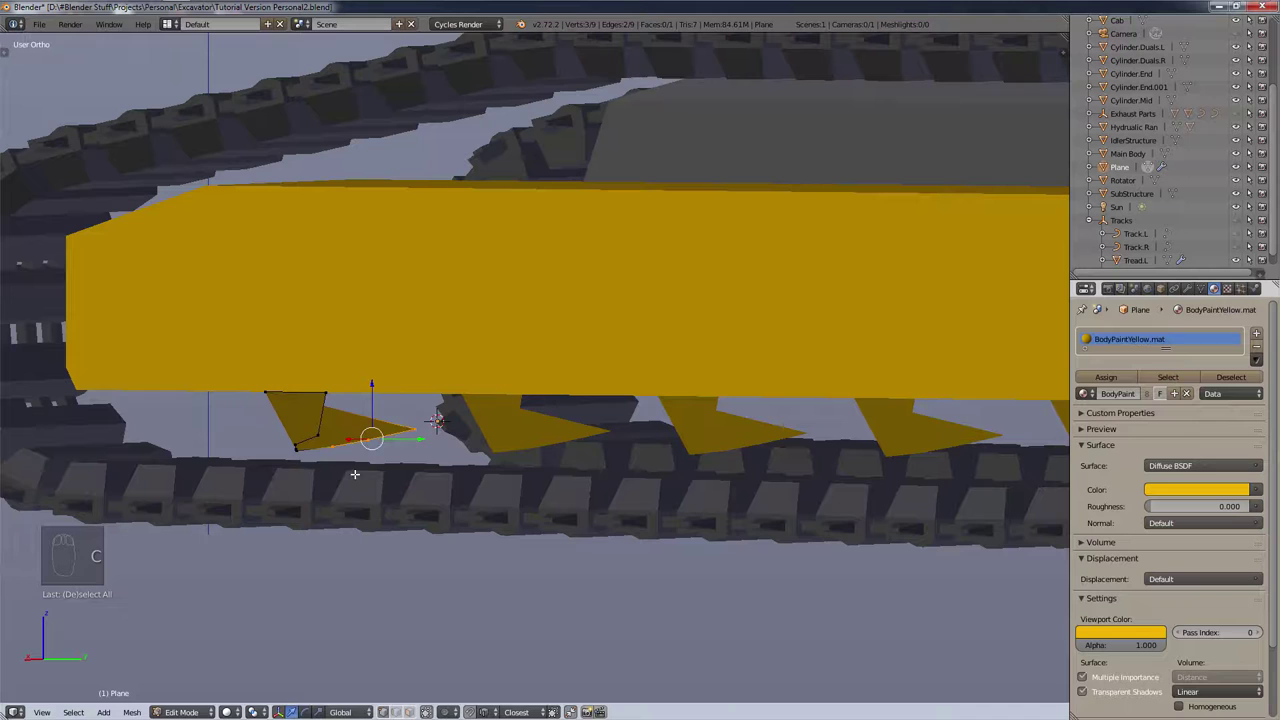
pyautogui.press('g')
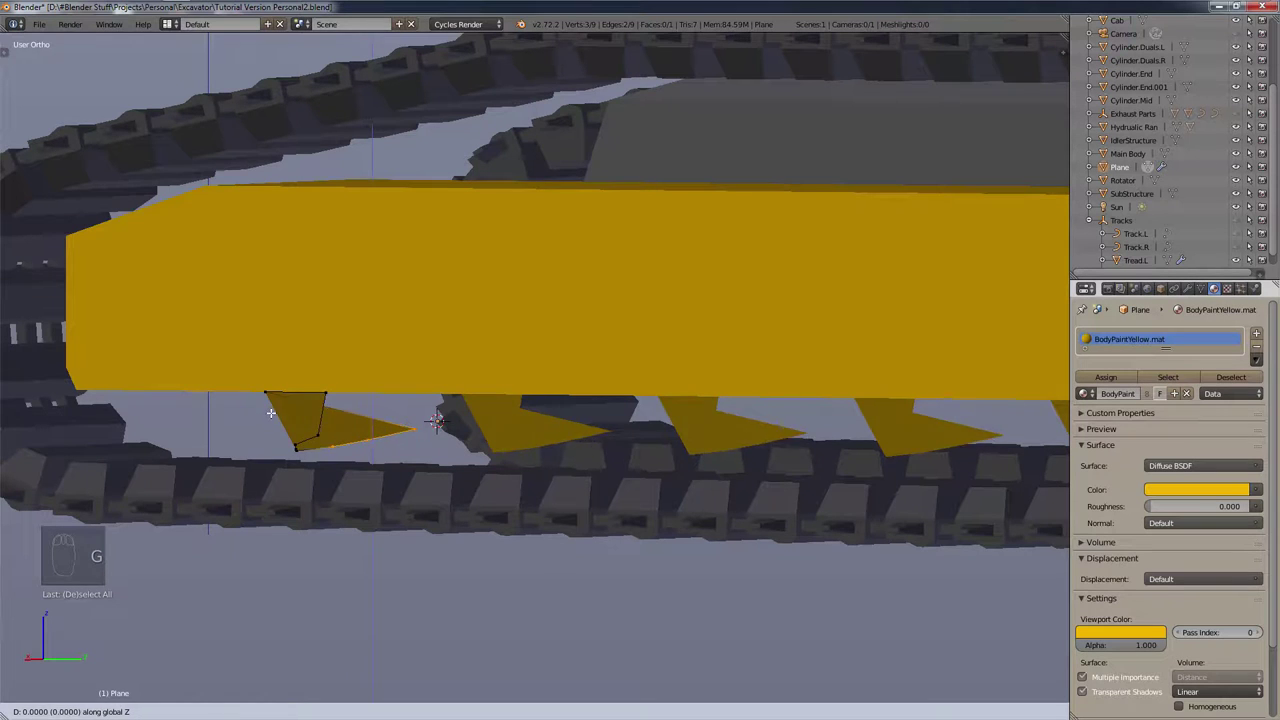
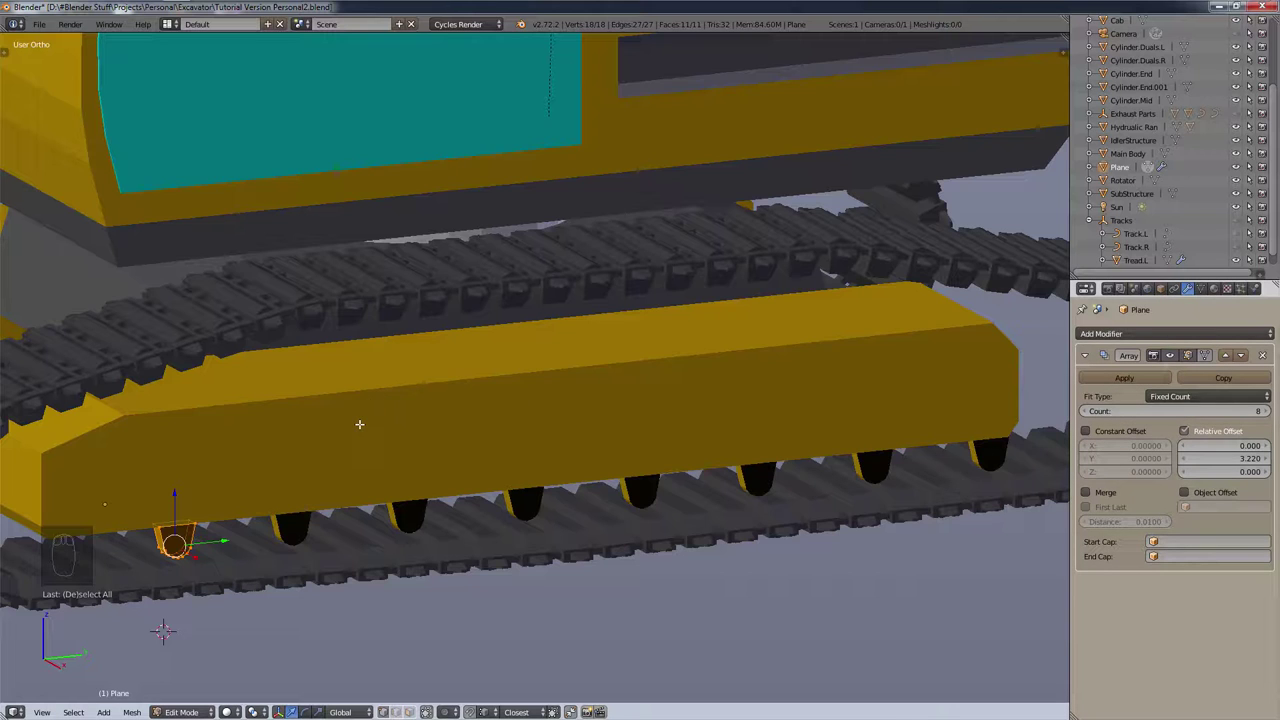
# Step: Show the viewport properties with background images and switch to the side orthographic view
pyautogui.press('n')
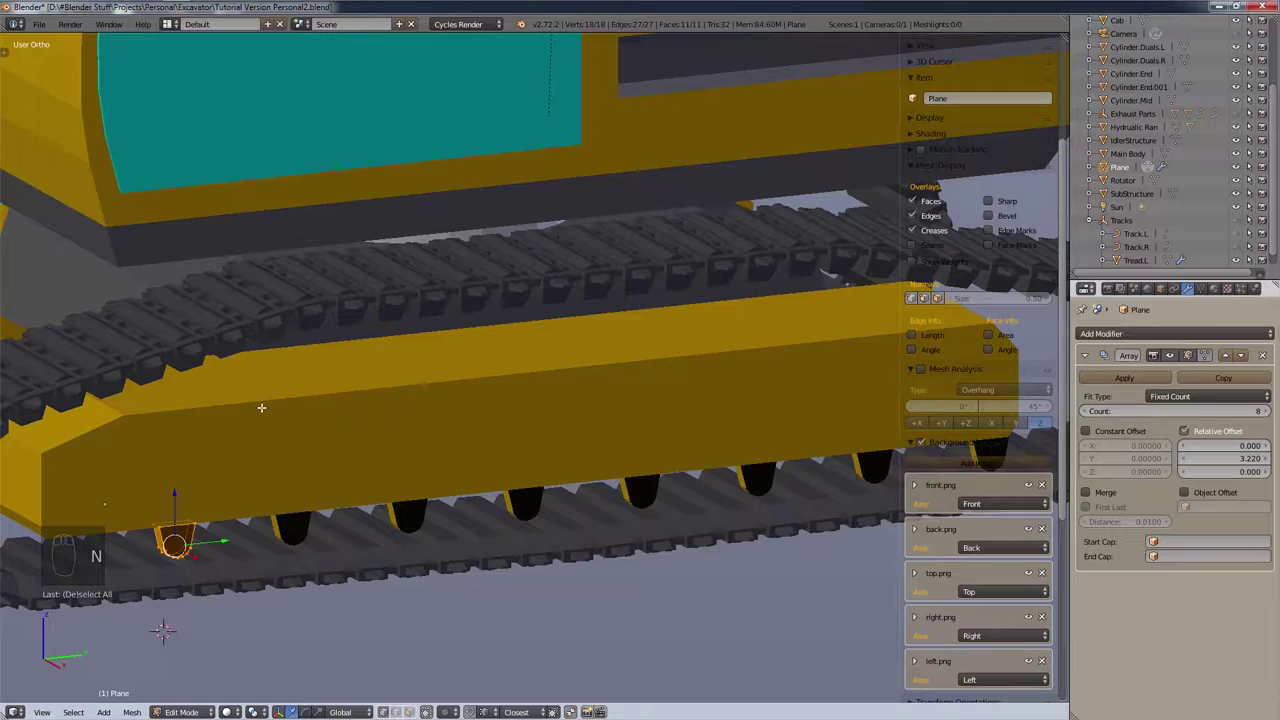
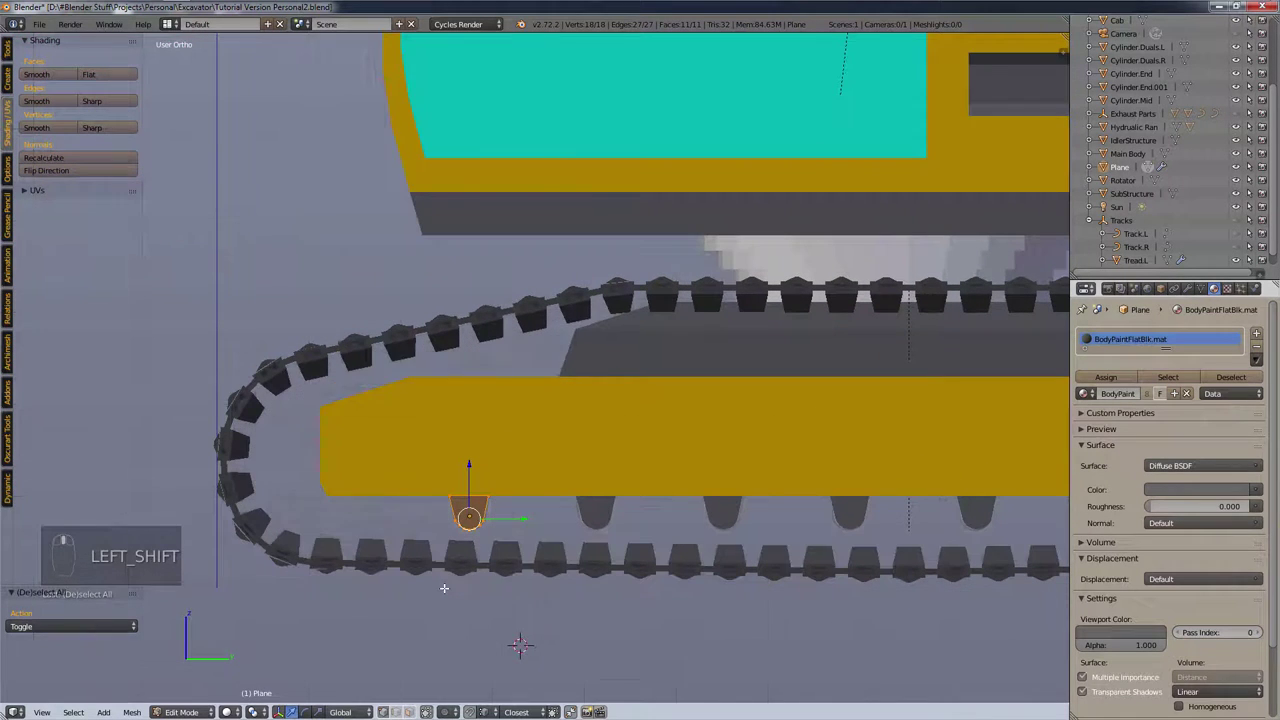
pyautogui.press('shift+KP_3')
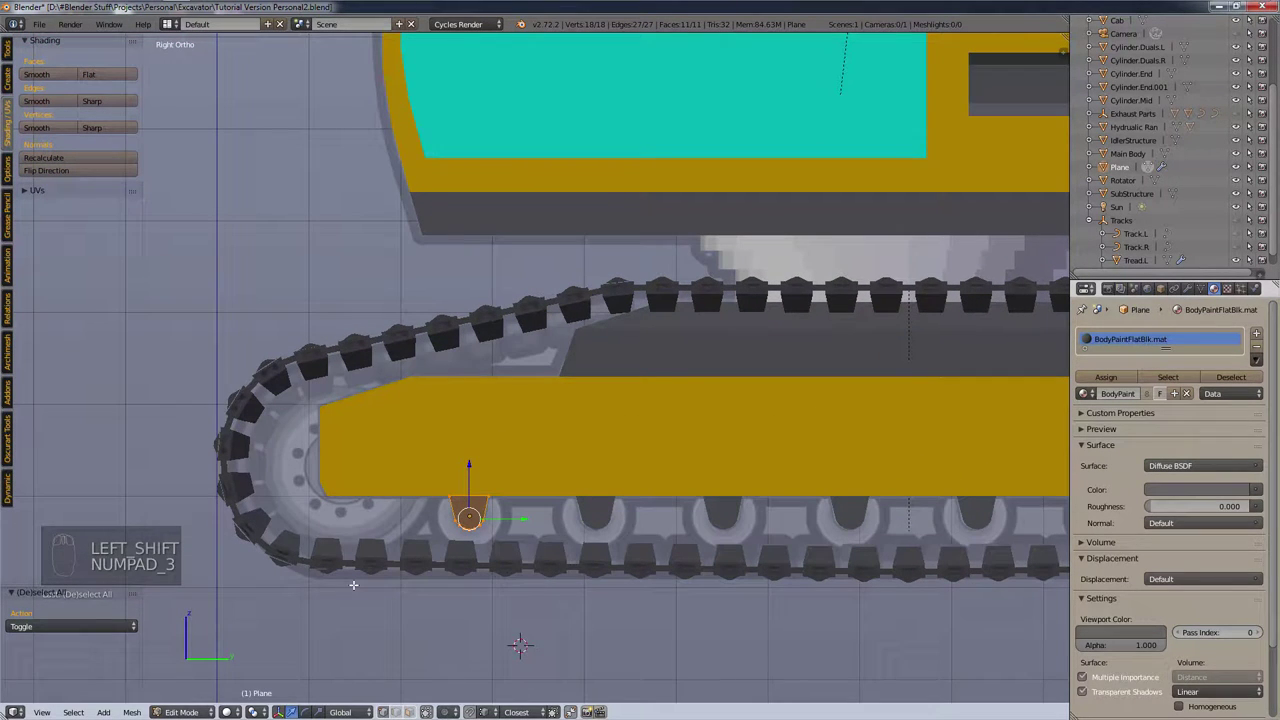
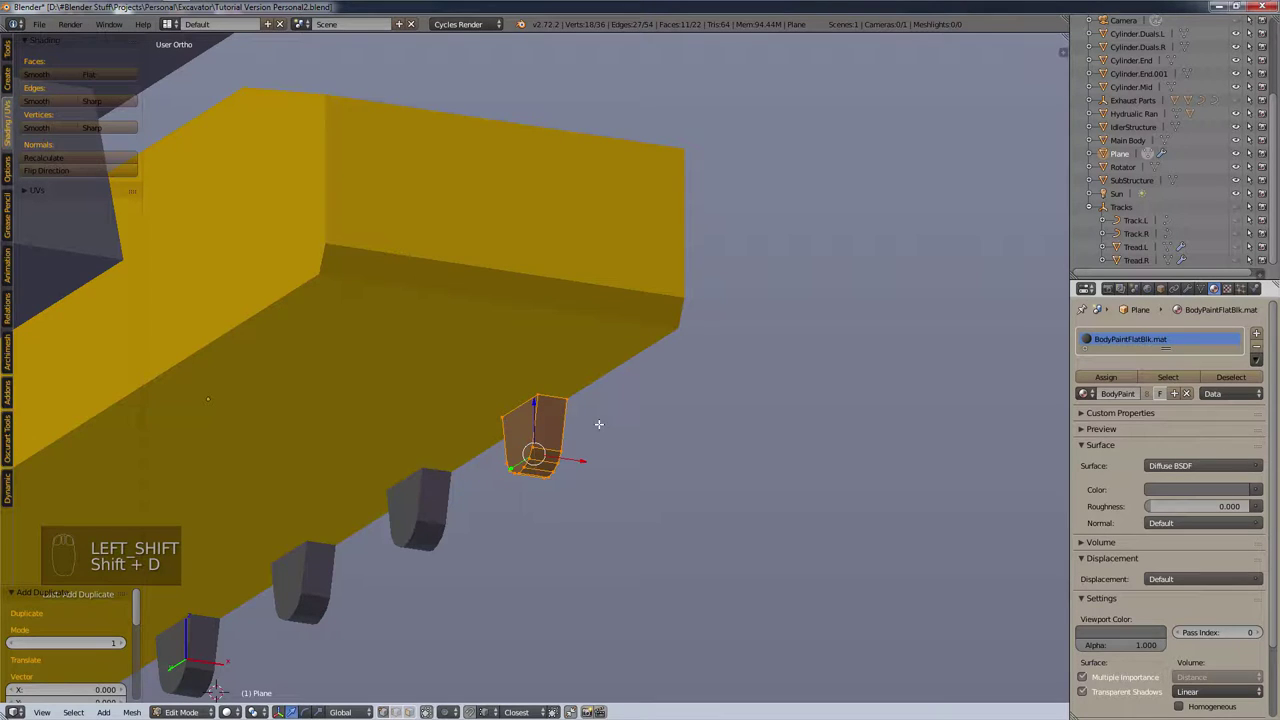
# Step: Move the duplicated bracket geometry over beside the original piece
pyautogui.press('g')
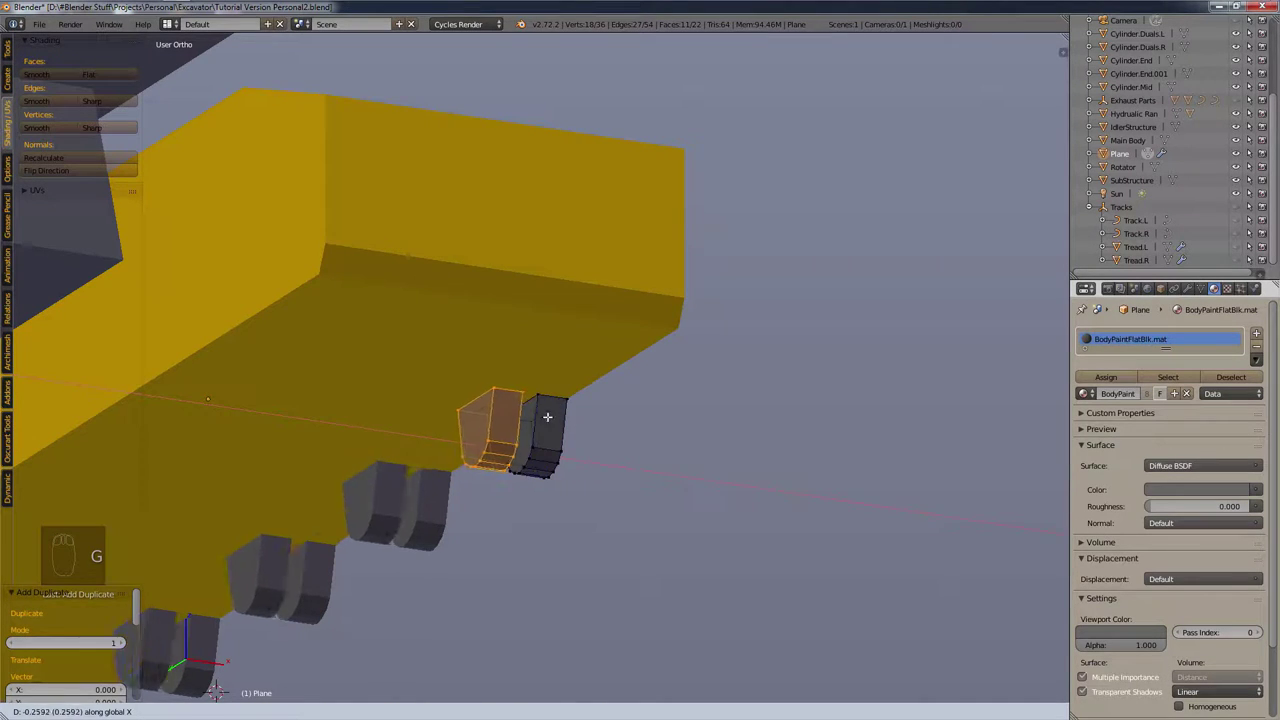
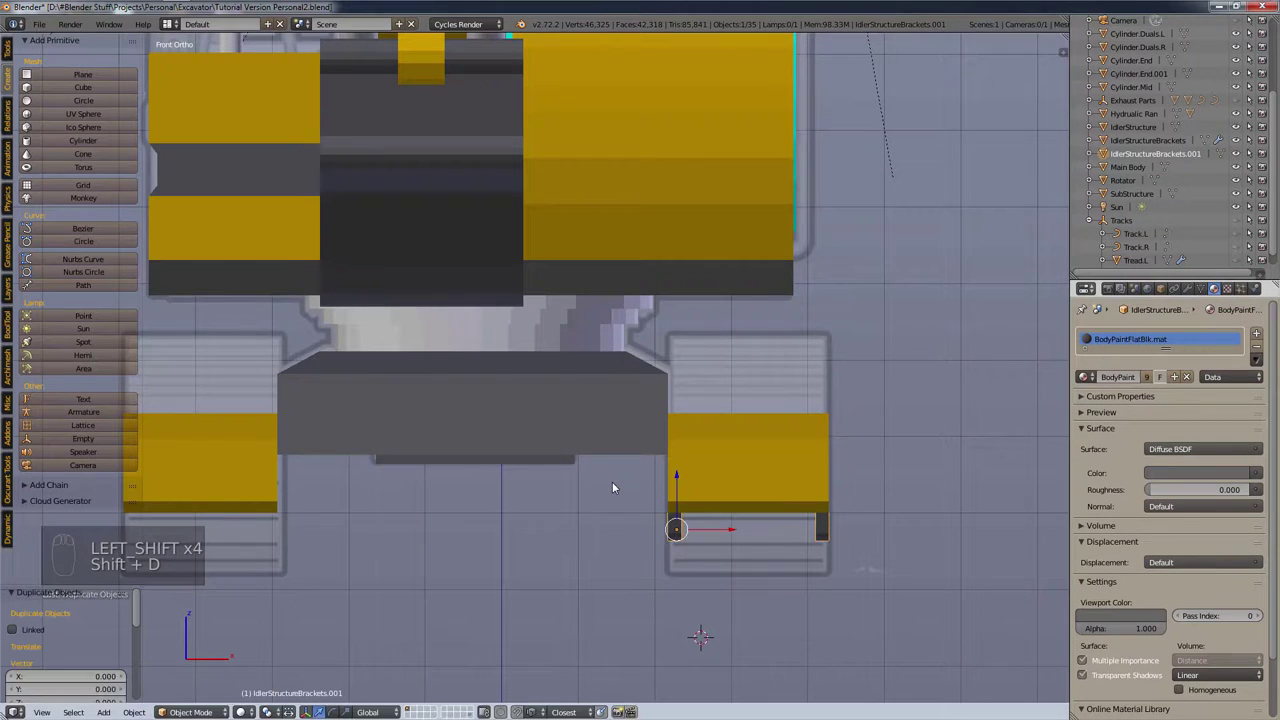
# Step: Deselect everything, view the brackets from the left side, hide the tool panel and orbit to see them in 3D
pyautogui.press('g')
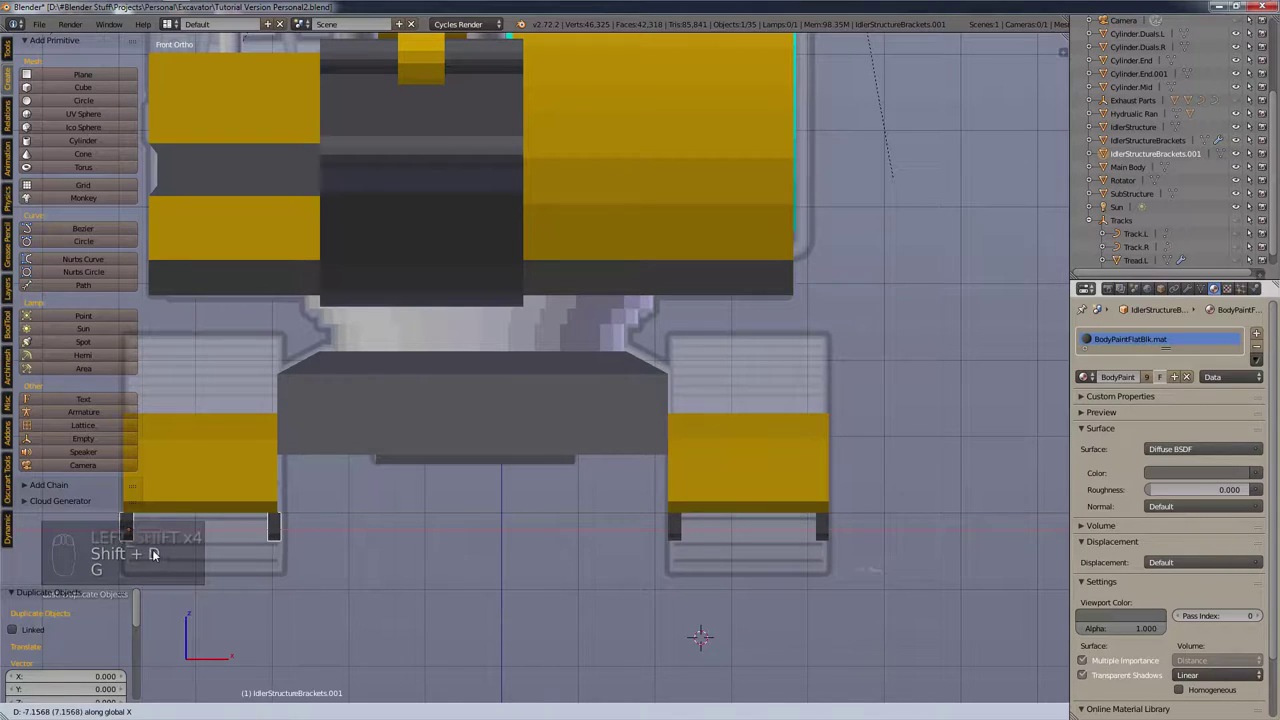
pyautogui.moveTo(324, 517); pyautogui.dragTo(310, 542)
pyautogui.press('KP_3')
pyautogui.press('ctrl+KP_6')
pyautogui.press('ctrl+KP_3')
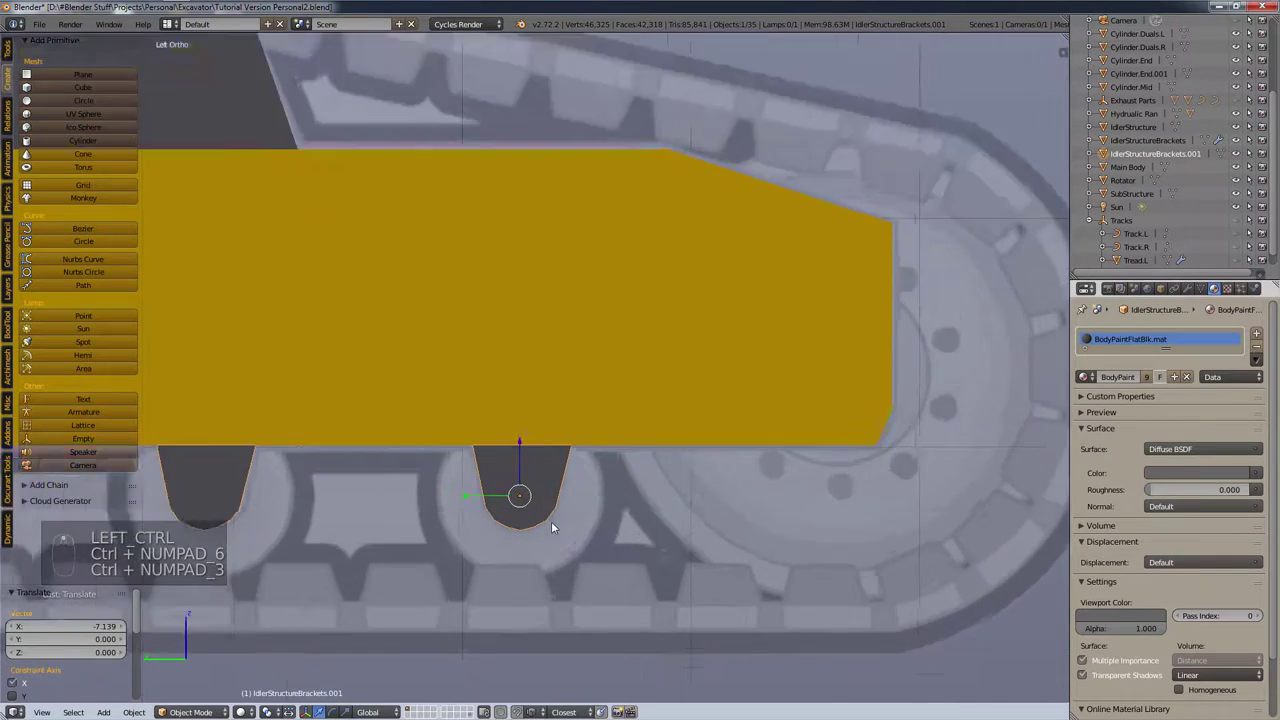
pyautogui.moveTo(827, 506); pyautogui.dragTo(604, 467)
pyautogui.middleClick(639, 472)
pyautogui.press('t')
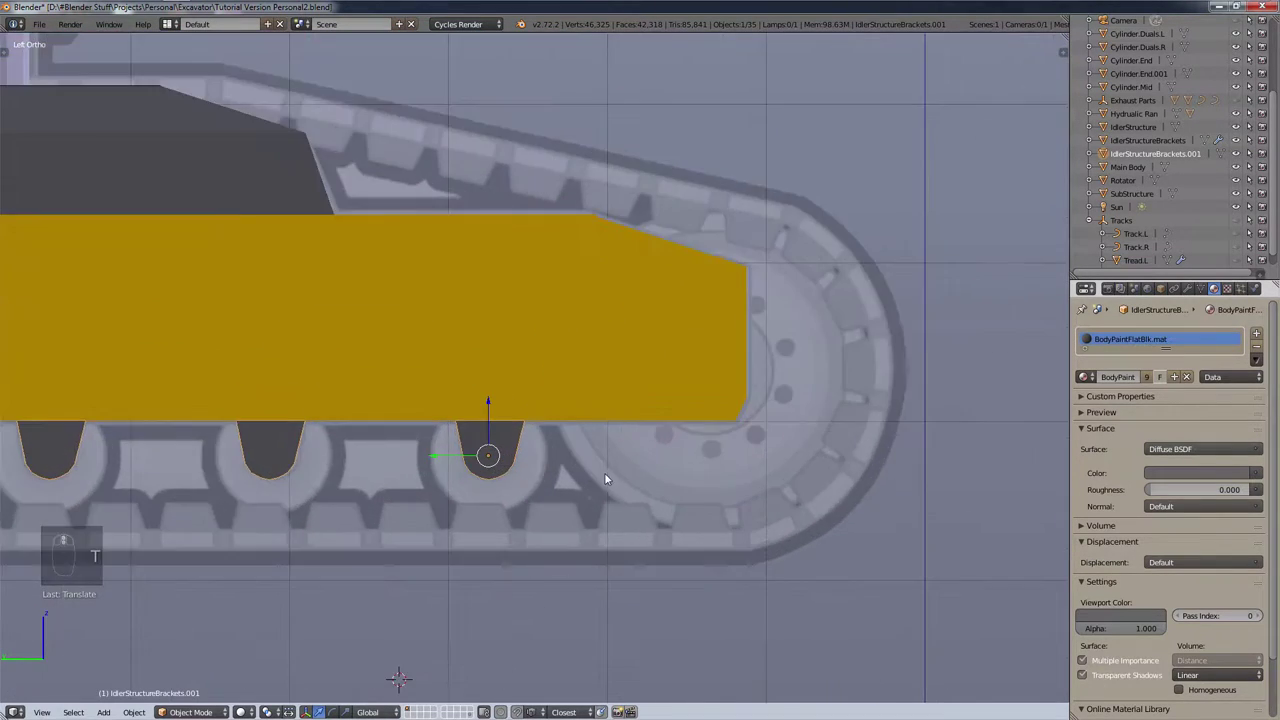
pyautogui.moveTo(568, 465); pyautogui.dragTo(205, 395)
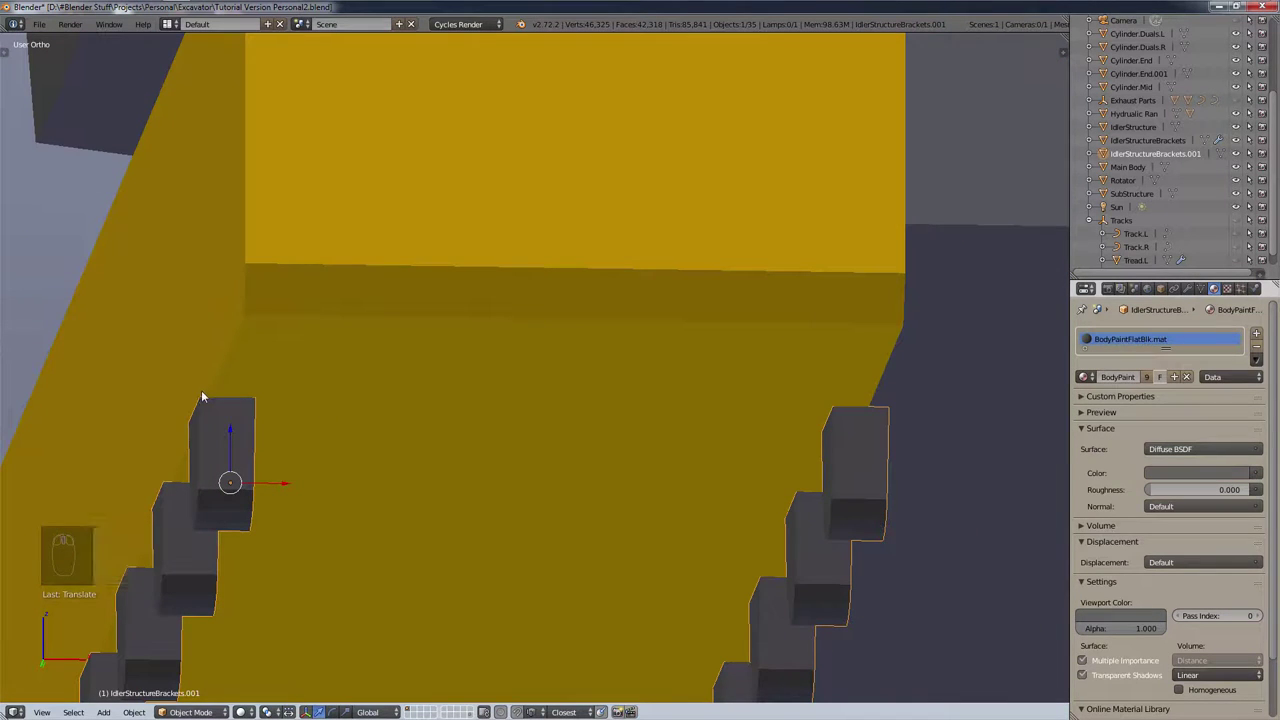
pyautogui.press('g')
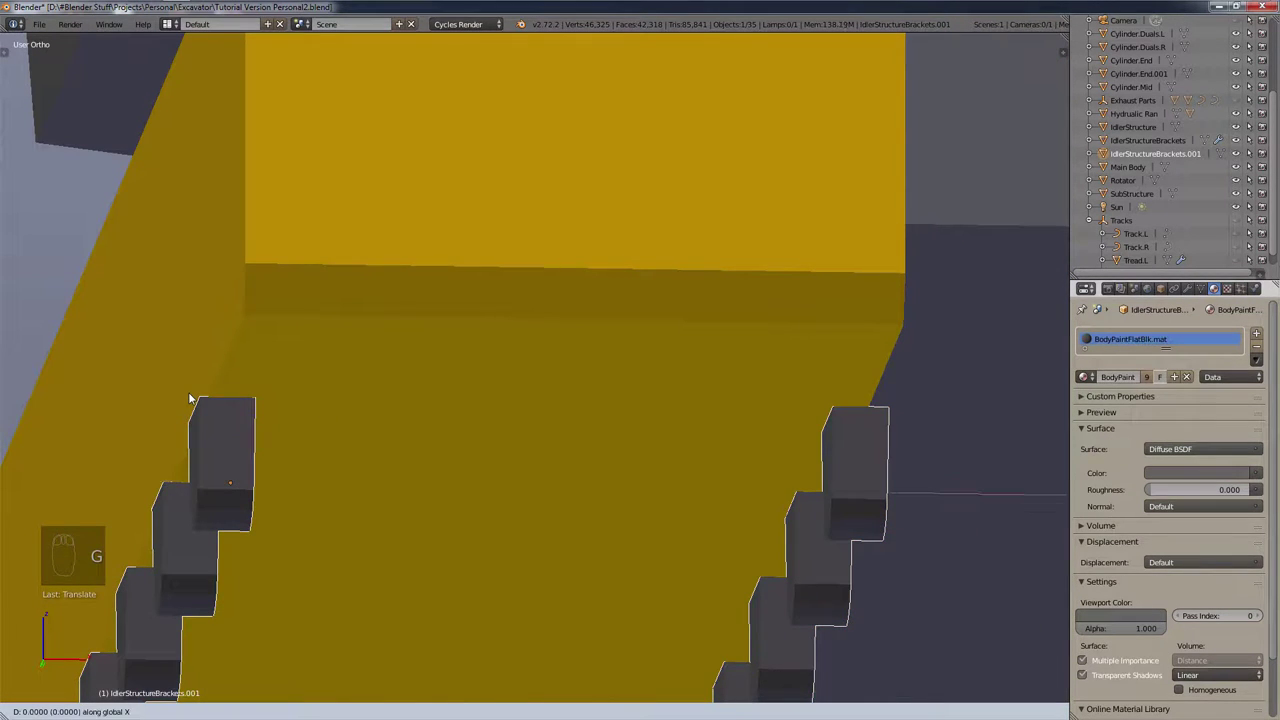
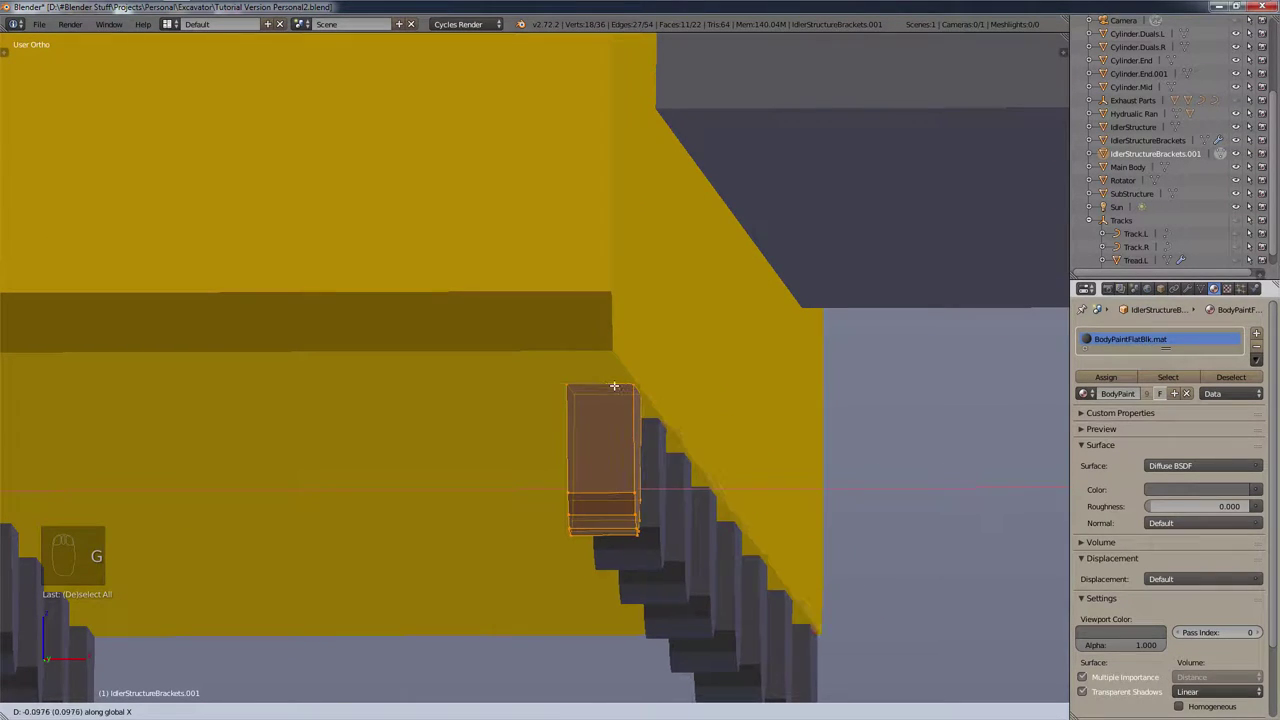
# Step: Nudge the idler bracket geometry into place with two grab moves
pyautogui.press('g')
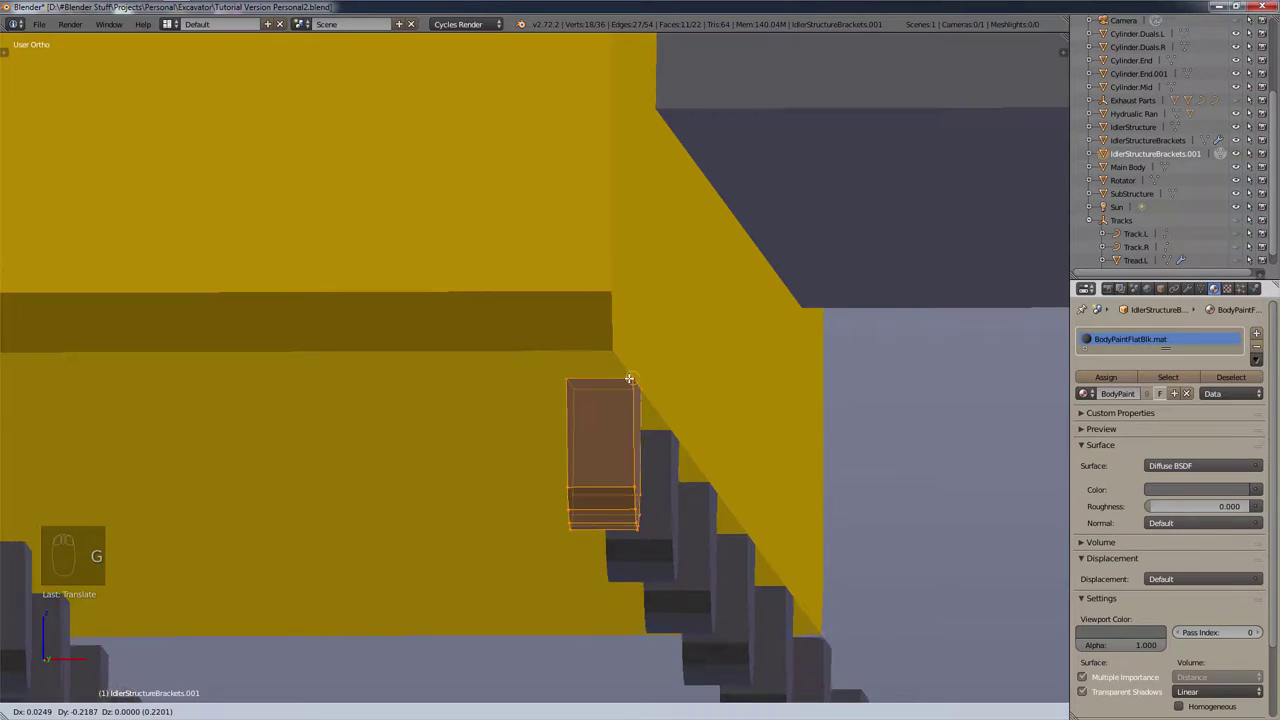
pyautogui.press('g')
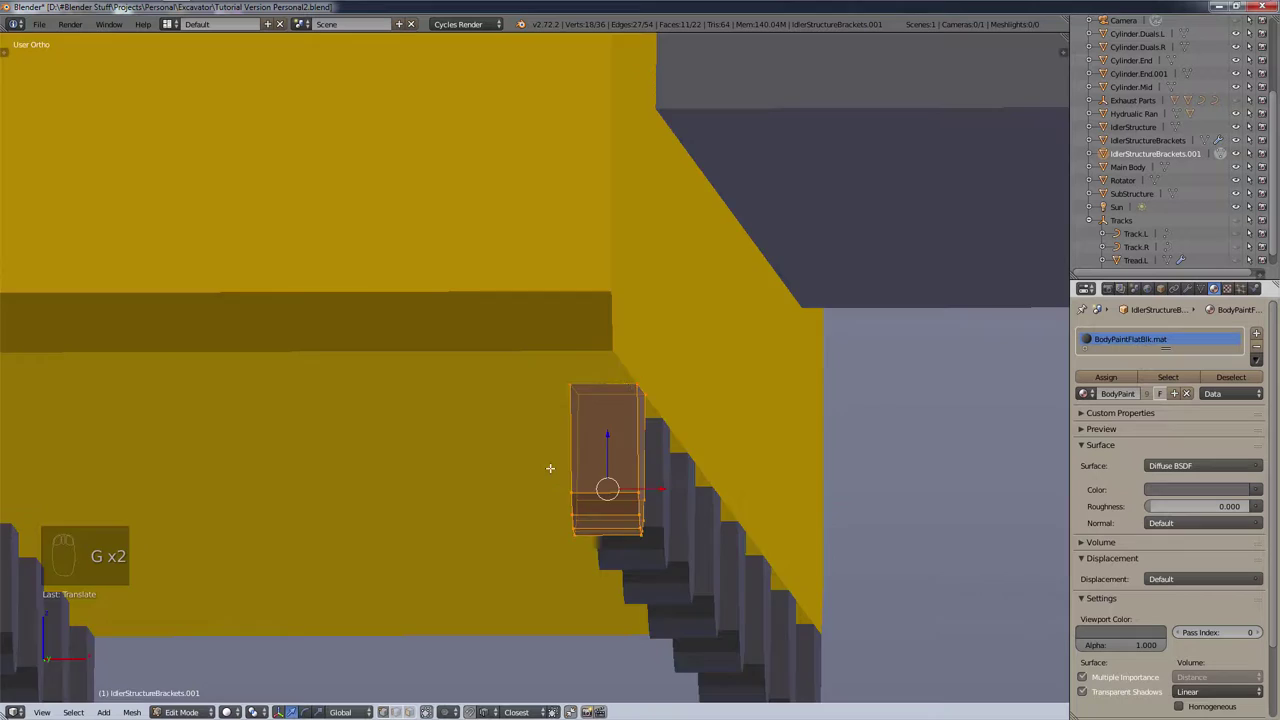
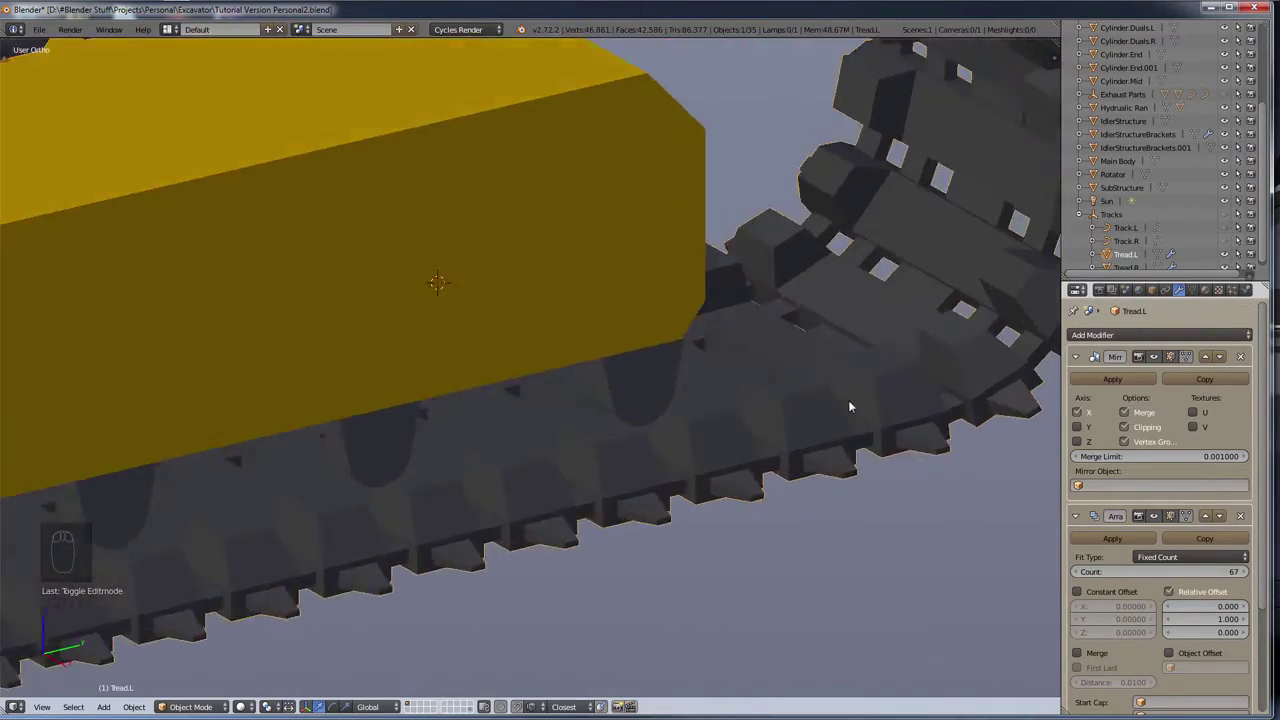
# Step: Orbit around the excavator tracks and snap to an orthographic view facing them head-on
pyautogui.scroll(3)
pyautogui.moveTo(859, 425); pyautogui.dragTo(782, 468)
pyautogui.moveTo(782, 471); pyautogui.dragTo(688, 520)
pyautogui.moveTo(604, 560); pyautogui.dragTo(668, 528)
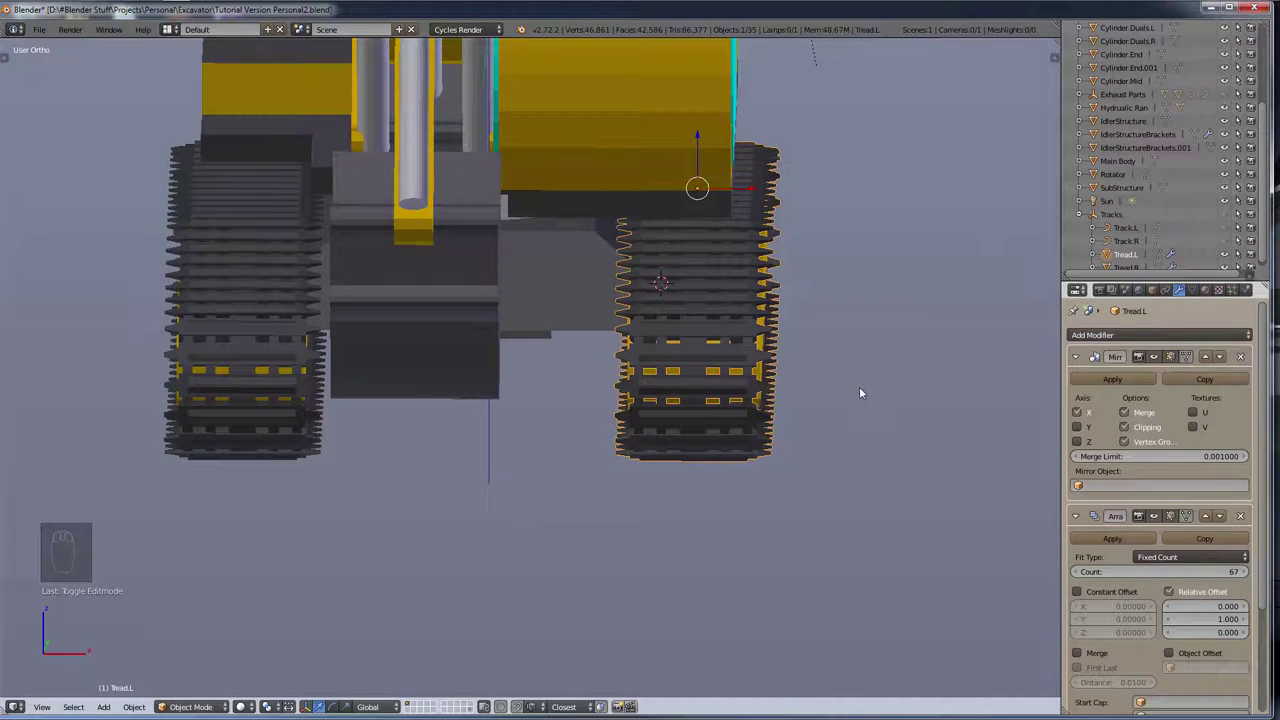
pyautogui.press('KP_3')
# Step: From front ortho view, remove the old right tread so only Tread.L remains
pyautogui.press('KP_1')
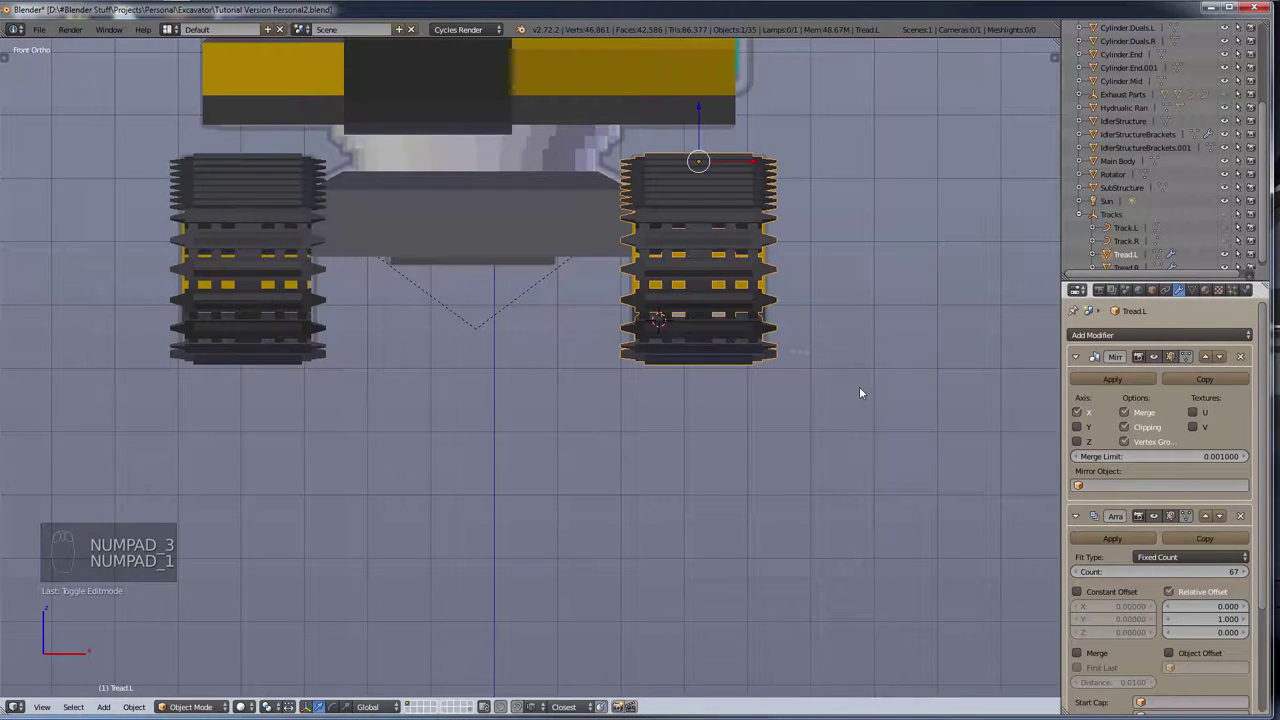
pyautogui.moveTo(227, 262); pyautogui.dragTo(237, 270)
pyautogui.moveTo(237, 270); pyautogui.dragTo(781, 262)
pyautogui.press('x')
# Step: Duplicate Tread.L and slide the copy along X toward the opposite track
pyautogui.moveTo(696, 270); pyautogui.dragTo(615, 383)
pyautogui.moveTo(696, 270); pyautogui.dragTo(615, 383)
pyautogui.press('shift+d')
pyautogui.press('g')
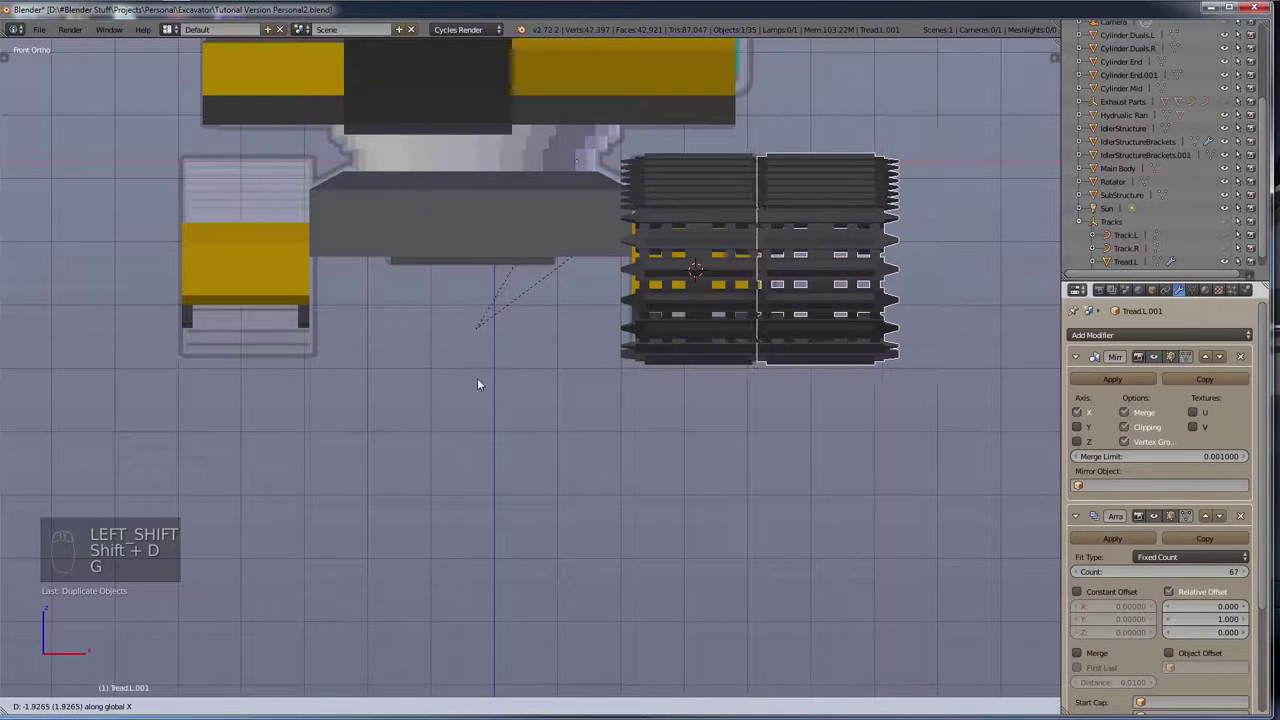
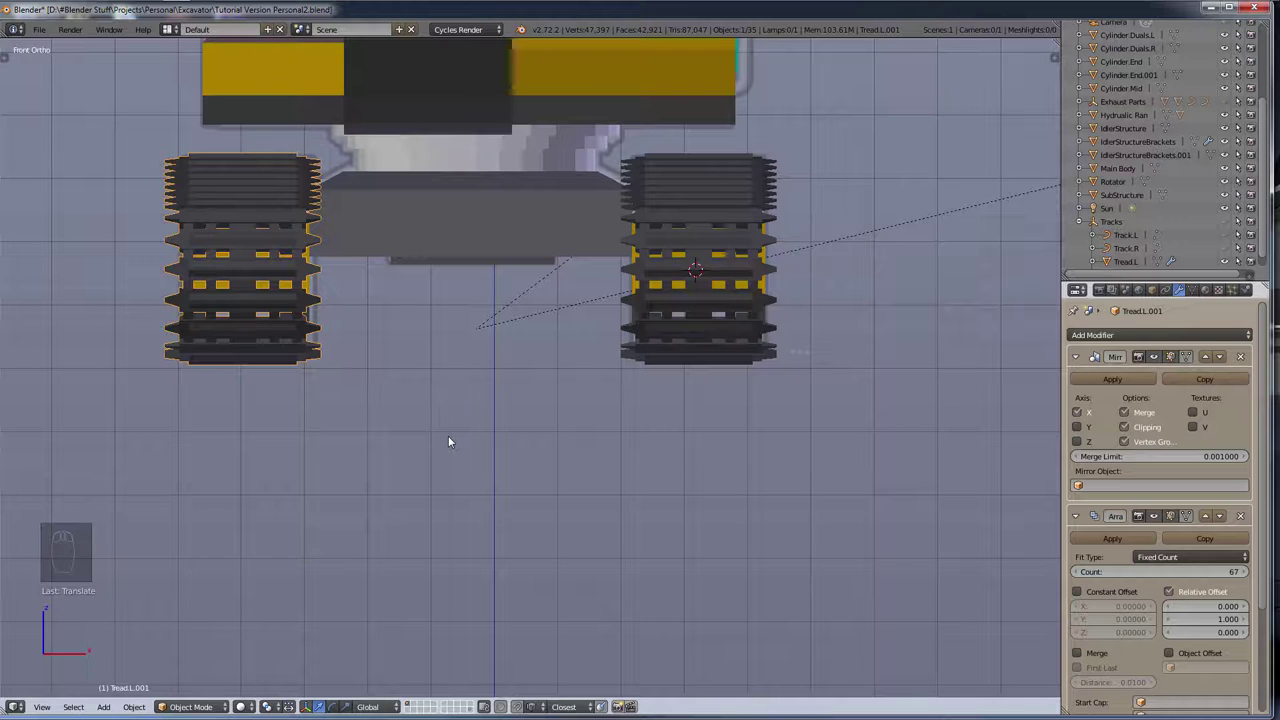
# Step: Clear the copy's parent and switch the viewport to wireframe shading
pyautogui.press('alt+p')
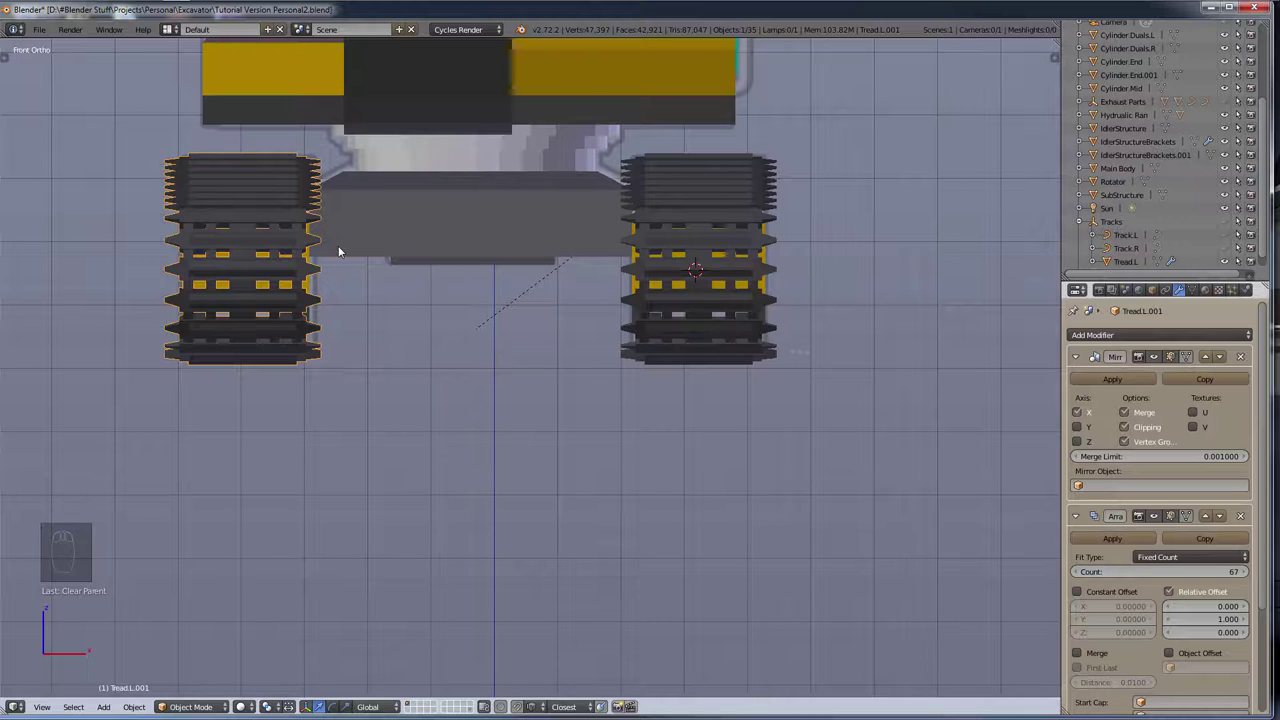
pyautogui.press('z')
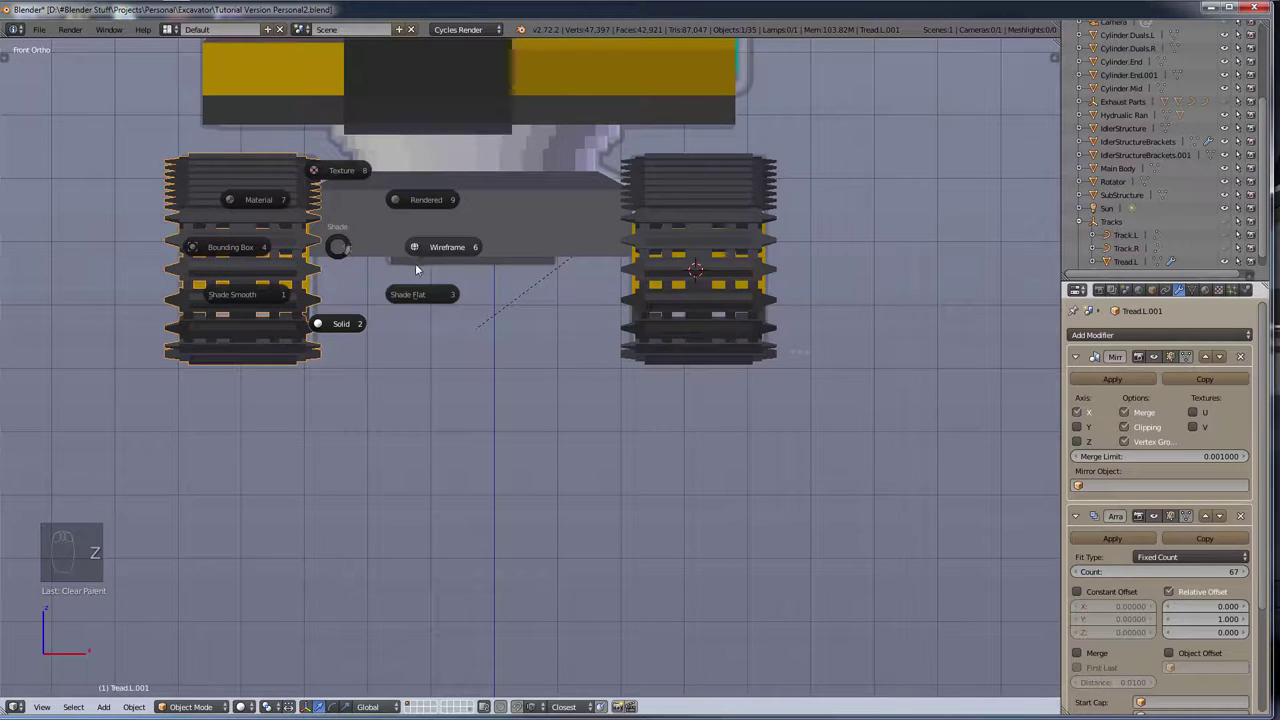
pyautogui.scroll(3)
pyautogui.press('g')
# Step: Zoom and pan back out so both treads are visible in front view
pyautogui.scroll(3)
pyautogui.middleClick(682, 274)
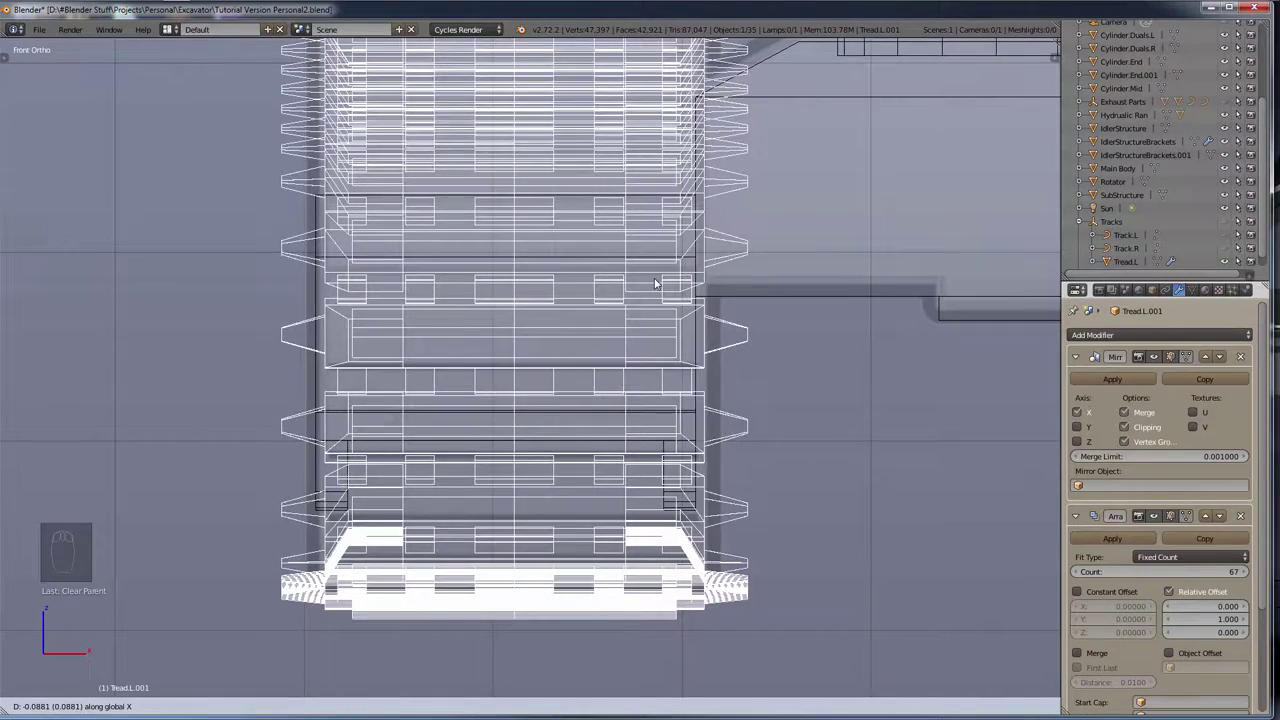
pyautogui.moveTo(483, 477); pyautogui.dragTo(1049, 232)
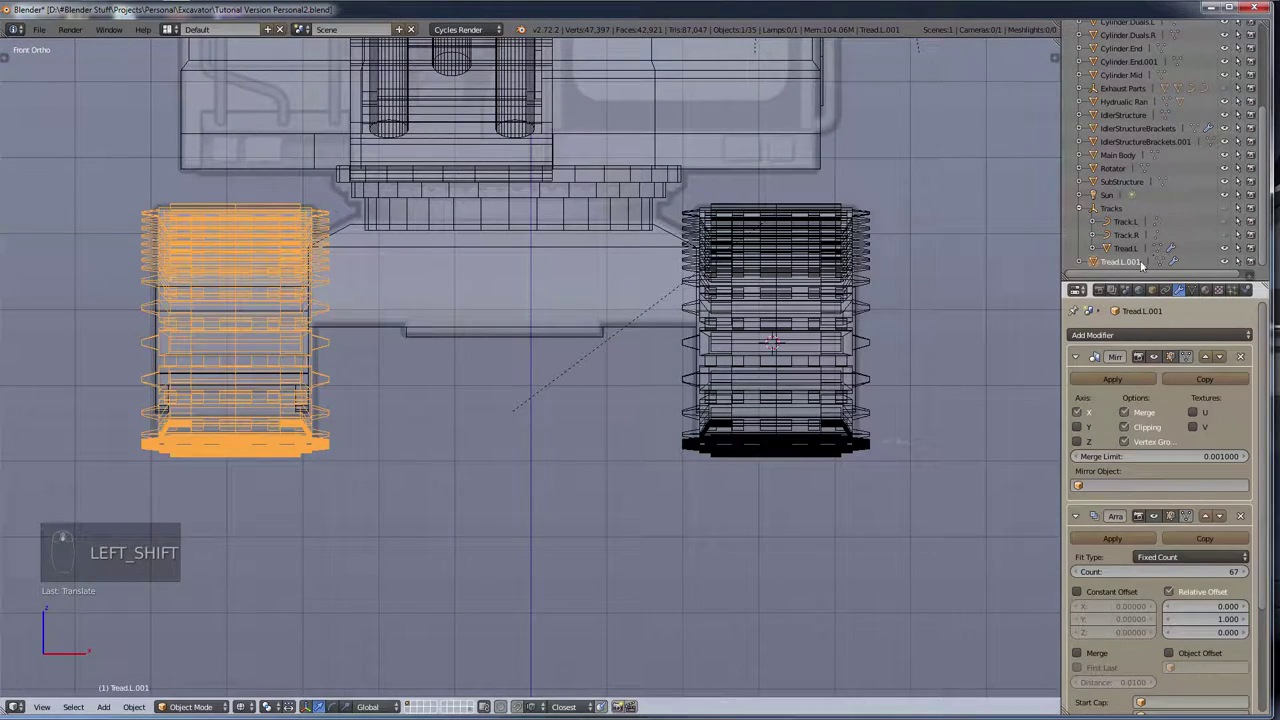
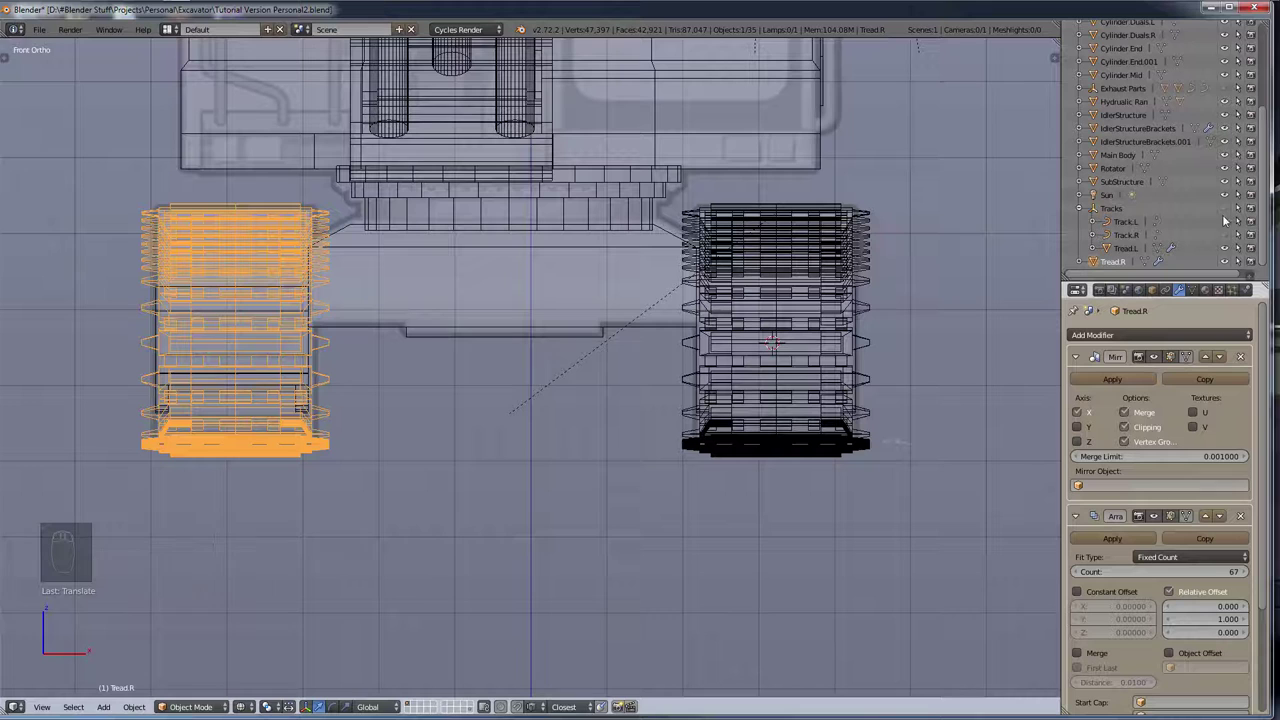
# Step: Drag across from the Outliner toward the viewport to reach the Tracks empty's settings
pyautogui.moveTo(1231, 213); pyautogui.dragTo(310, 378)
pyautogui.moveTo(589, 416); pyautogui.dragTo(310, 378)
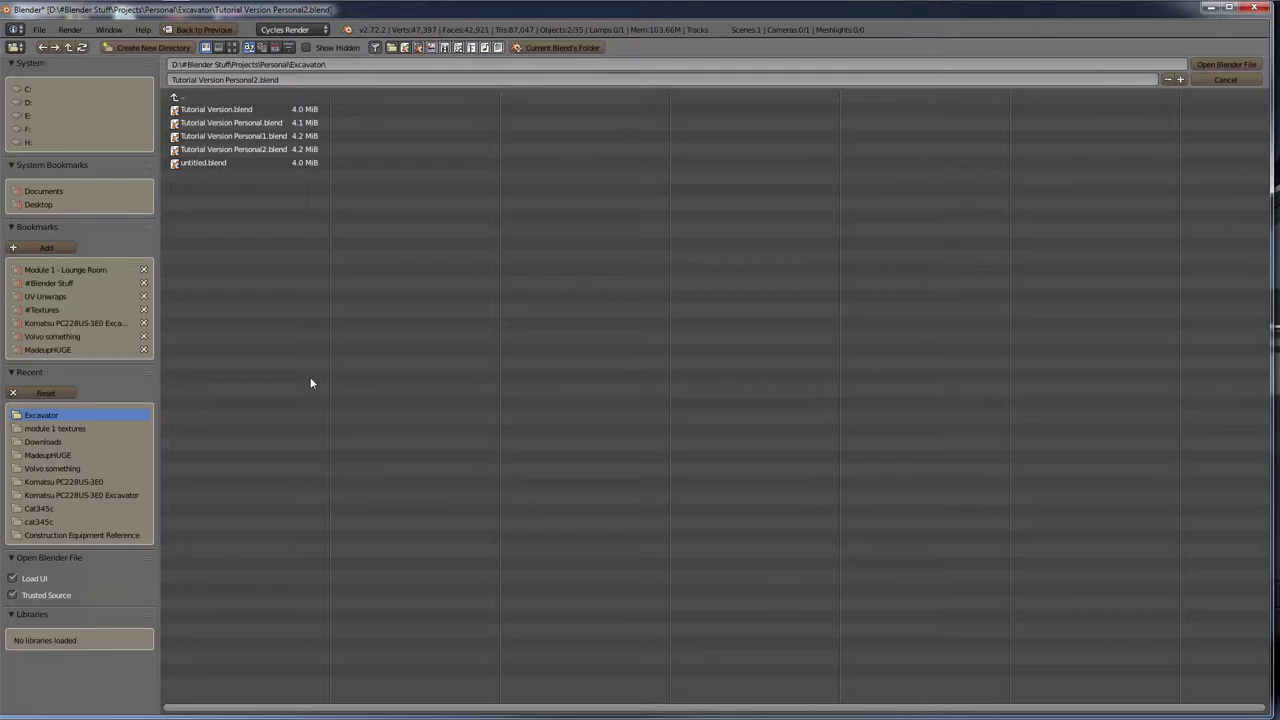
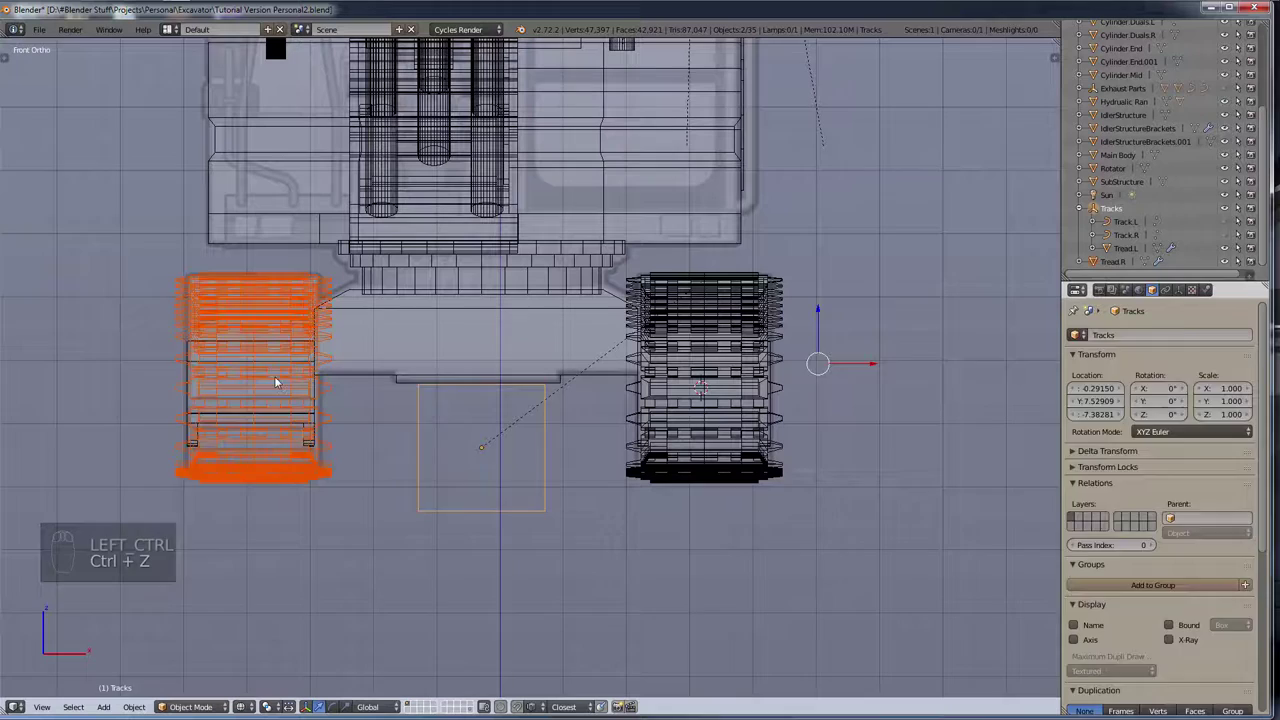
pyautogui.moveTo(275, 378); pyautogui.dragTo(357, 516)
pyautogui.press('ctrl+shift+alt+c')
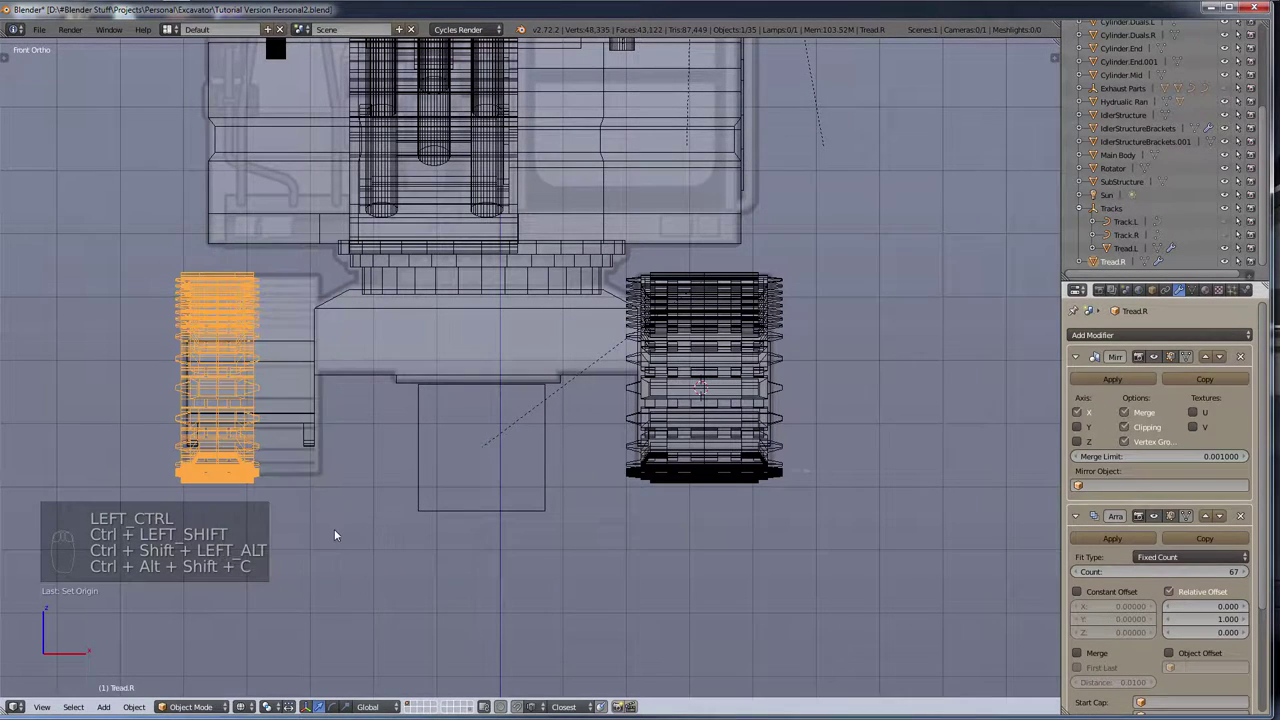
pyautogui.moveTo(335, 531); pyautogui.dragTo(347, 531)
pyautogui.press('ctrl+z')
pyautogui.press('a')
pyautogui.press('a')
pyautogui.press('a')
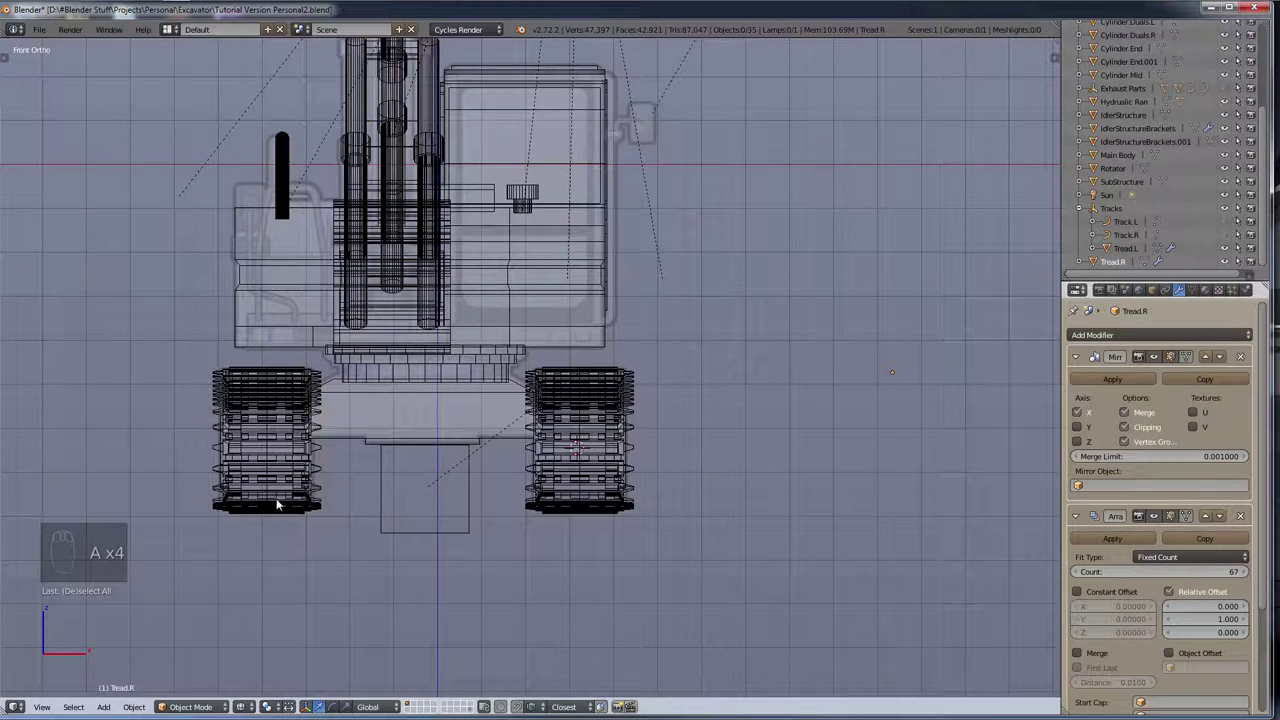
pyautogui.moveTo(258, 484); pyautogui.dragTo(258, 484)
pyautogui.press('ctrl+shift+alt+c')
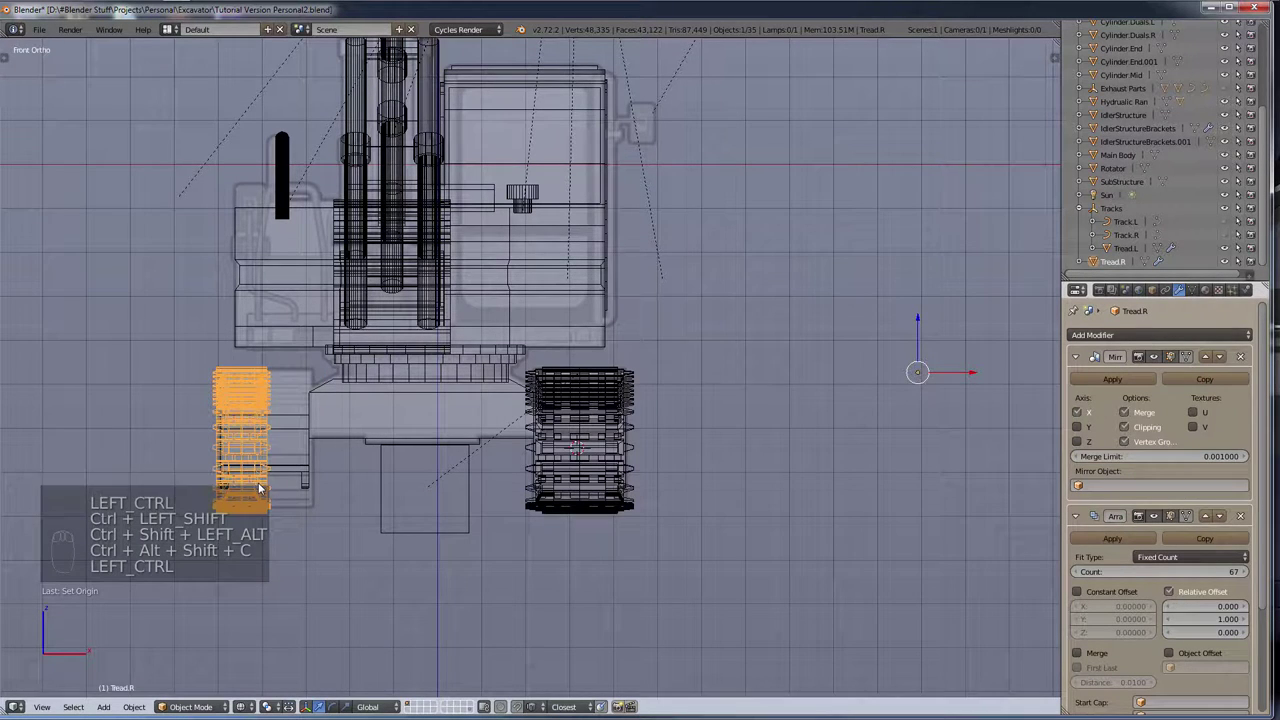
pyautogui.press('ctrl+z')
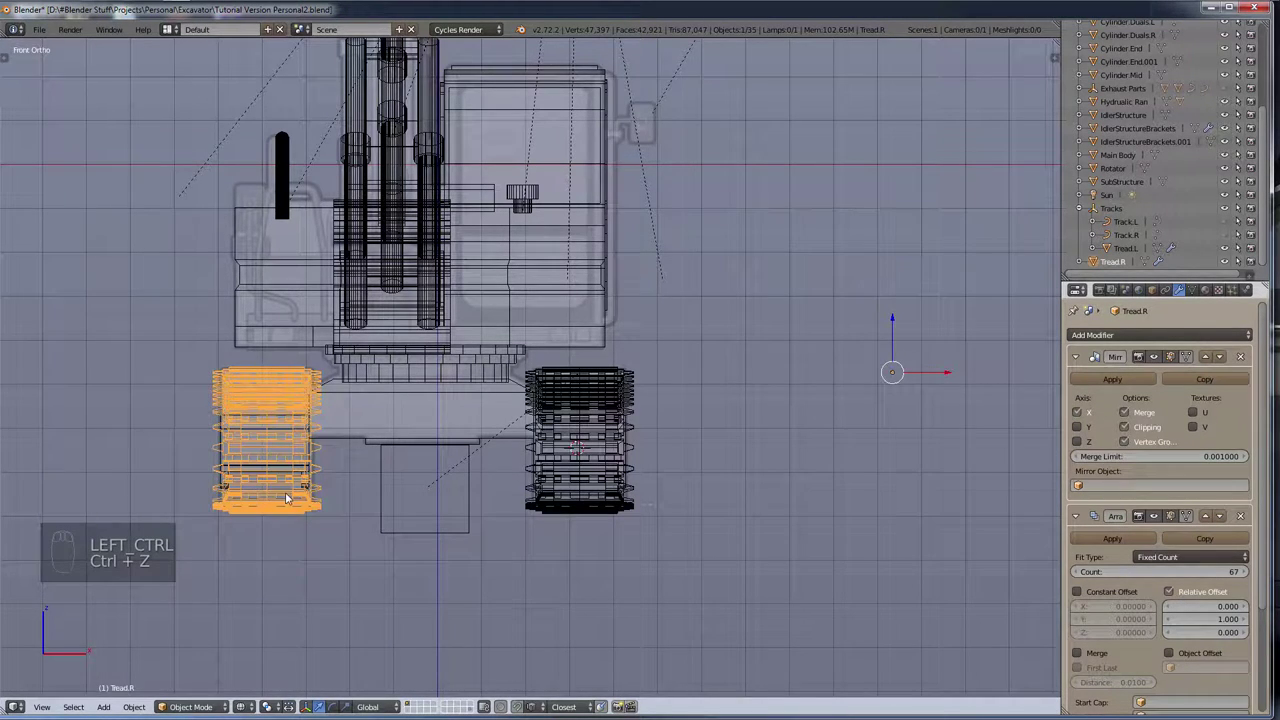
pyautogui.moveTo(401, 493); pyautogui.dragTo(553, 518)
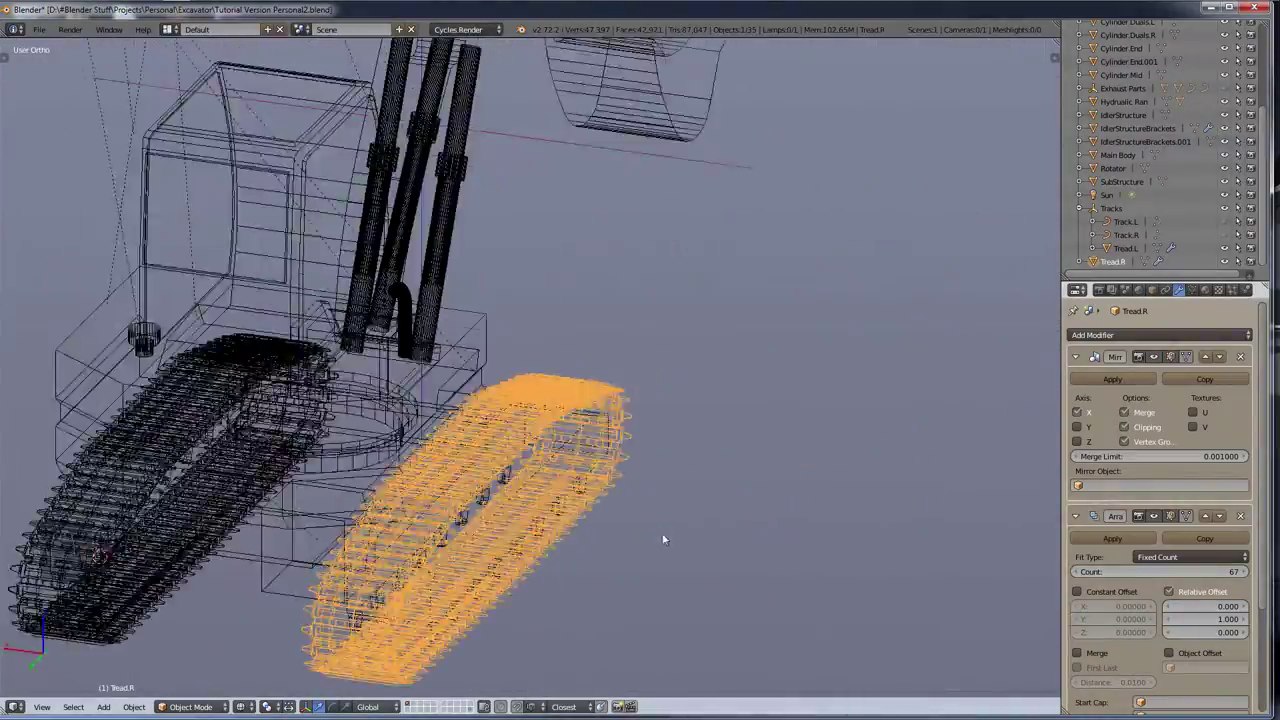
pyautogui.press('KP_3')
pyautogui.press('KP_1')
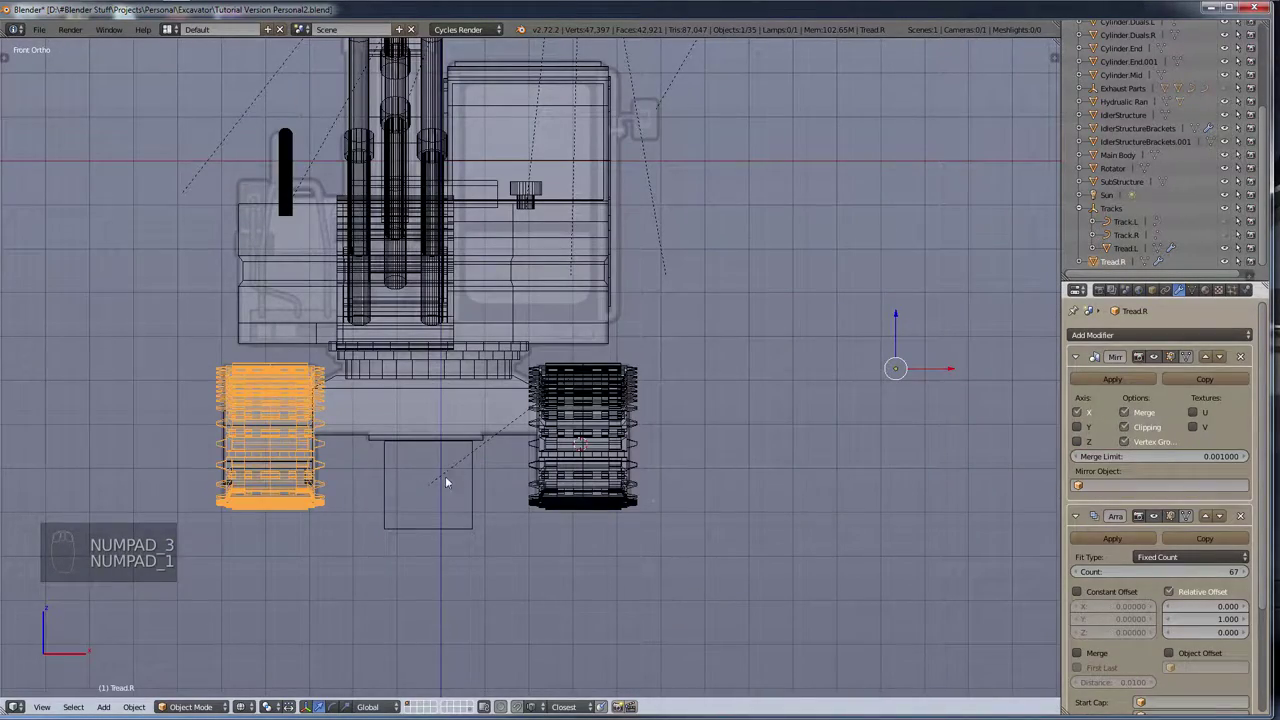
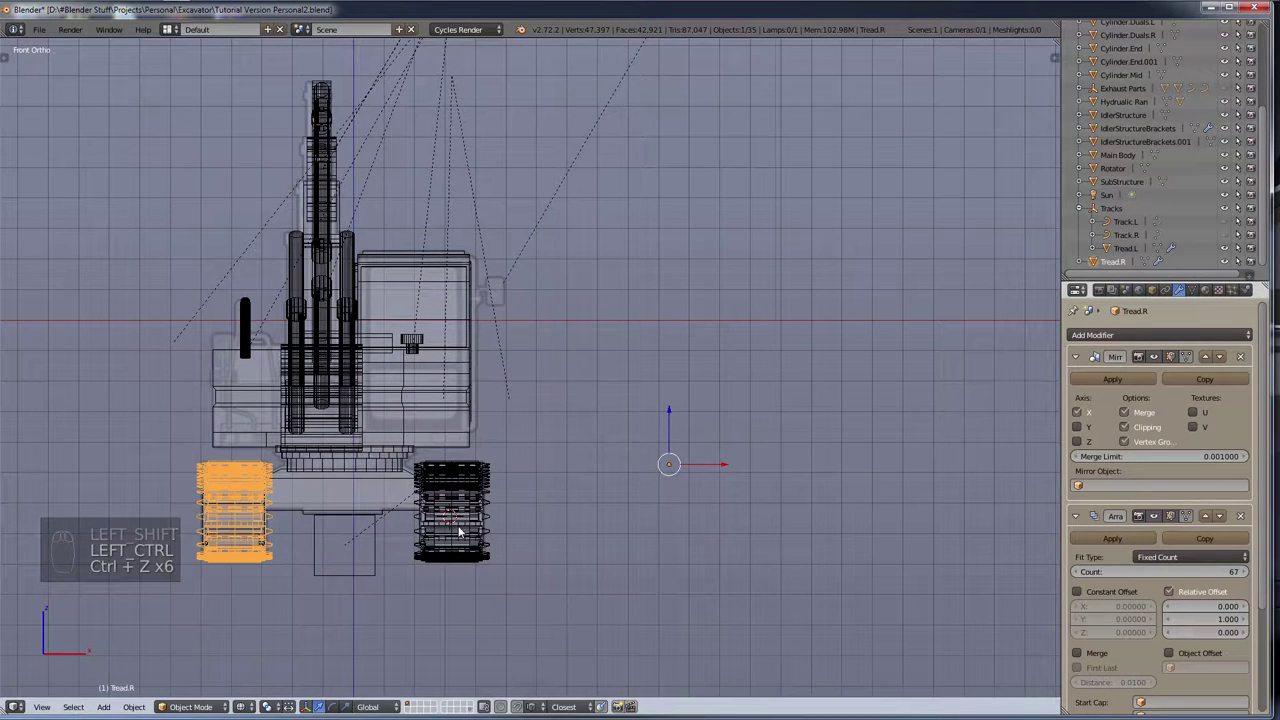
# Step: Undo back through the history until the copy is Tread.L.001 again, redoing one step
pyautogui.press('ctrl+z')
pyautogui.press('ctrl+z')
pyautogui.press('ctrl+z')
pyautogui.press('ctrl+z')
pyautogui.press('ctrl+z')
pyautogui.press('ctrl+z')
pyautogui.press('ctrl+z')
pyautogui.press('ctrl+z')
pyautogui.press('ctrl+z')
pyautogui.moveTo(1172, 228); pyautogui.dragTo(1117, 261)
pyautogui.press('ctrl+shift+z')
pyautogui.middleClick(430, 530)
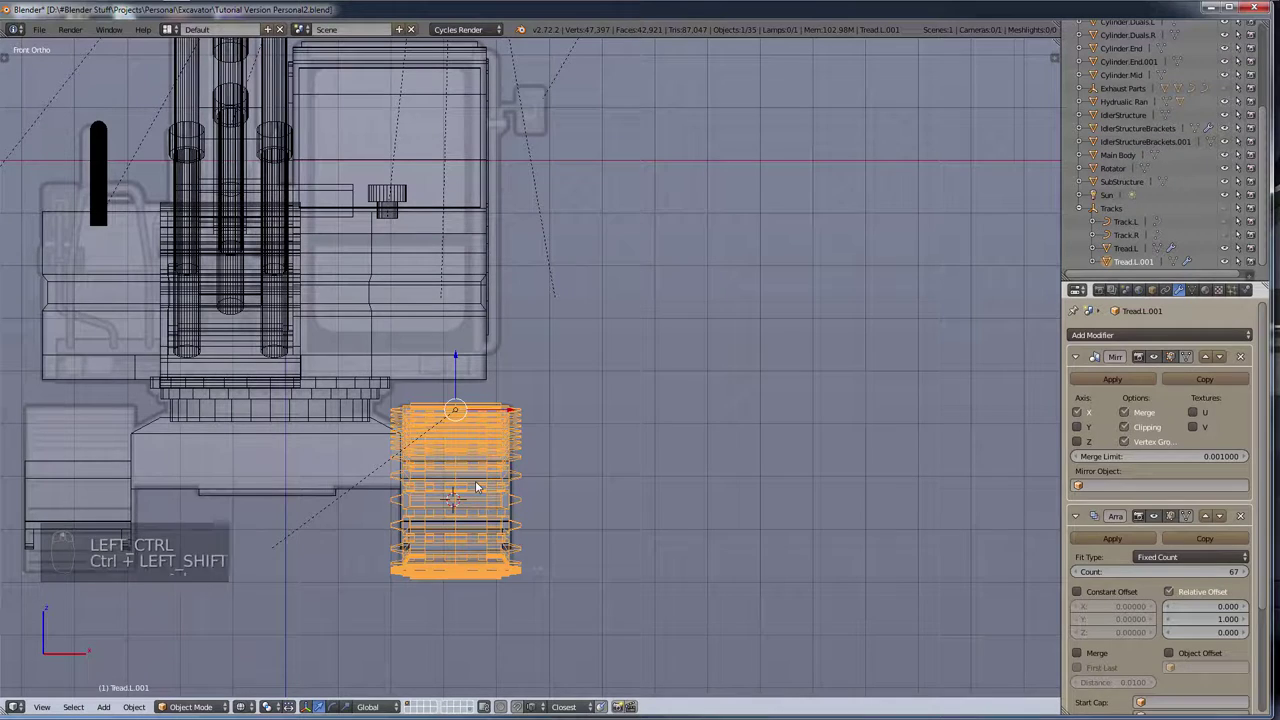
# Step: Clear Tread.L.001's parent and move the tread copy down below the excavator body
pyautogui.press('ctrl+shift+alt+c')
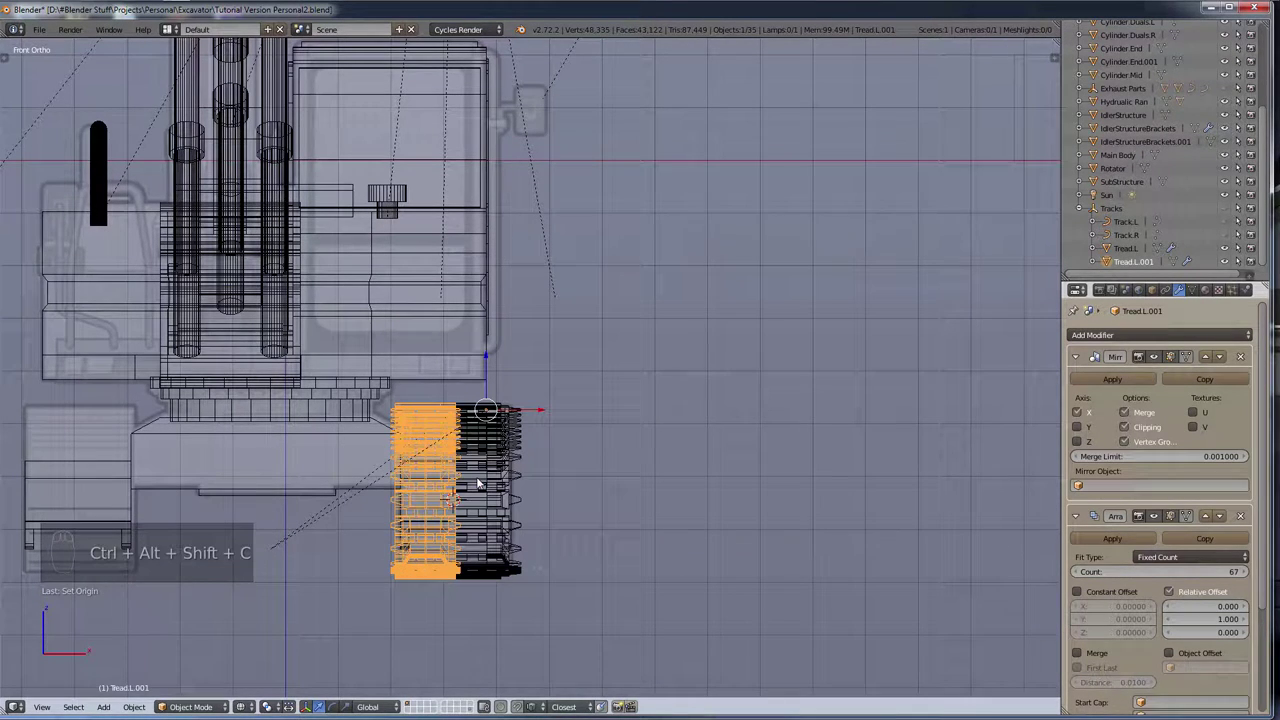
pyautogui.press('g')
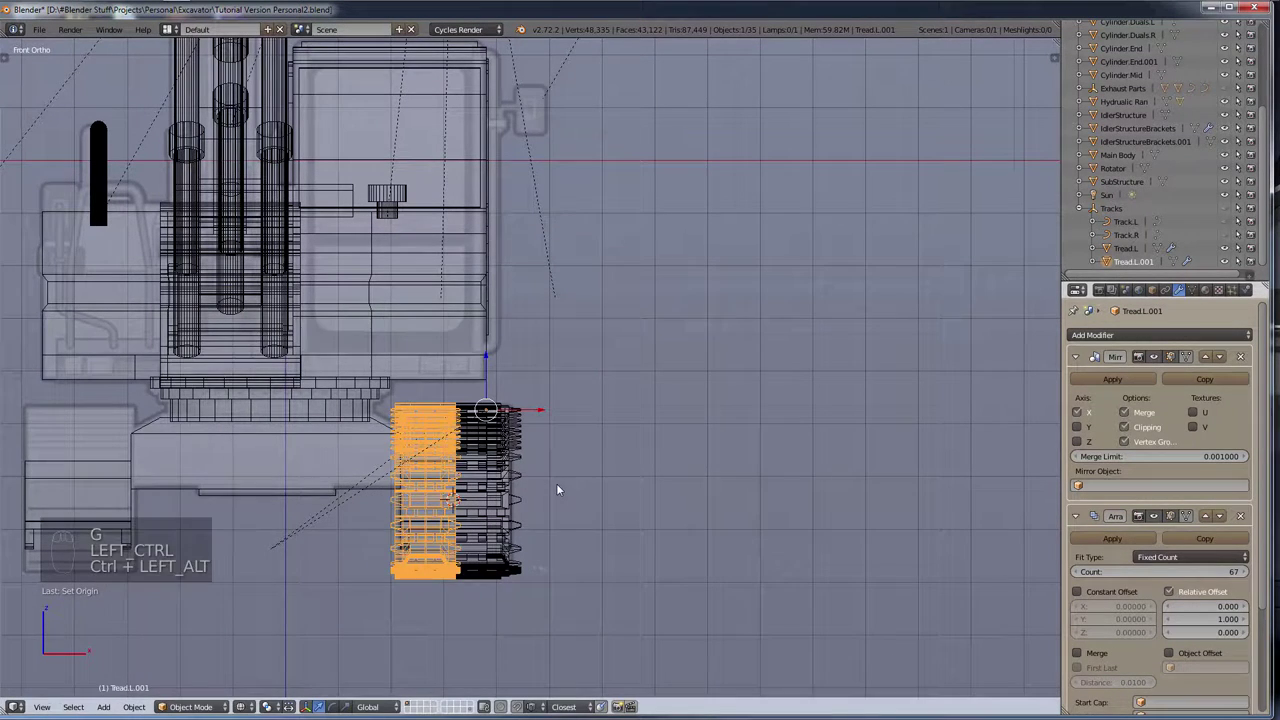
pyautogui.press('ctrl+z')
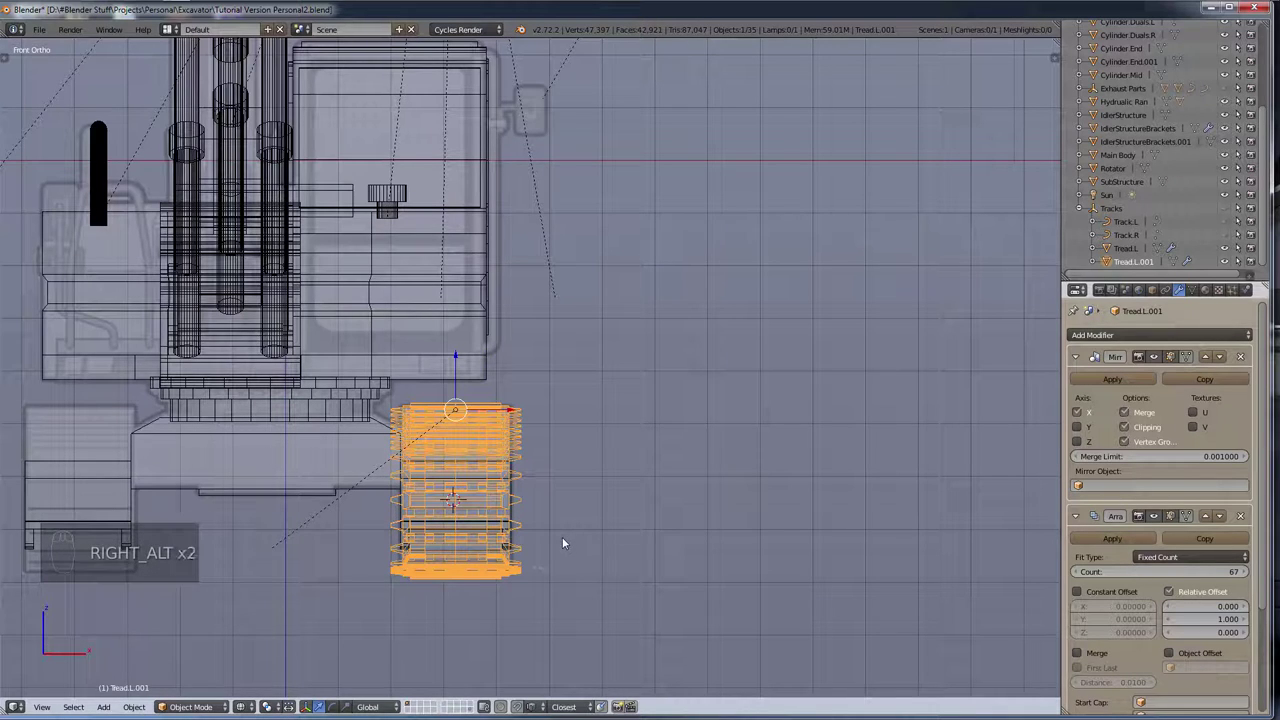
pyautogui.press('alt+o')
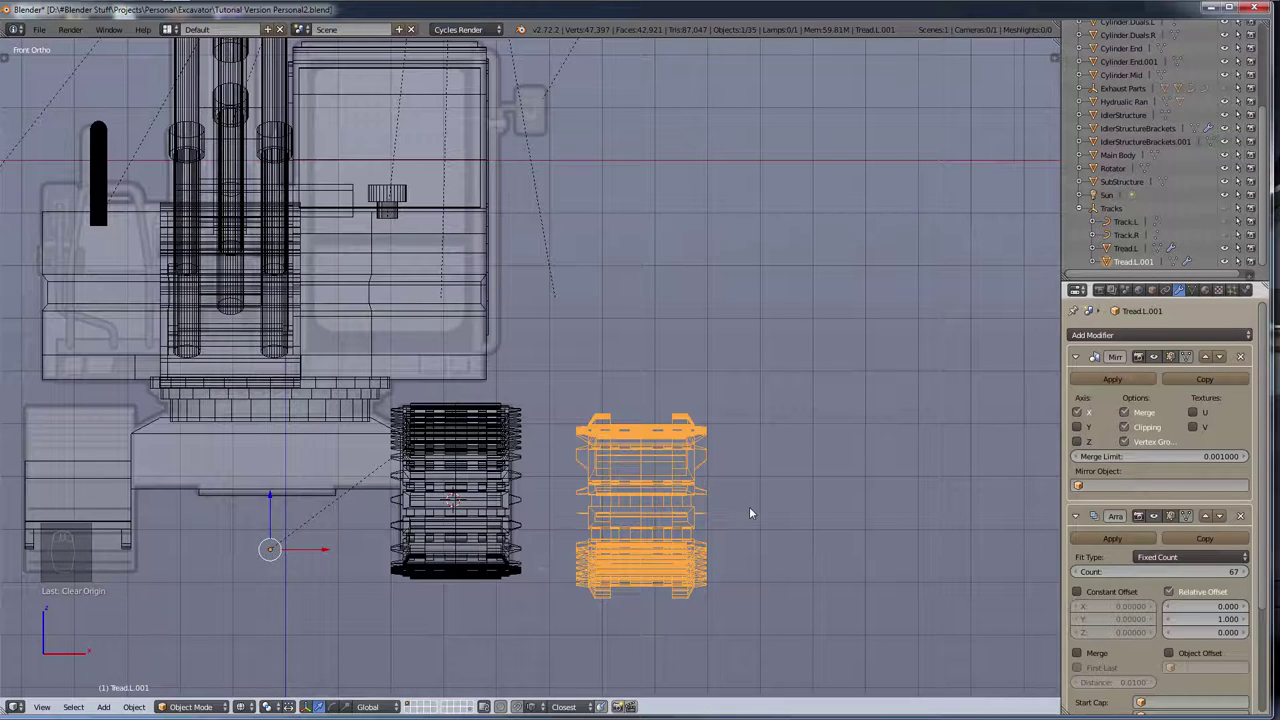
pyautogui.press('ctrl+z')
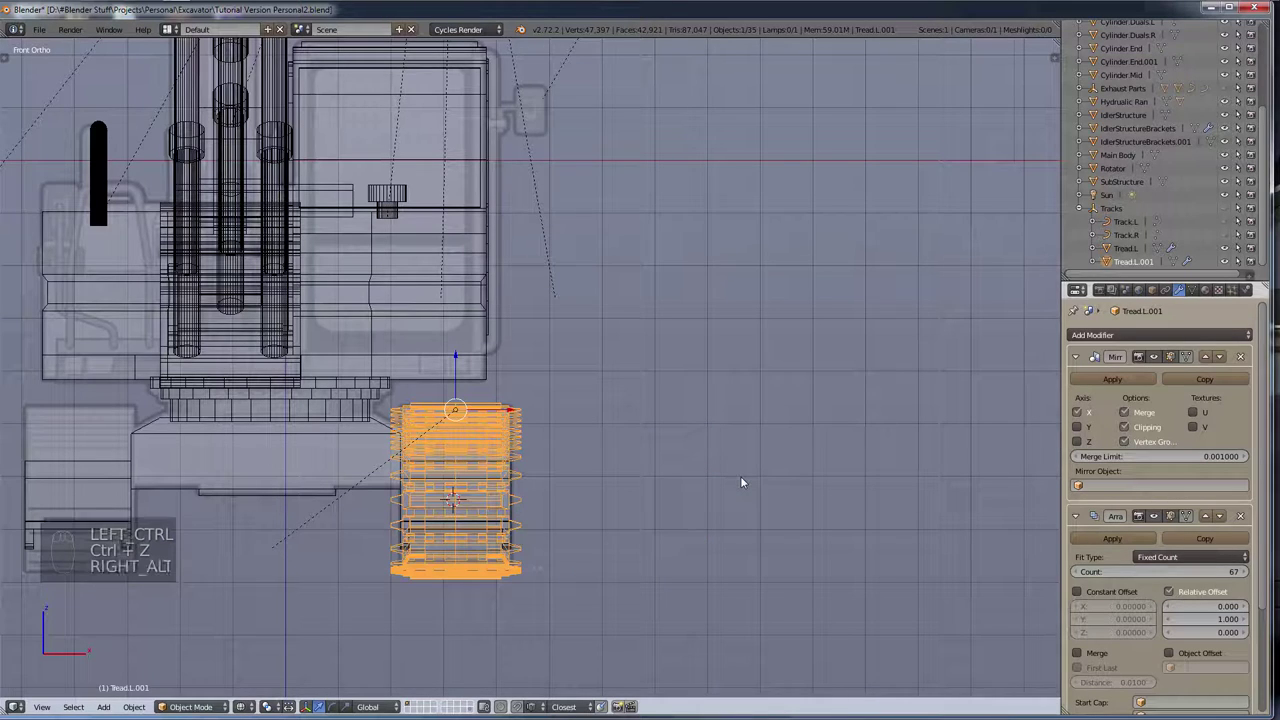
pyautogui.press('alt+[')
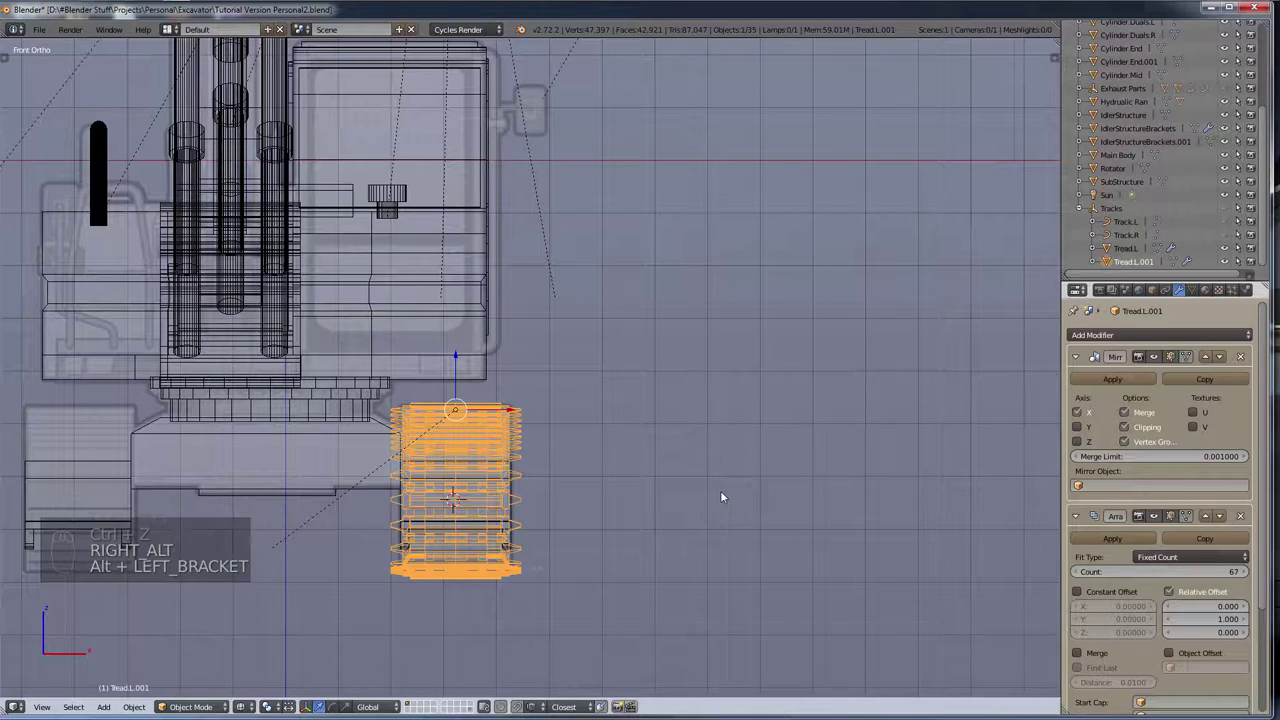
pyautogui.press('alt+p')
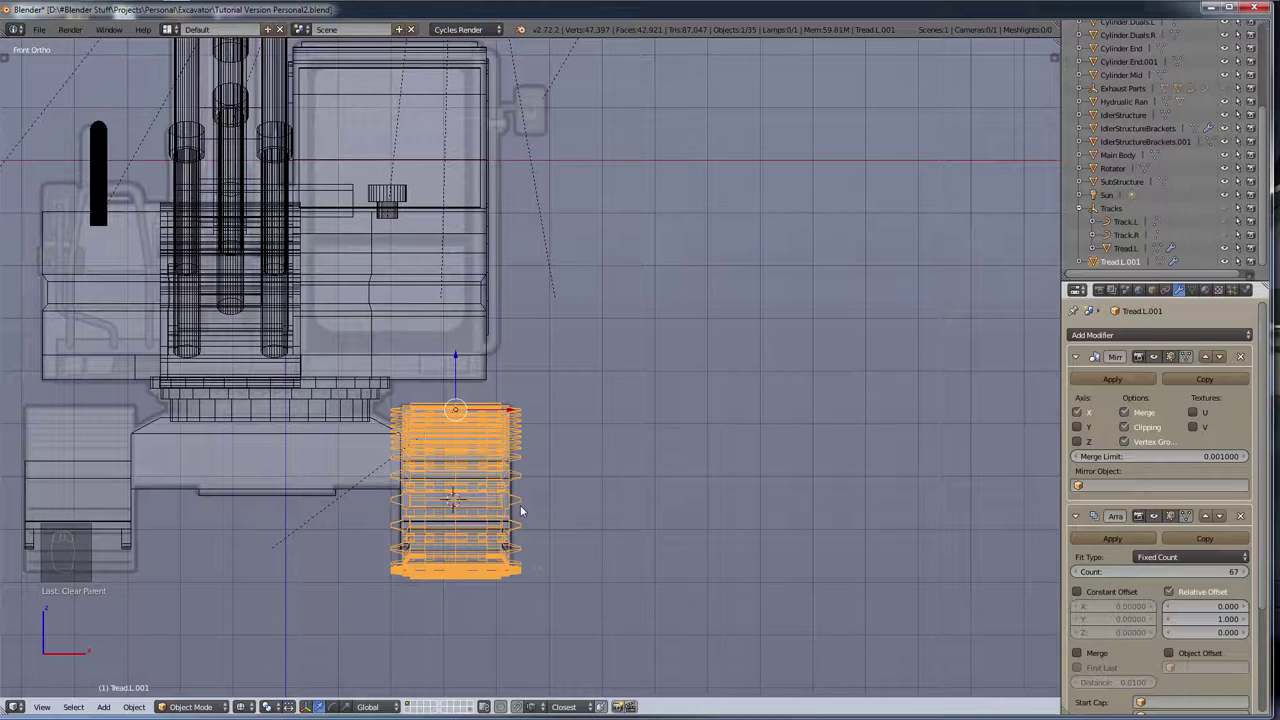
pyautogui.press('g')
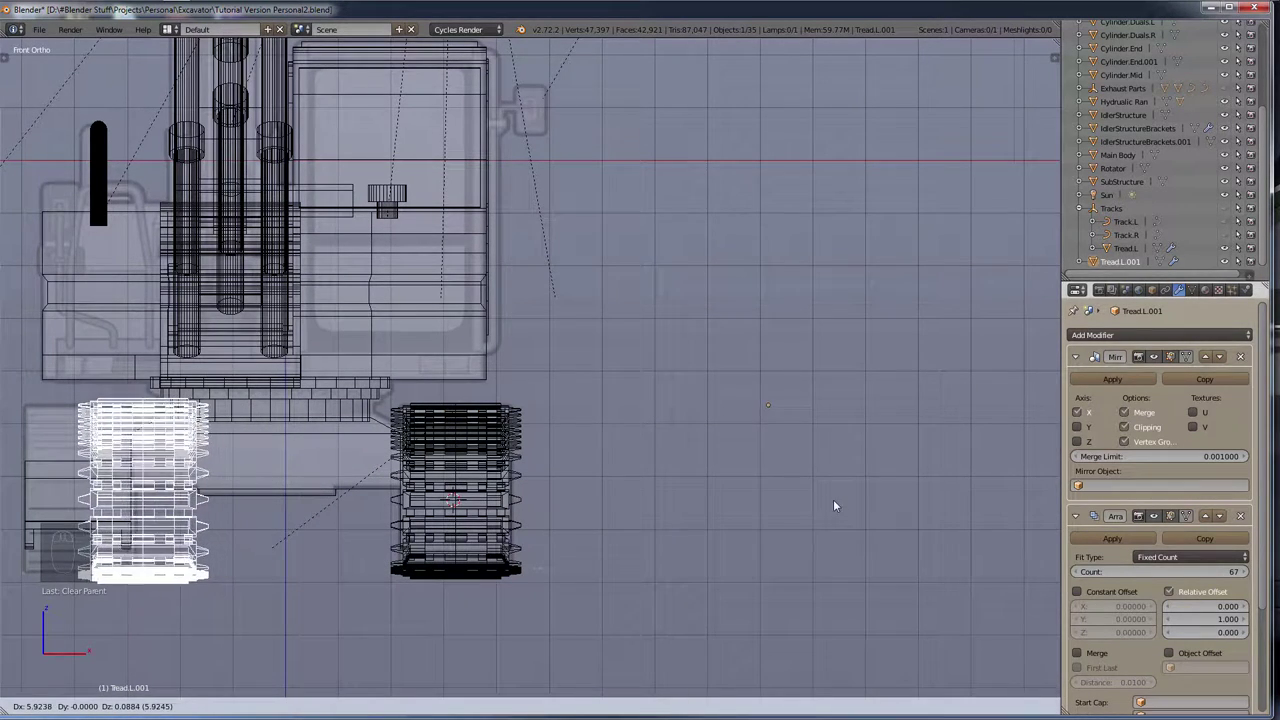
# Step: Centre the view on Tread.L.001, settle it as a full tread under the body and deselect it
pyautogui.moveTo(832, 494); pyautogui.dragTo(625, 469)
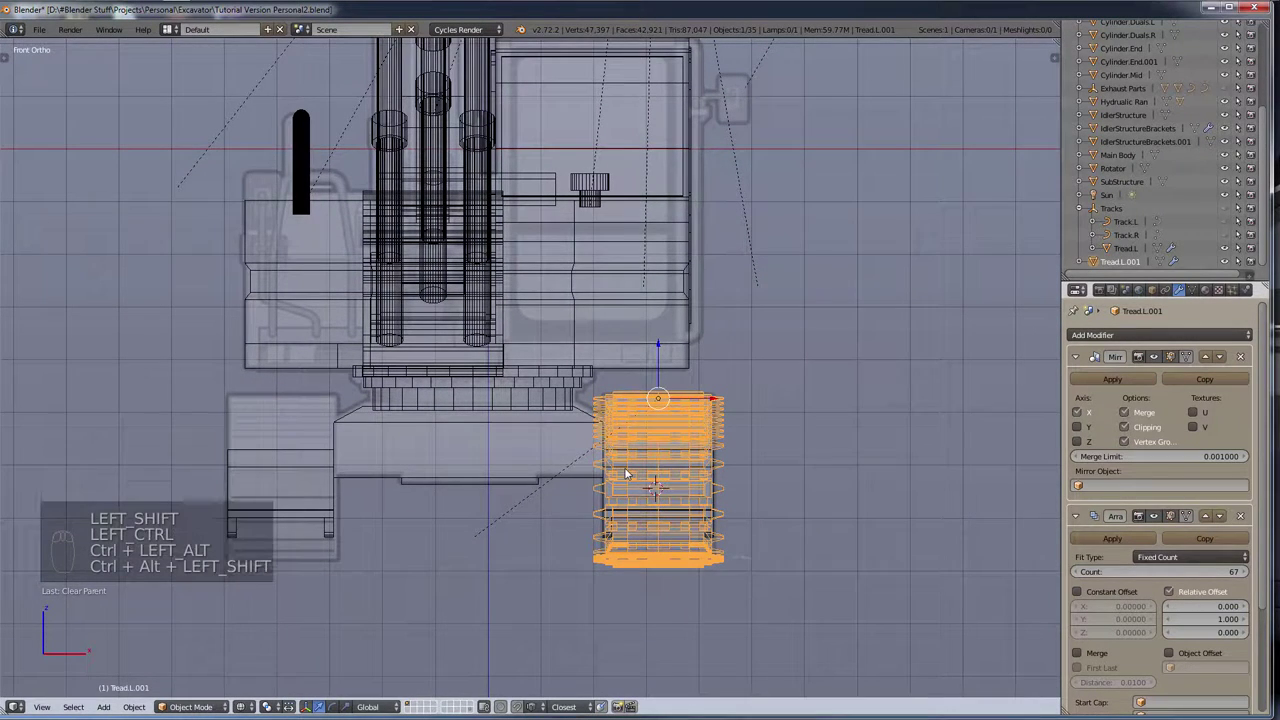
pyautogui.press('ctrl+shift+alt+c')
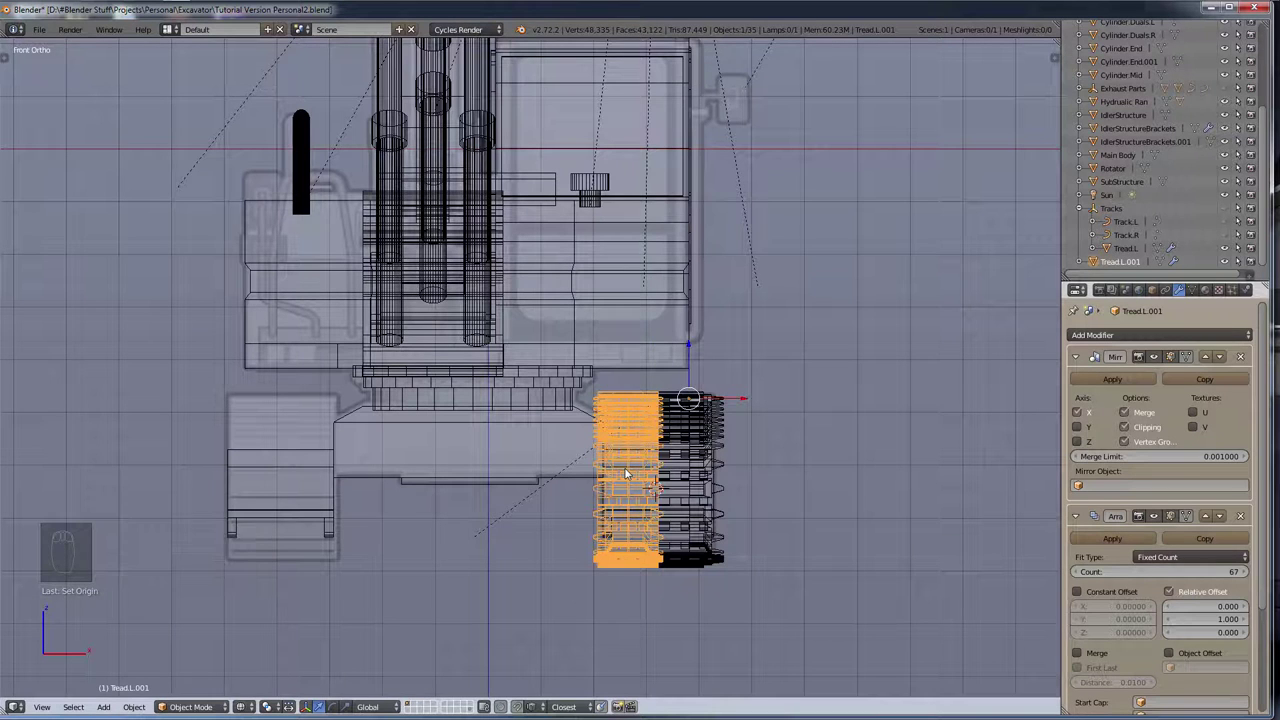
pyautogui.press('ctrl+z')
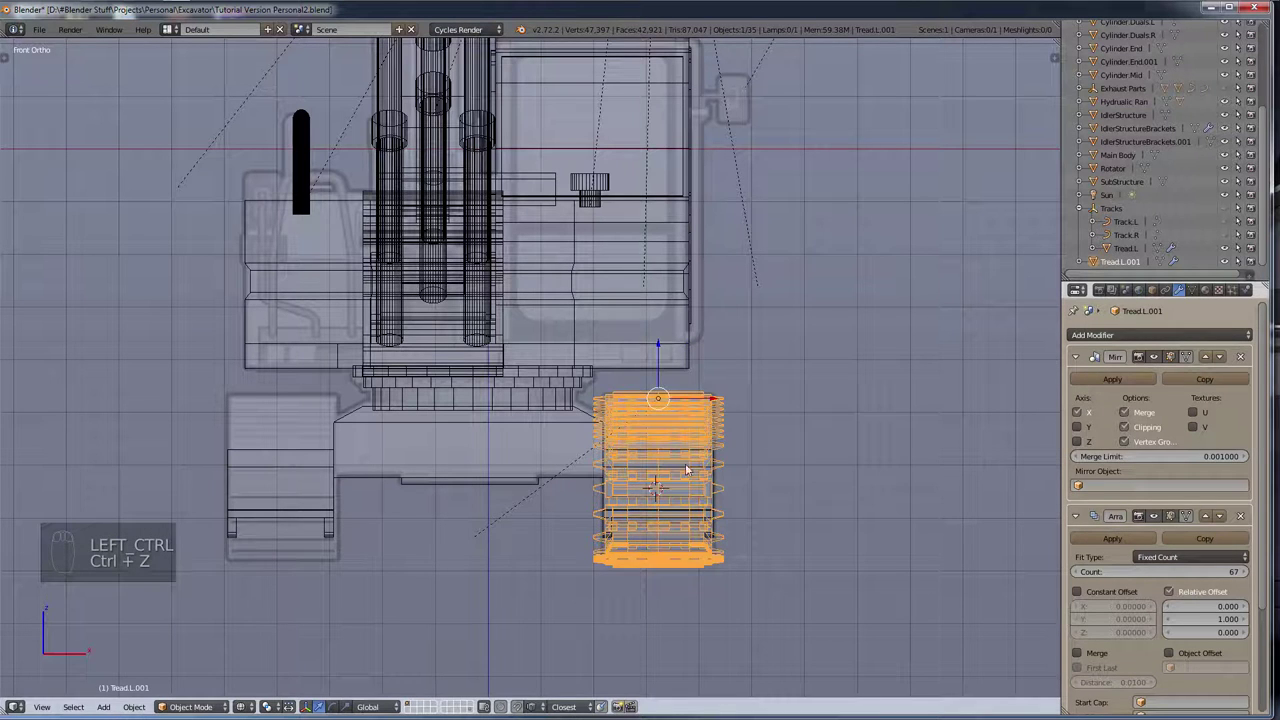
pyautogui.press('g')
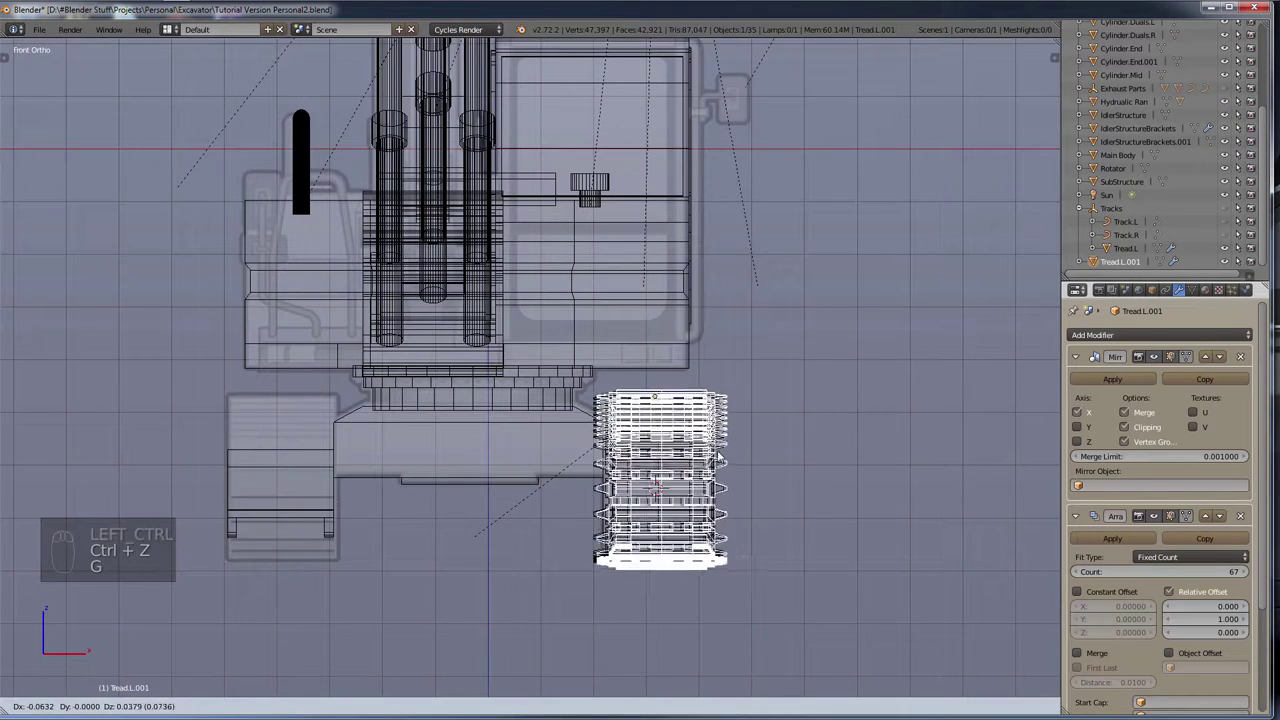
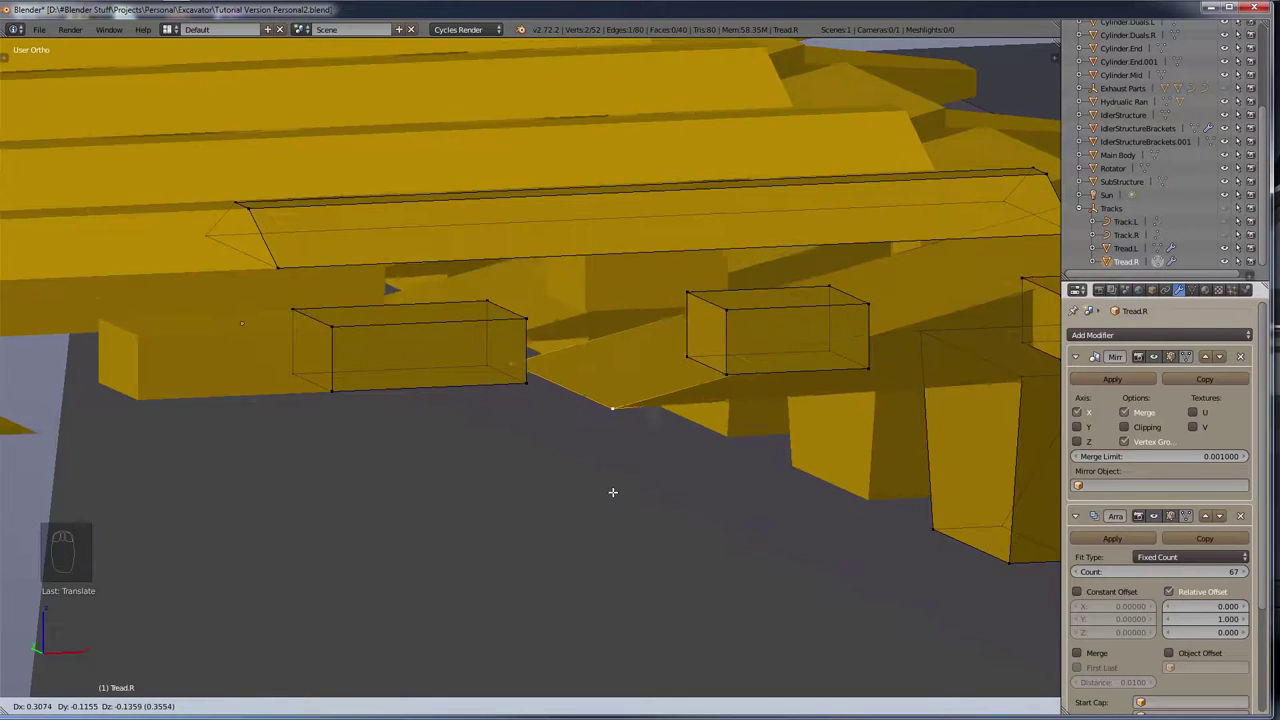
# Step: Delete selected vertices from the Tread.R plate and extrude new edges in their place
pyautogui.press('x')
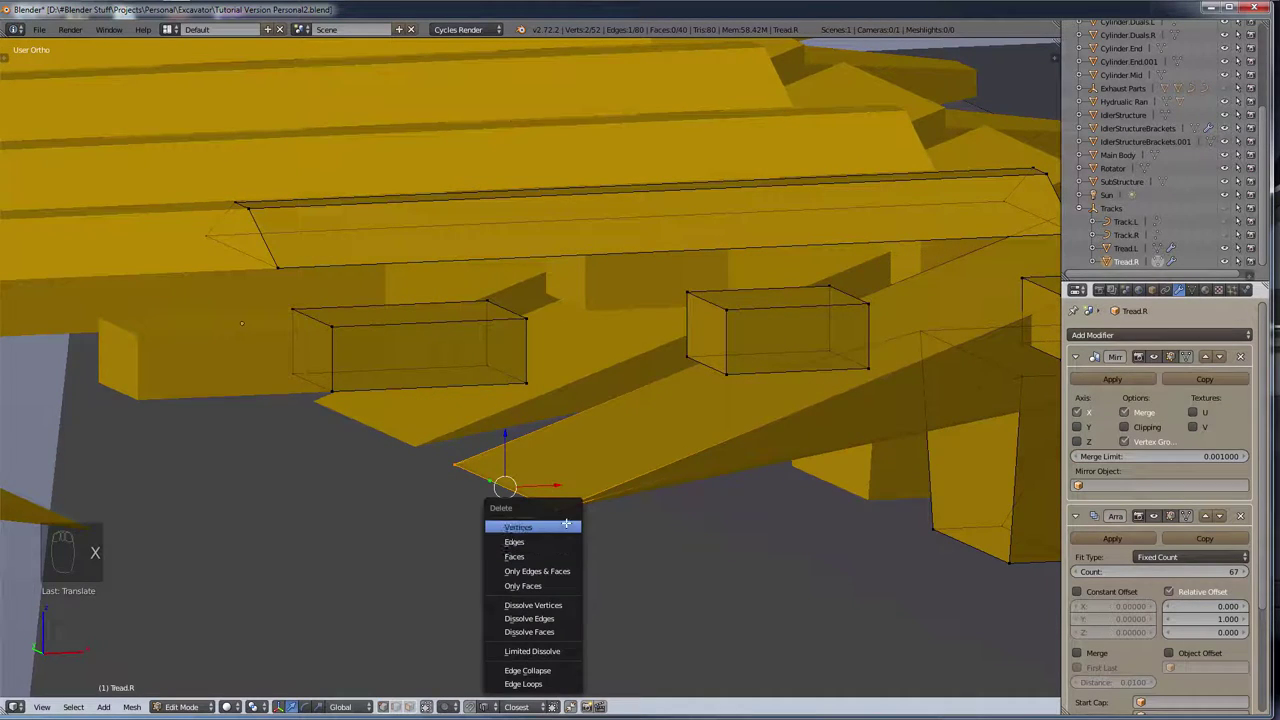
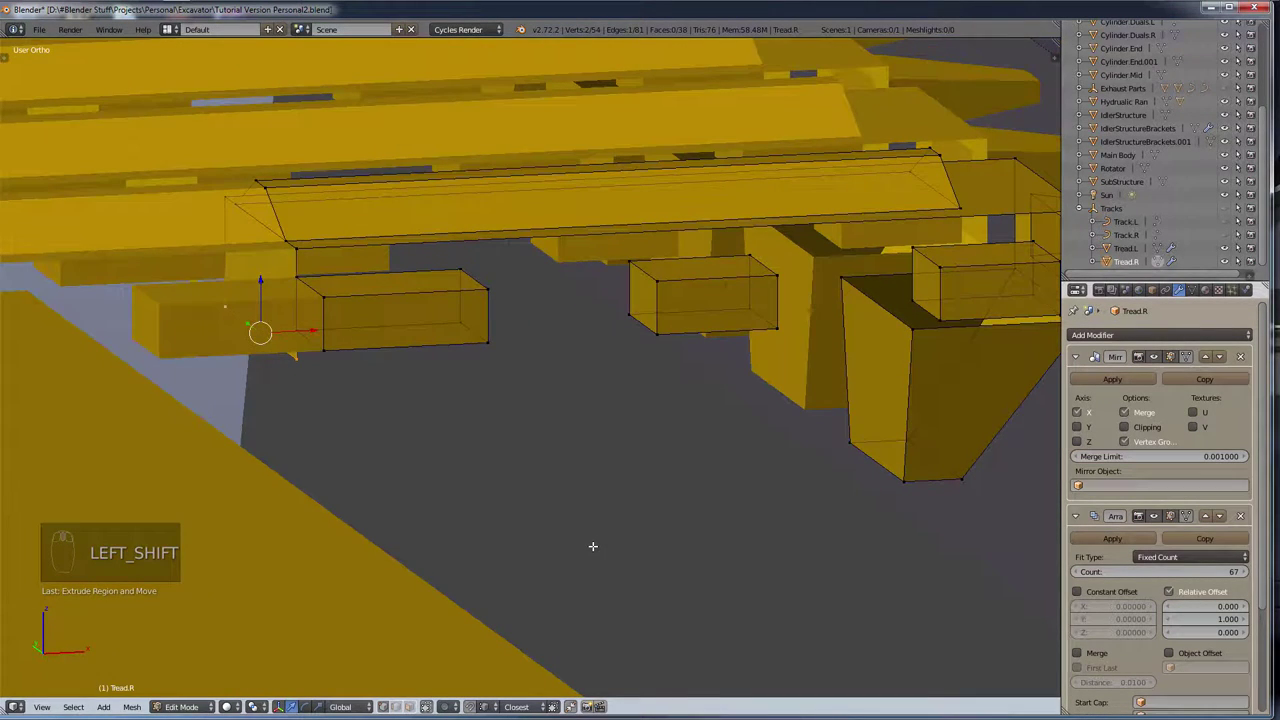
pyautogui.press('e')
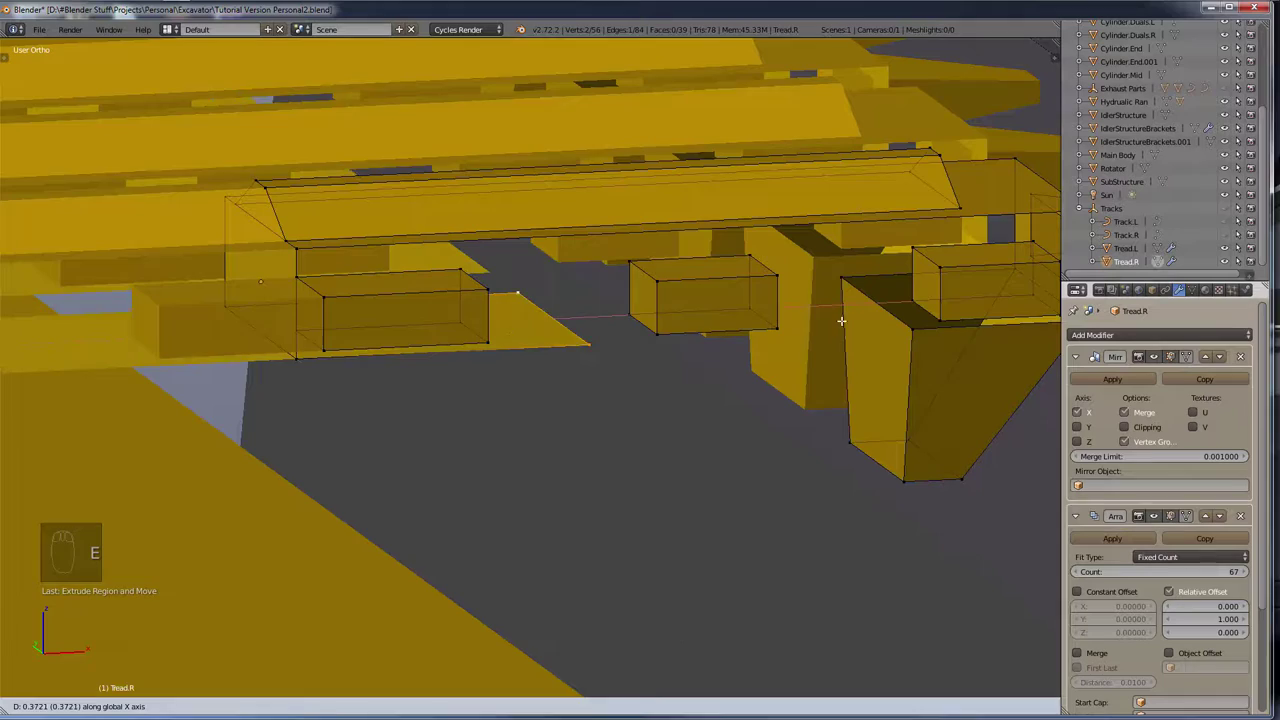
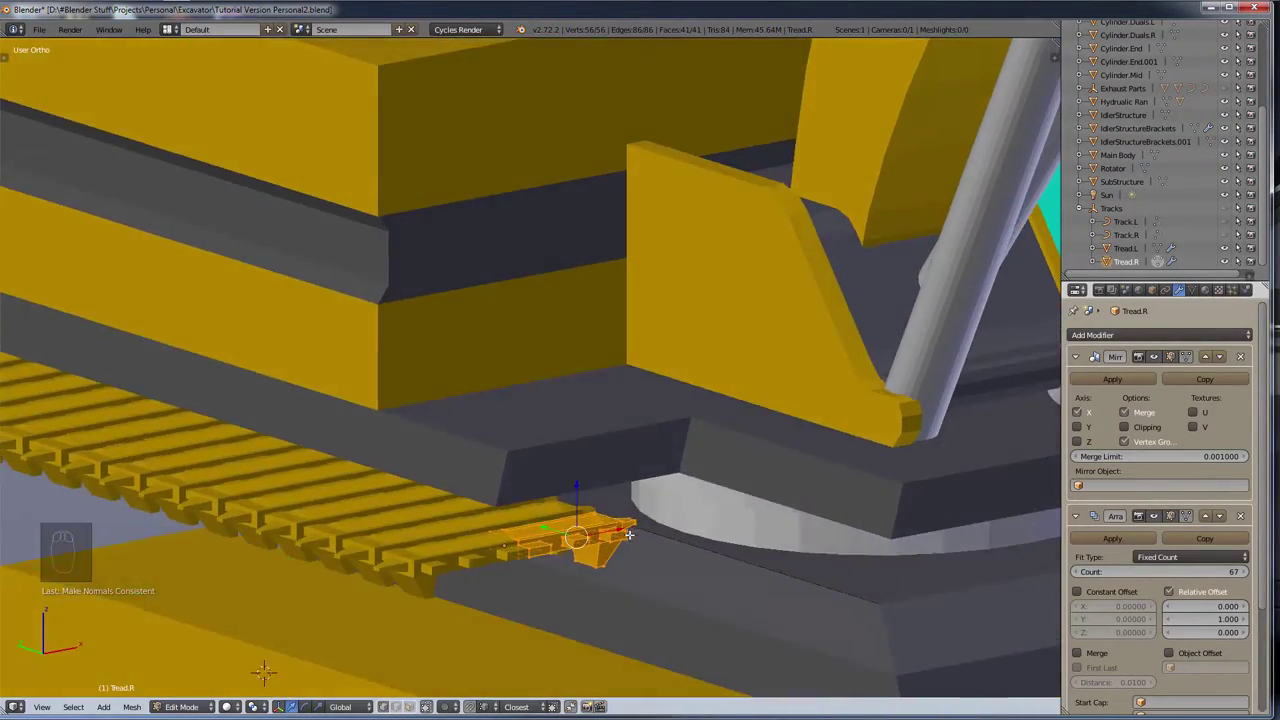
# Step: Deselect the plate, assign Rubber.mat to Tread.R and orbit to check the dark links wrapping the track
pyautogui.press('a')
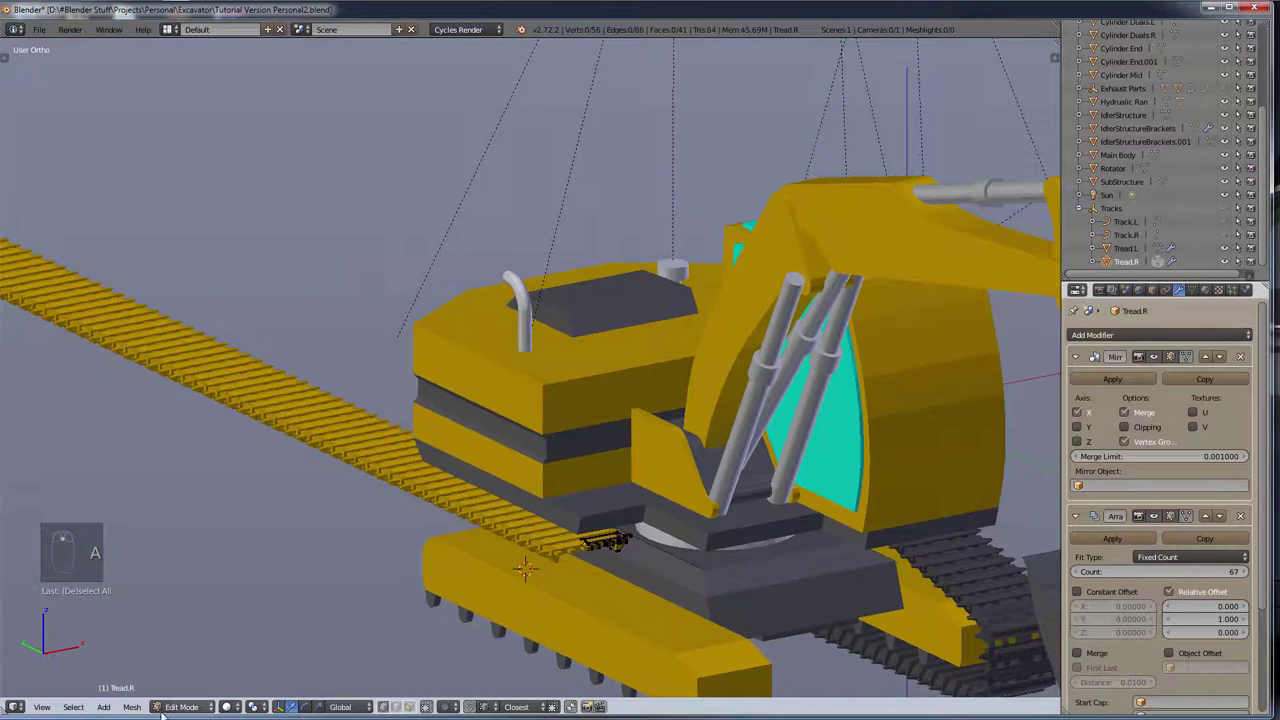
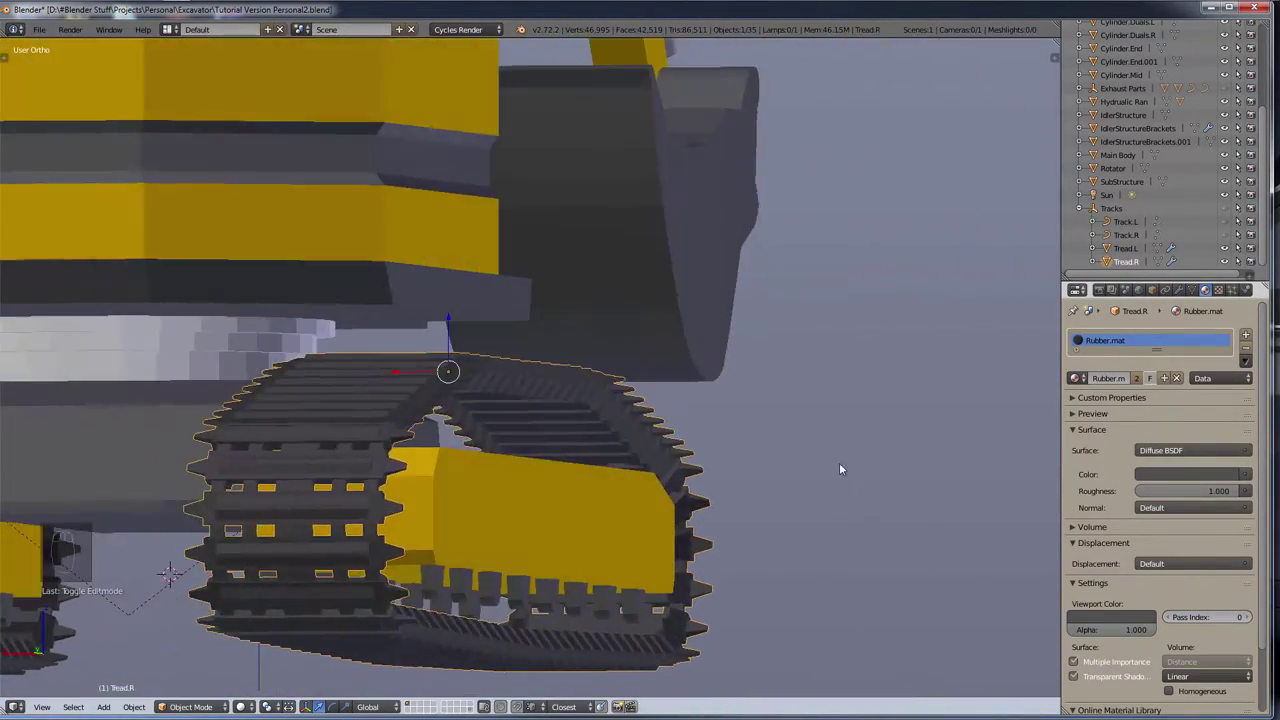
pyautogui.scroll(3)
pyautogui.moveTo(611, 599); pyautogui.dragTo(534, 639)
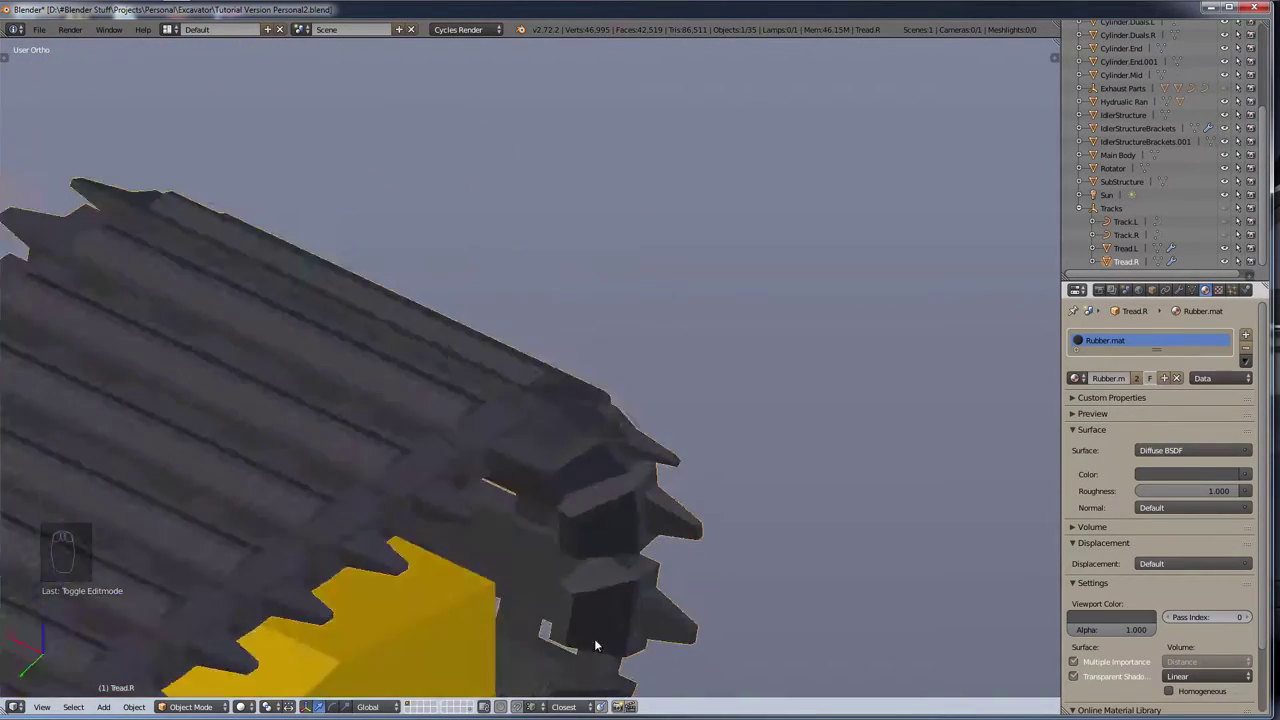
pyautogui.moveTo(644, 556); pyautogui.dragTo(584, 555)
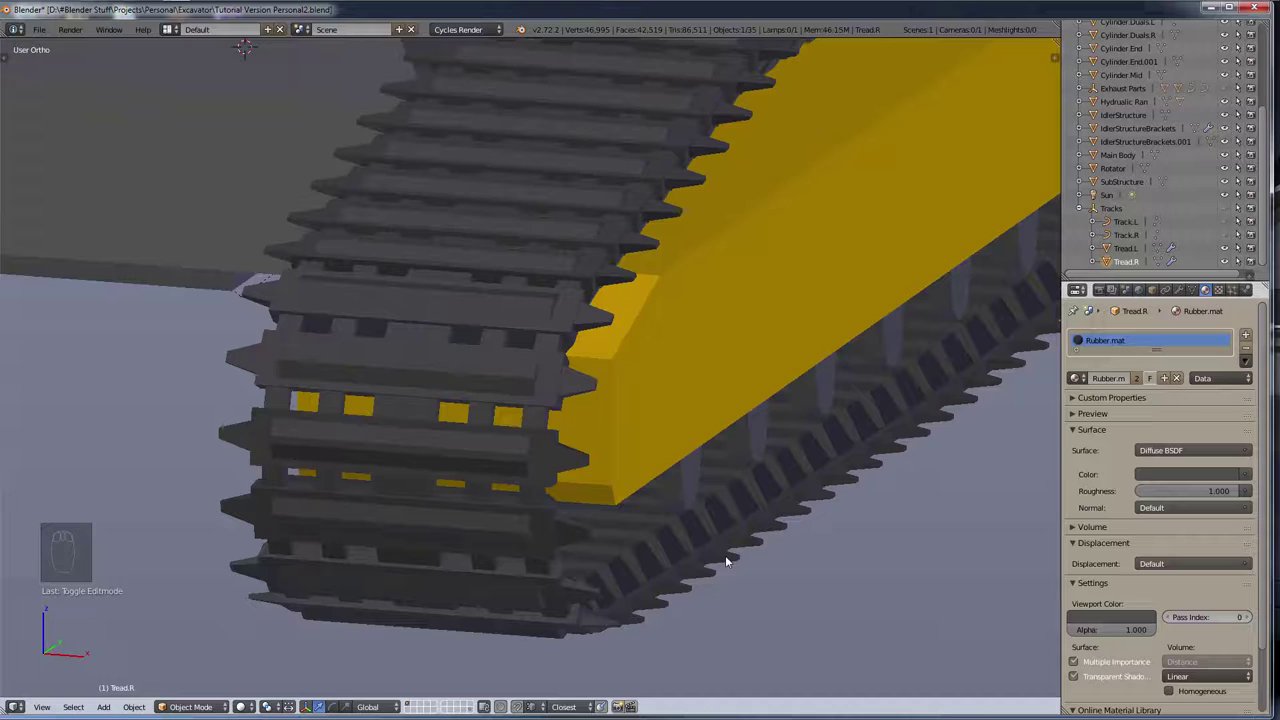
pyautogui.middleClick(726, 556)
pyautogui.moveTo(864, 492); pyautogui.dragTo(650, 526)
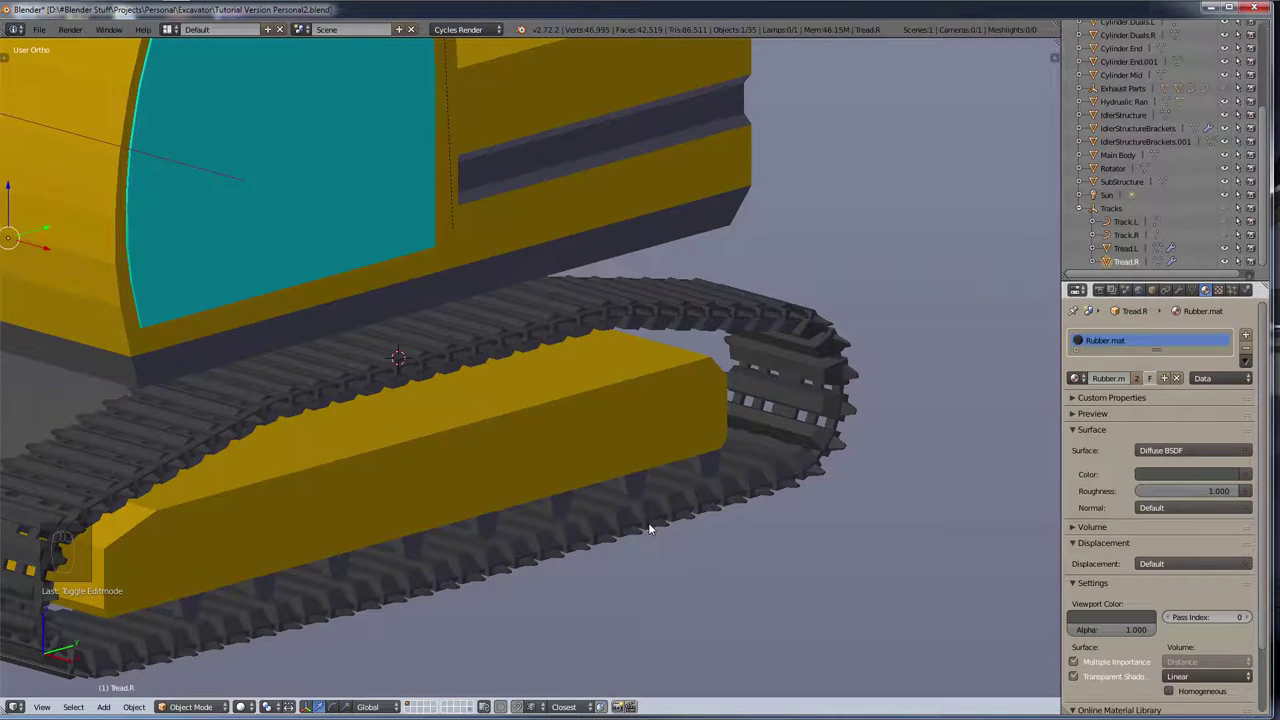
pyautogui.press('KP_3')
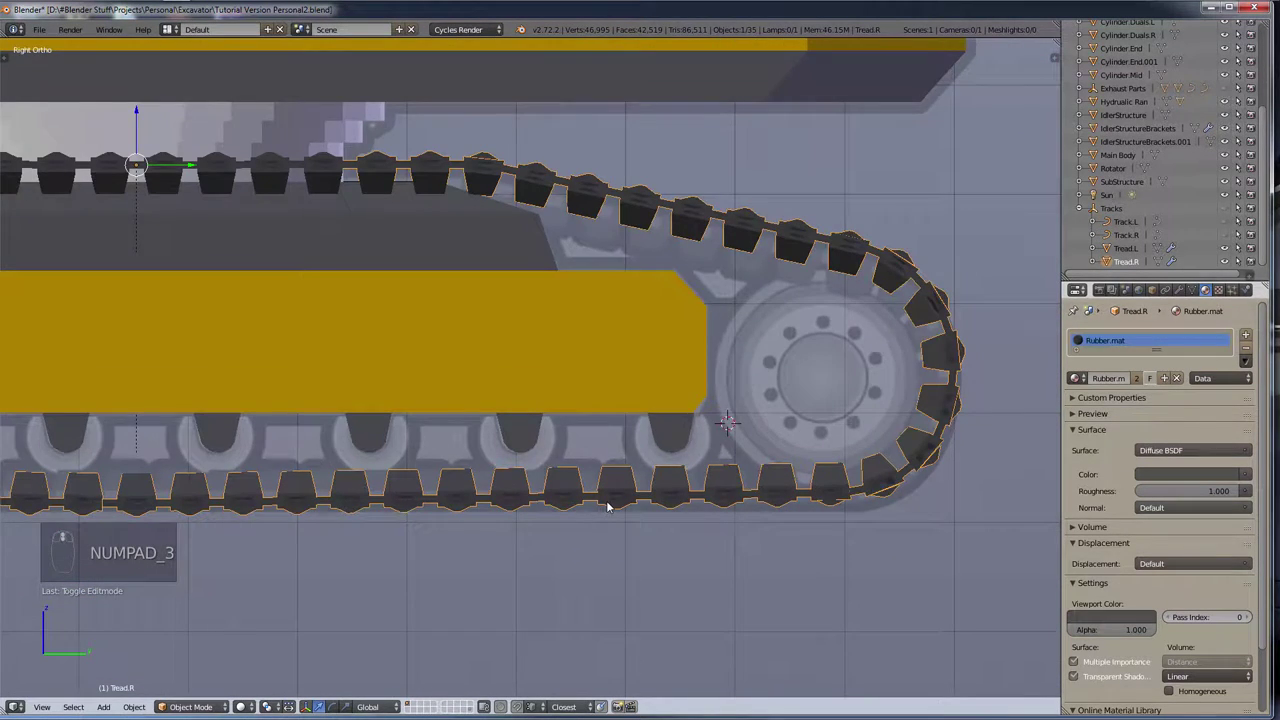
pyautogui.press('KP_1')
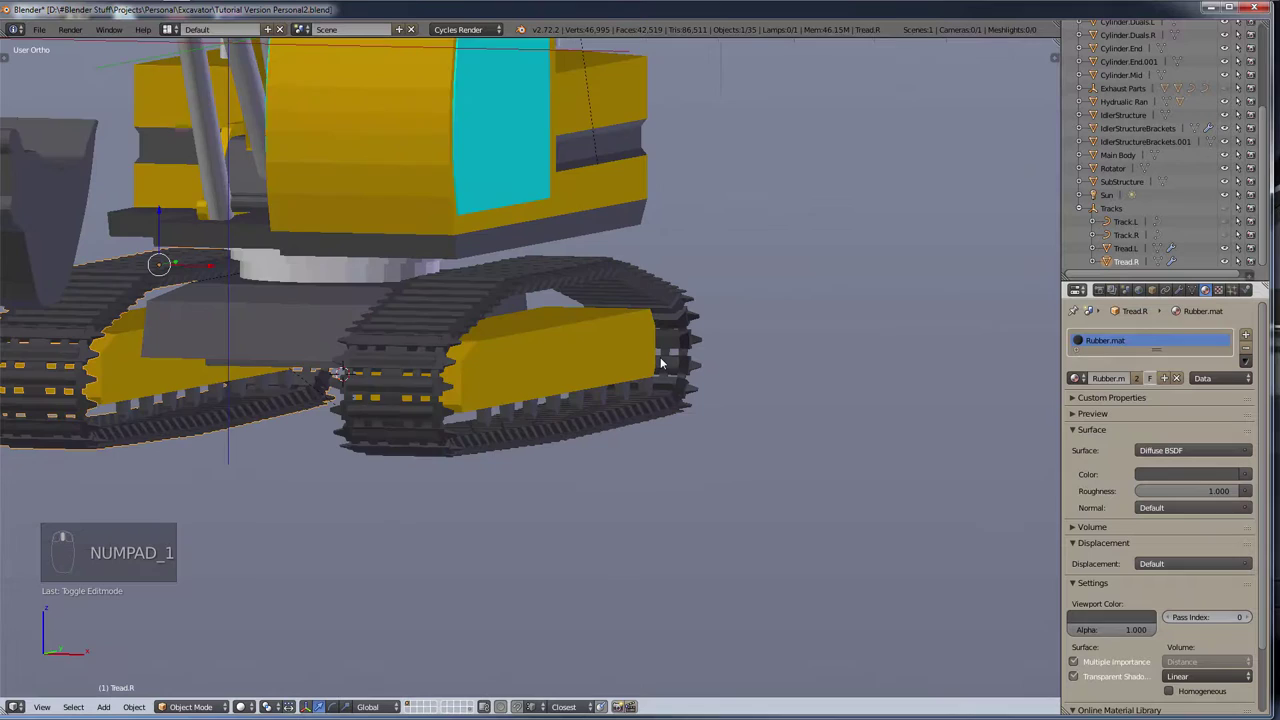
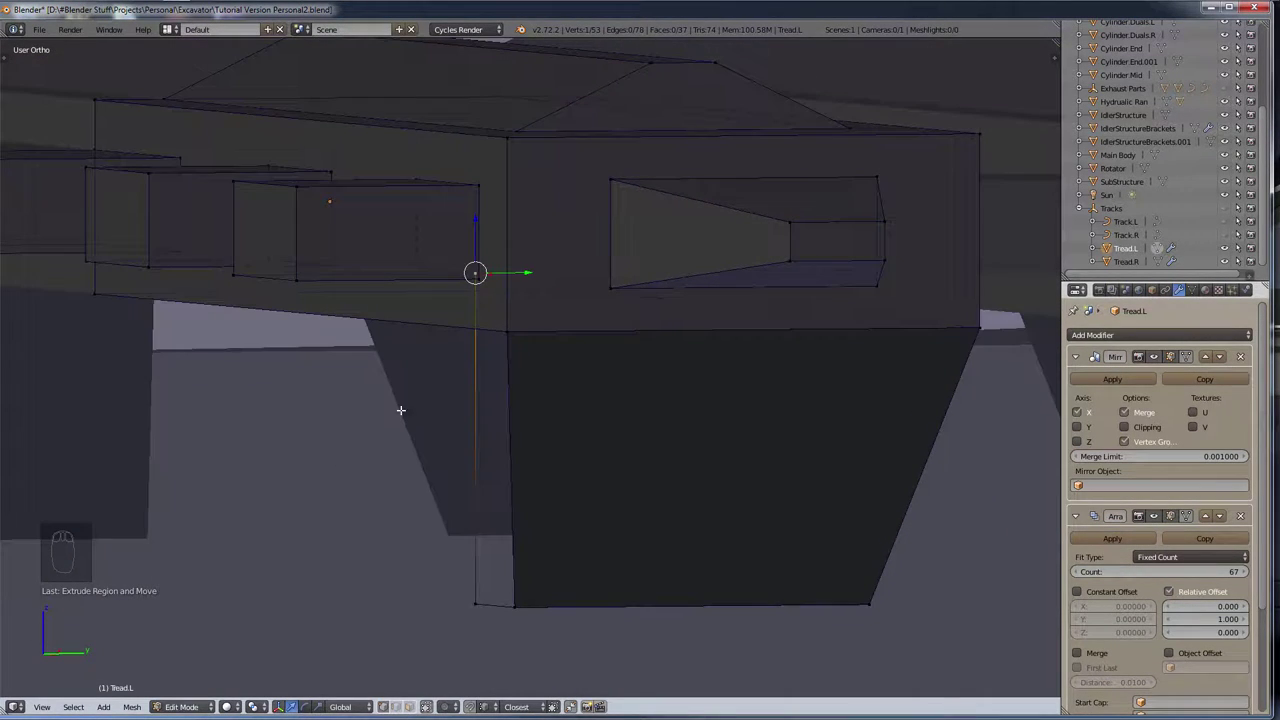
# Step: Move Tread.L link-plate vertices along X and Y to reshape its lower edge
pyautogui.press('g')
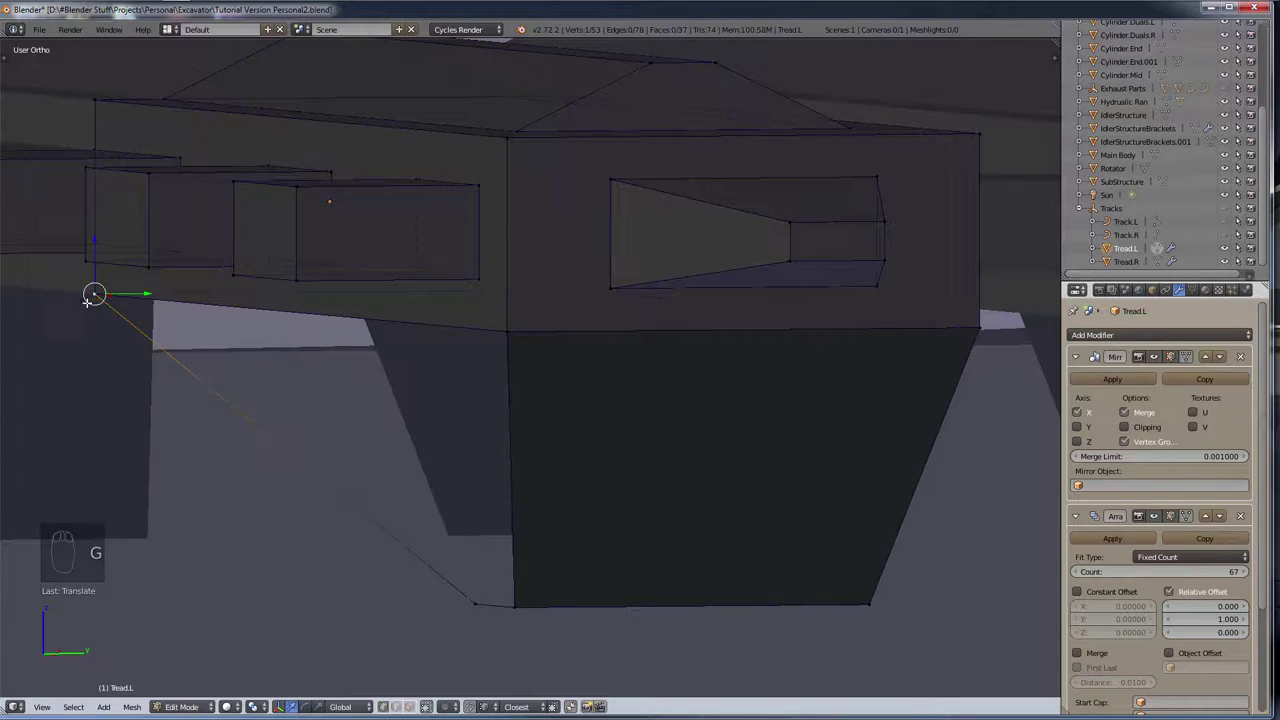
pyautogui.press('g')
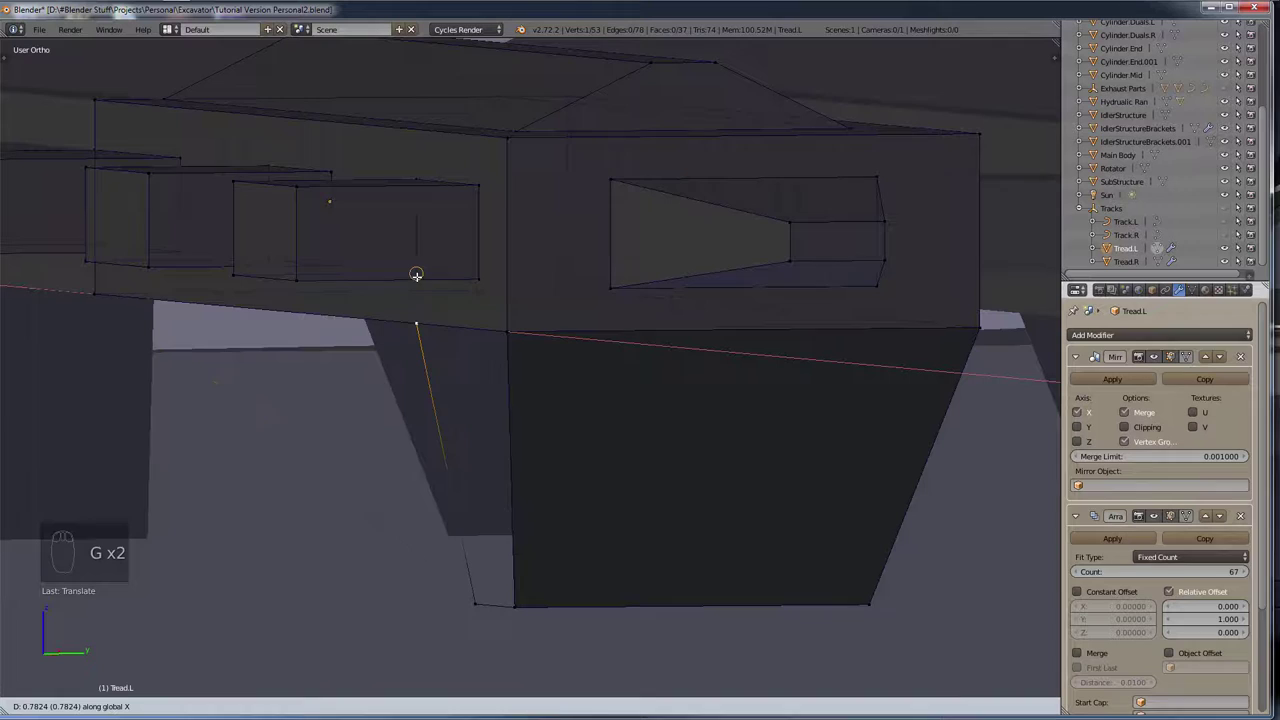
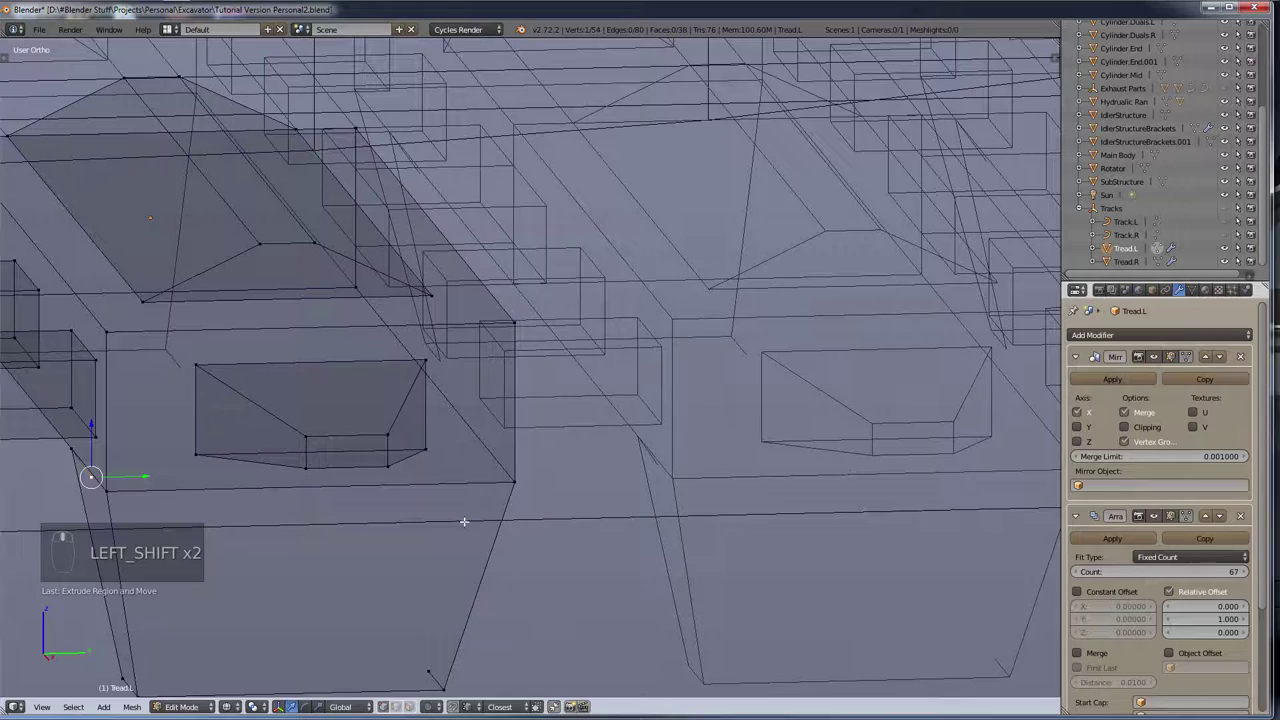
pyautogui.press('shift+g')
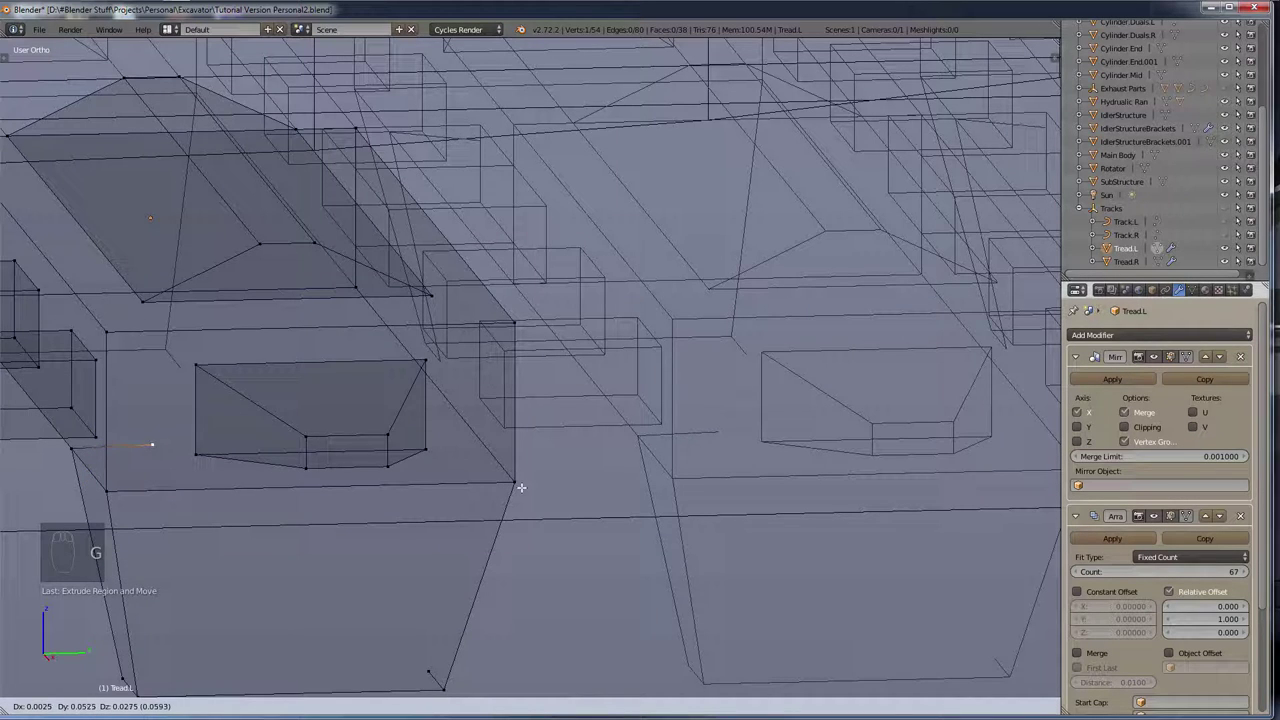
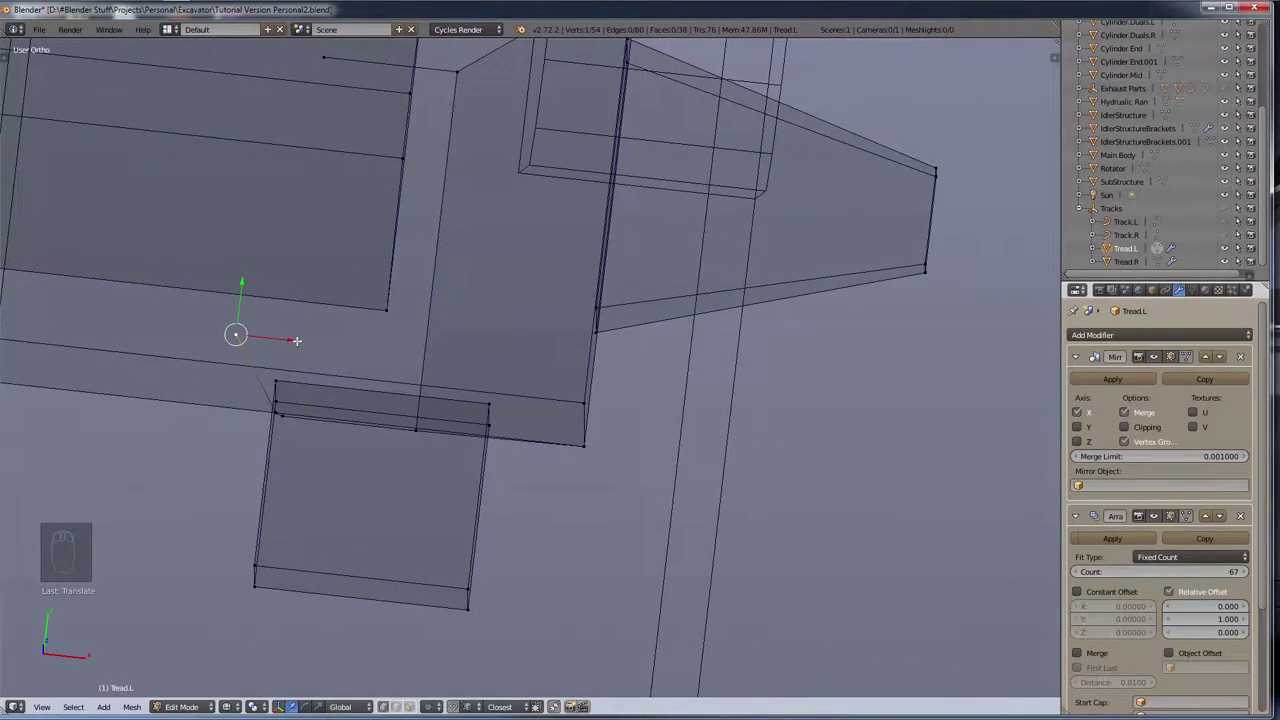
pyautogui.press('g')
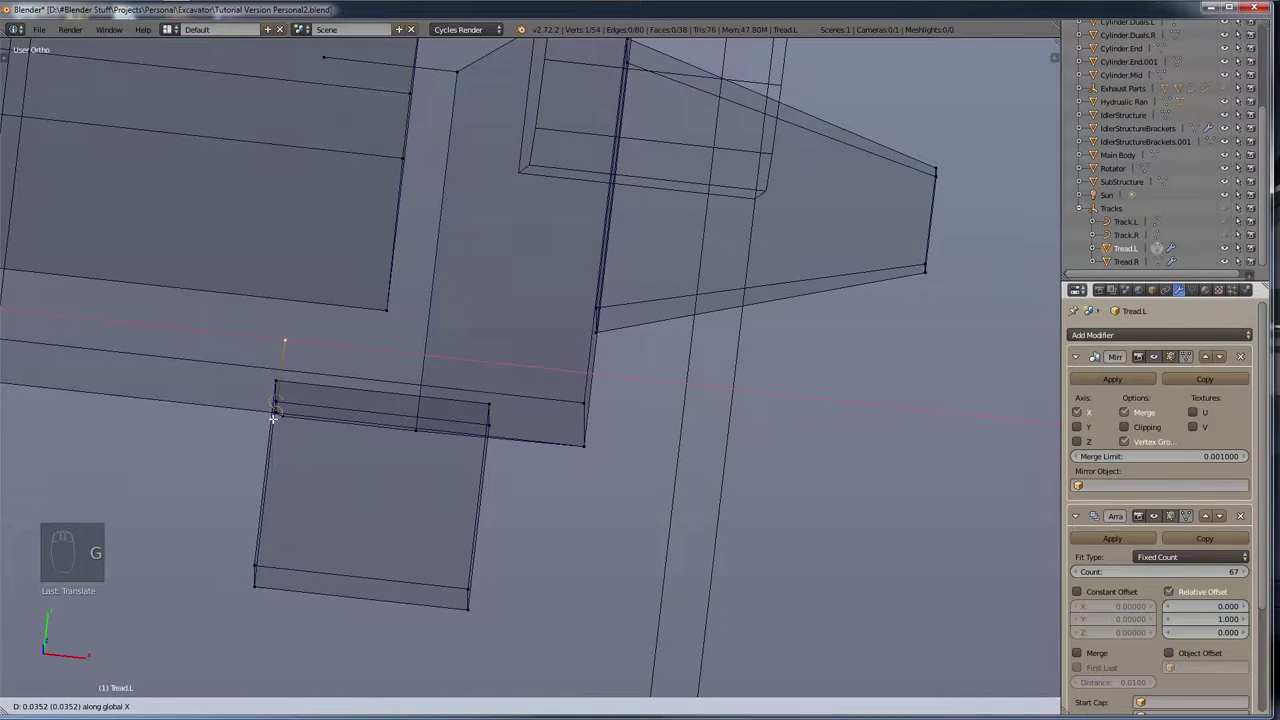
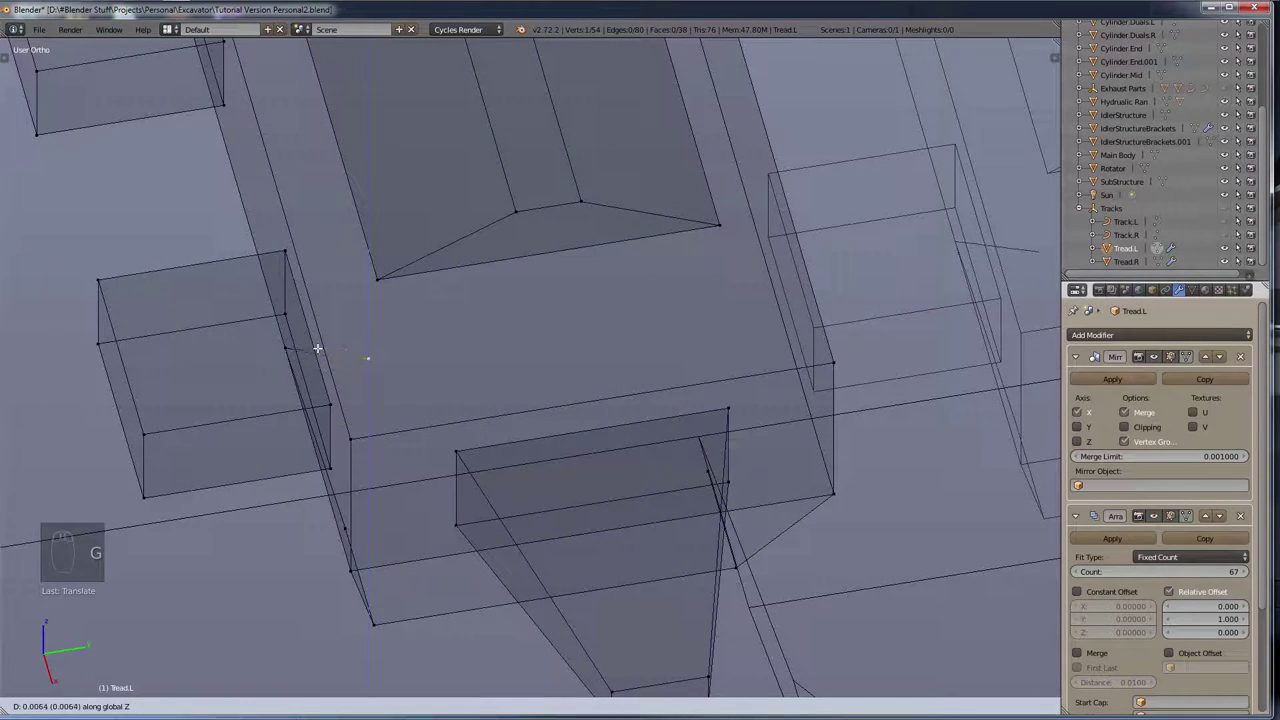
pyautogui.press('g')
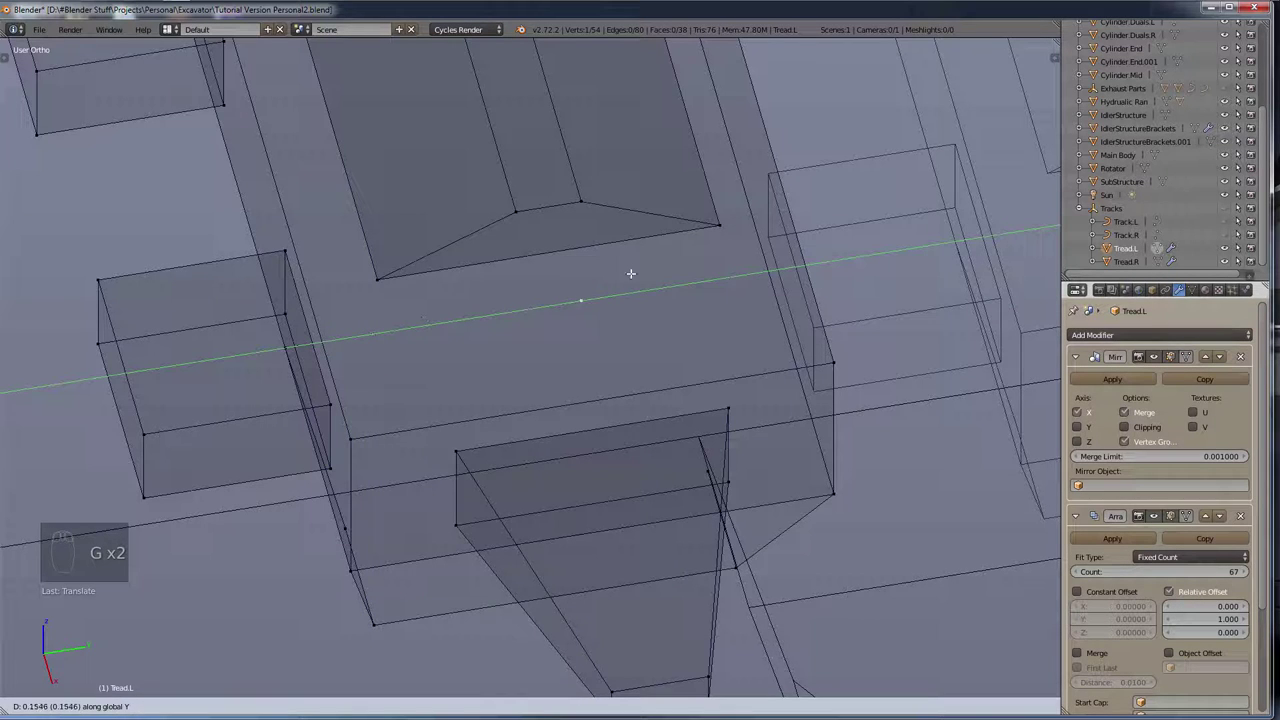
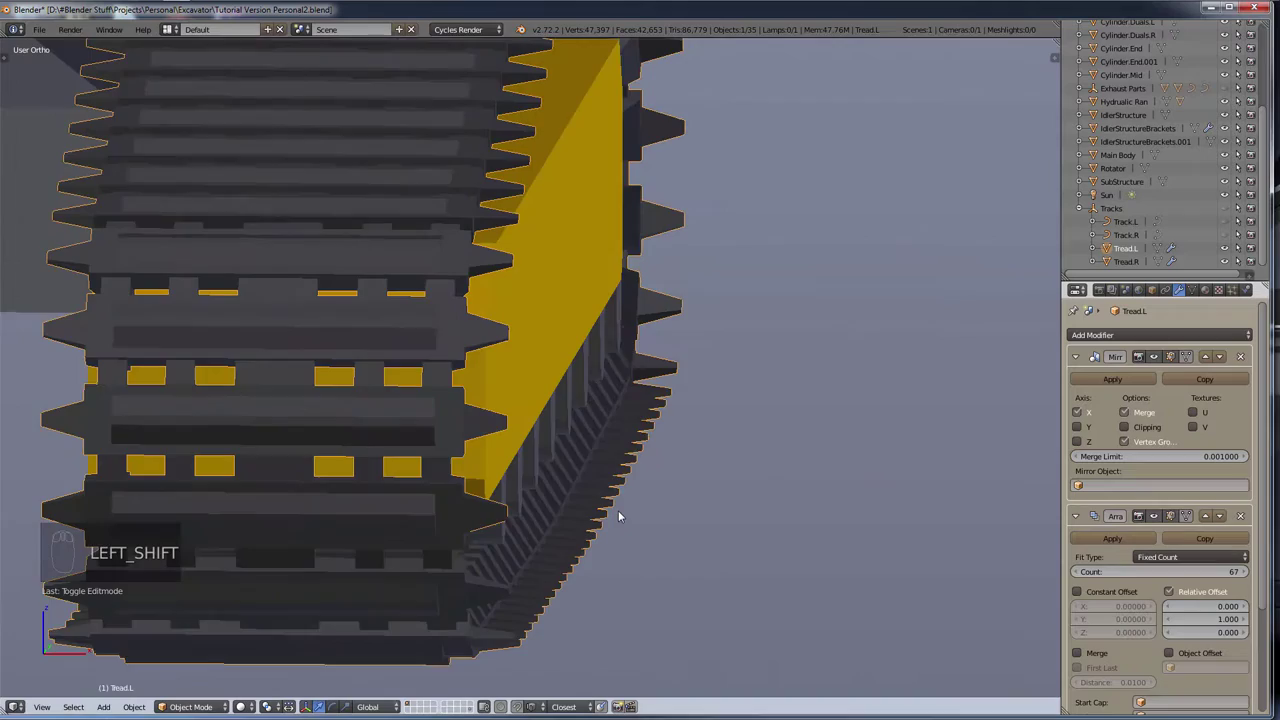
# Step: View the track straight from the side in wireframe with the upper run visible
pyautogui.moveTo(581, 524); pyautogui.dragTo(577, 461)
pyautogui.moveTo(562, 434); pyautogui.dragTo(976, 274)
pyautogui.moveTo(914, 292); pyautogui.dragTo(834, 303)
pyautogui.press('shift+KP_3')
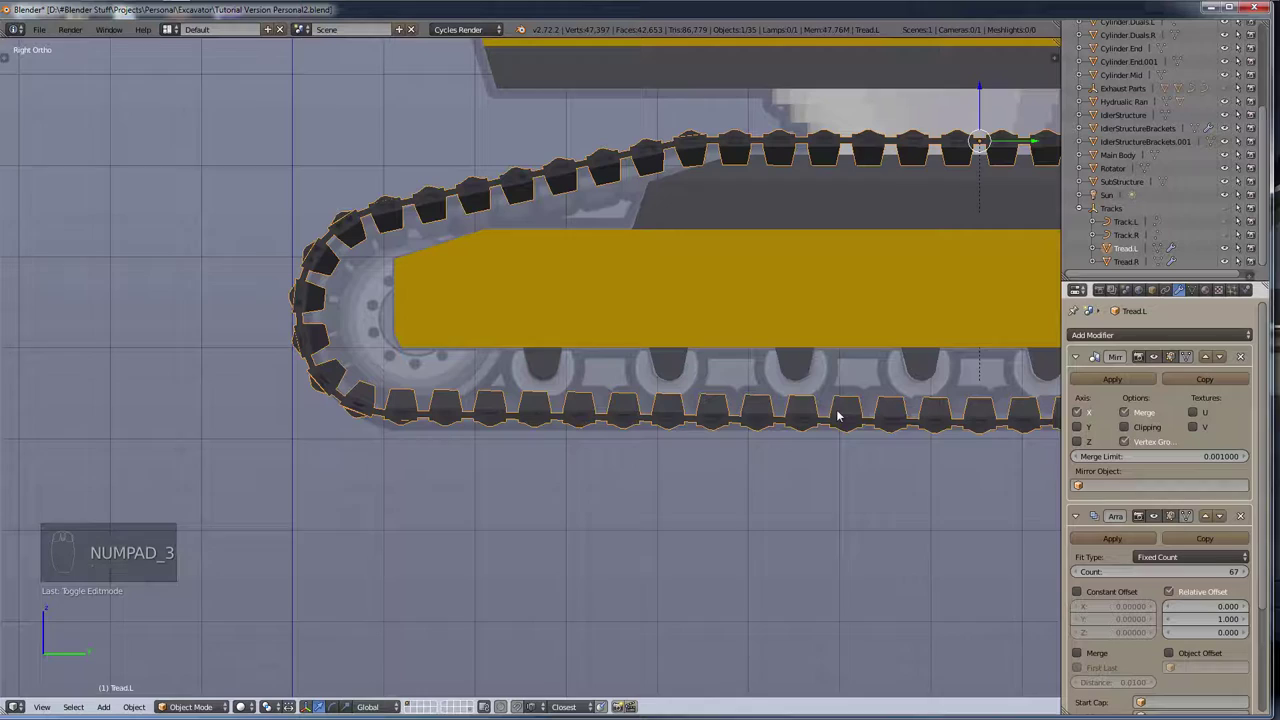
pyautogui.moveTo(706, 519); pyautogui.dragTo(451, 426)
pyautogui.press('shift+z')
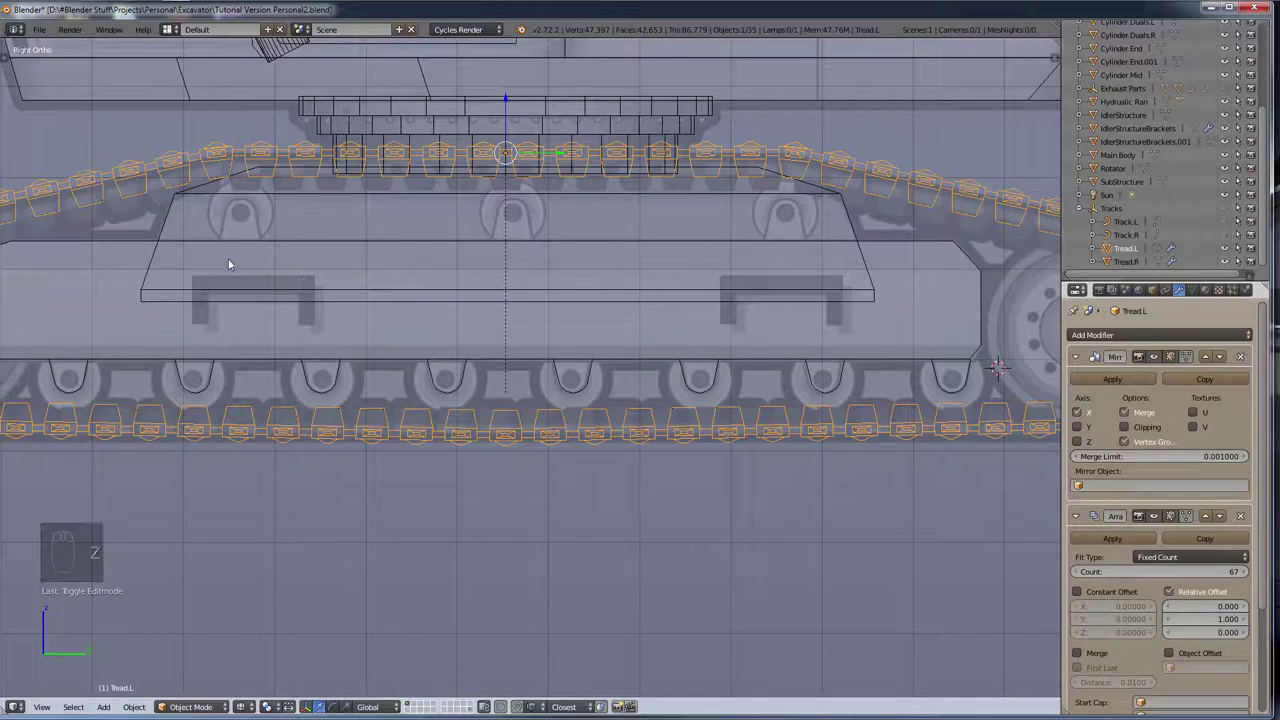
# Step: Zoom in on the idler brackets and position the new bracket set under the idler structure
pyautogui.moveTo(417, 318); pyautogui.dragTo(370, 500)
pyautogui.moveTo(305, 548); pyautogui.dragTo(417, 568)
pyautogui.middleClick(543, 557)
pyautogui.moveTo(360, 491); pyautogui.dragTo(502, 450)
# Step: Duplicate the bracket set and start moving it, undoing an accidental scale
pyautogui.press('shift+d')
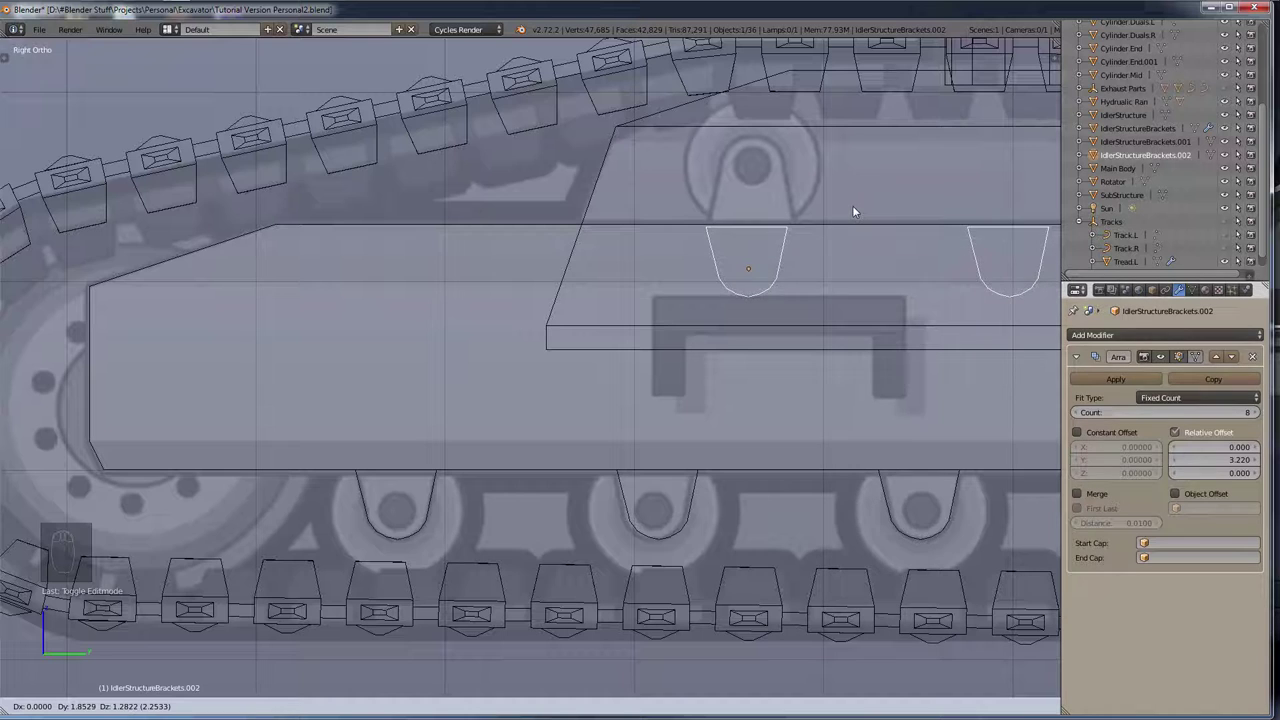
pyautogui.moveTo(794, 326); pyautogui.dragTo(701, 436)
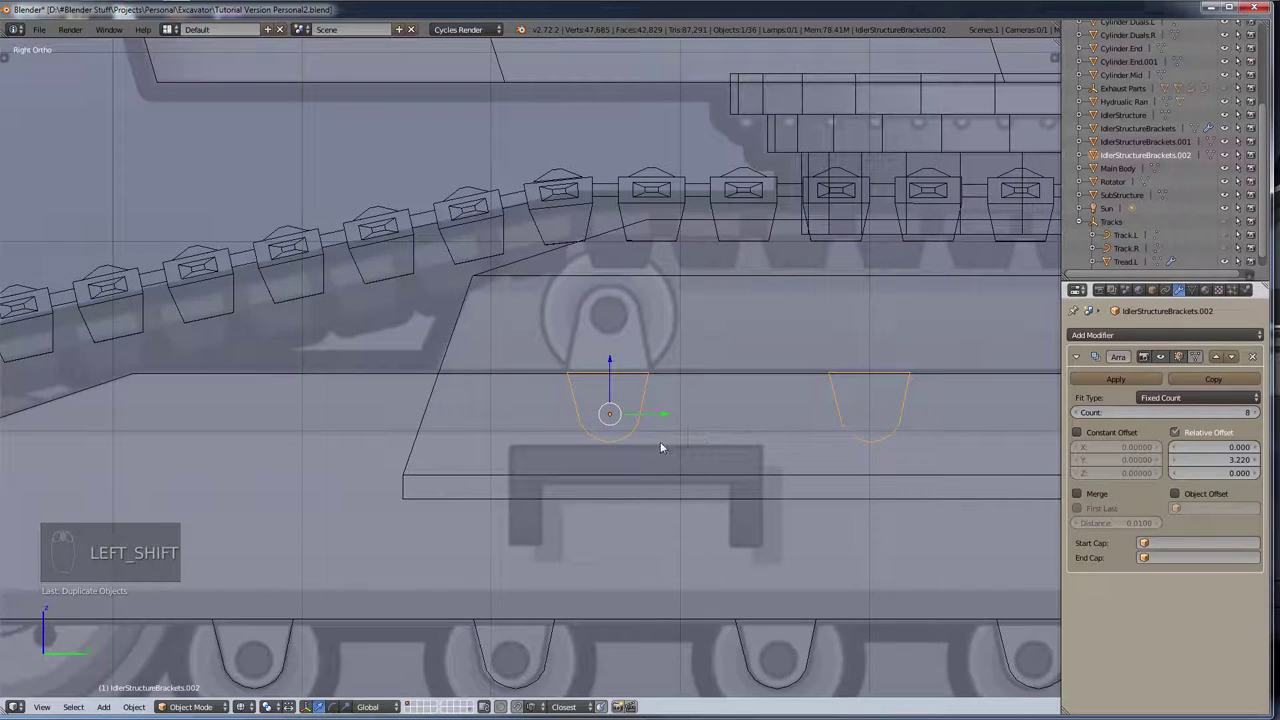
pyautogui.press('s')
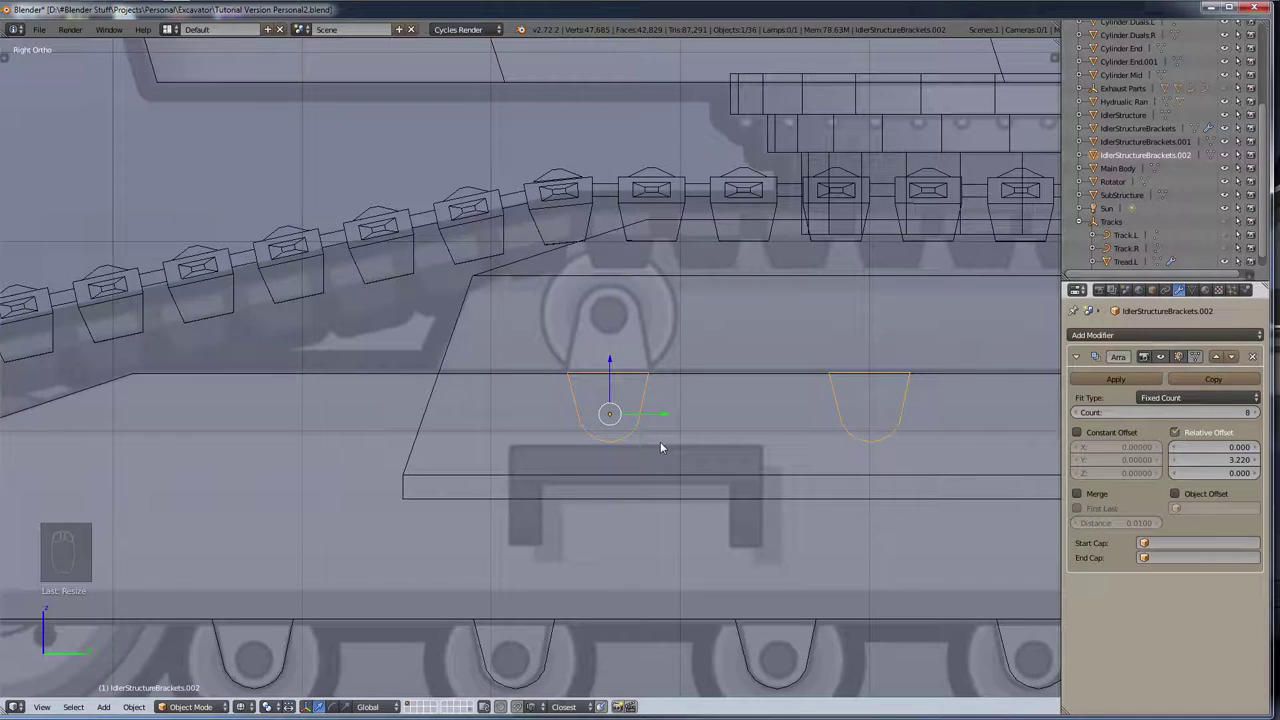
pyautogui.press('ctrl+z')
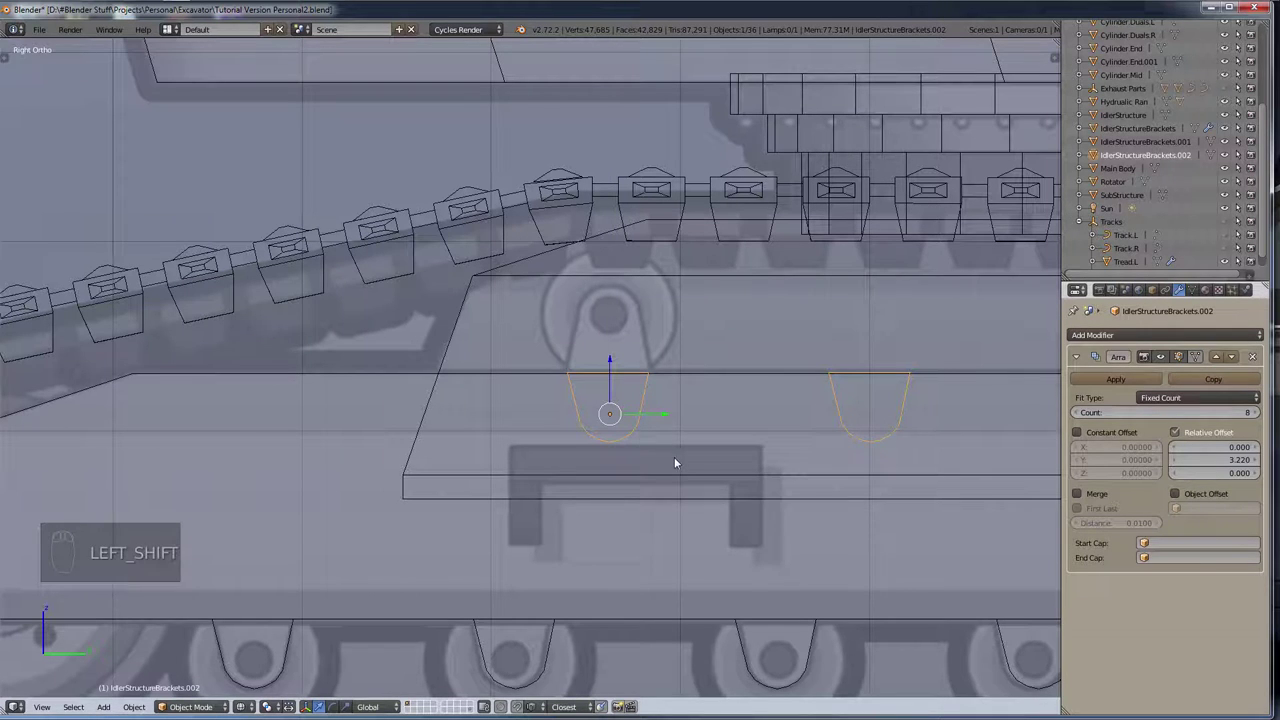
# Step: From the side view, box-select and move the bracket's bottom corner vertex into a taller post
pyautogui.moveTo(699, 476); pyautogui.dragTo(361, 576)
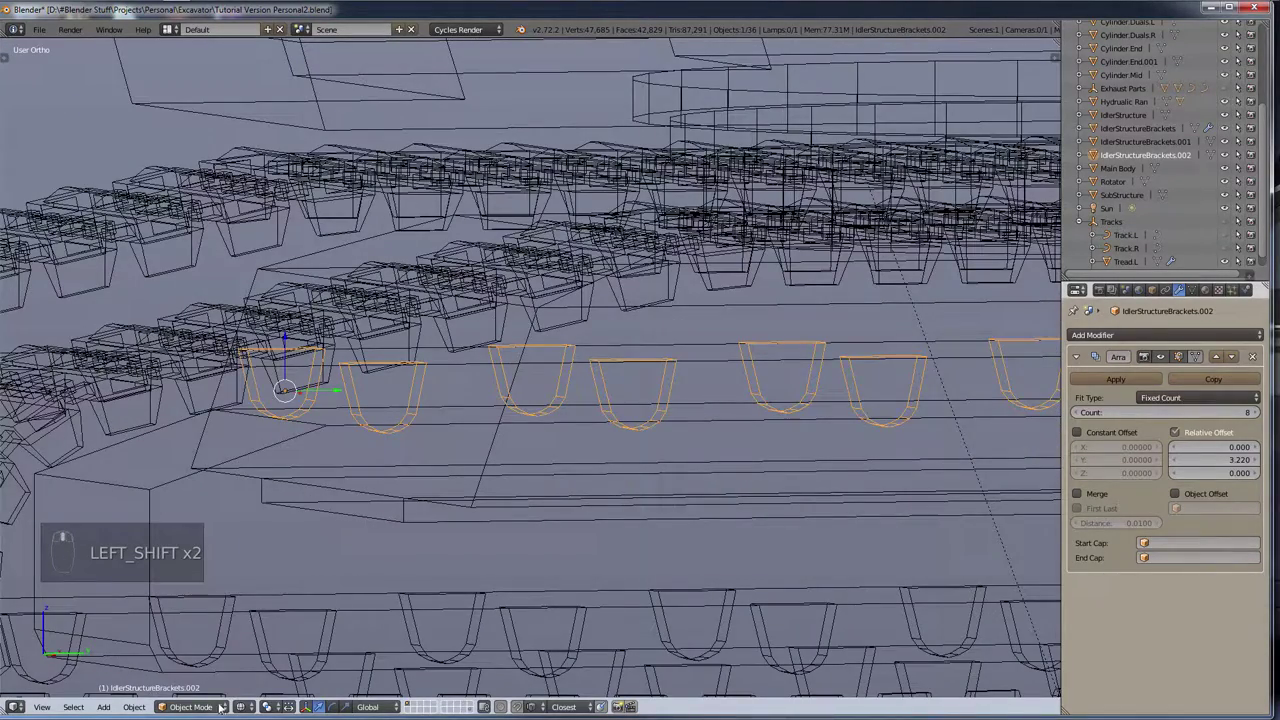
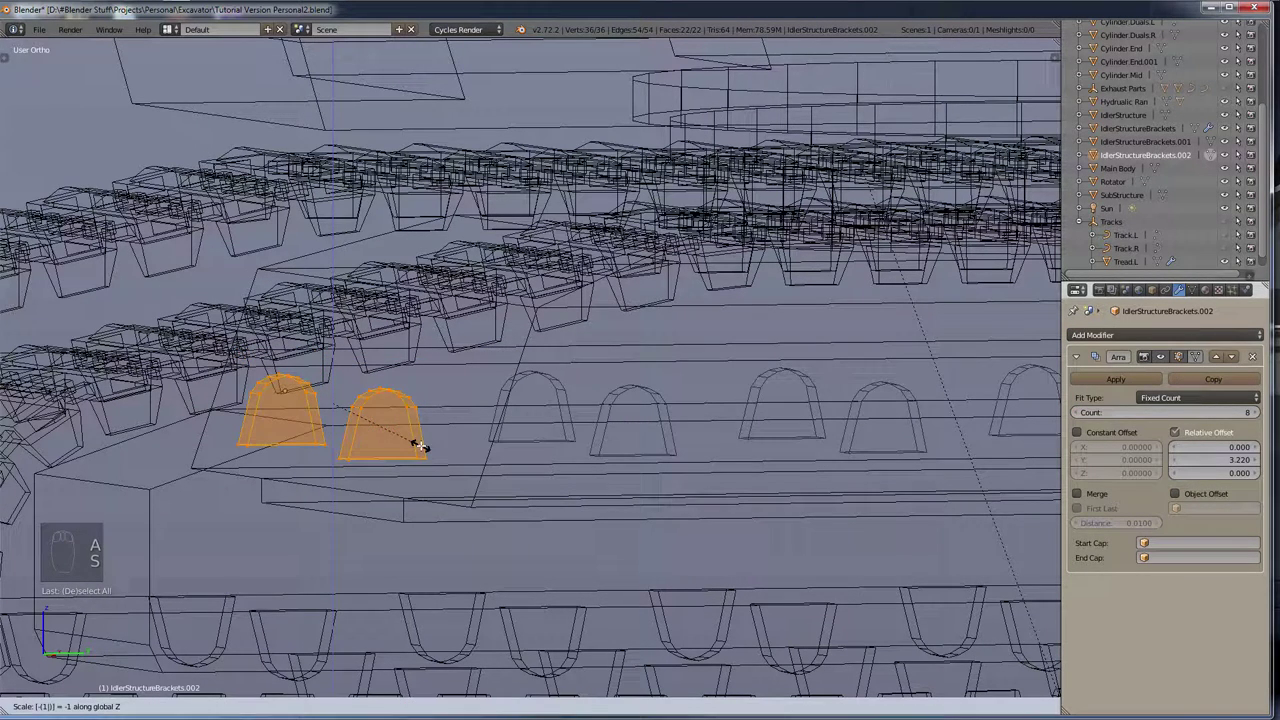
pyautogui.press('KP_3')
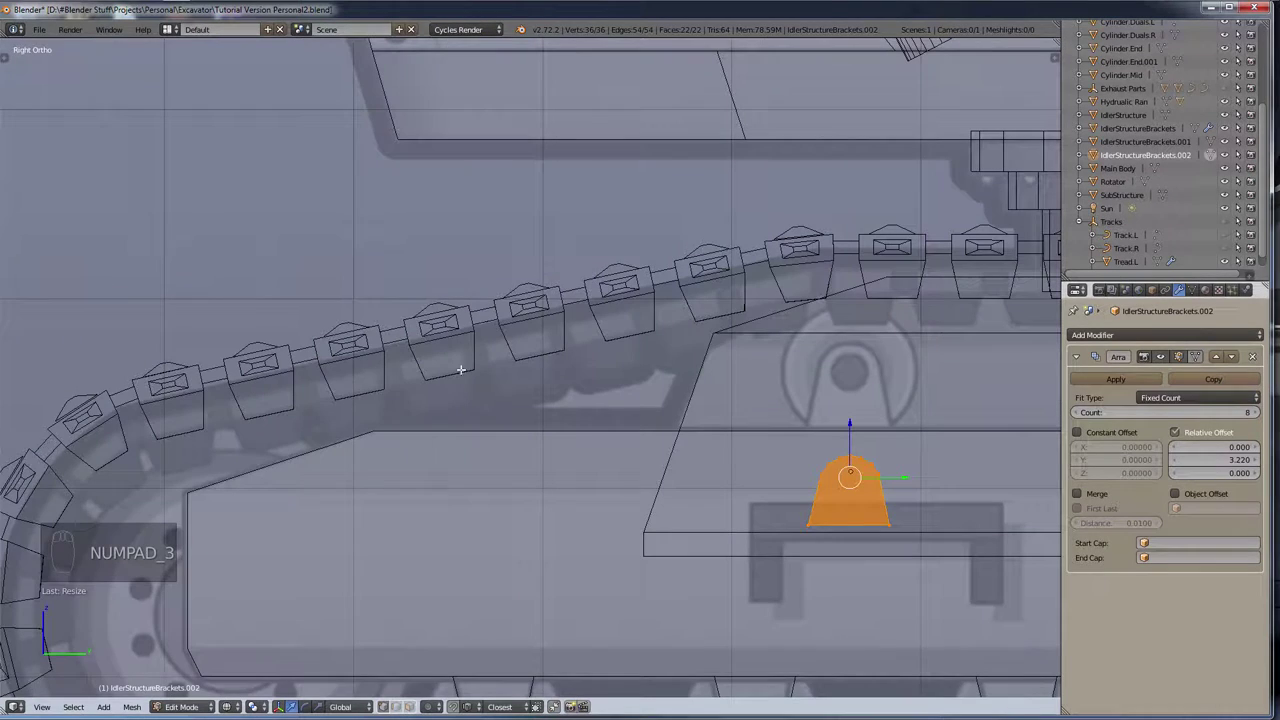
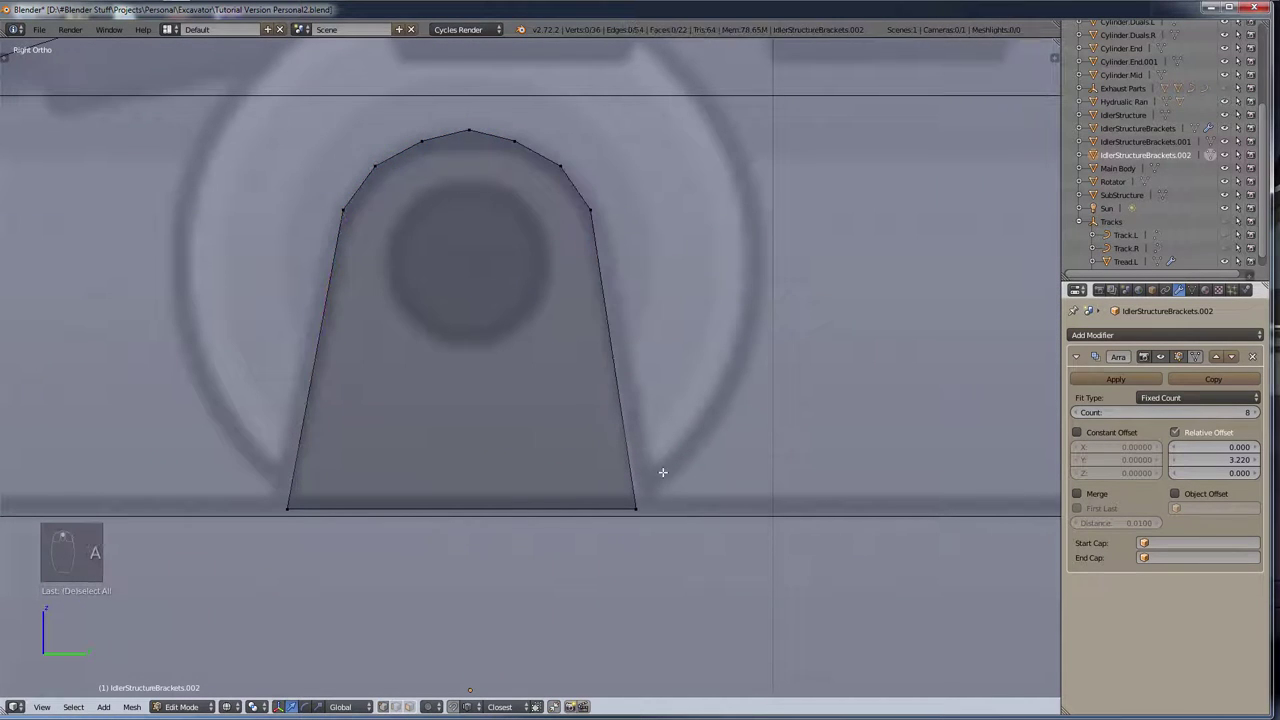
pyautogui.press('b')
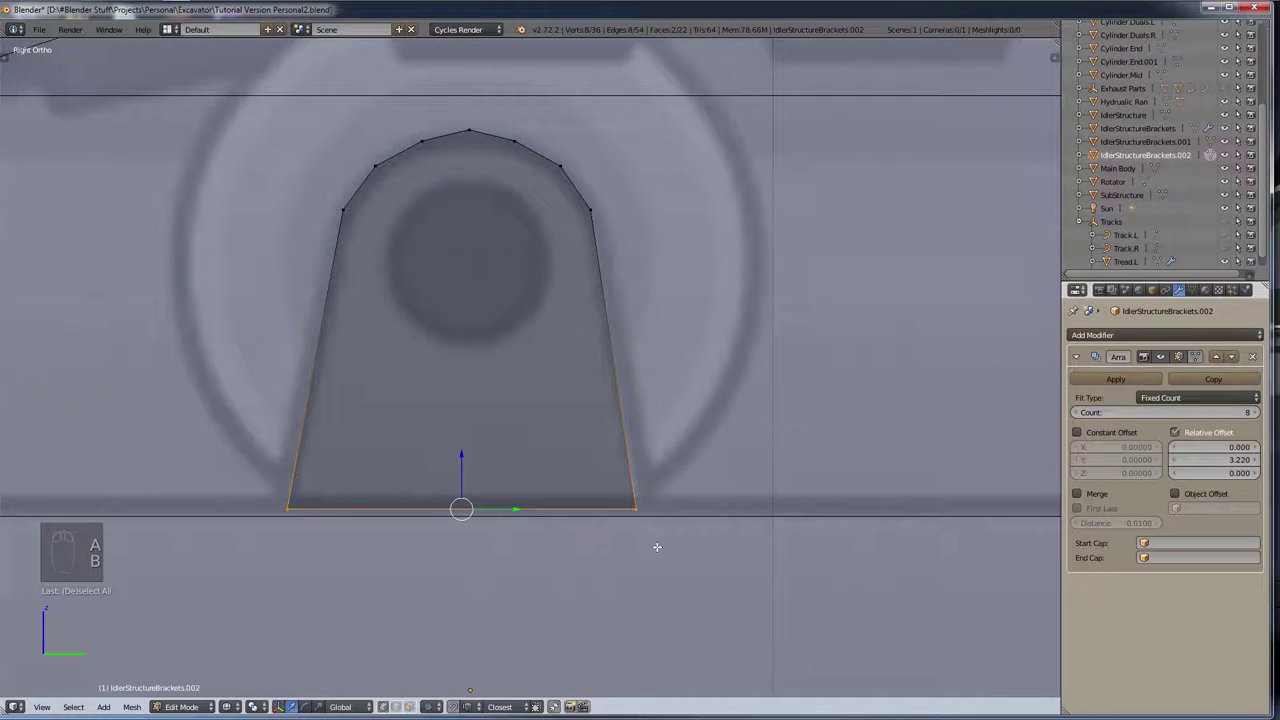
pyautogui.press('g')
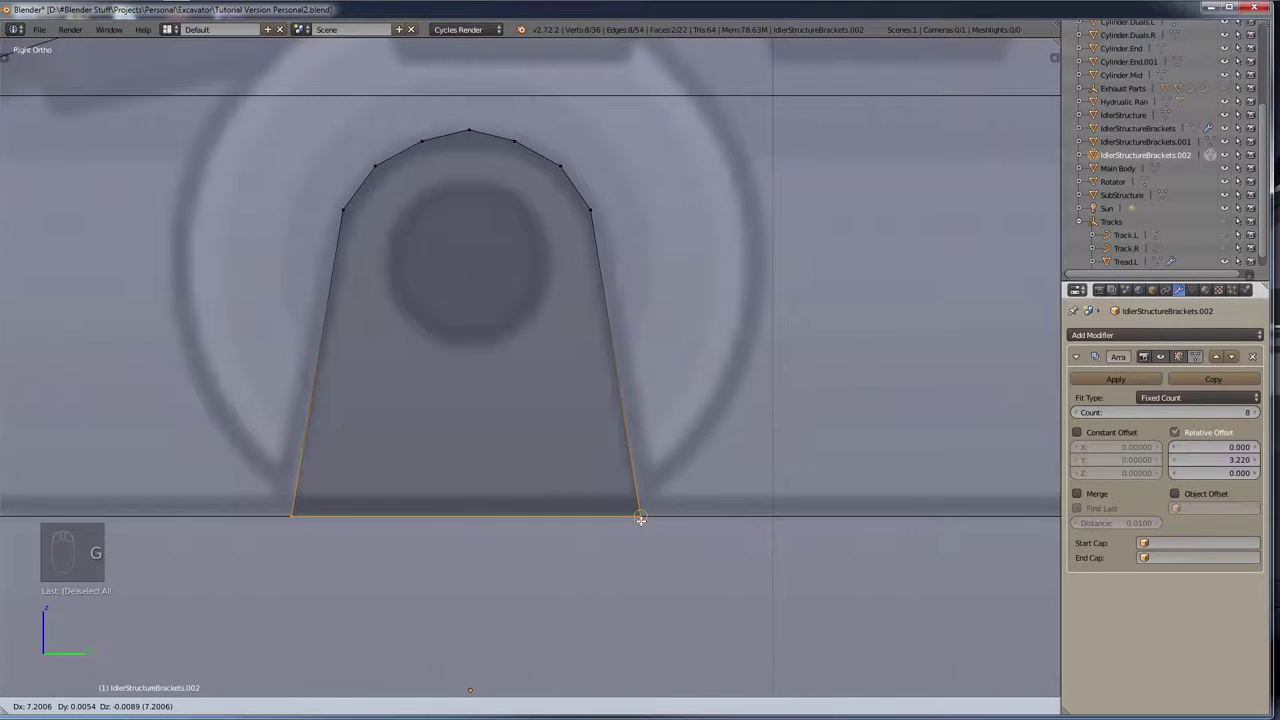
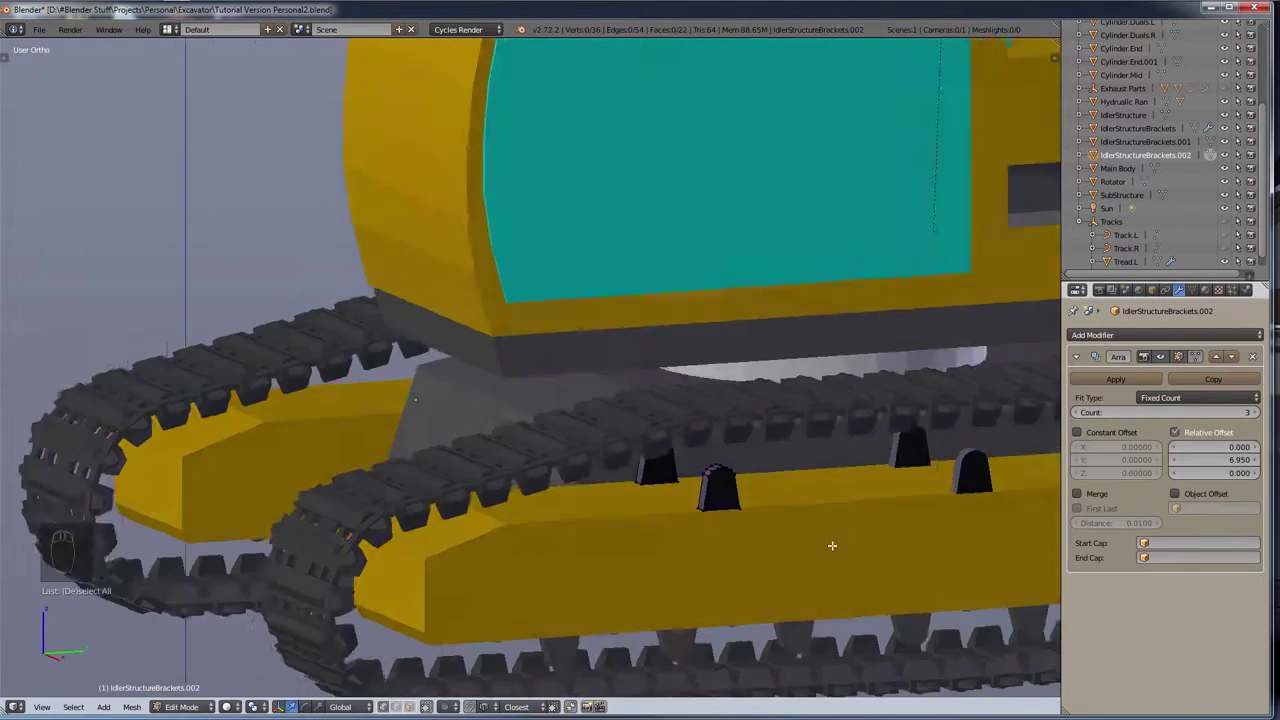
# Step: Finish editing the mesh and rename the object IdlerStructureBrackets.Upper in the Outliner
pyautogui.press('a')
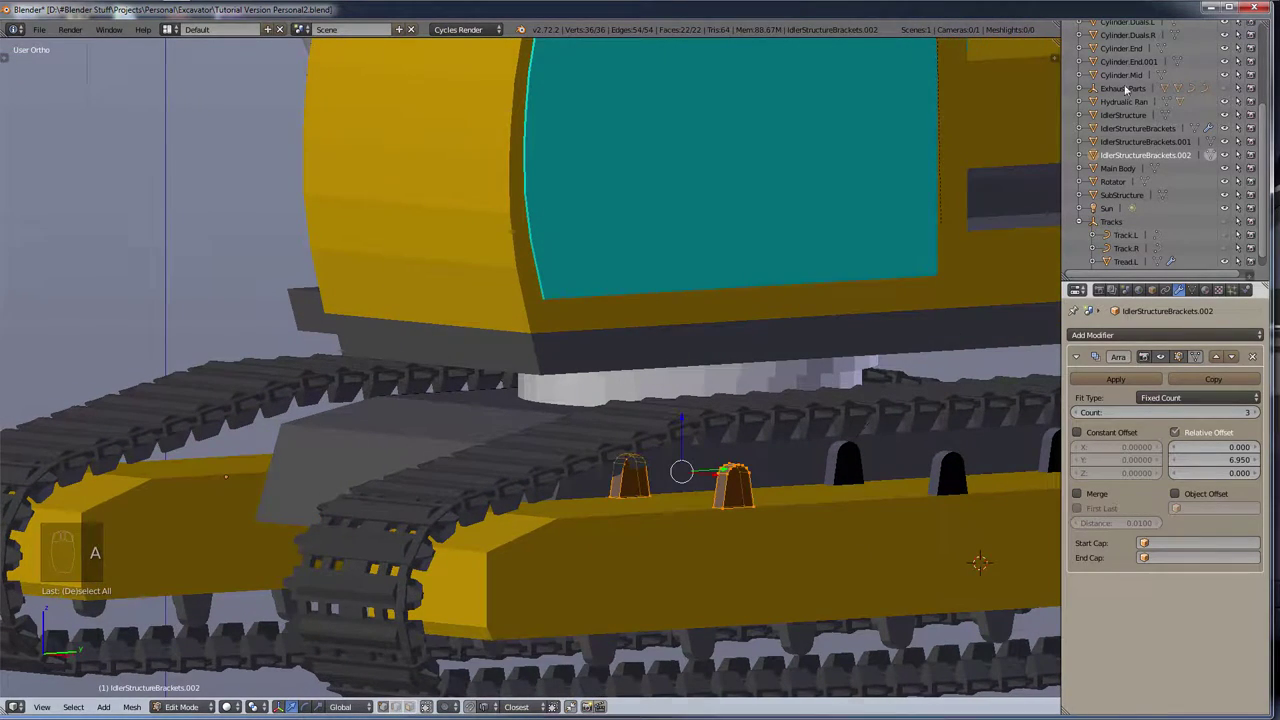
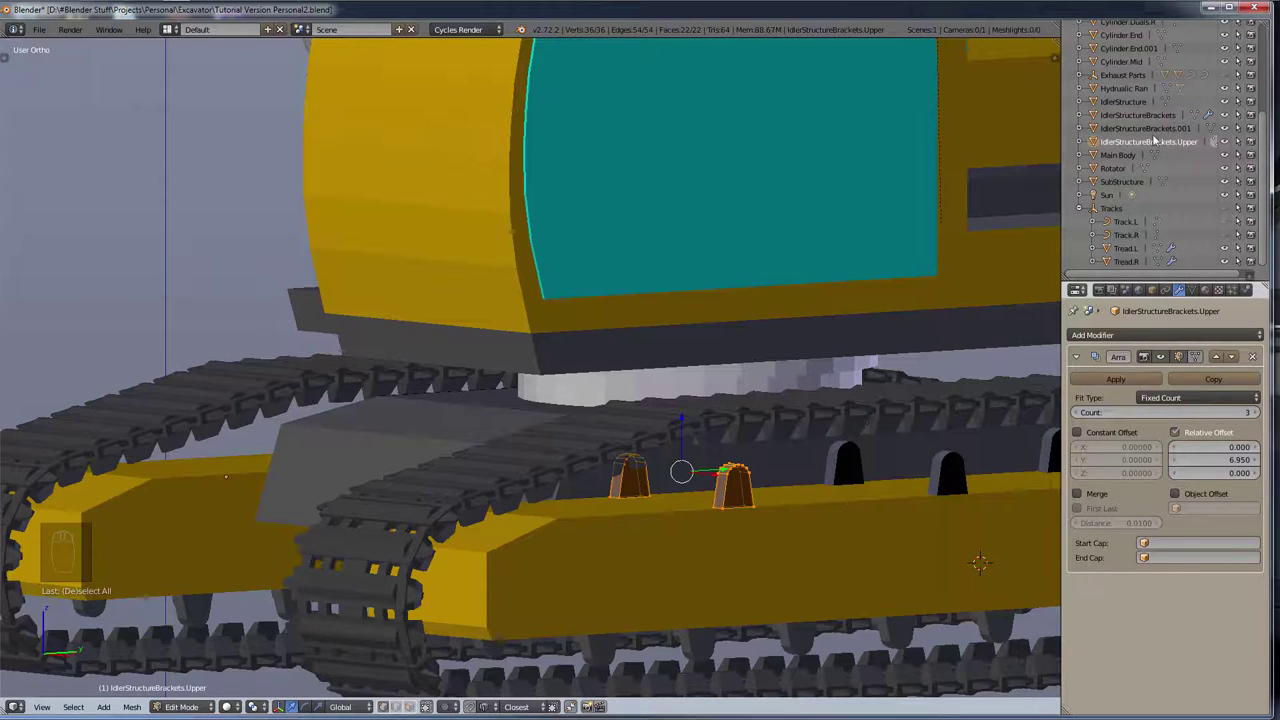
pyautogui.moveTo(1161, 130); pyautogui.dragTo(1163, 123)
pyautogui.moveTo(1161, 117); pyautogui.dragTo(1160, 131)
pyautogui.moveTo(1160, 131); pyautogui.dragTo(1160, 124)
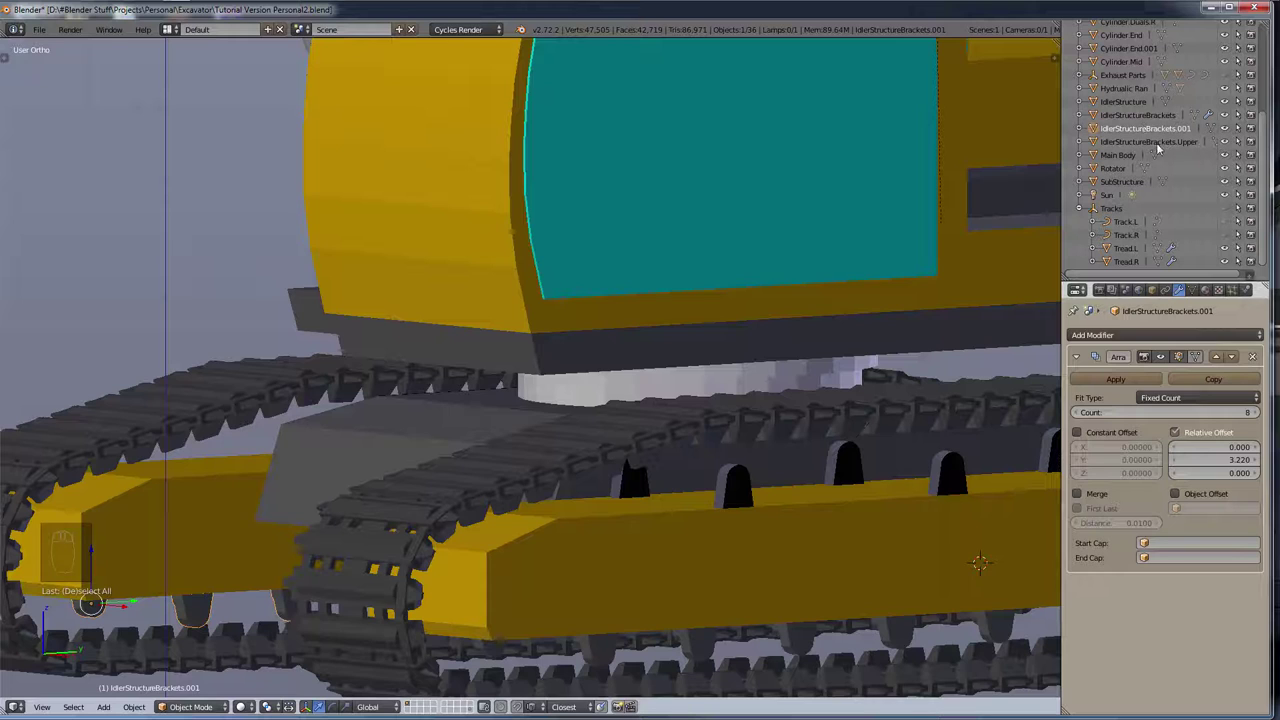
# Step: Drag from the Outliner into the viewport and reposition the view on the brackets
pyautogui.moveTo(1157, 141); pyautogui.dragTo(753, 485)
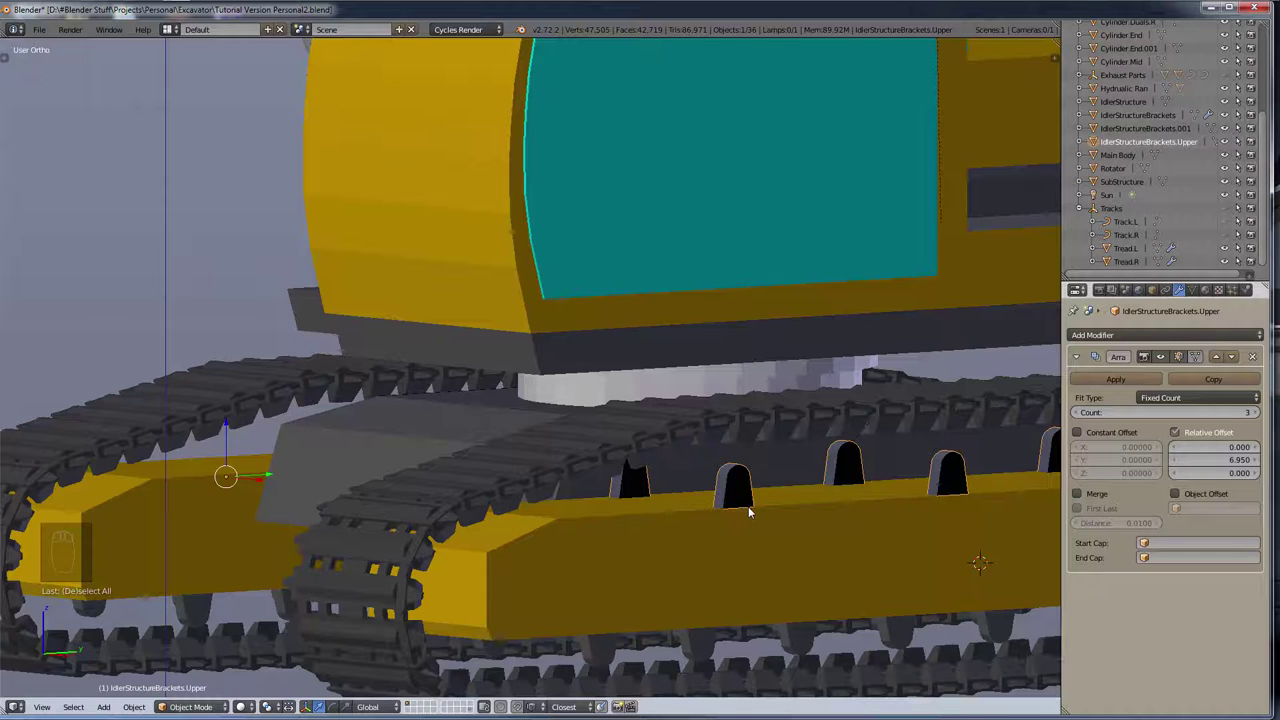
pyautogui.moveTo(677, 543); pyautogui.dragTo(980, 587)
# Step: Duplicate the upper brackets, undo it and remove the extra IdlerStructureBrackets.Upper.001 copy
pyautogui.press('shift+d')
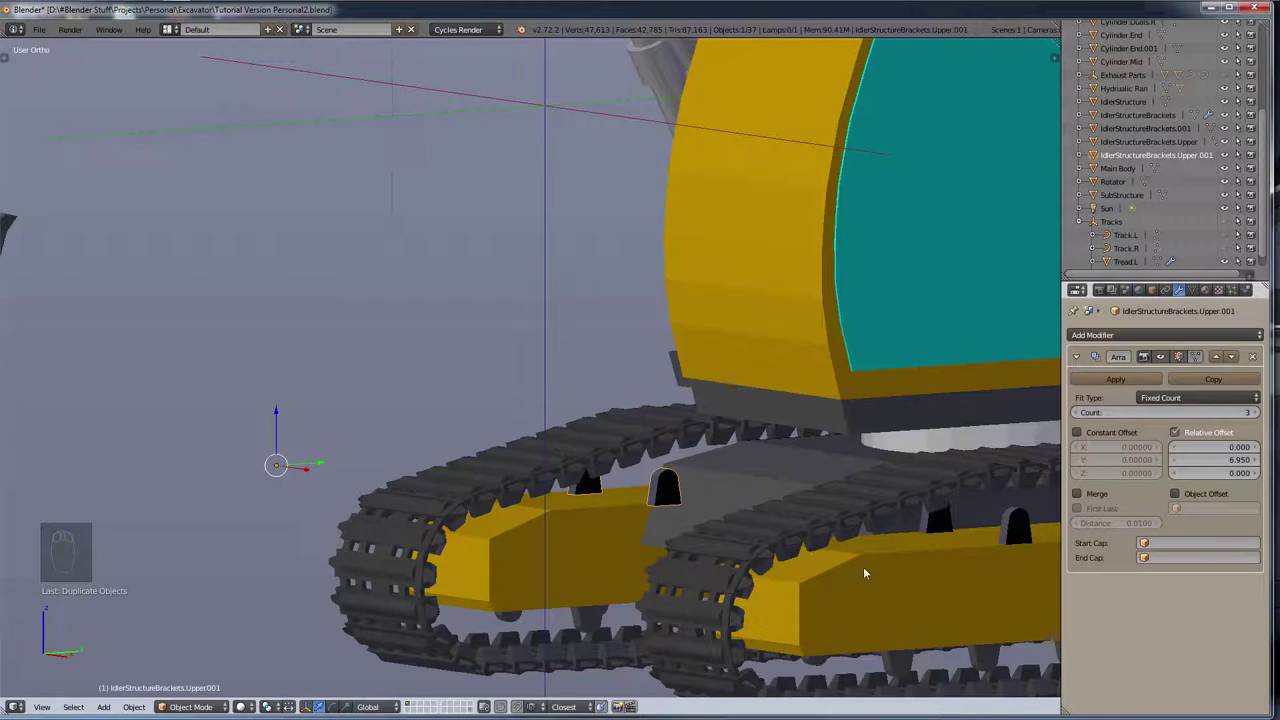
pyautogui.press('ctrl+z')
pyautogui.press('g')
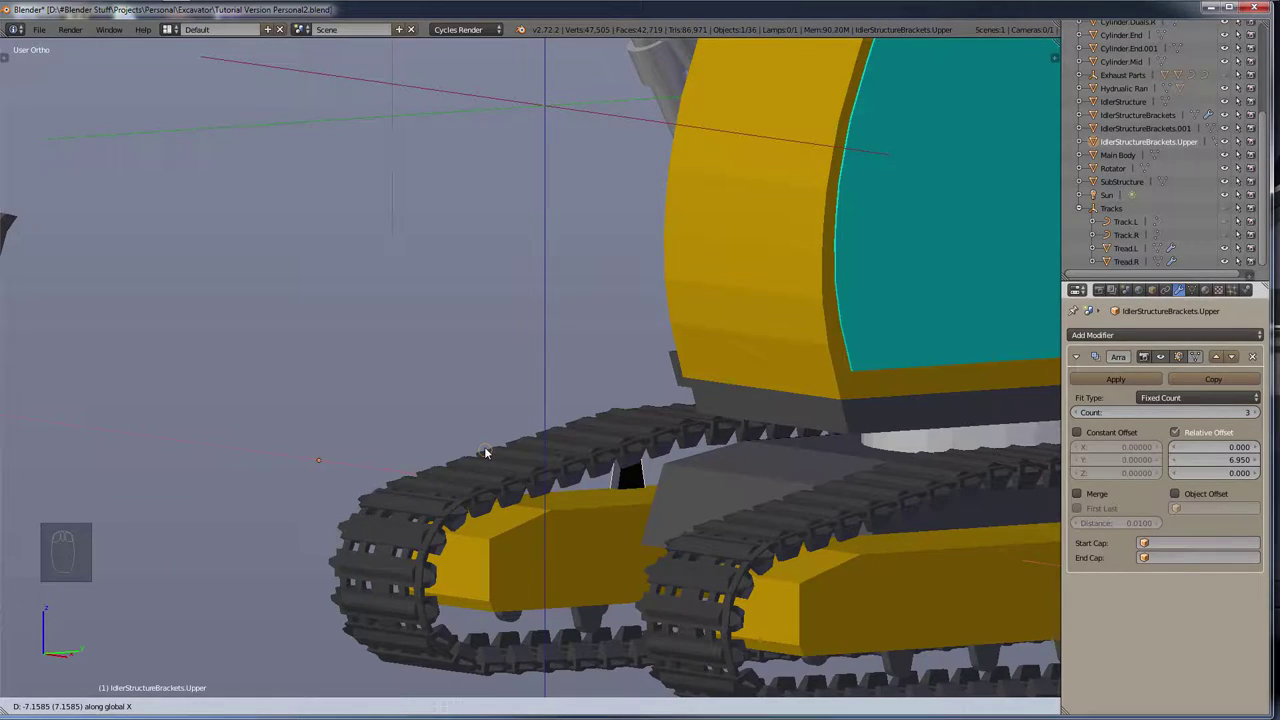
# Step: Orbit and zoom in close to inspect one of the remaining upper brackets
pyautogui.moveTo(482, 421); pyautogui.dragTo(935, 424)
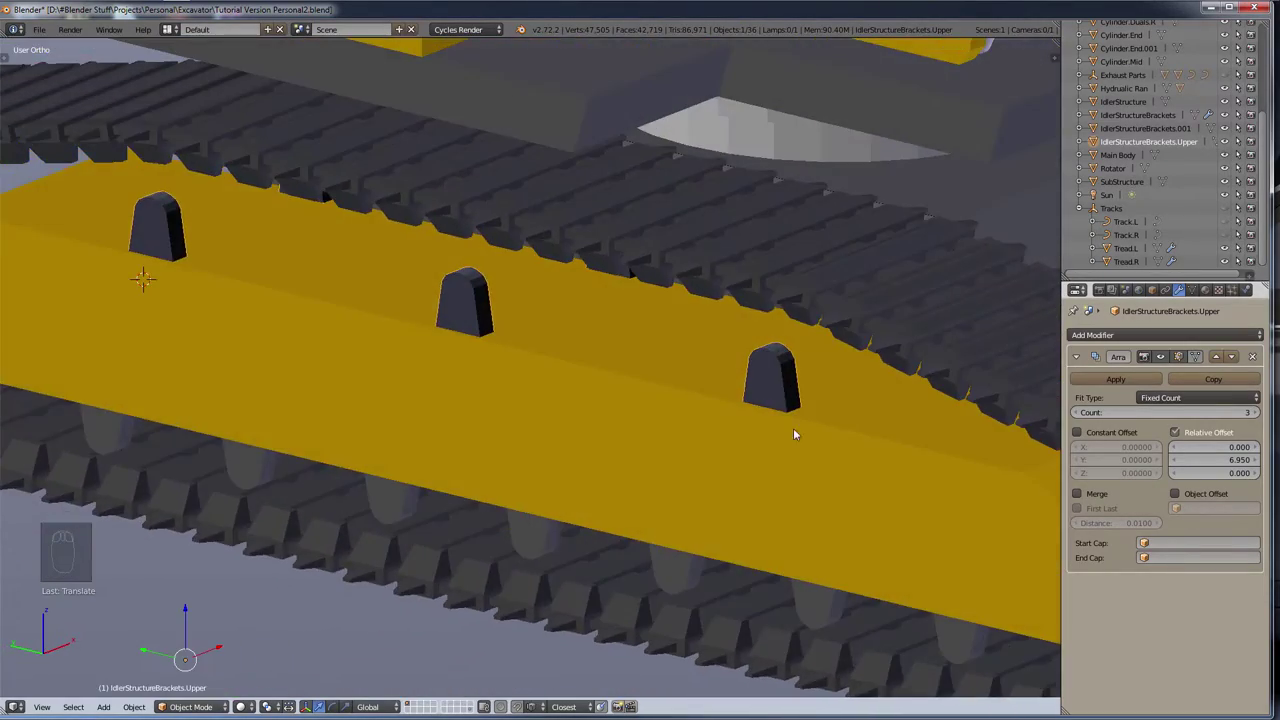
pyautogui.moveTo(799, 390); pyautogui.dragTo(586, 338)
pyautogui.moveTo(761, 489); pyautogui.dragTo(761, 520)
pyautogui.press('shift+g')
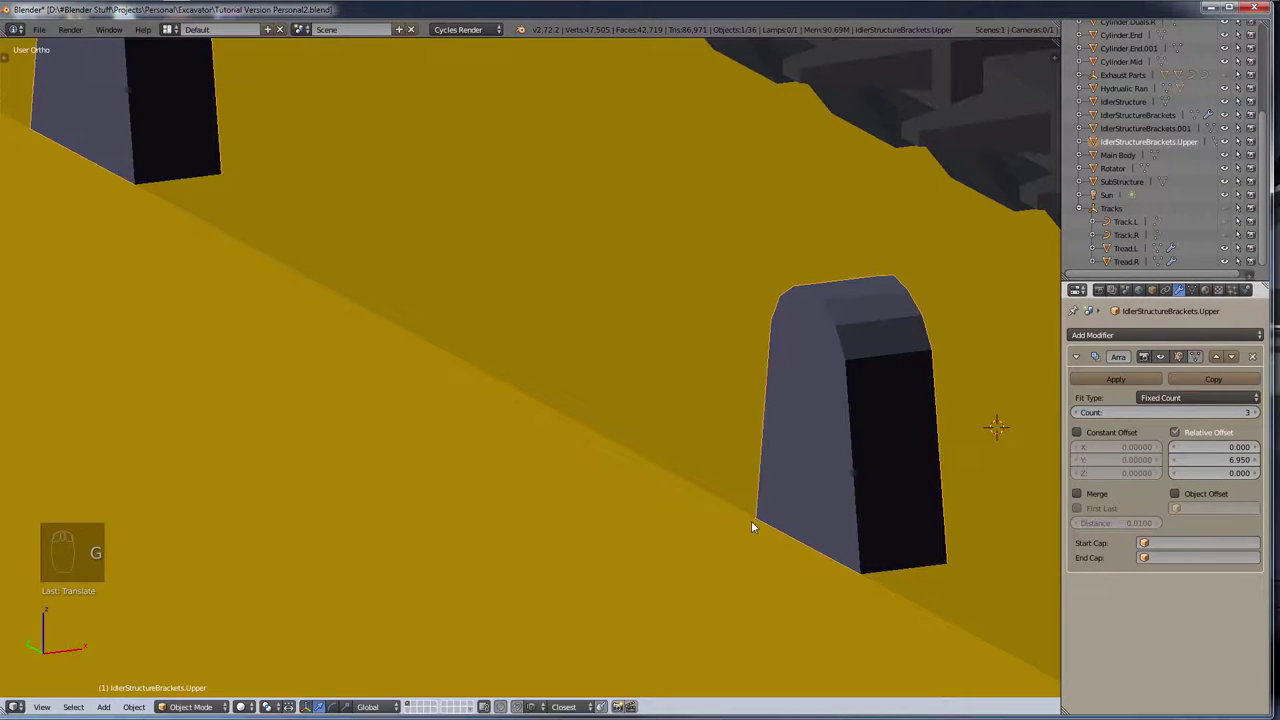
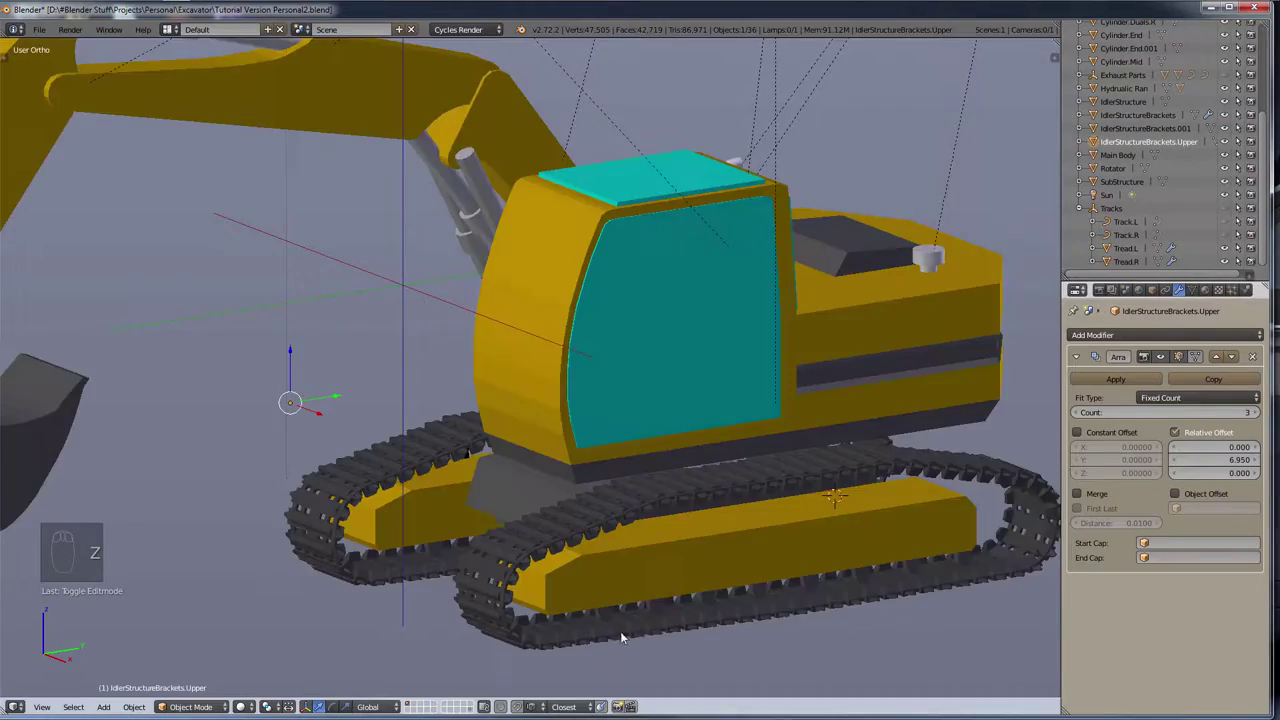
# Step: View the track's front end from the left side, toggling wireframe to look across both tracks
pyautogui.moveTo(652, 625); pyautogui.dragTo(763, 608)
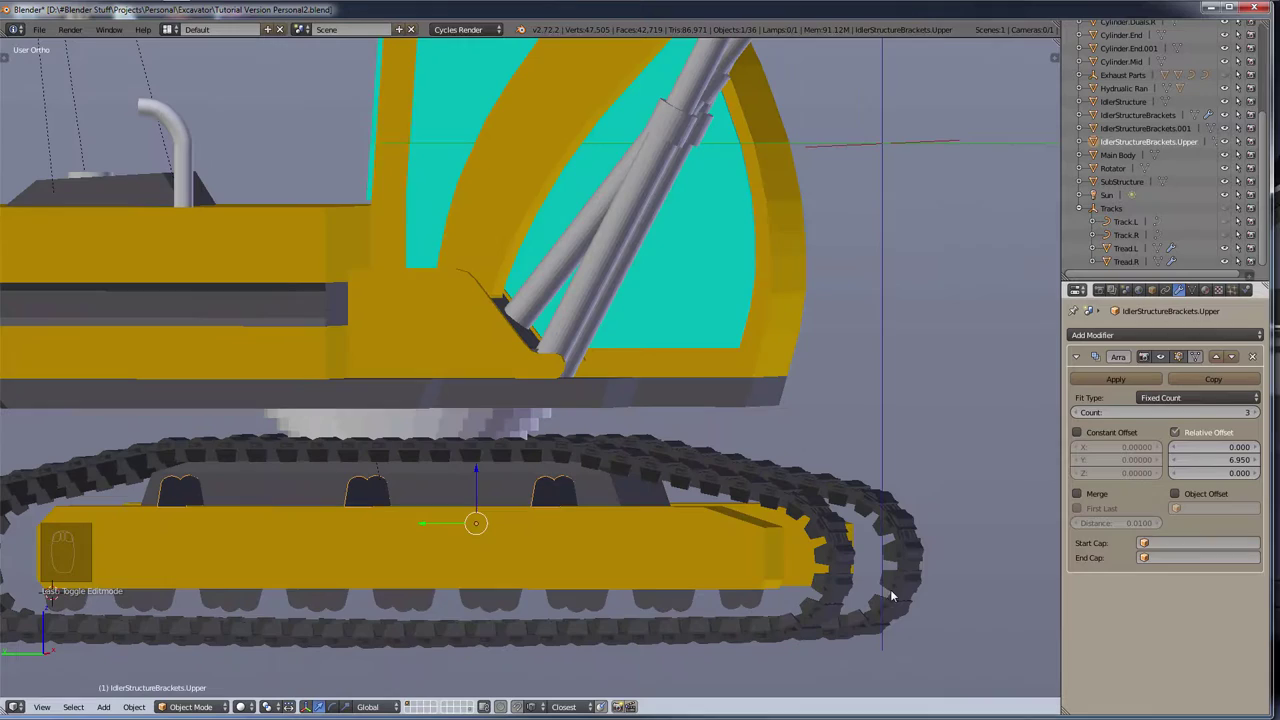
pyautogui.press('ctrl+KP_3')
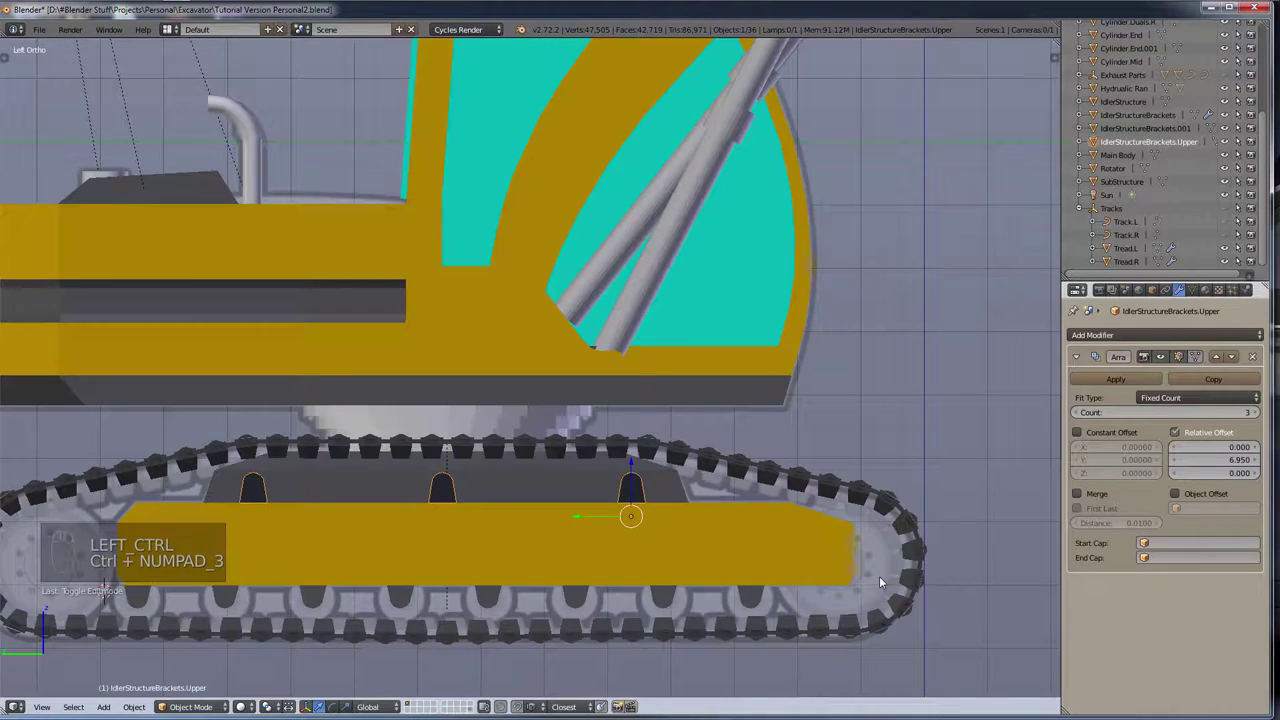
pyautogui.press('z')
pyautogui.moveTo(732, 510); pyautogui.dragTo(721, 545)
pyautogui.press('z')
pyautogui.middleClick(736, 524)
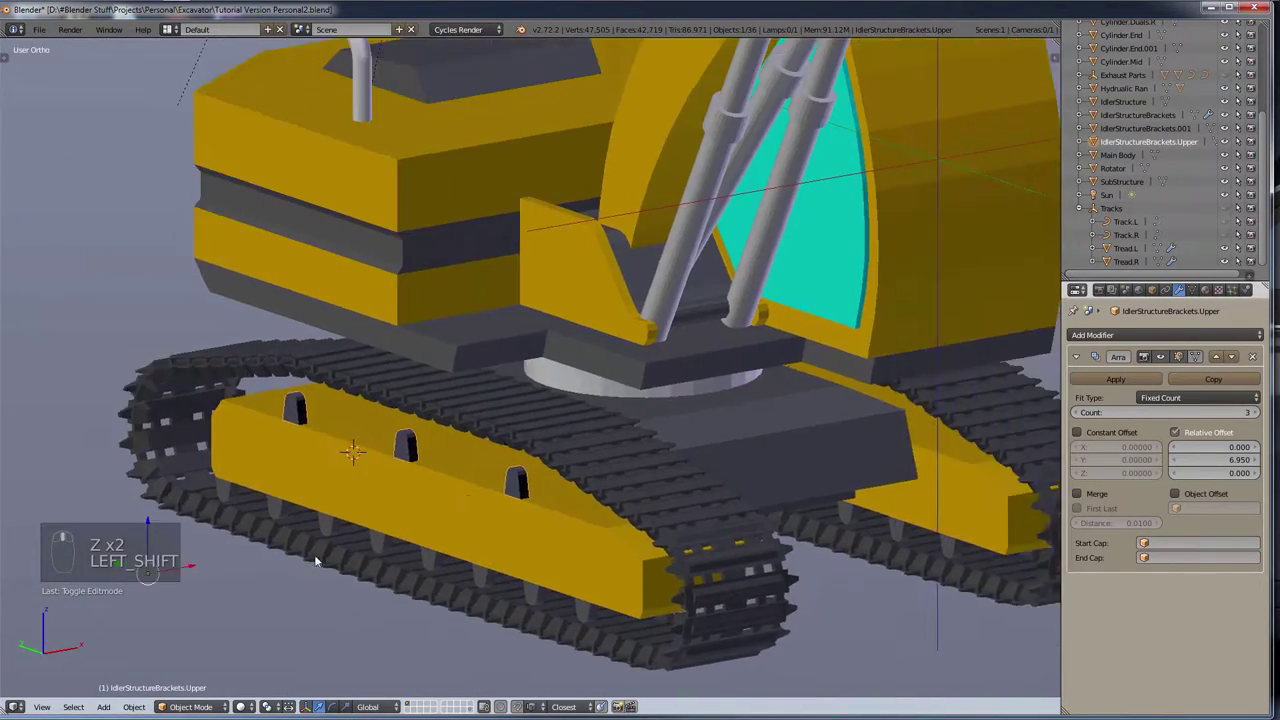
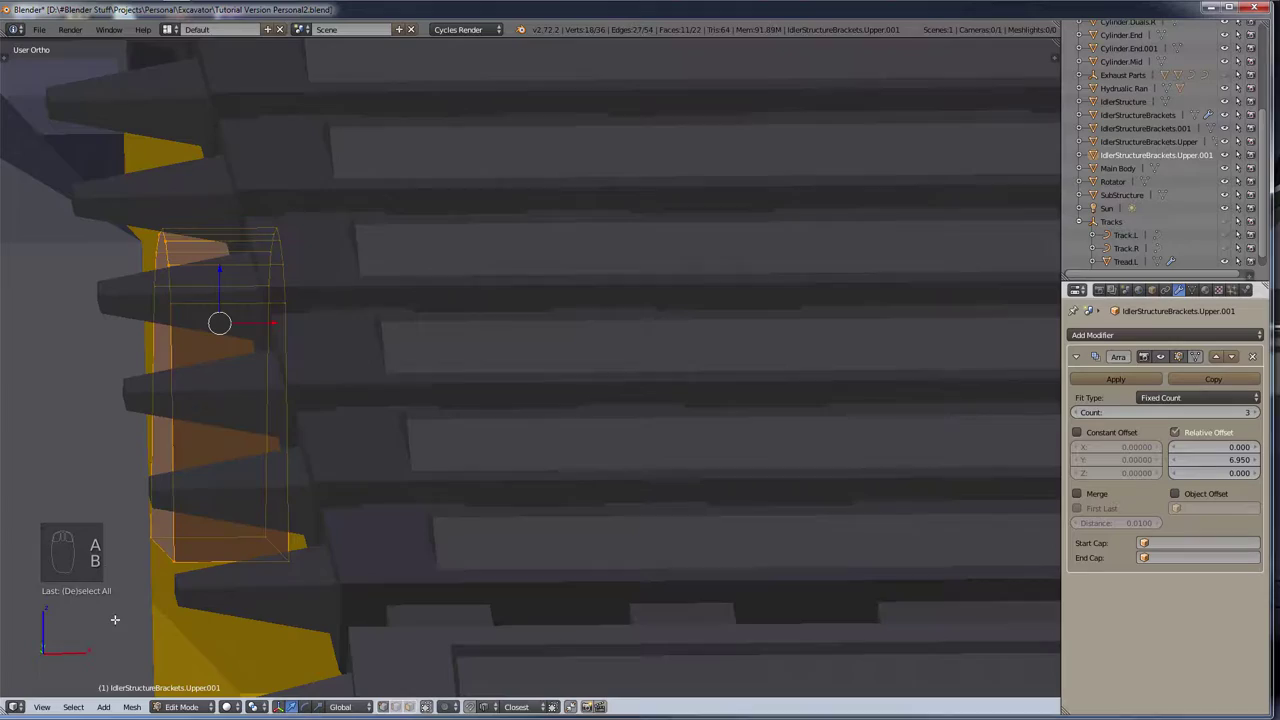
# Step: Toggle wireframe and line up the right side view on the track frame against the reference
pyautogui.press('z')
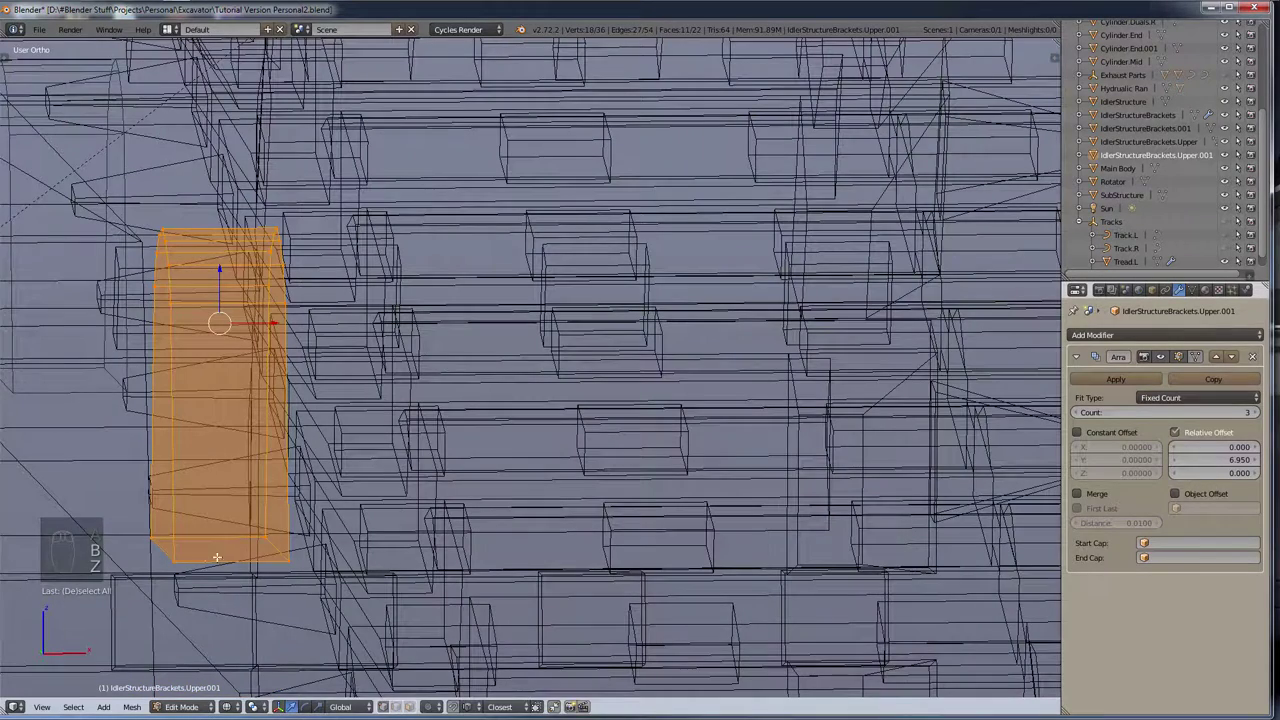
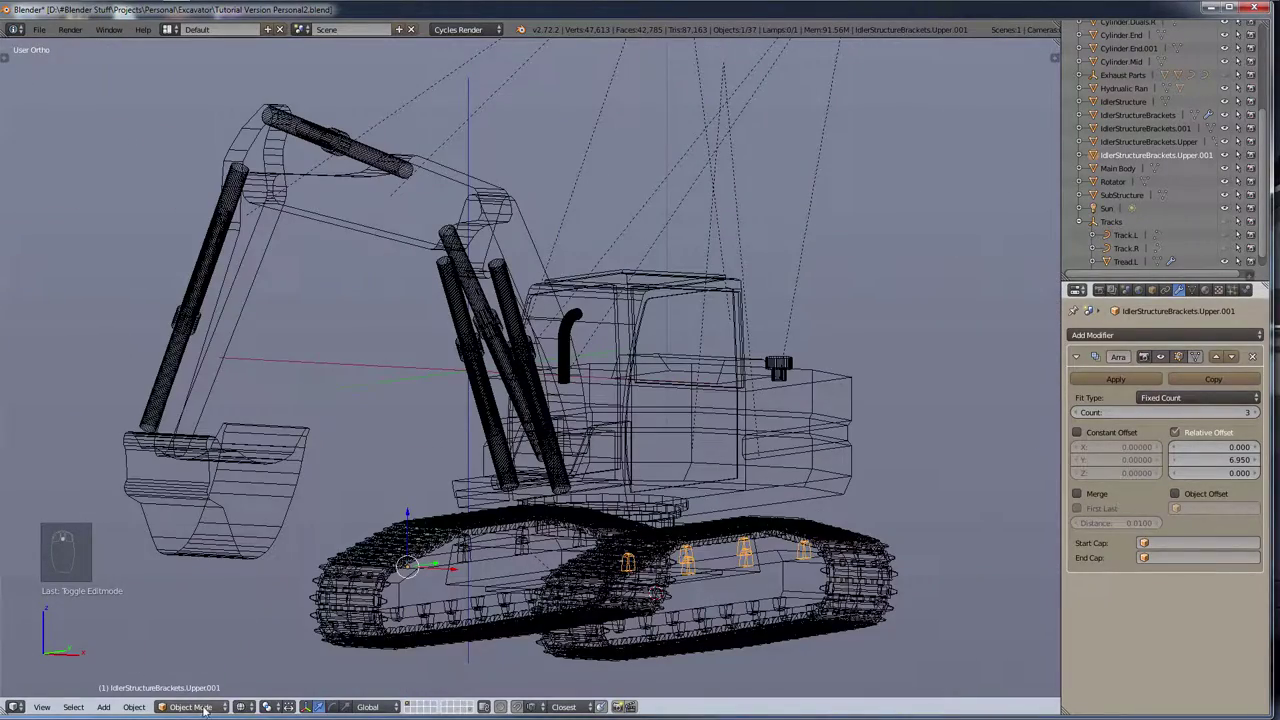
pyautogui.press('z')
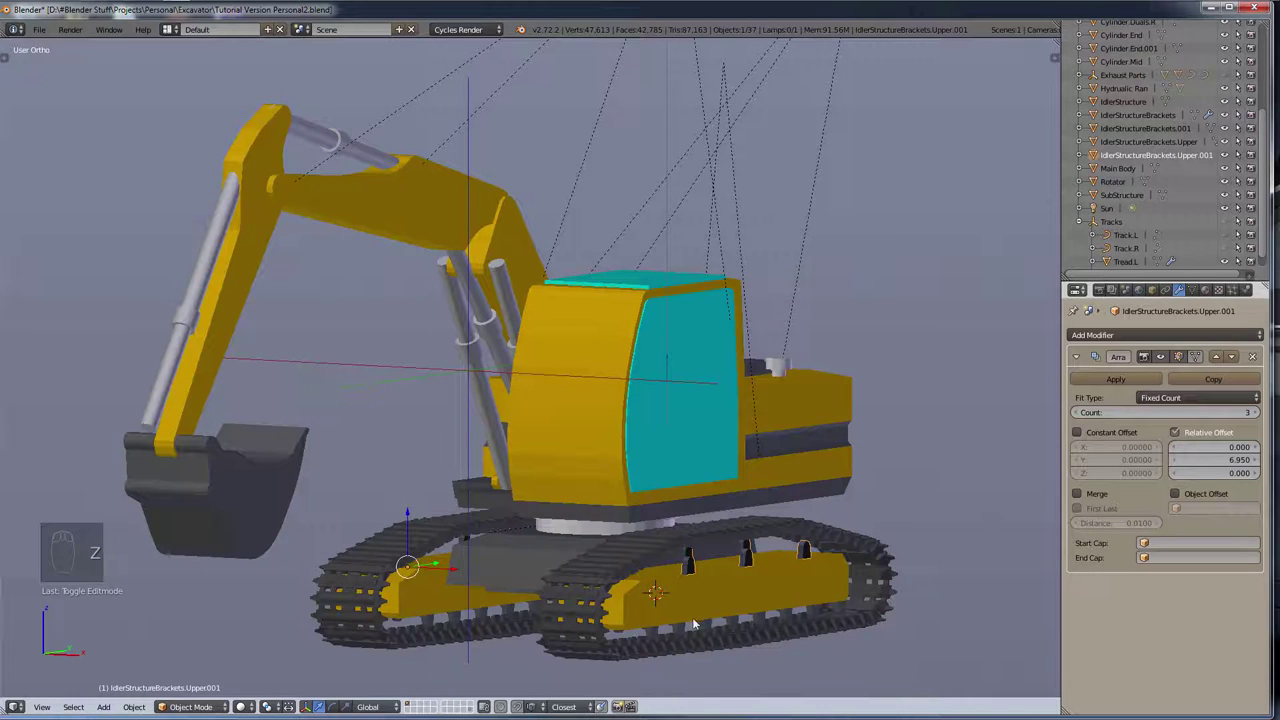
pyautogui.press('z')
pyautogui.moveTo(761, 537); pyautogui.dragTo(632, 520)
pyautogui.press('KP_3')
pyautogui.moveTo(608, 541); pyautogui.dragTo(797, 658)
pyautogui.scroll(-3)
pyautogui.moveTo(967, 651); pyautogui.dragTo(719, 489)
# Step: Move the copied upper brackets into place on the track frame, zooming to check alignment
pyautogui.press('shift+z')
pyautogui.middleClick(733, 547)
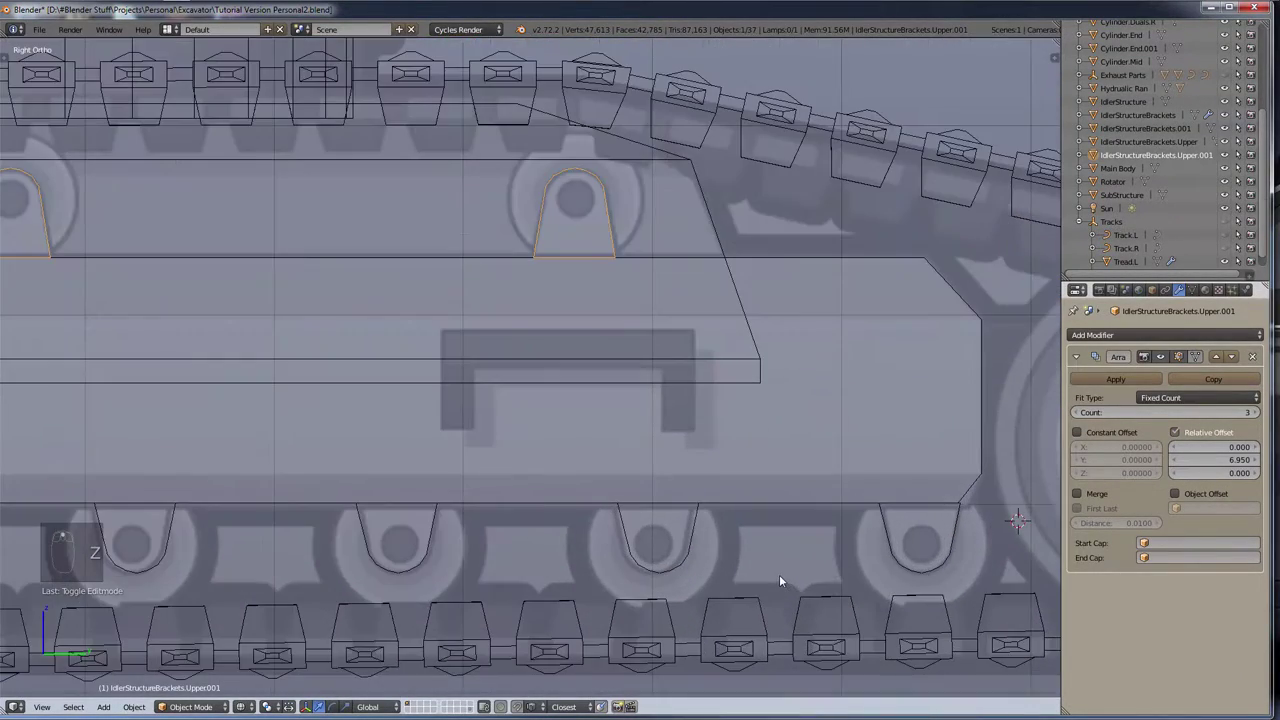
pyautogui.scroll(3)
pyautogui.scroll(-3)
pyautogui.moveTo(545, 560); pyautogui.dragTo(489, 584)
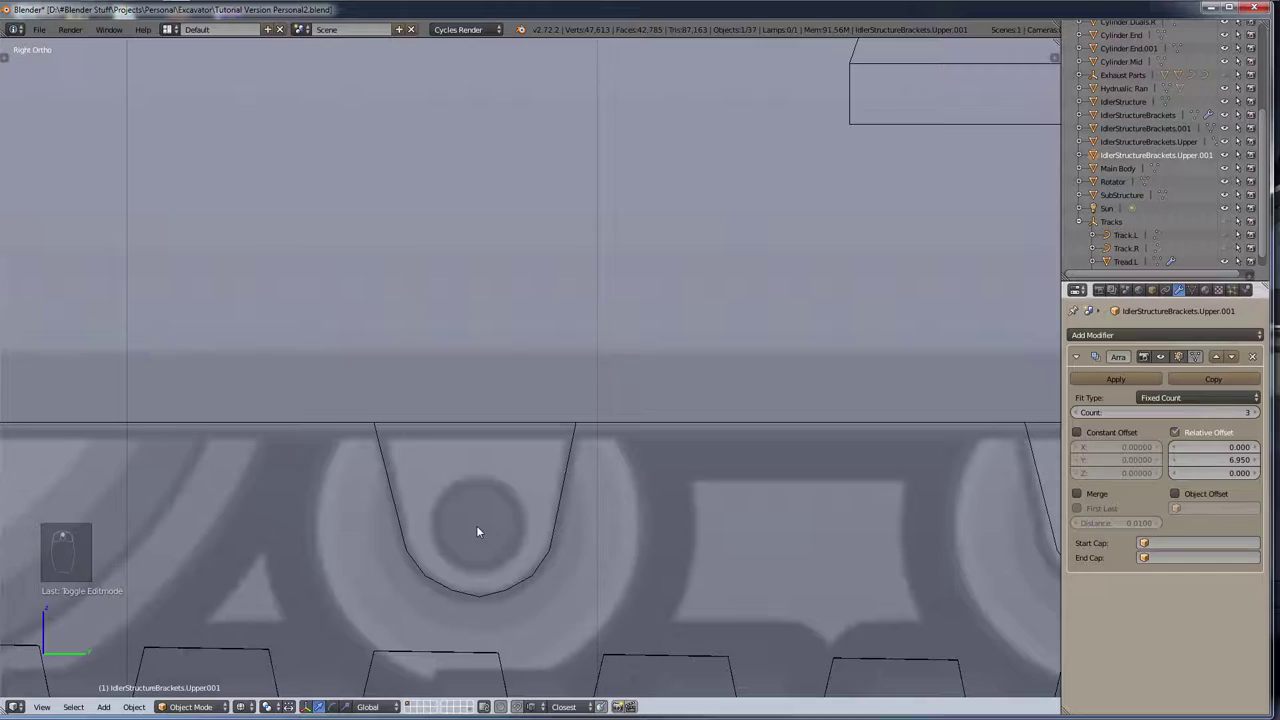
pyautogui.moveTo(477, 527); pyautogui.dragTo(509, 529)
pyautogui.moveTo(507, 529); pyautogui.dragTo(480, 487)
# Step: Save the excavator file and discard the accidental oversized scale of the pin circle
pyautogui.press('shift+a')
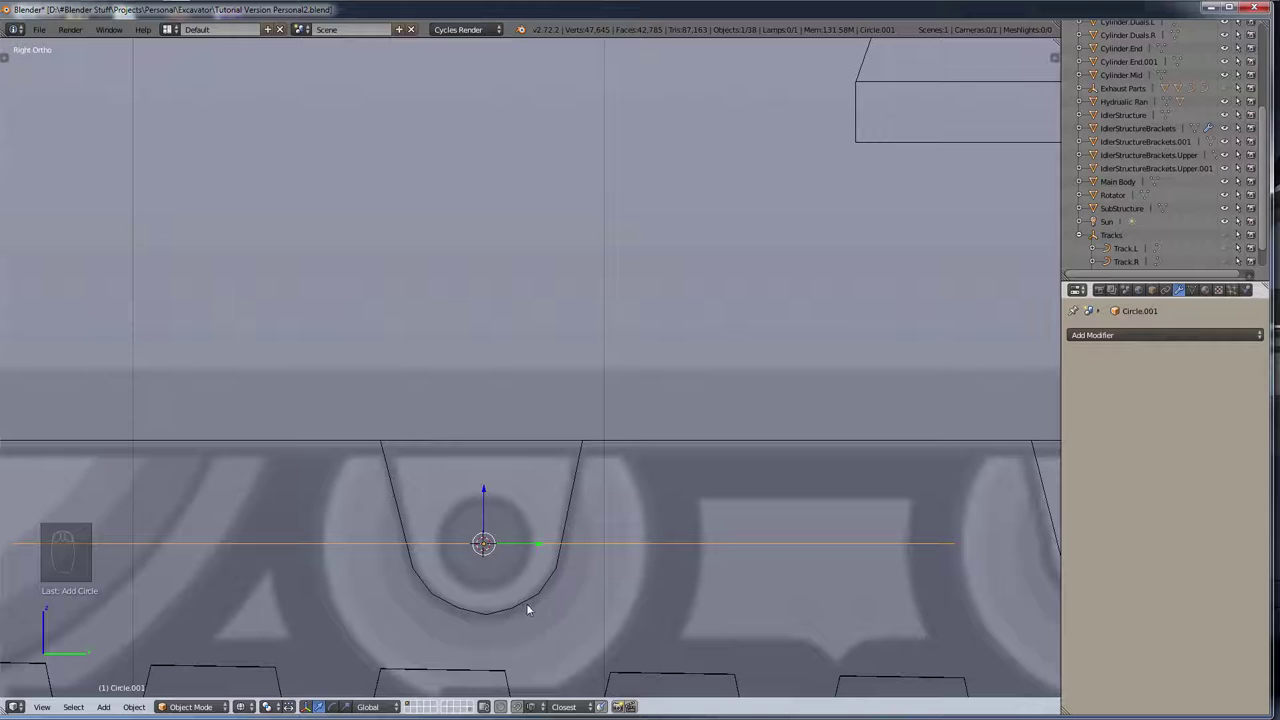
pyautogui.press('r')
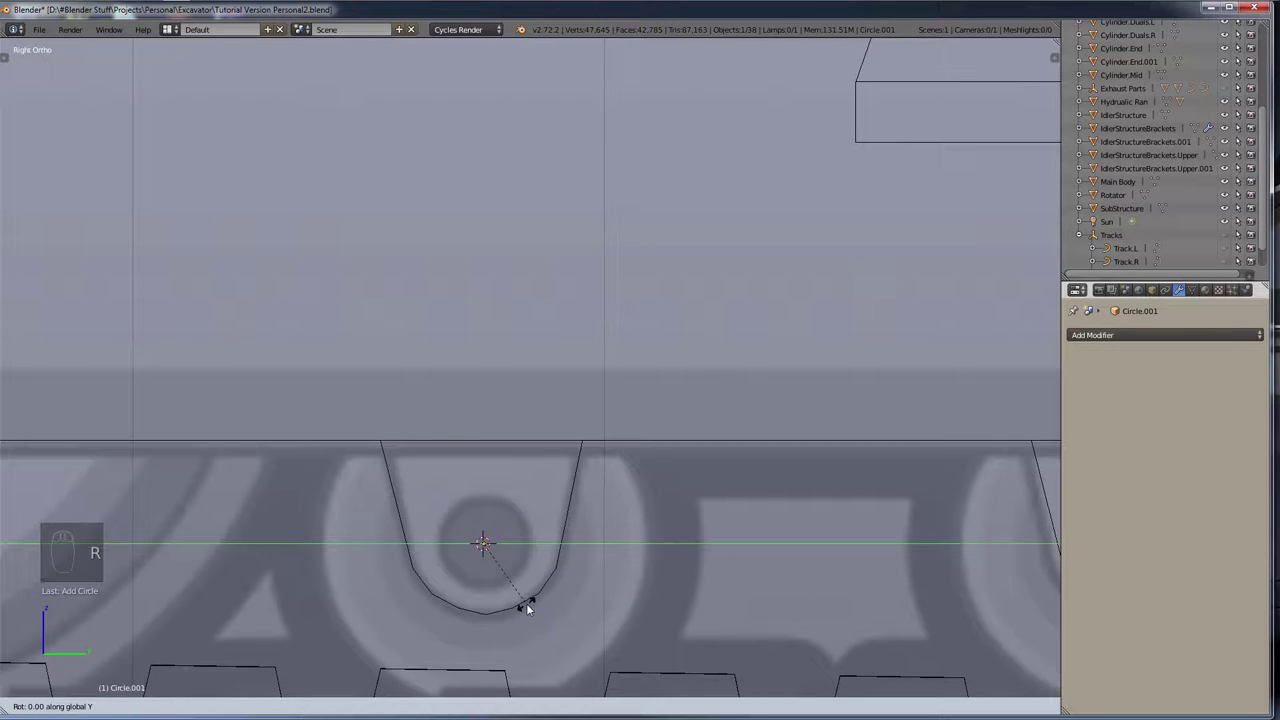
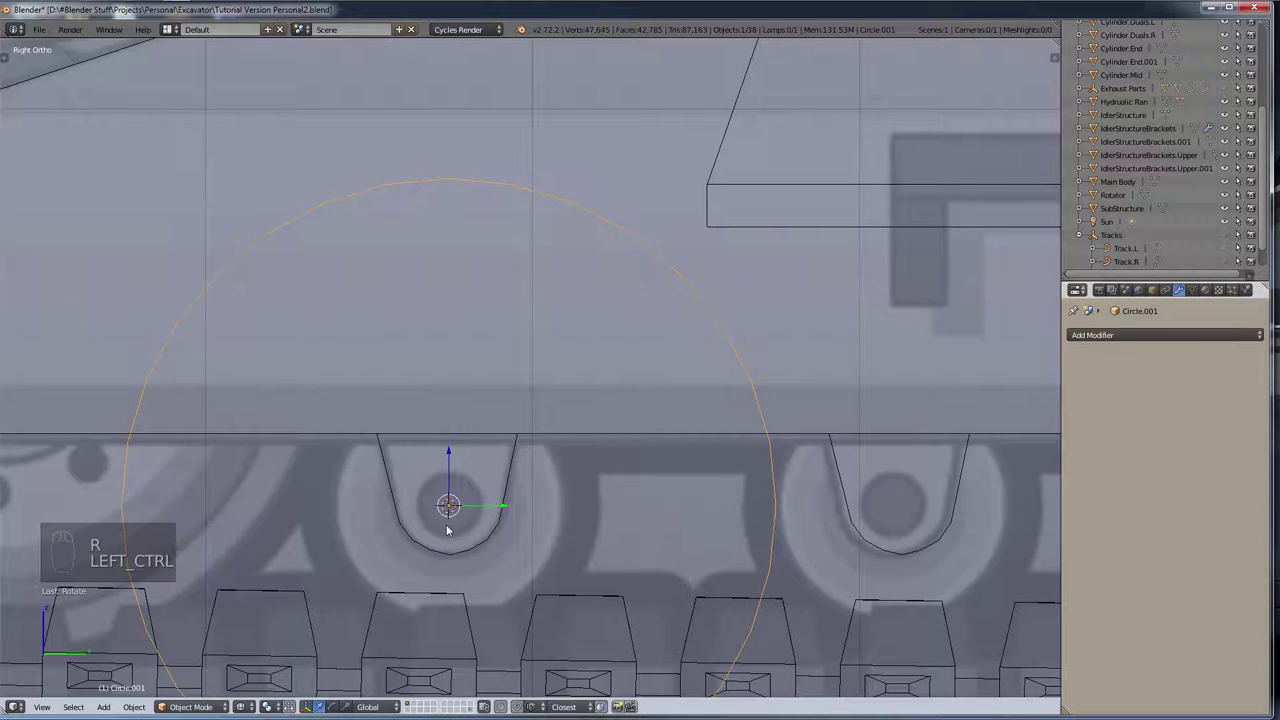
pyautogui.press('ctrl+s')
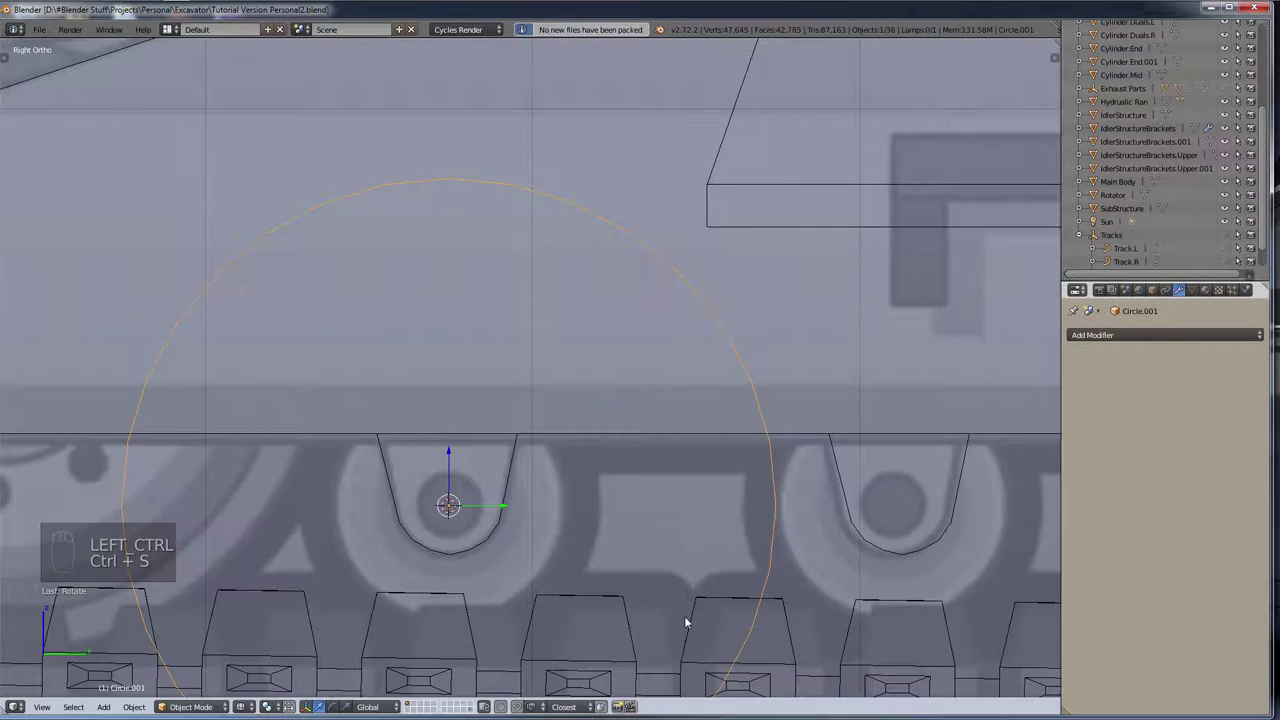
pyautogui.press('s')
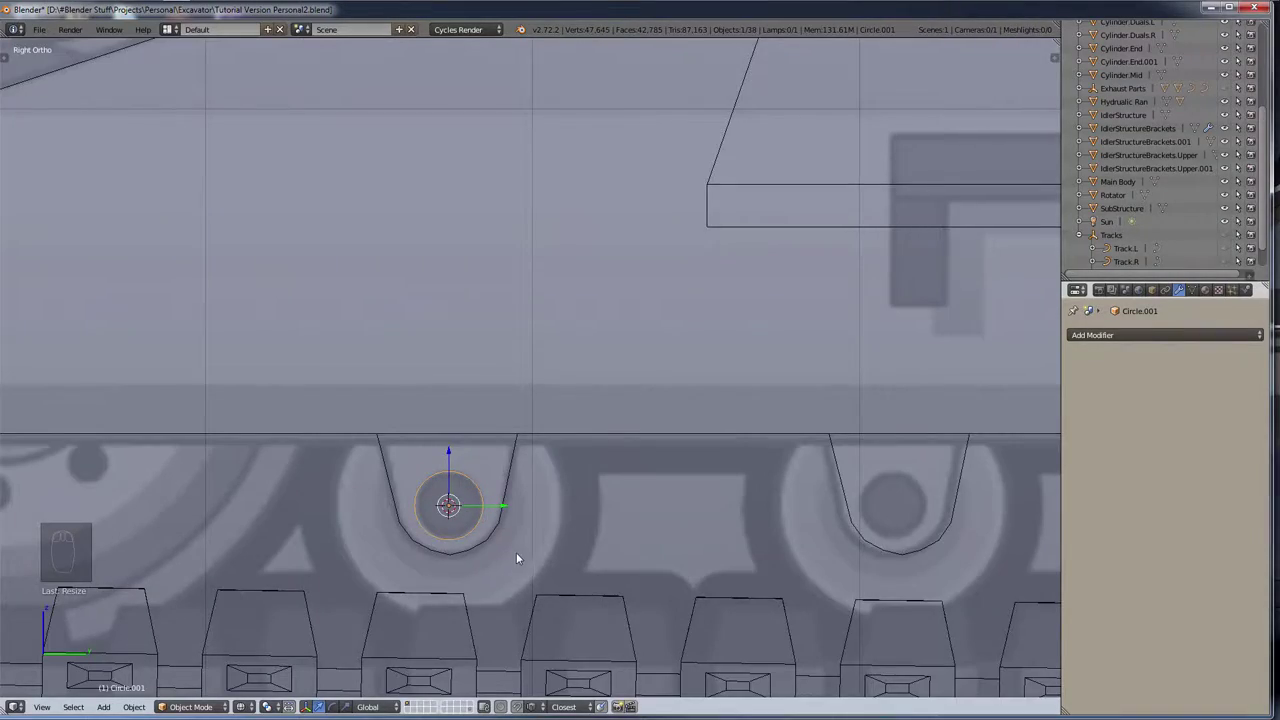
# Step: Orbit under the body in solid shading, select Circle.001 and start moving it by the bracket
pyautogui.moveTo(513, 554); pyautogui.dragTo(712, 467)
pyautogui.moveTo(741, 399); pyautogui.dragTo(462, 564)
pyautogui.press('z')
pyautogui.click(467, 610)
pyautogui.rightClick(467, 610)
pyautogui.scroll(3)
pyautogui.moveTo(464, 584); pyautogui.dragTo(416, 542)
pyautogui.press('g')
pyautogui.scroll(3)
pyautogui.scroll(3)
pyautogui.scroll(-3)
# Step: Orbit under the body to bring the pin circle beside the bracket into view
pyautogui.moveTo(431, 541); pyautogui.dragTo(424, 544)
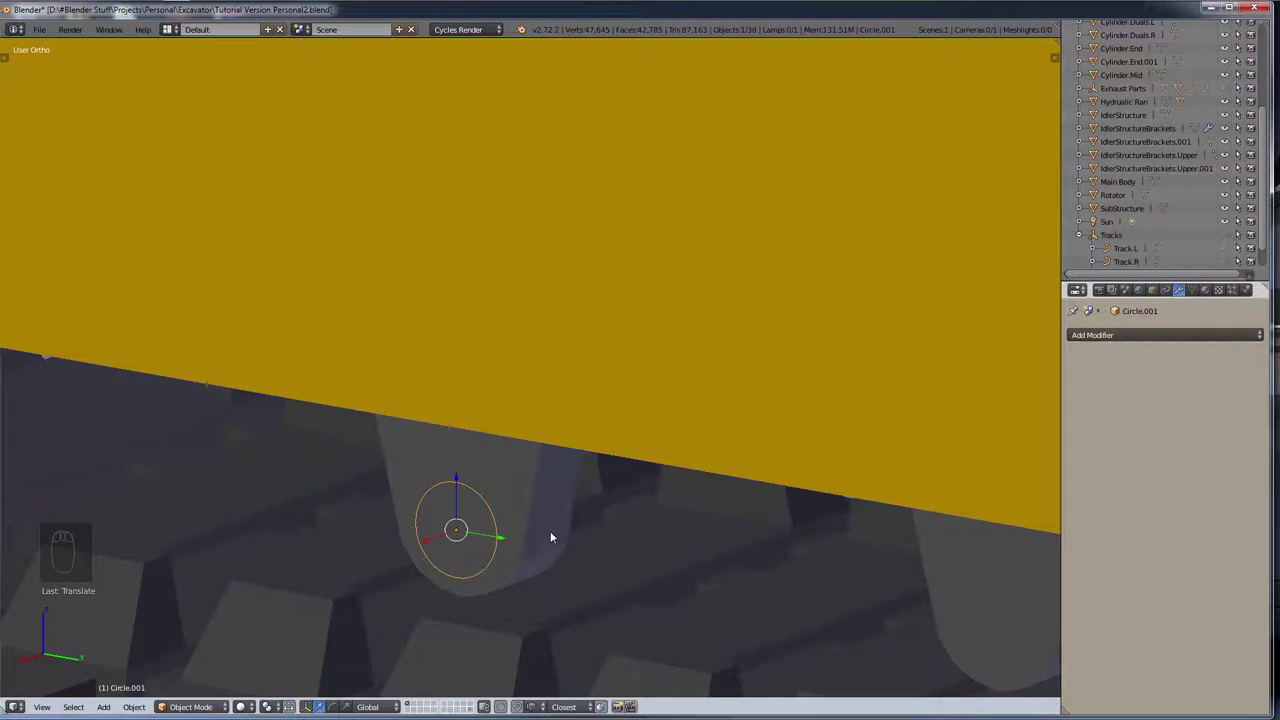
pyautogui.moveTo(573, 542); pyautogui.dragTo(577, 521)
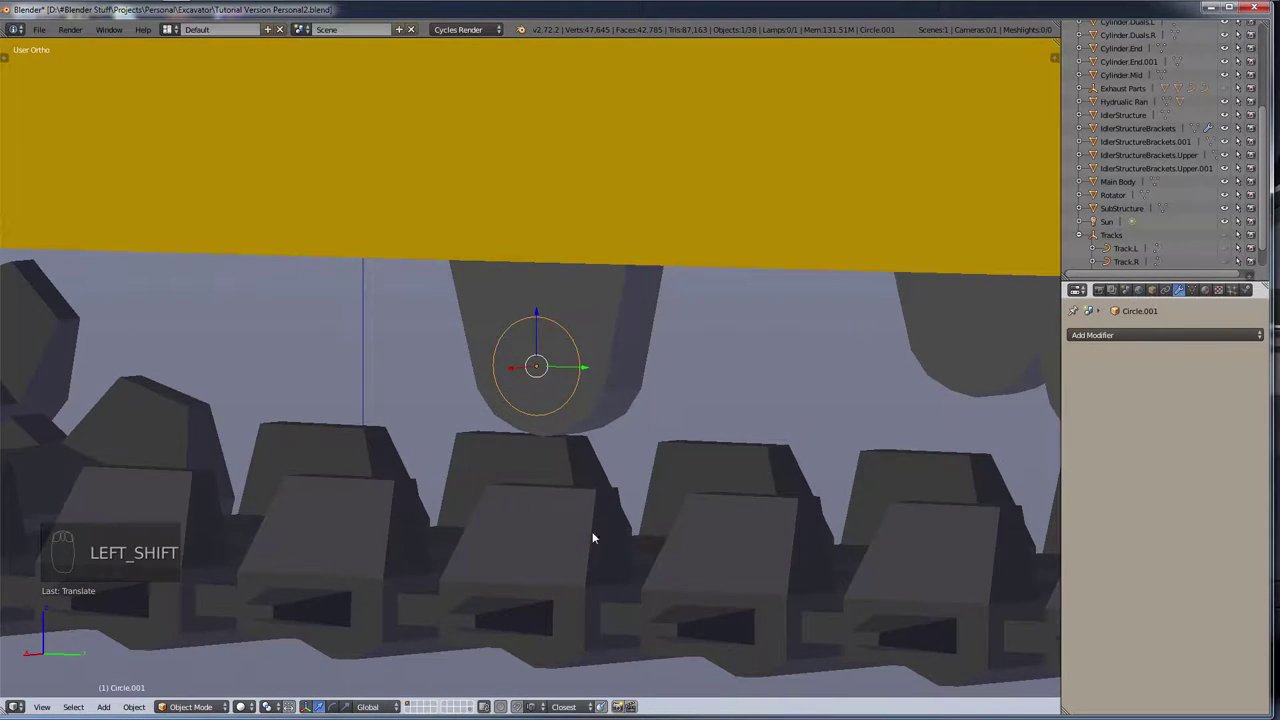
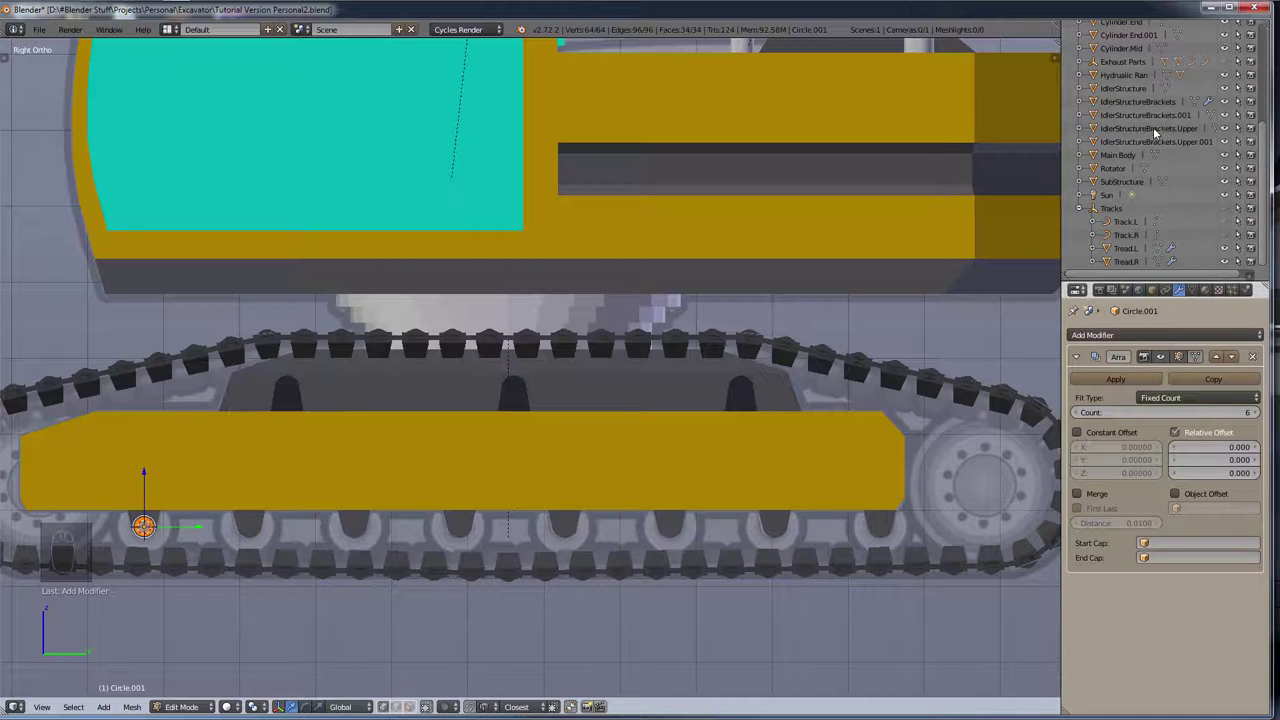
# Step: Check the brackets' array values in the Outliner and view the repeated pins from the side in wireframe
pyautogui.moveTo(1155, 123); pyautogui.dragTo(1207, 462)
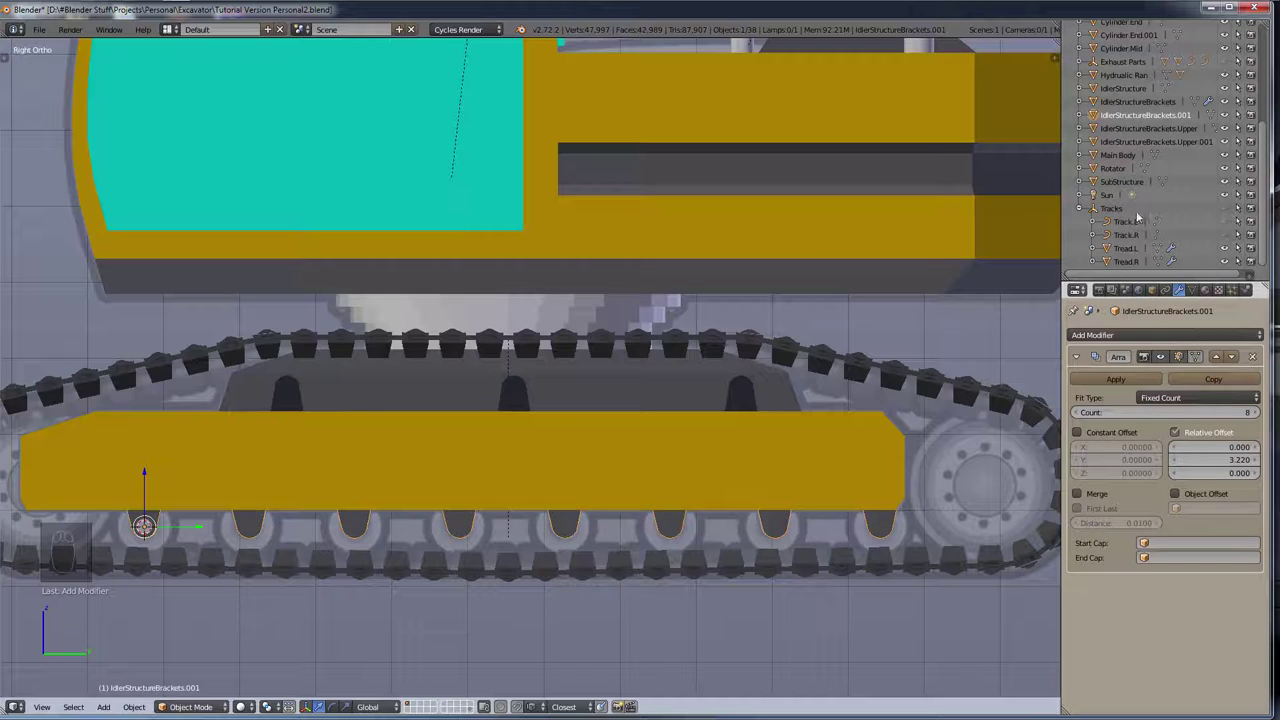
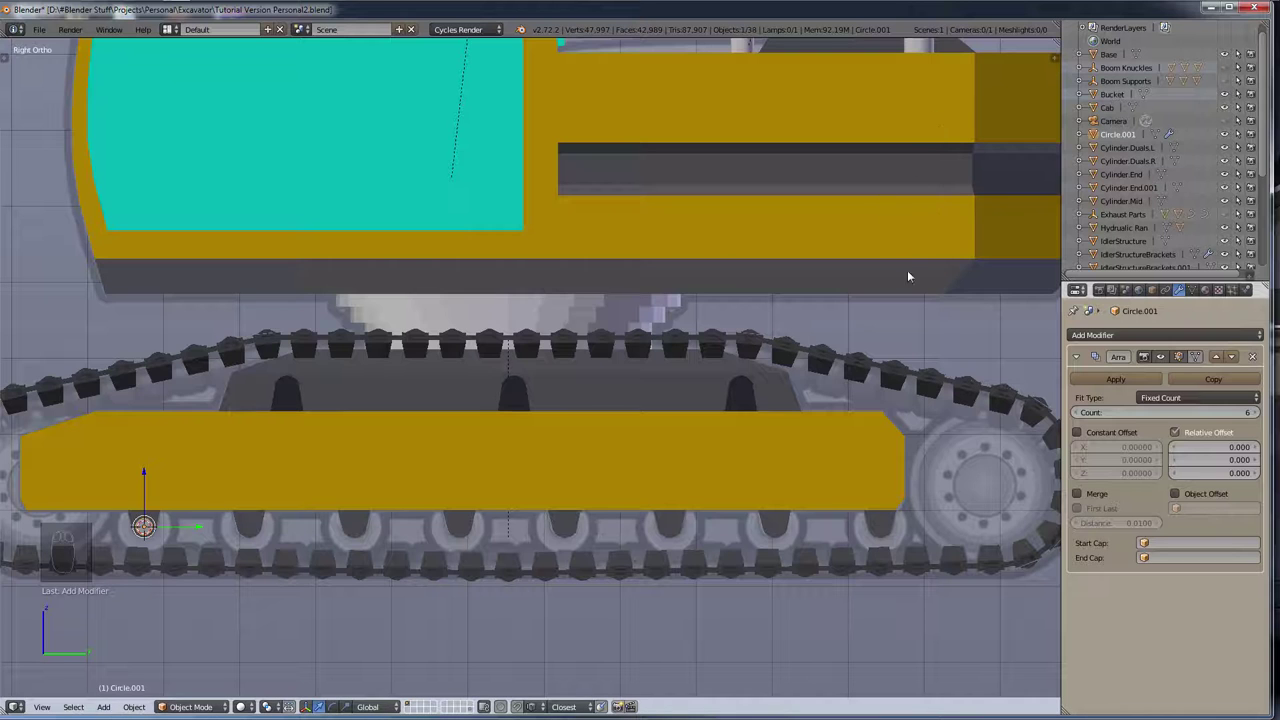
pyautogui.moveTo(269, 487); pyautogui.dragTo(501, 420)
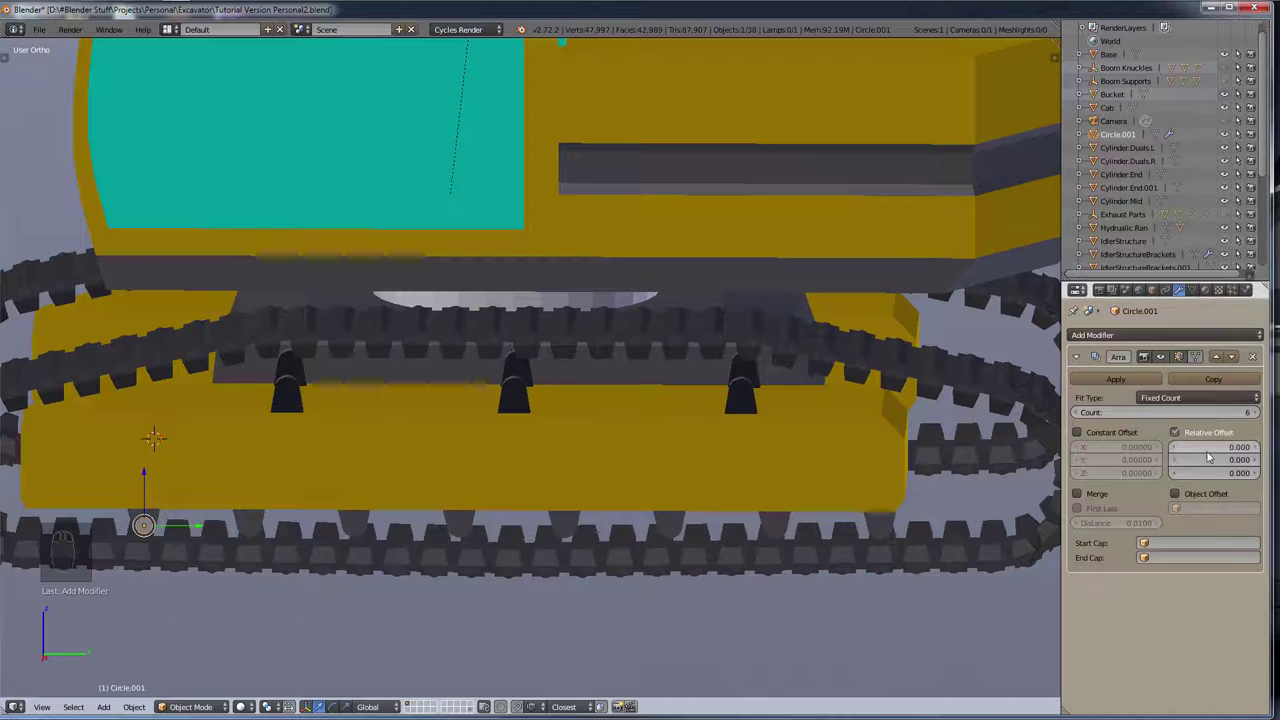
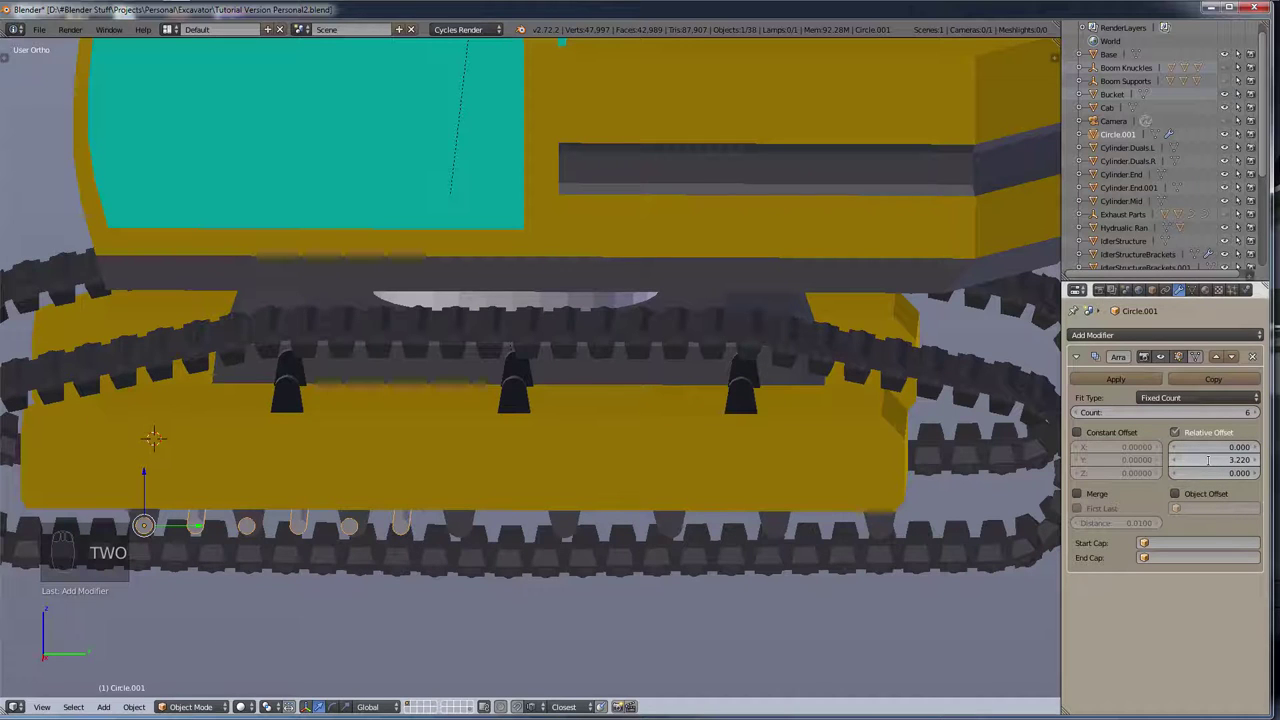
pyautogui.moveTo(715, 497); pyautogui.dragTo(688, 464)
pyautogui.press('KP_3')
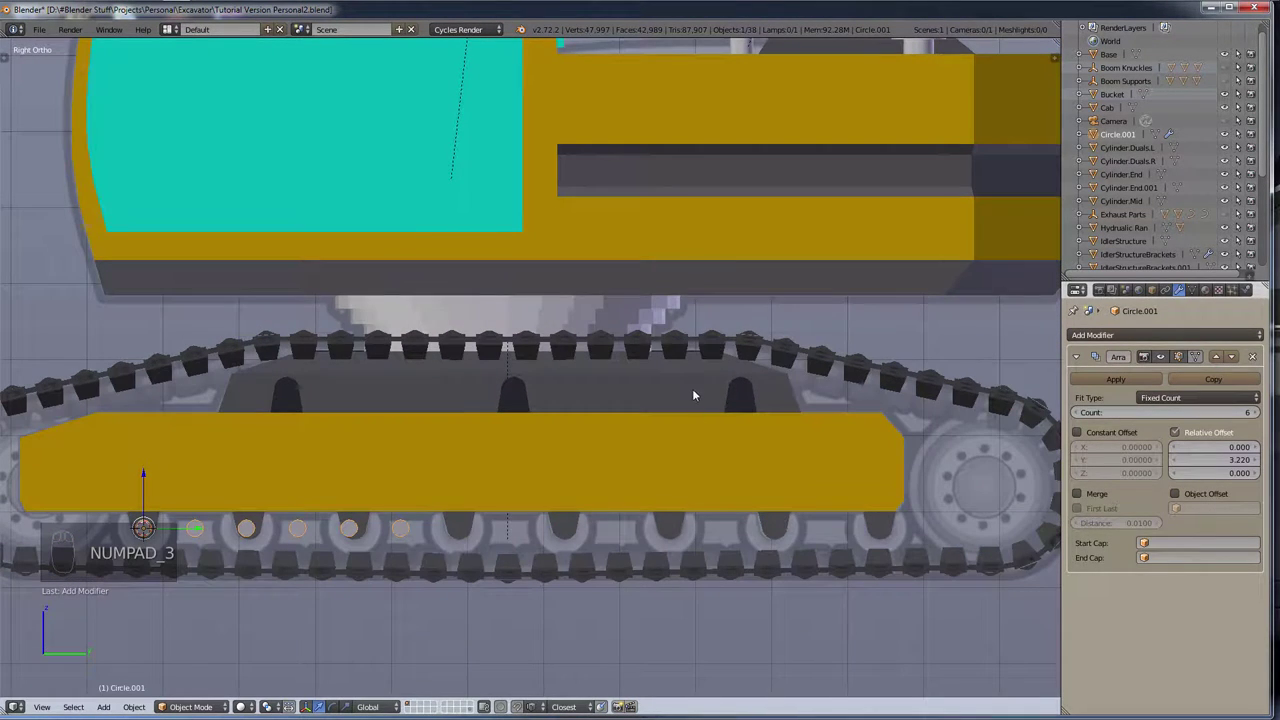
pyautogui.press('z')
pyautogui.press('z')
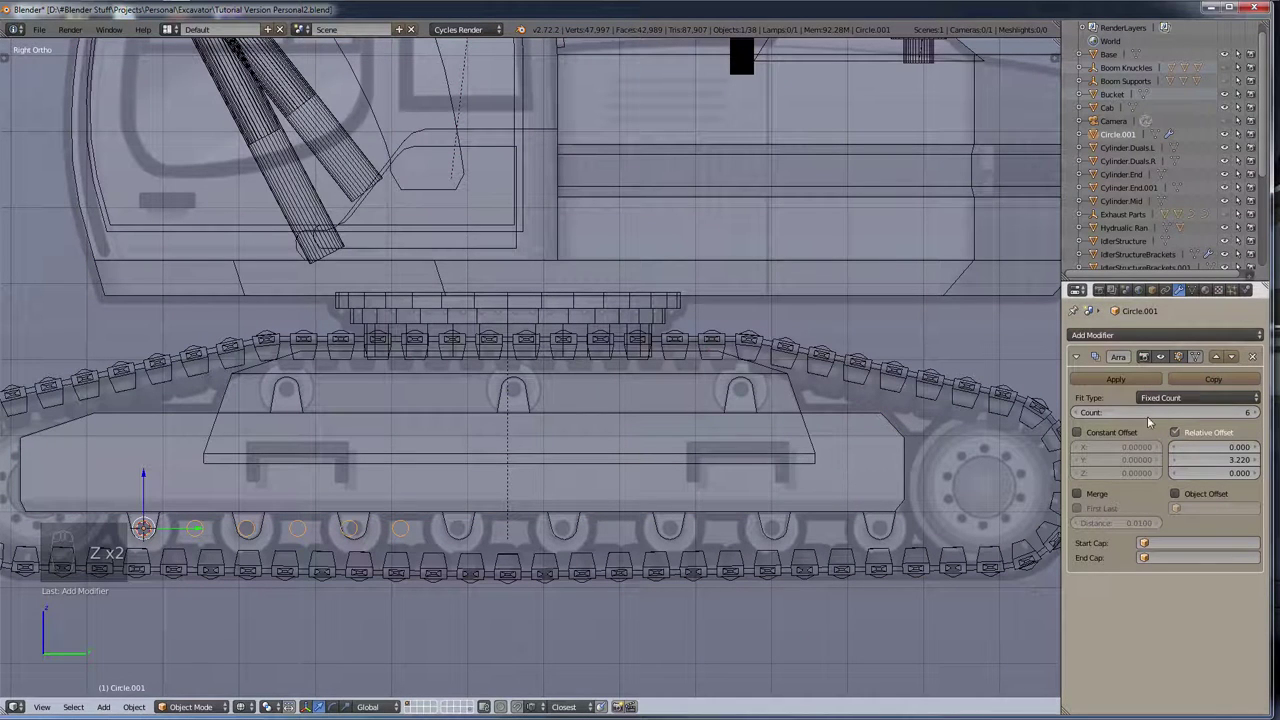
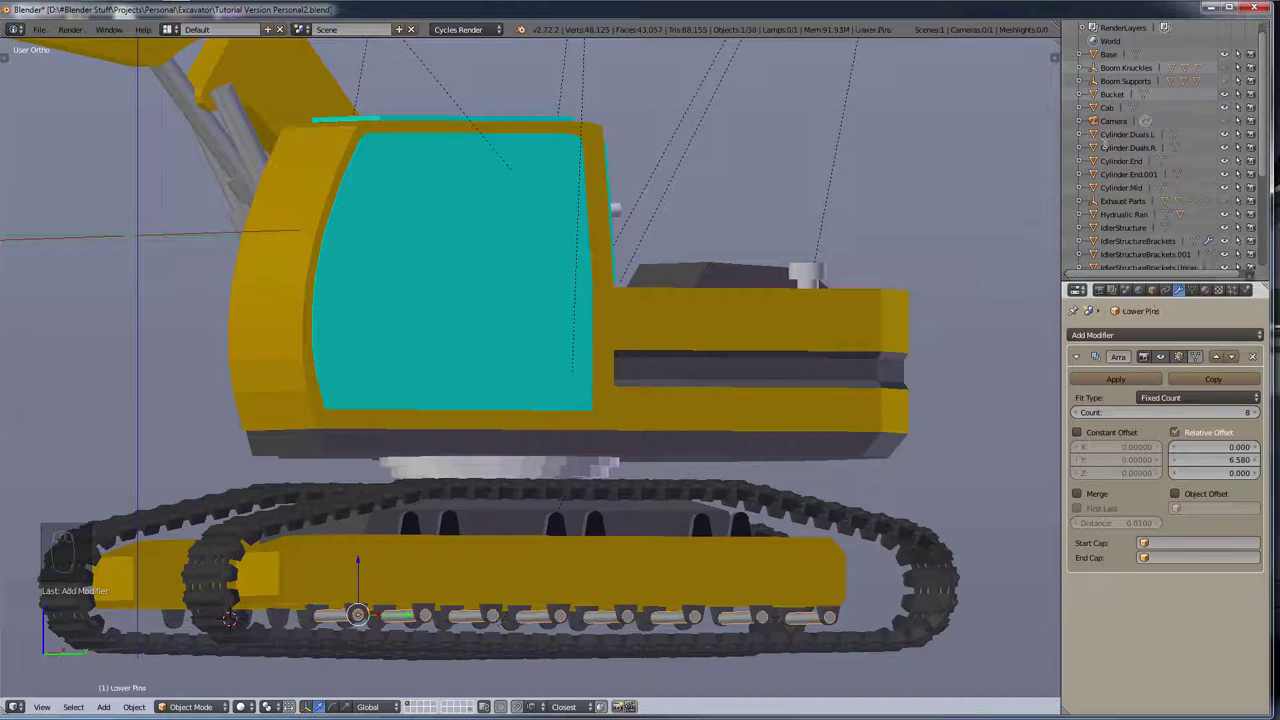
# Step: Duplicate the Lower Pins row and move the copy across to the opposite track
pyautogui.scroll(-3)
pyautogui.scroll(3)
pyautogui.moveTo(494, 514); pyautogui.dragTo(515, 525)
pyautogui.press('shift+d')
pyautogui.moveTo(427, 575); pyautogui.dragTo(514, 607)
pyautogui.moveTo(514, 607); pyautogui.dragTo(137, 561)
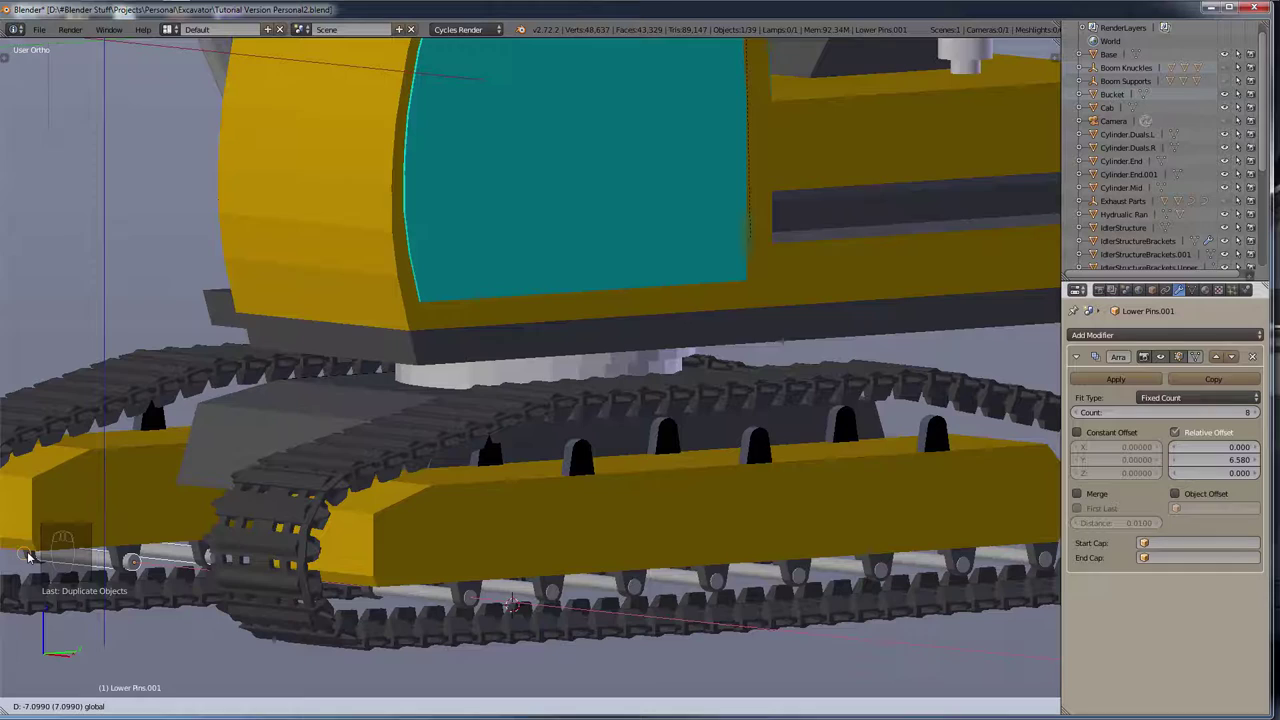
# Step: Zoom in to check a copied pin in its bracket and nudge it into place
pyautogui.moveTo(14, 581); pyautogui.dragTo(417, 558)
pyautogui.press('g')
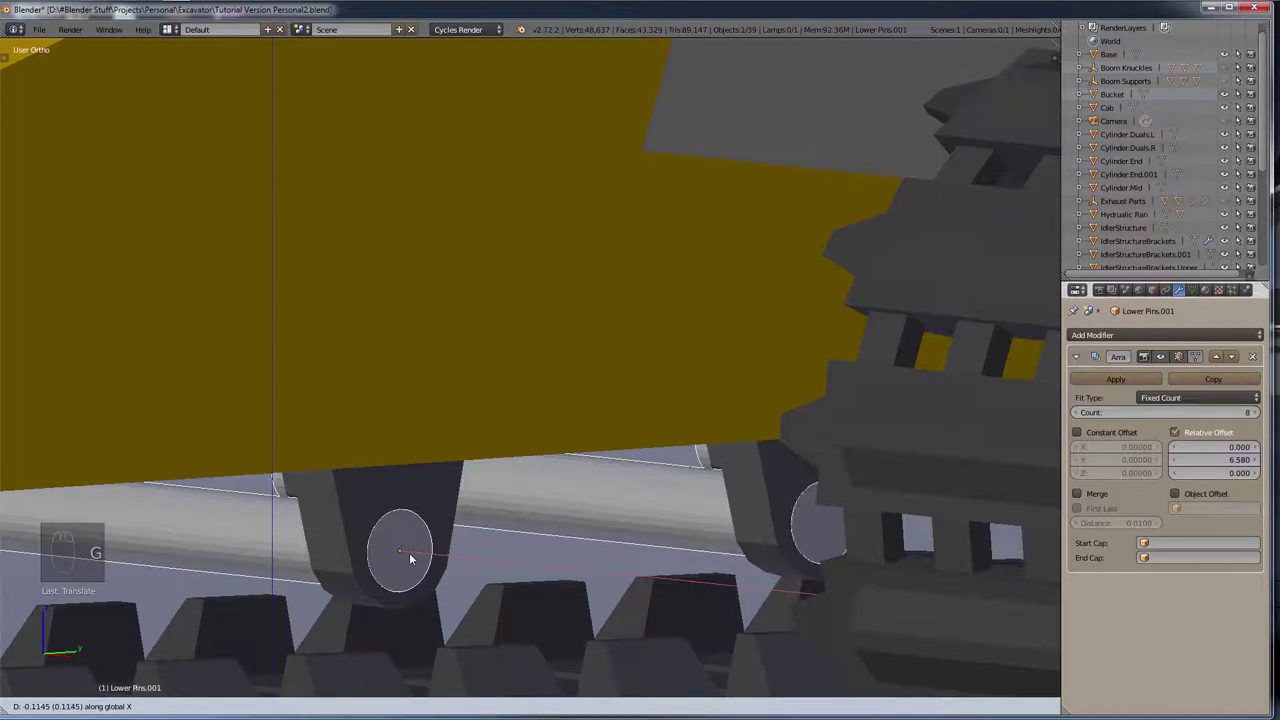
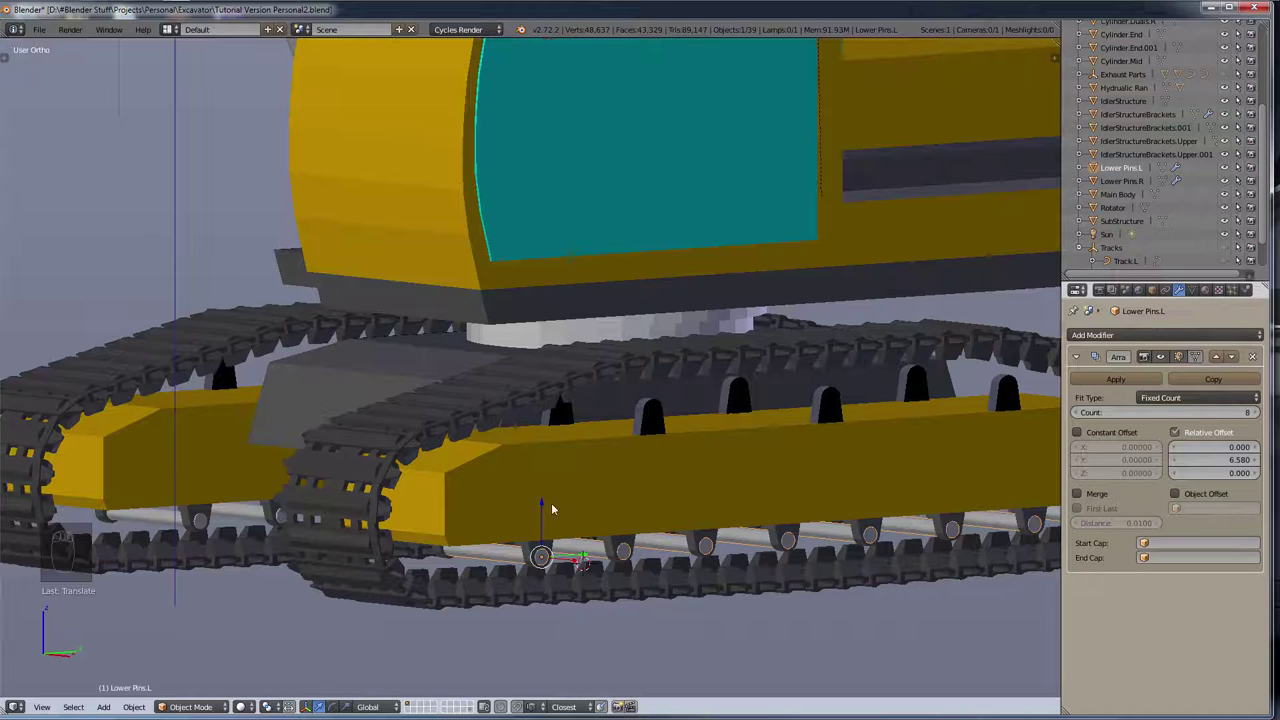
# Step: Duplicate Lower Pins.L in side view and move the copy up to the upper idler brackets
pyautogui.press('KP_3')
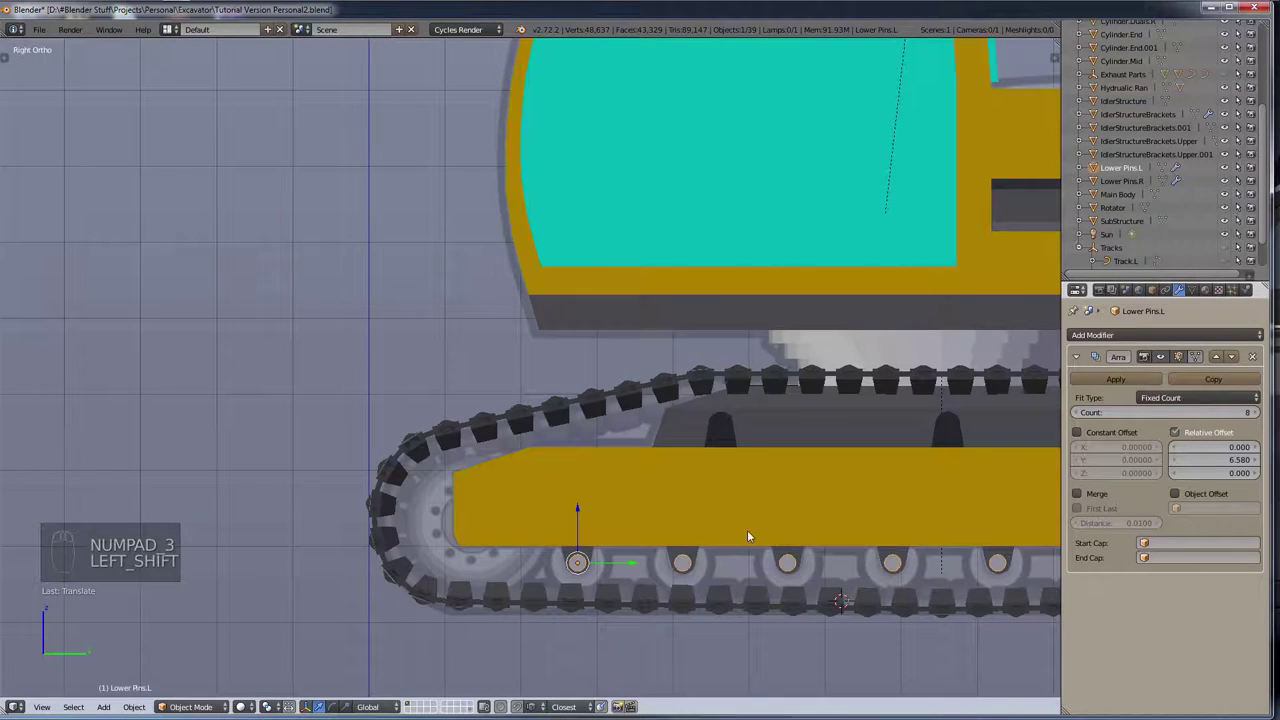
pyautogui.moveTo(798, 552); pyautogui.dragTo(318, 524)
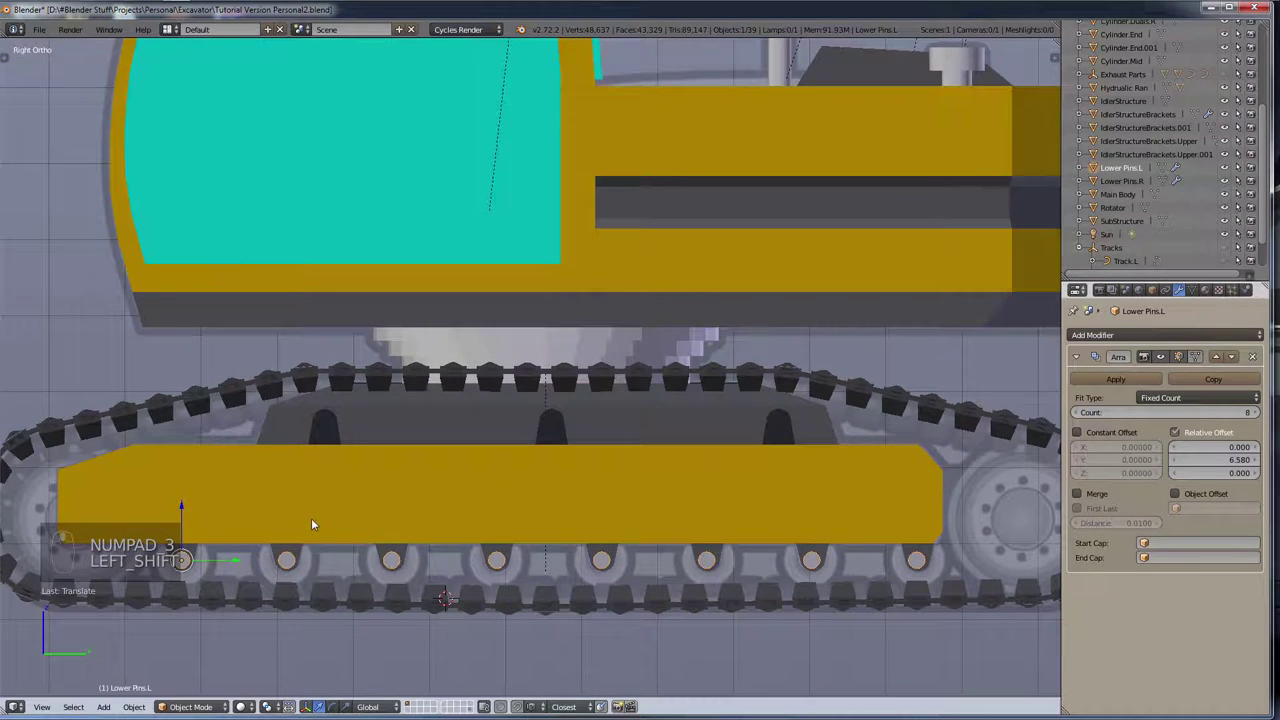
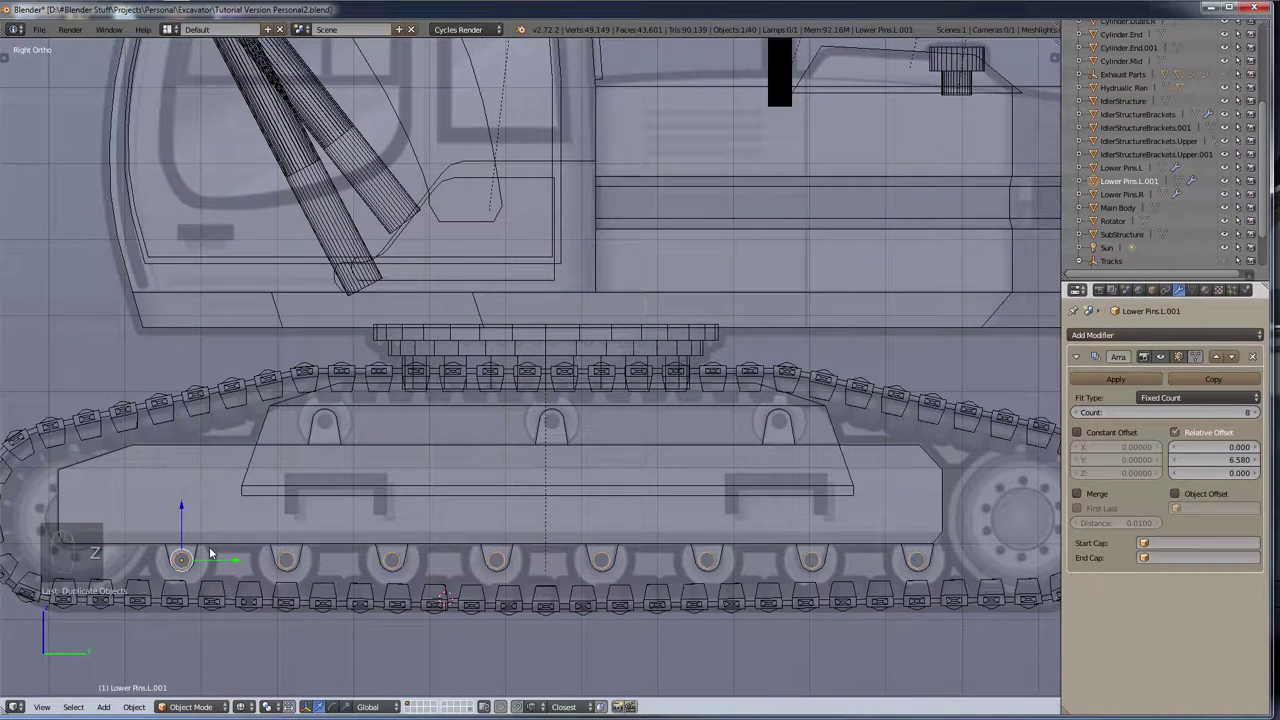
pyautogui.press('g')
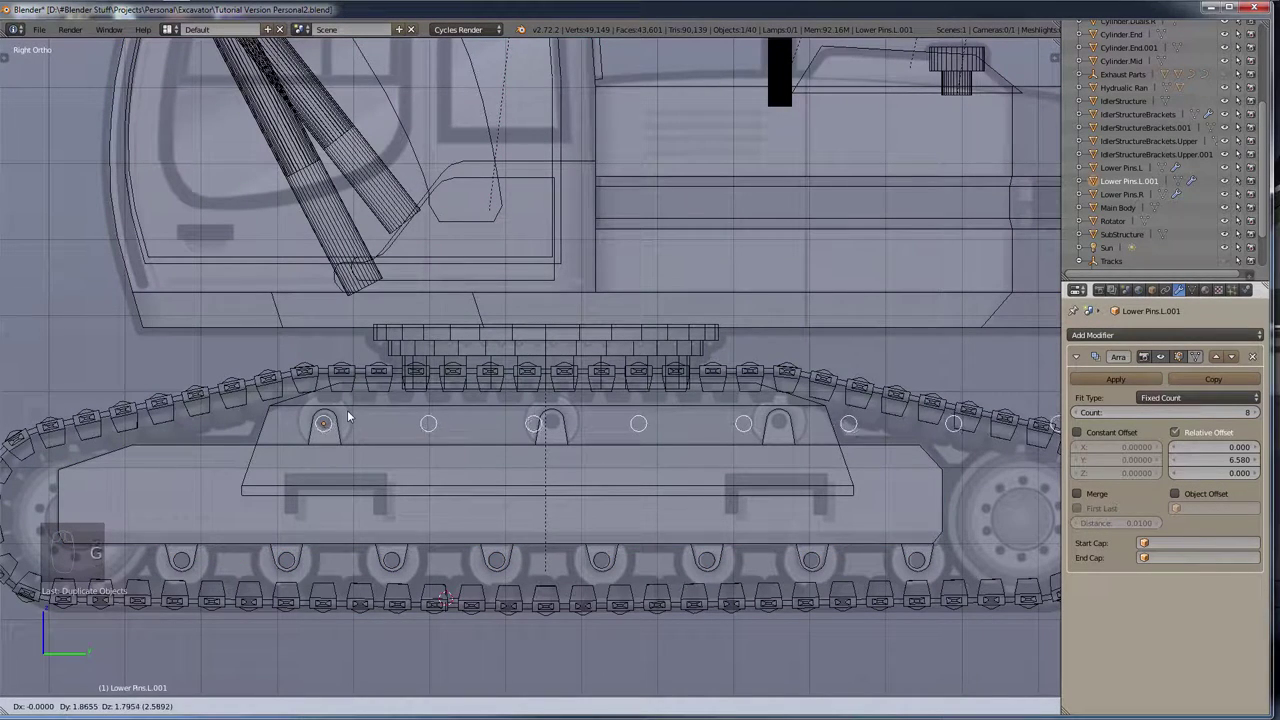
pyautogui.moveTo(296, 390); pyautogui.dragTo(423, 426)
pyautogui.press('g')
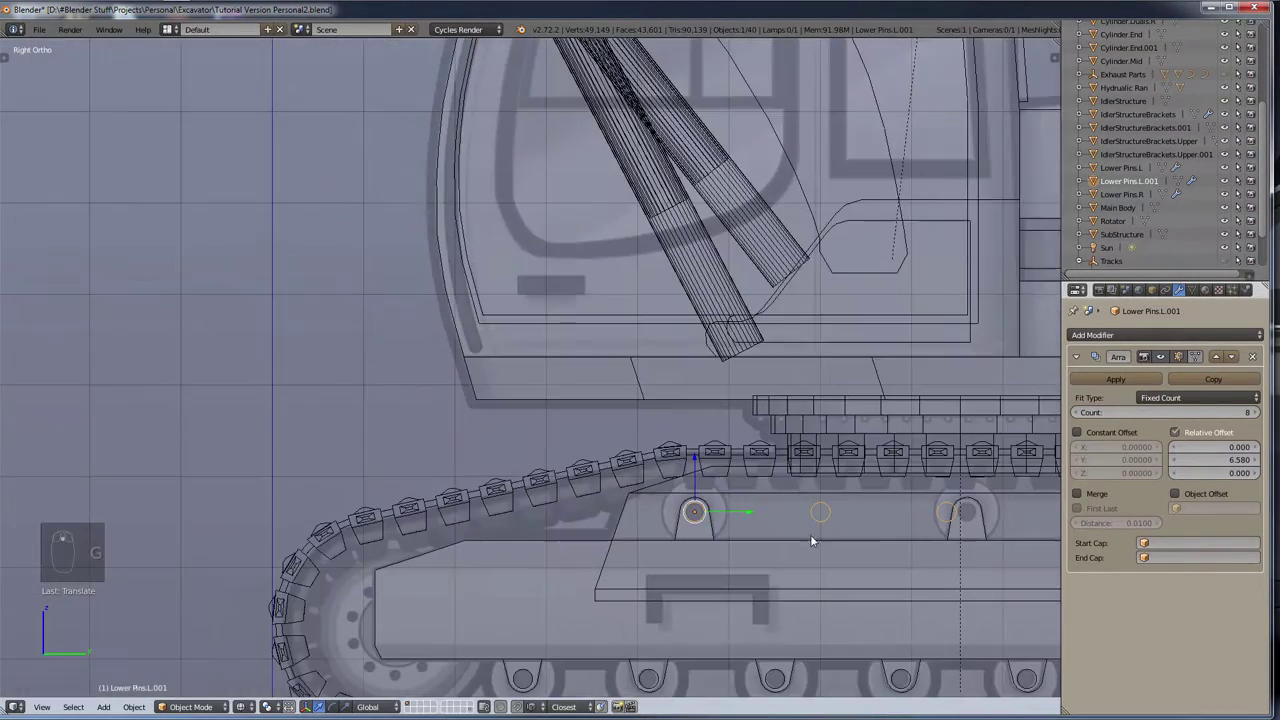
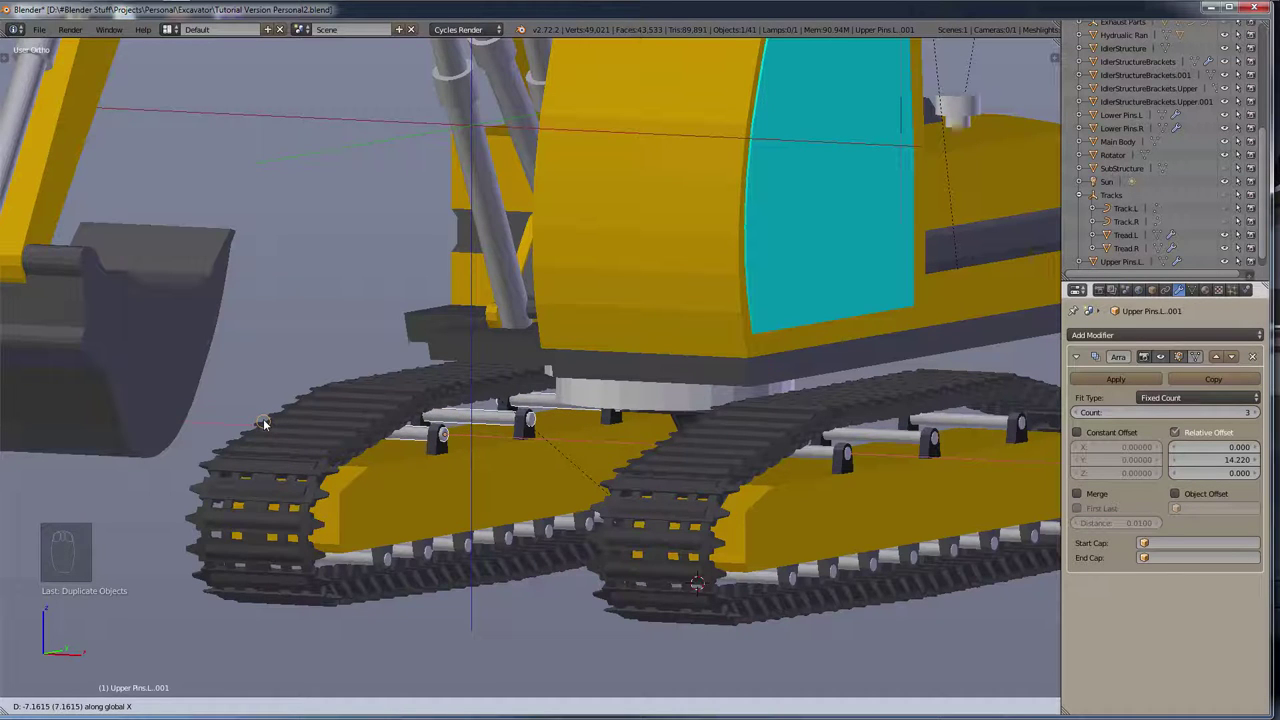
# Step: Inspect the upper pin in its bracket and the top of the track, then return to the cab side
pyautogui.moveTo(349, 427); pyautogui.dragTo(582, 460)
pyautogui.press('g')
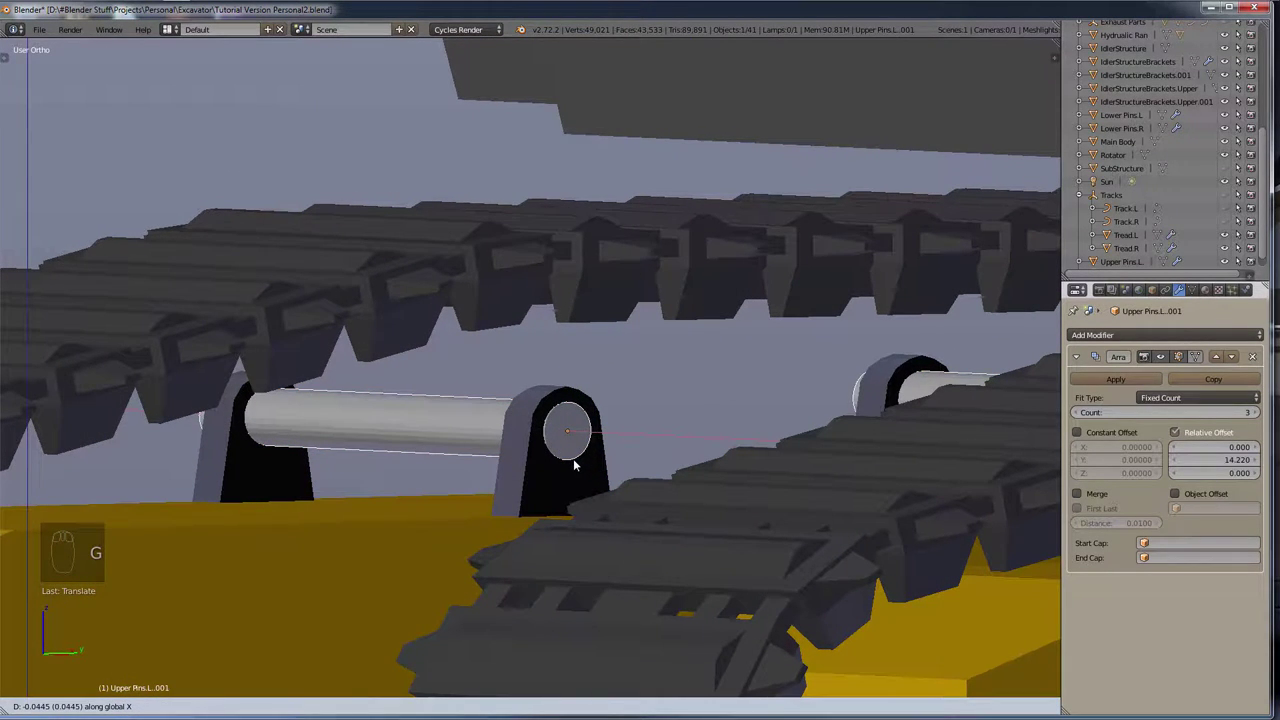
pyautogui.moveTo(201, 421); pyautogui.dragTo(403, 559)
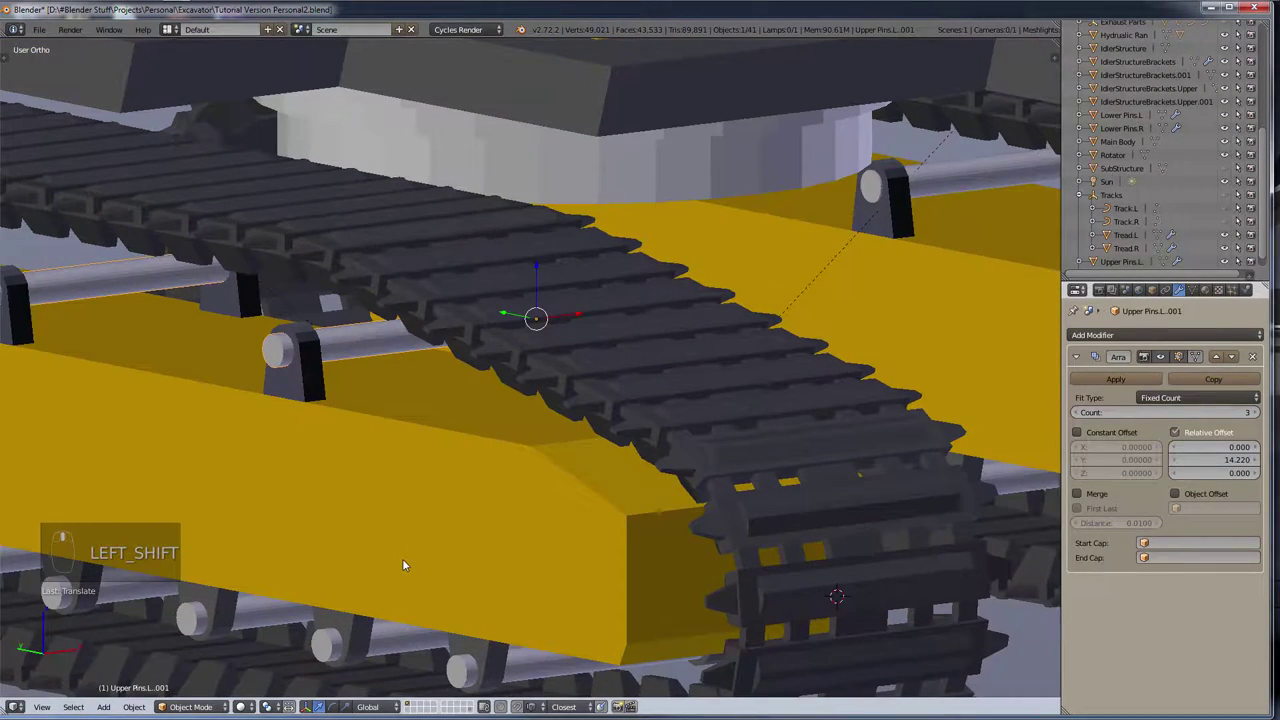
pyautogui.press('shift+g')
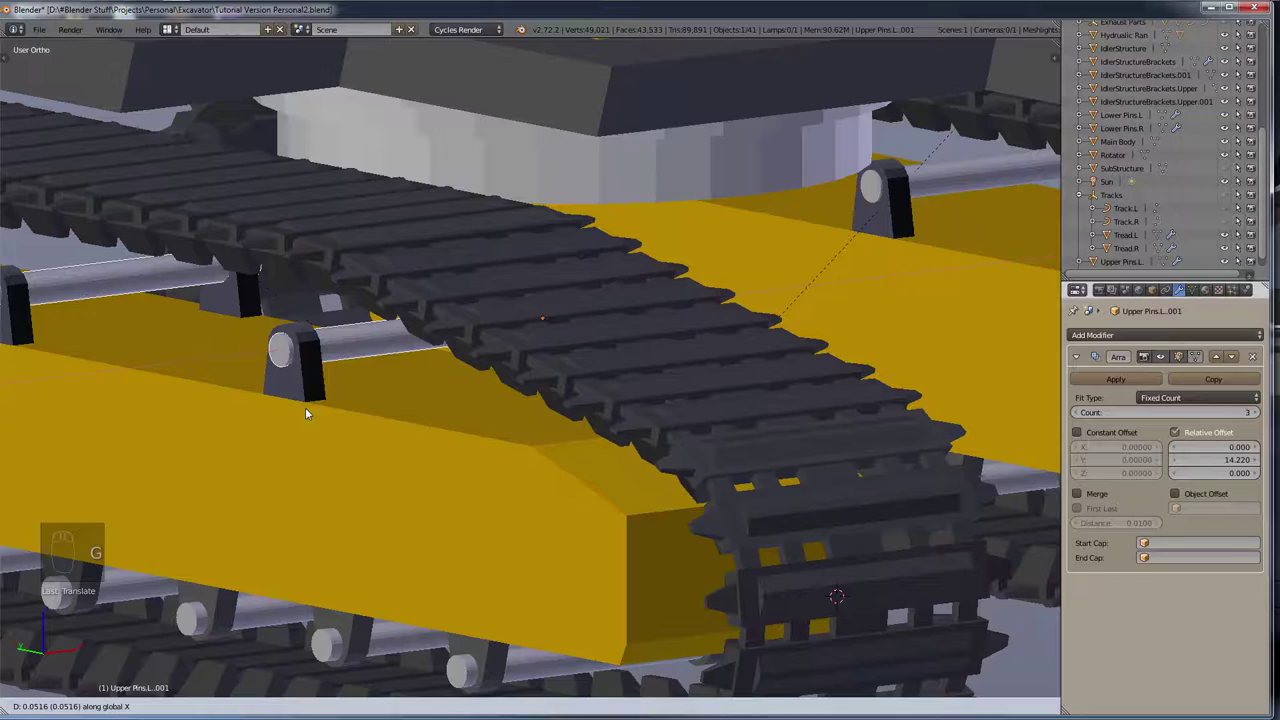
pyautogui.moveTo(328, 650); pyautogui.dragTo(337, 647)
pyautogui.press('g')
pyautogui.moveTo(393, 617); pyautogui.dragTo(338, 592)
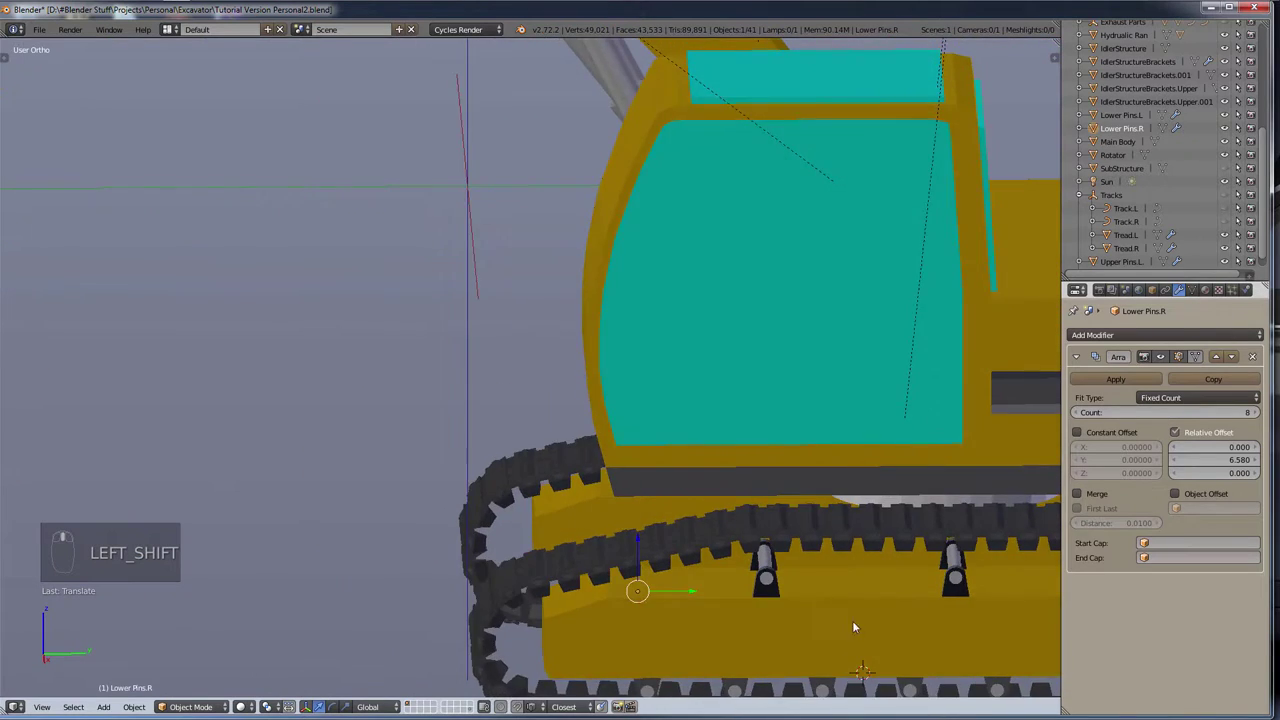
pyautogui.press('shift+KP_3')
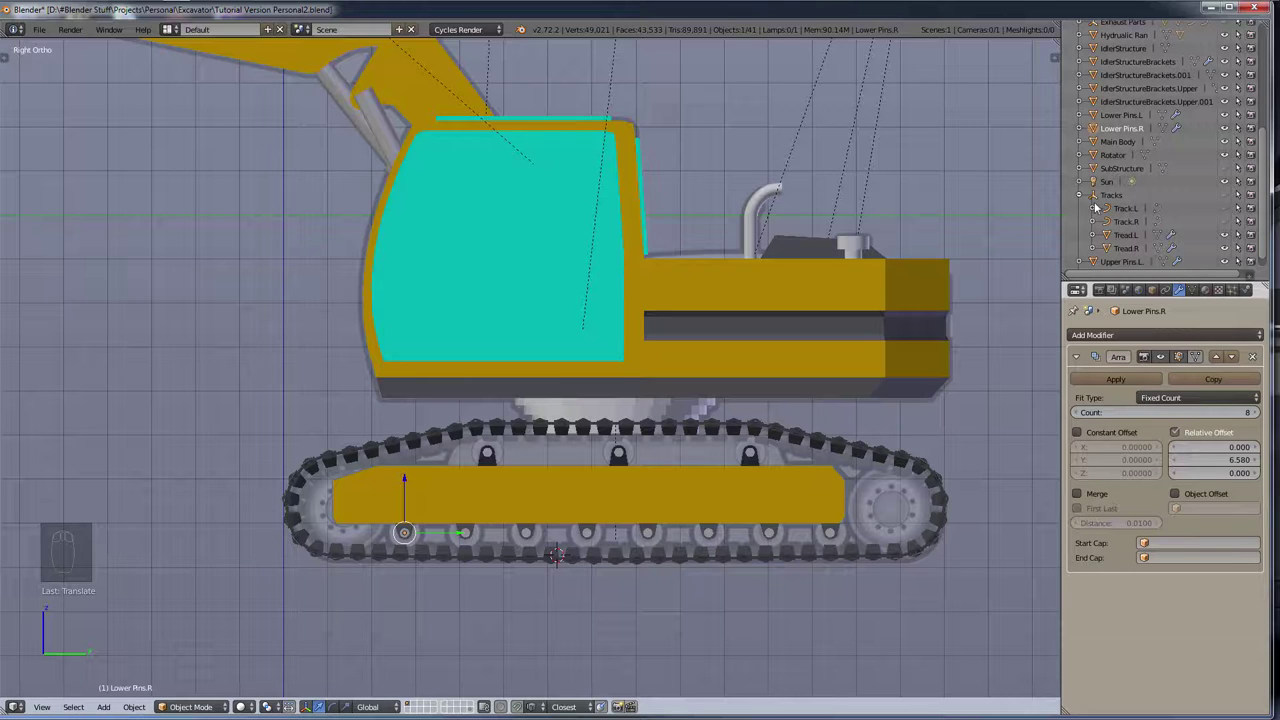
# Step: Close in on a lower bracket pin above the track and place the 3D cursor at it
pyautogui.moveTo(1078, 210); pyautogui.dragTo(833, 556)
pyautogui.moveTo(833, 556); pyautogui.dragTo(857, 510)
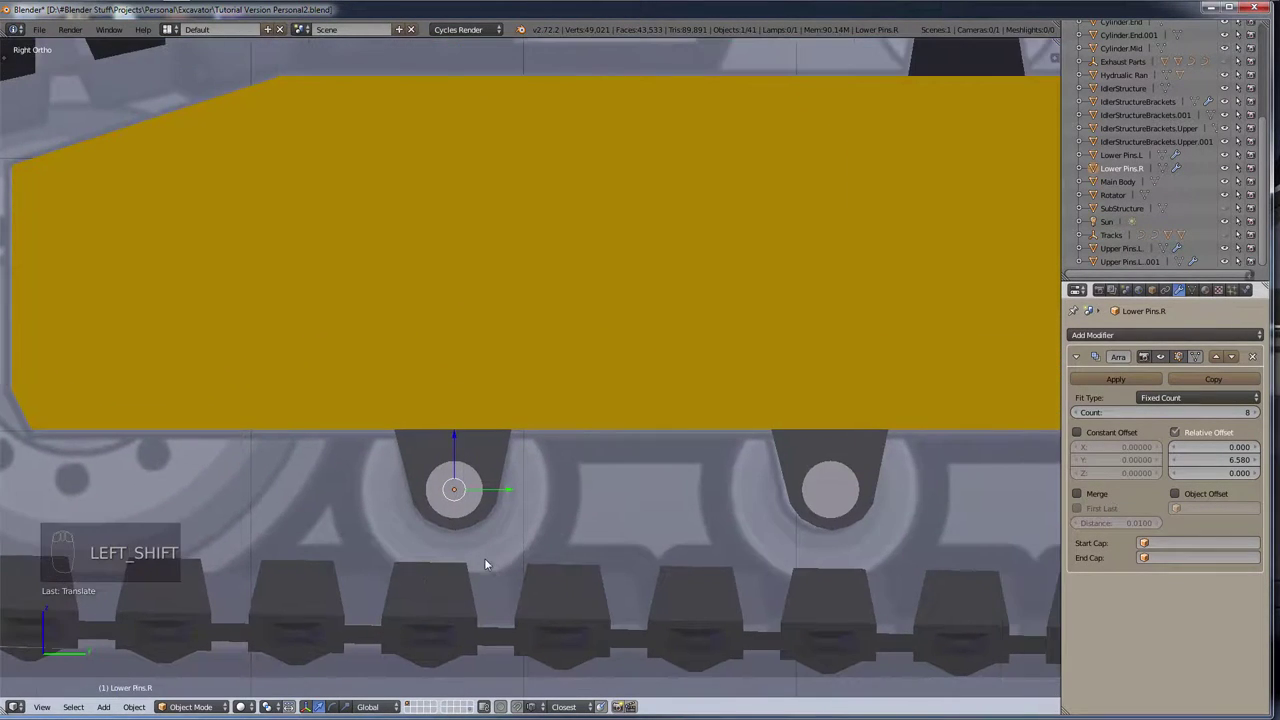
pyautogui.scroll(3)
pyautogui.press('shift+s')
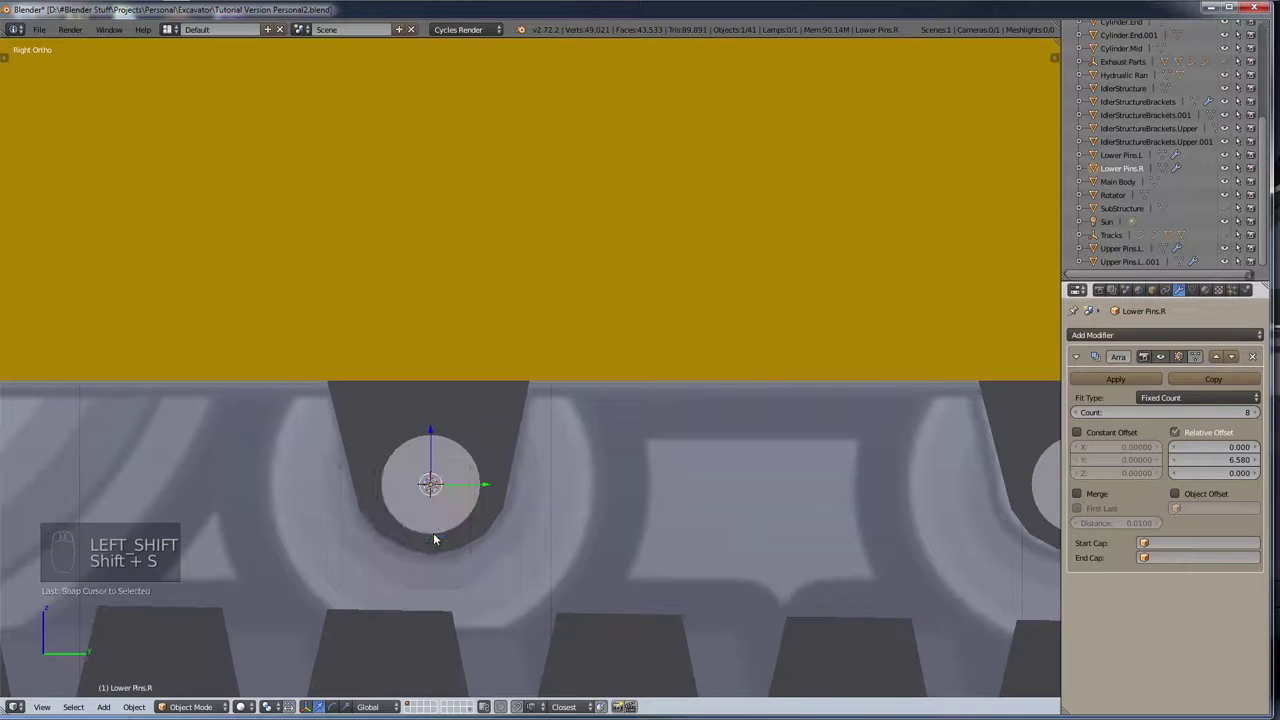
pyautogui.moveTo(455, 506); pyautogui.dragTo(538, 510)
pyautogui.moveTo(511, 506); pyautogui.dragTo(511, 506)
pyautogui.press('shift+s')
pyautogui.moveTo(488, 535); pyautogui.dragTo(513, 501)
pyautogui.press('KP_3')
# Step: Add a circle mesh at the pin, shrink it to the bracket's size and fill it into a disc
pyautogui.press('shift+a')
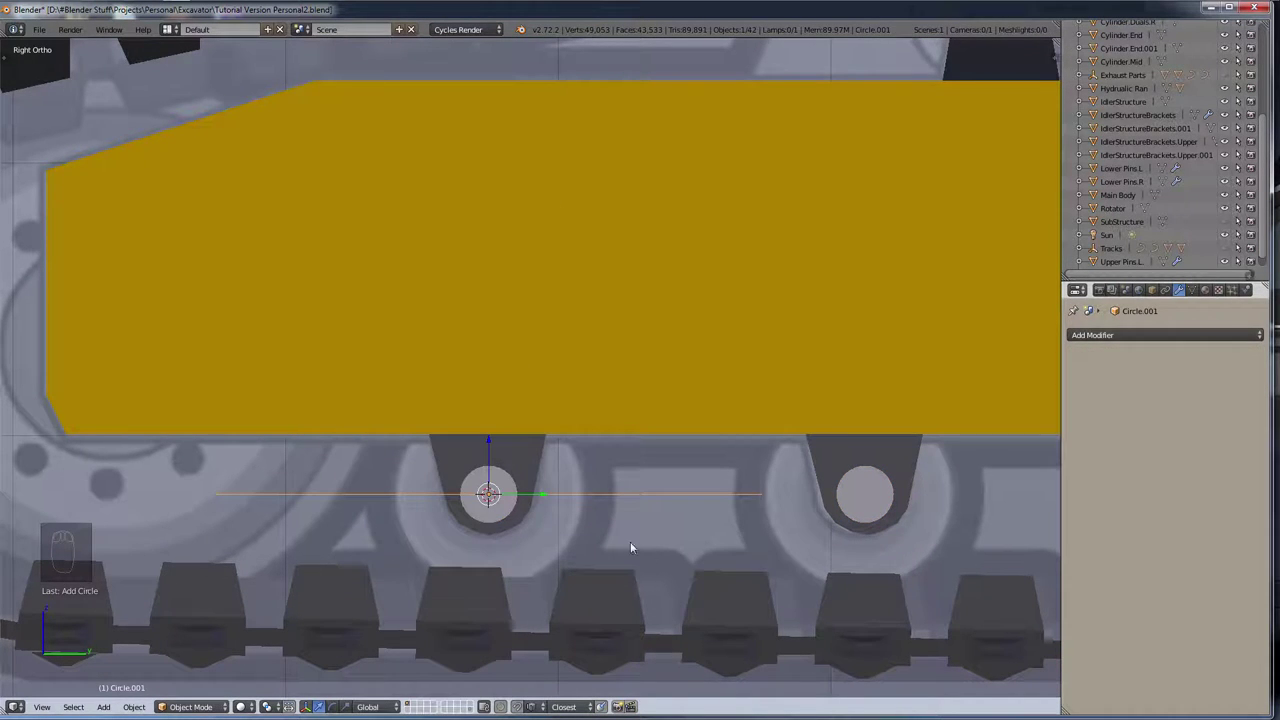
pyautogui.press('r')
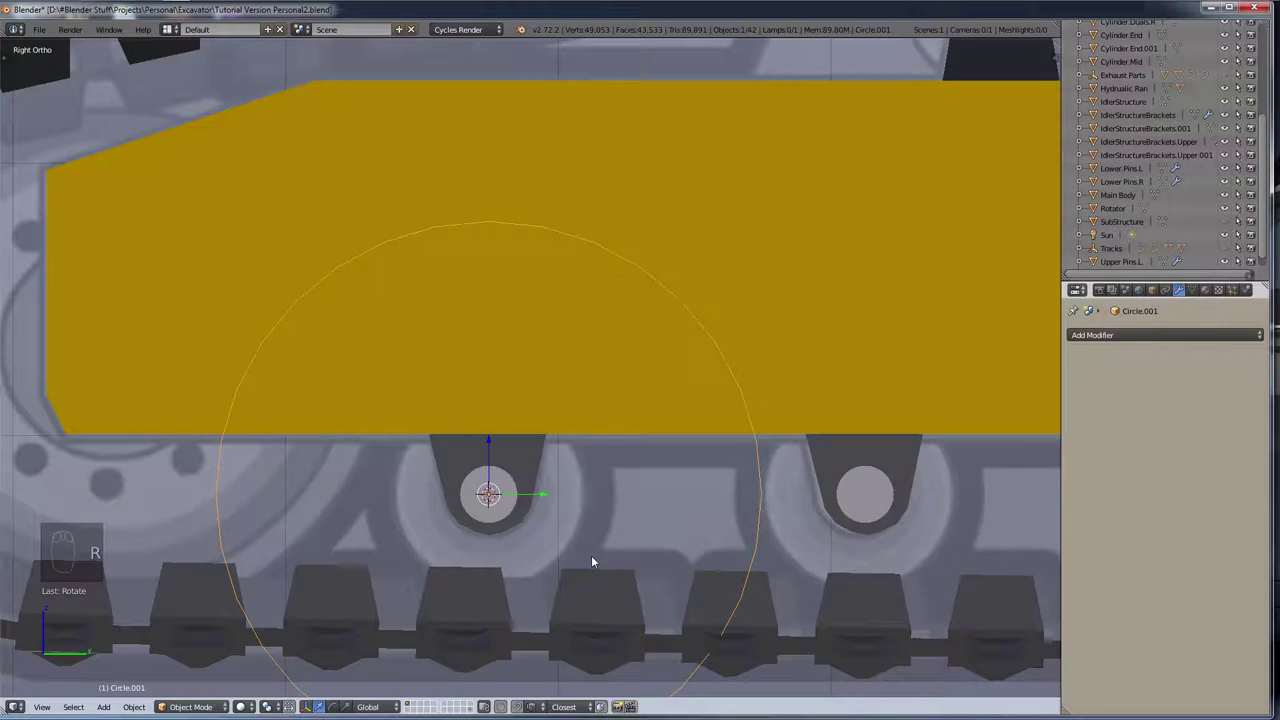
pyautogui.press('s')
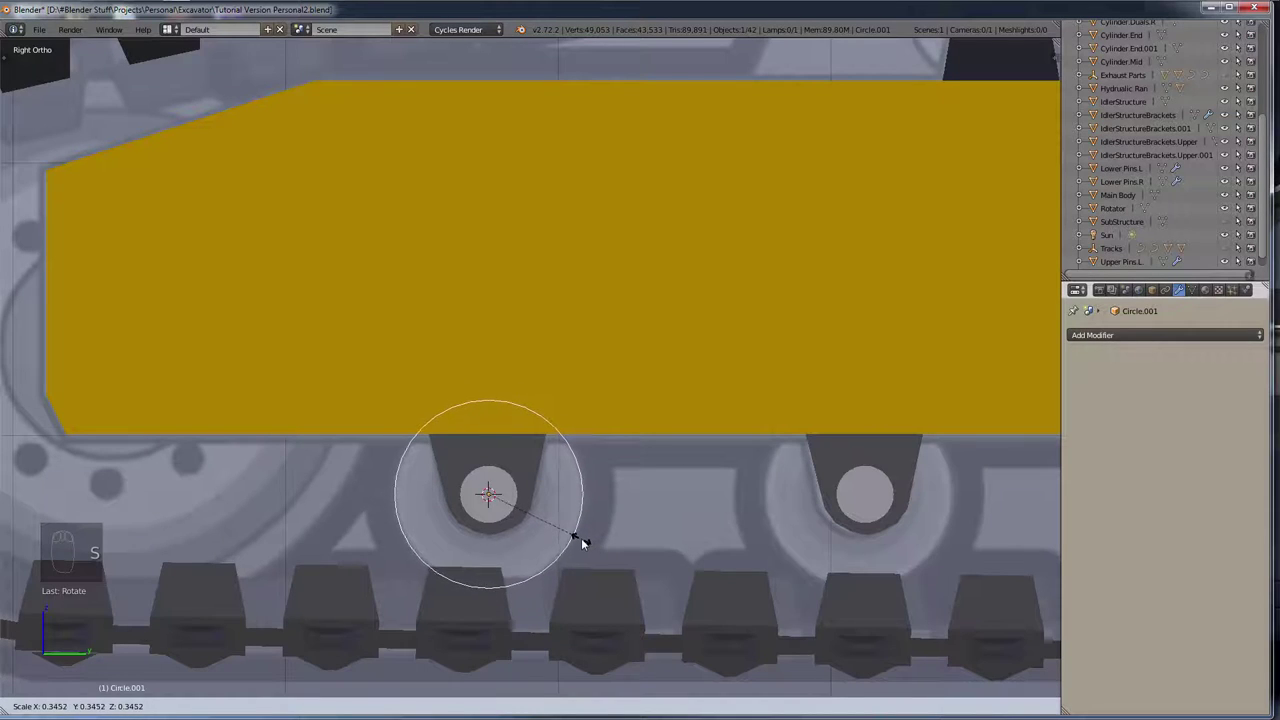
pyautogui.moveTo(560, 567); pyautogui.dragTo(350, 612)
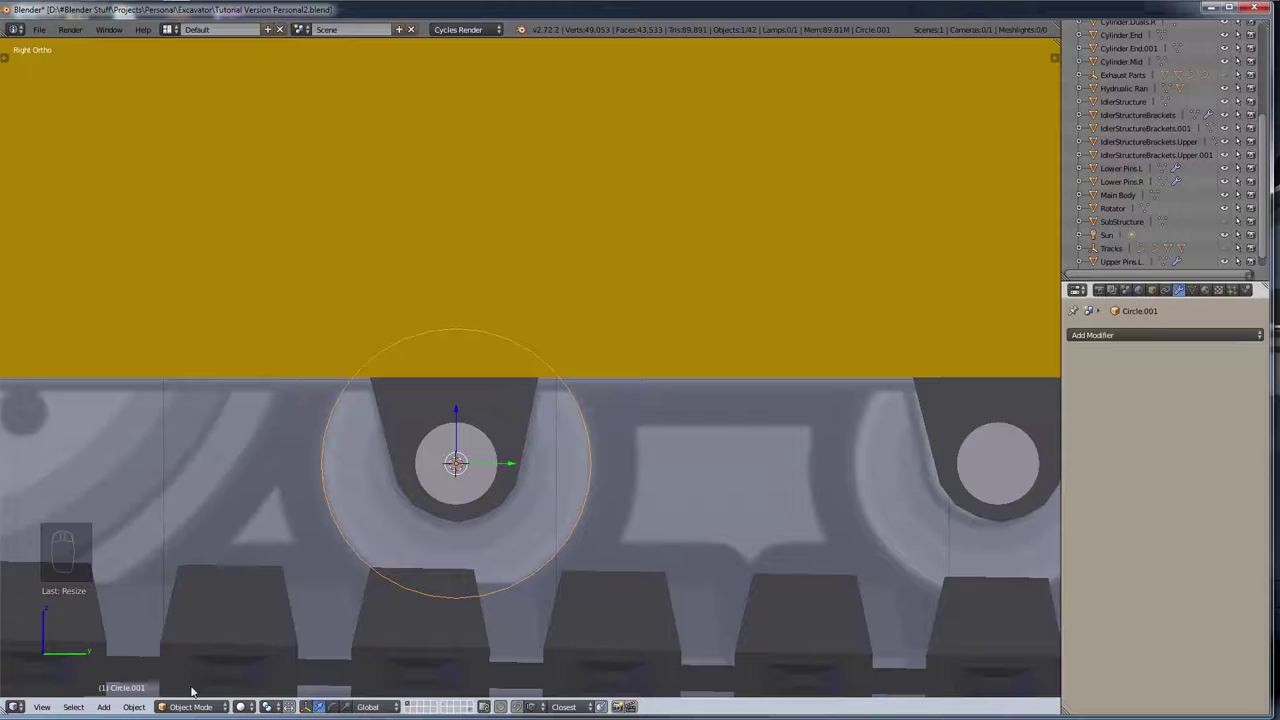
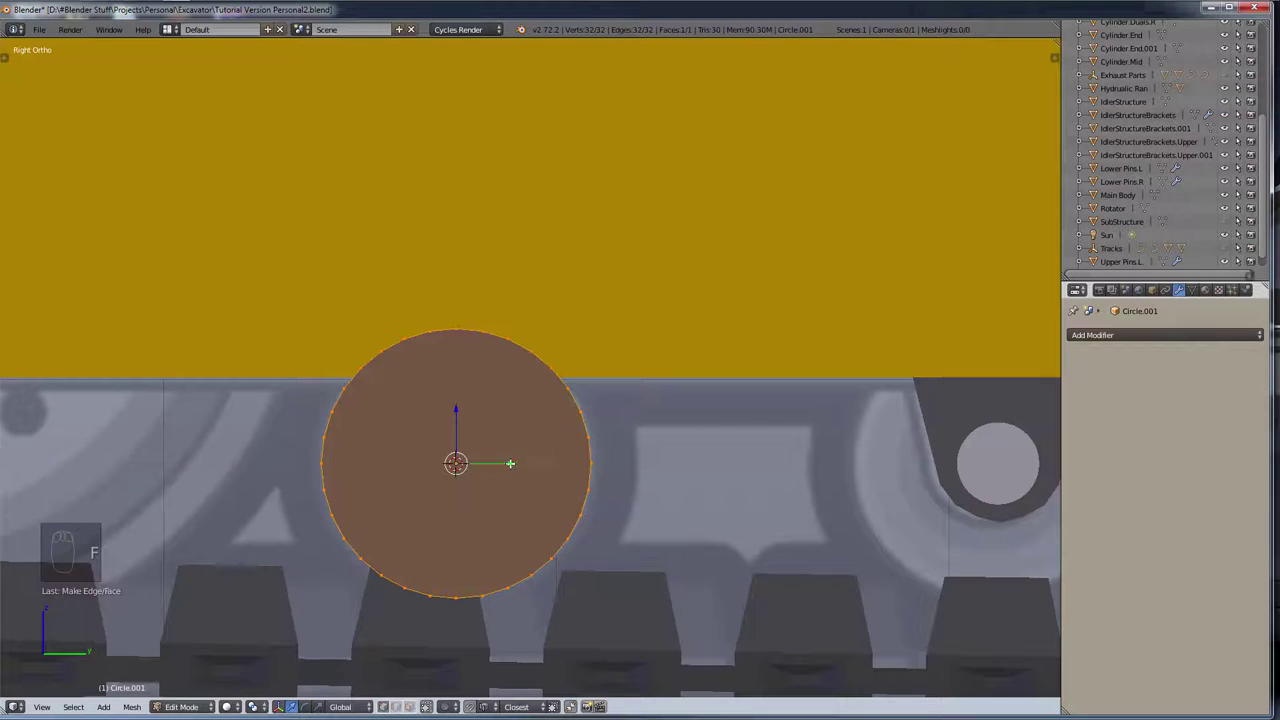
pyautogui.press('g')
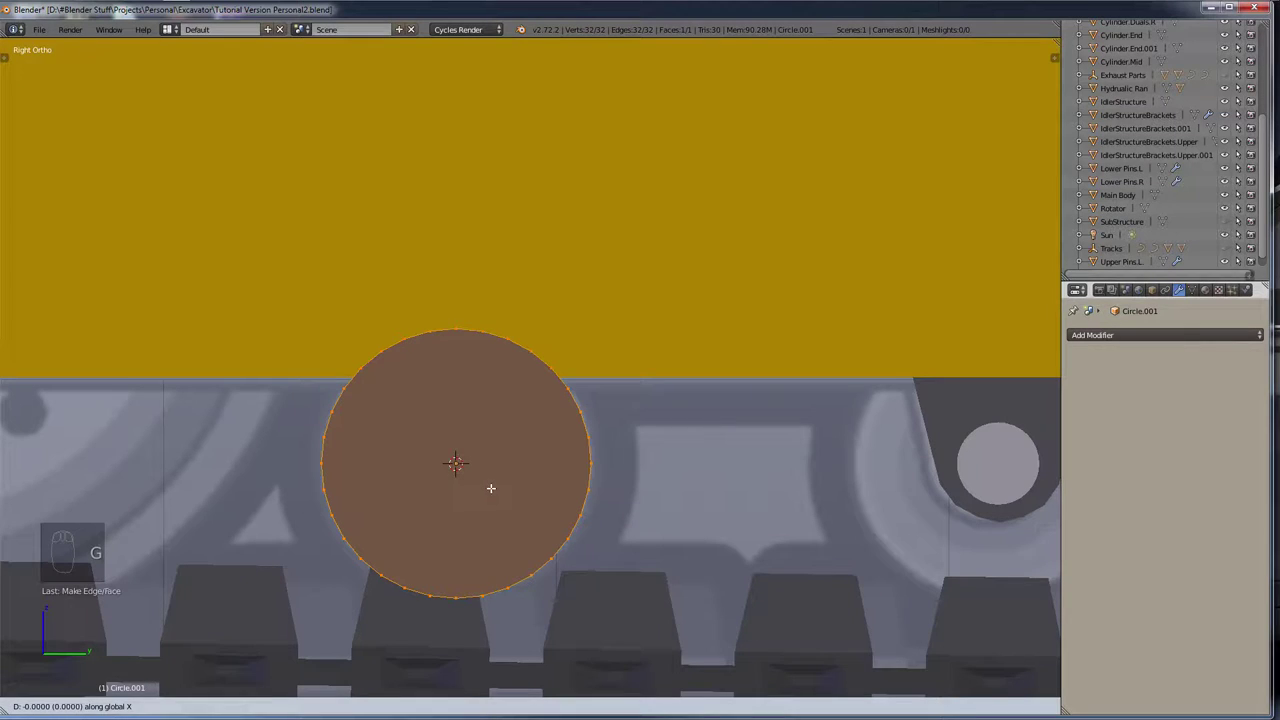
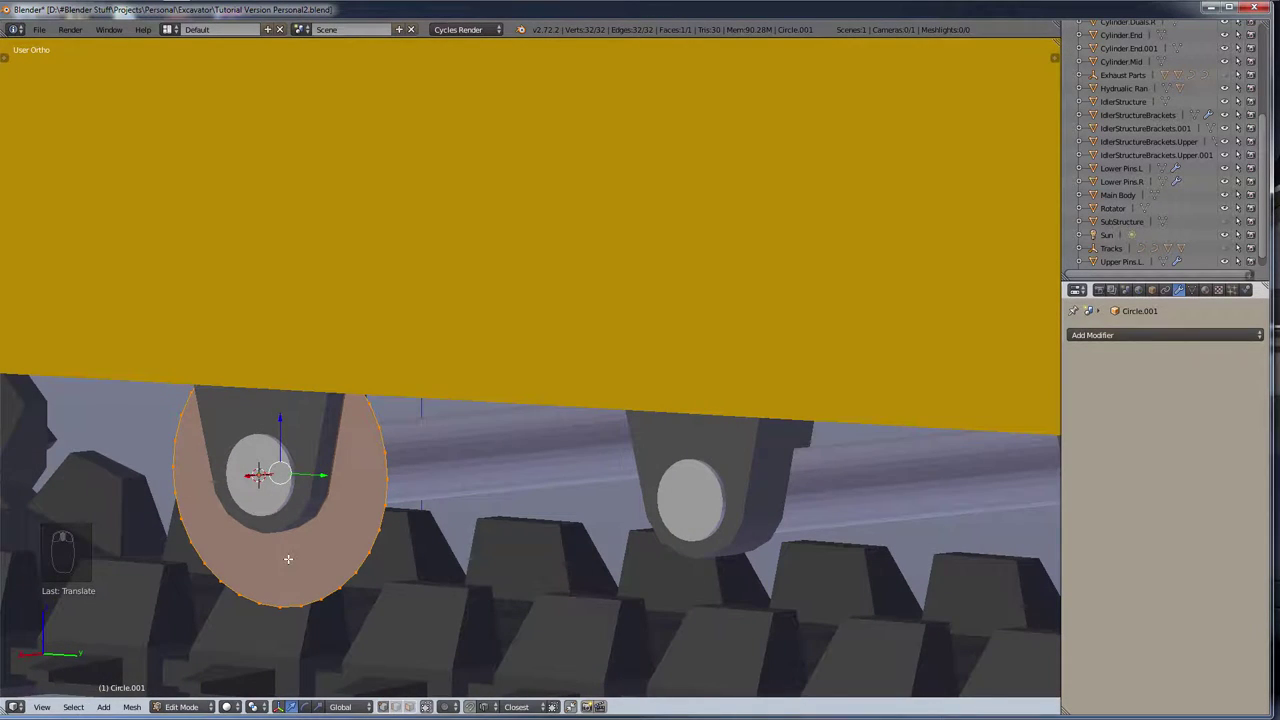
# Step: Expand a ring of faces outward from the disc in the straight side view
pyautogui.press('g')
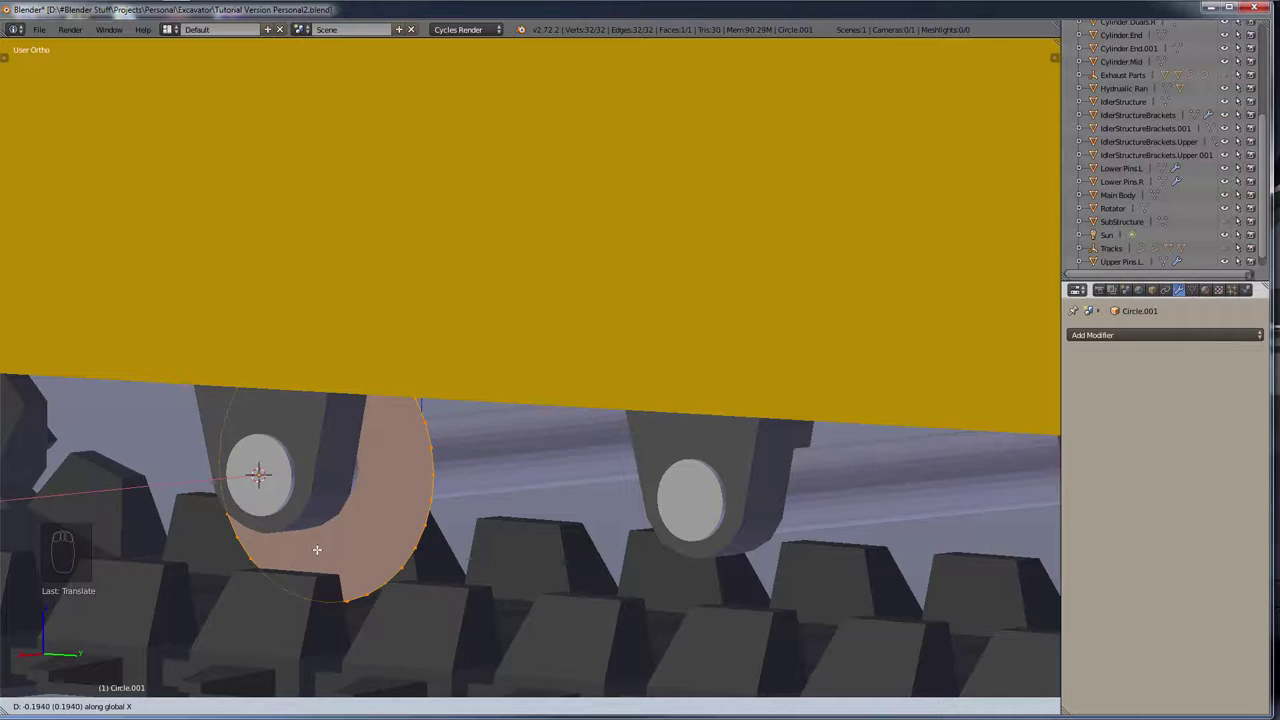
pyautogui.press('KP_3')
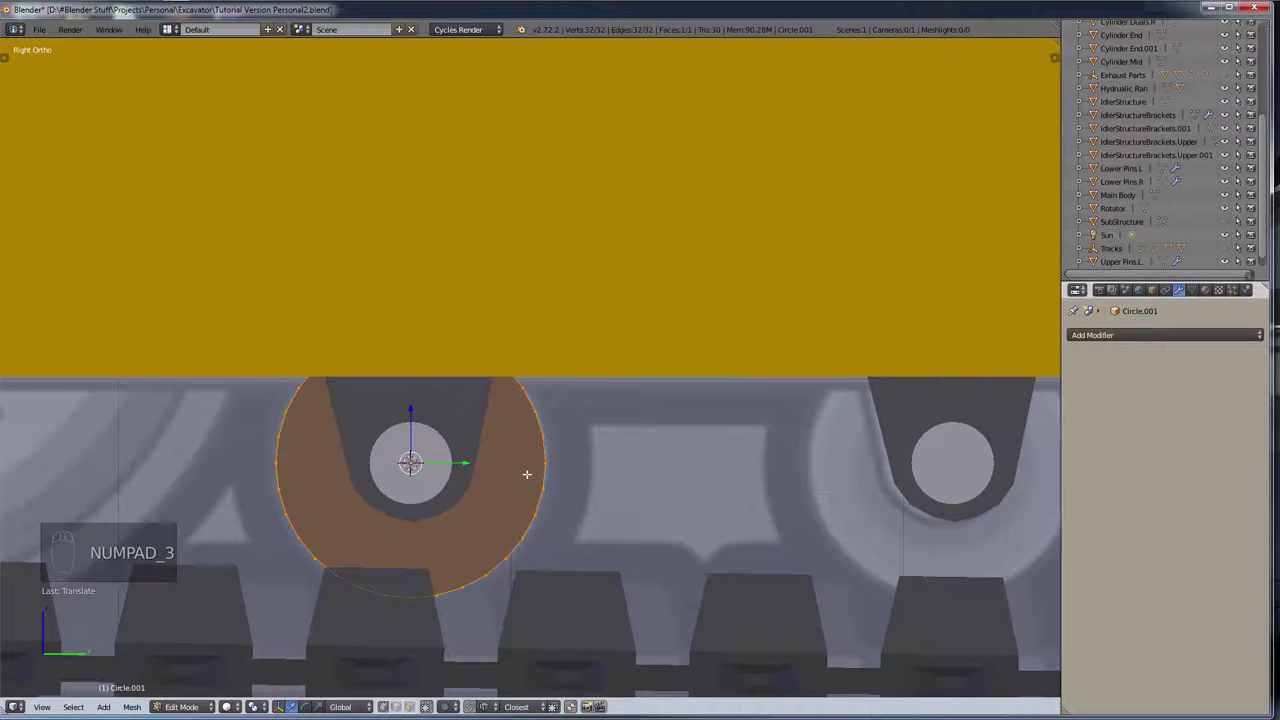
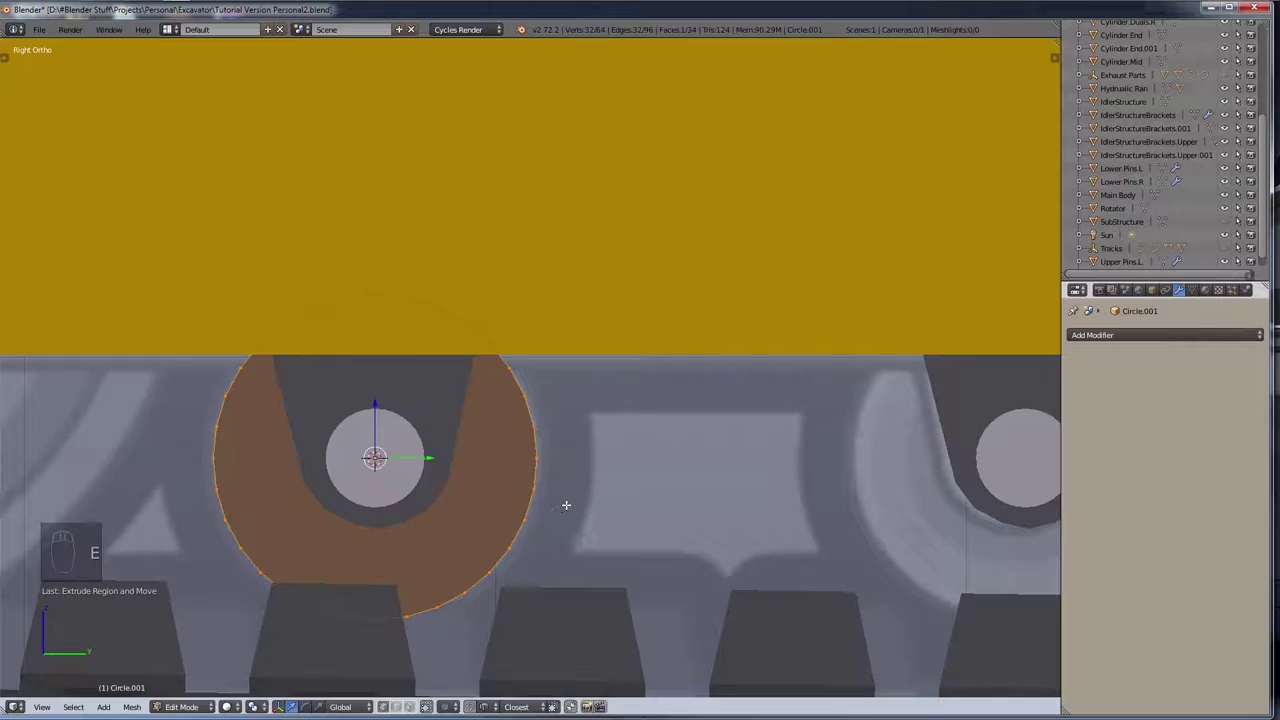
pyautogui.press('s')
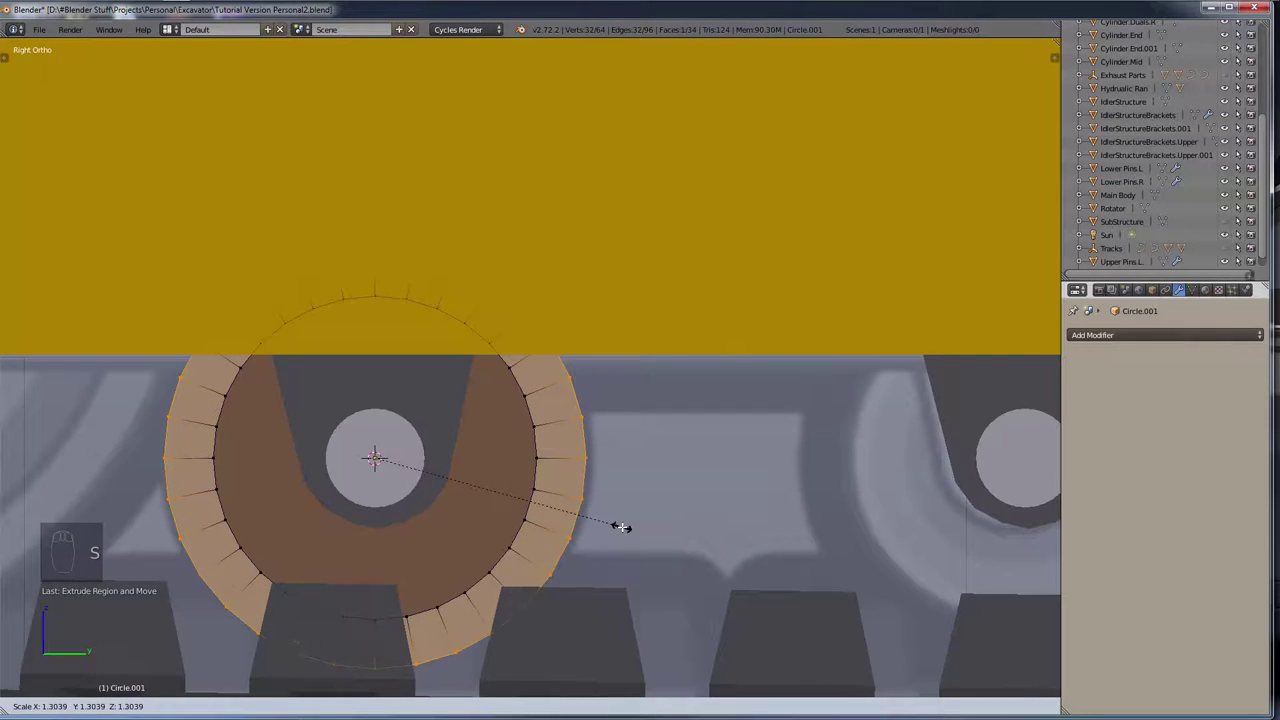
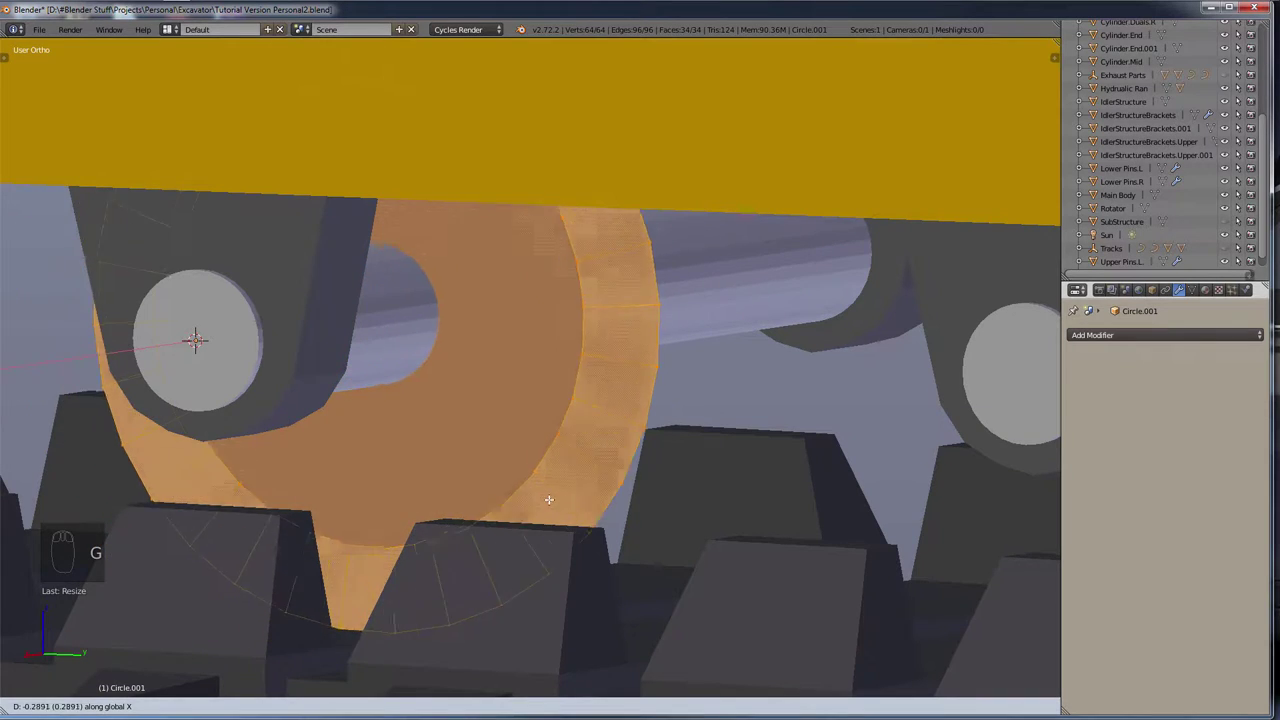
# Step: Select the whole disc and widen its outer face ring into a broad rim around the pin
pyautogui.press('a')
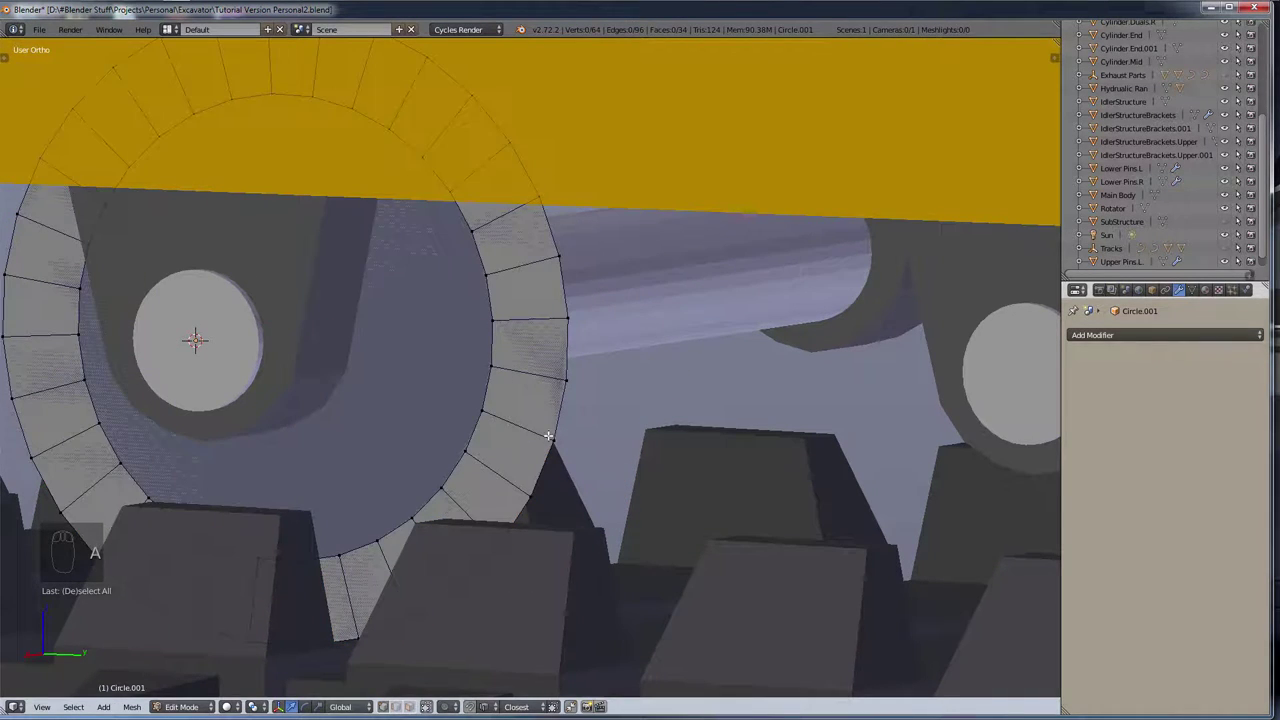
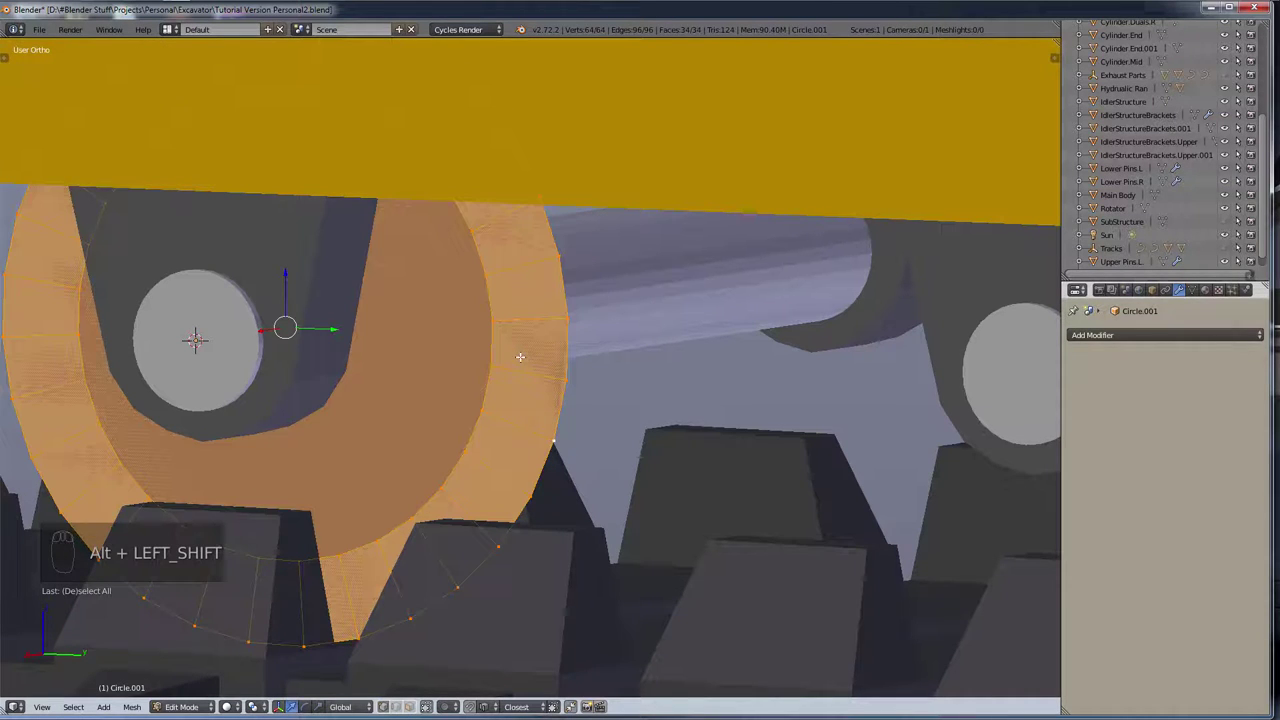
pyautogui.press('g')
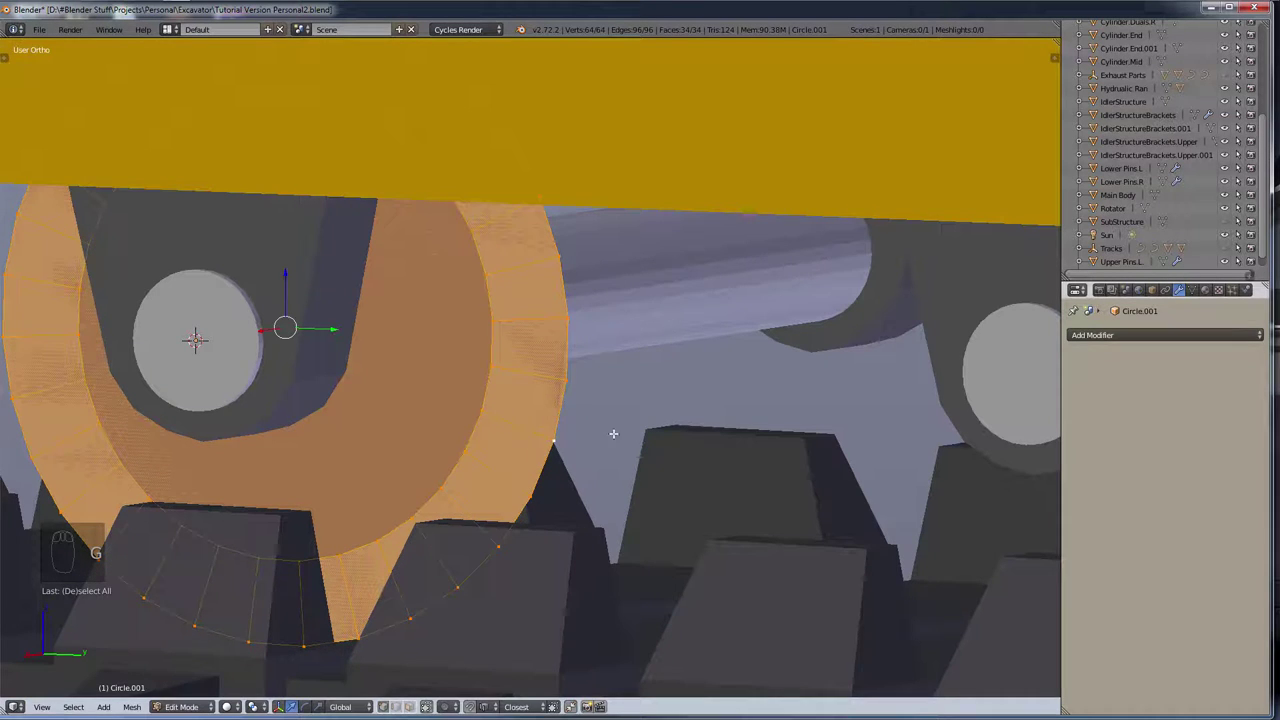
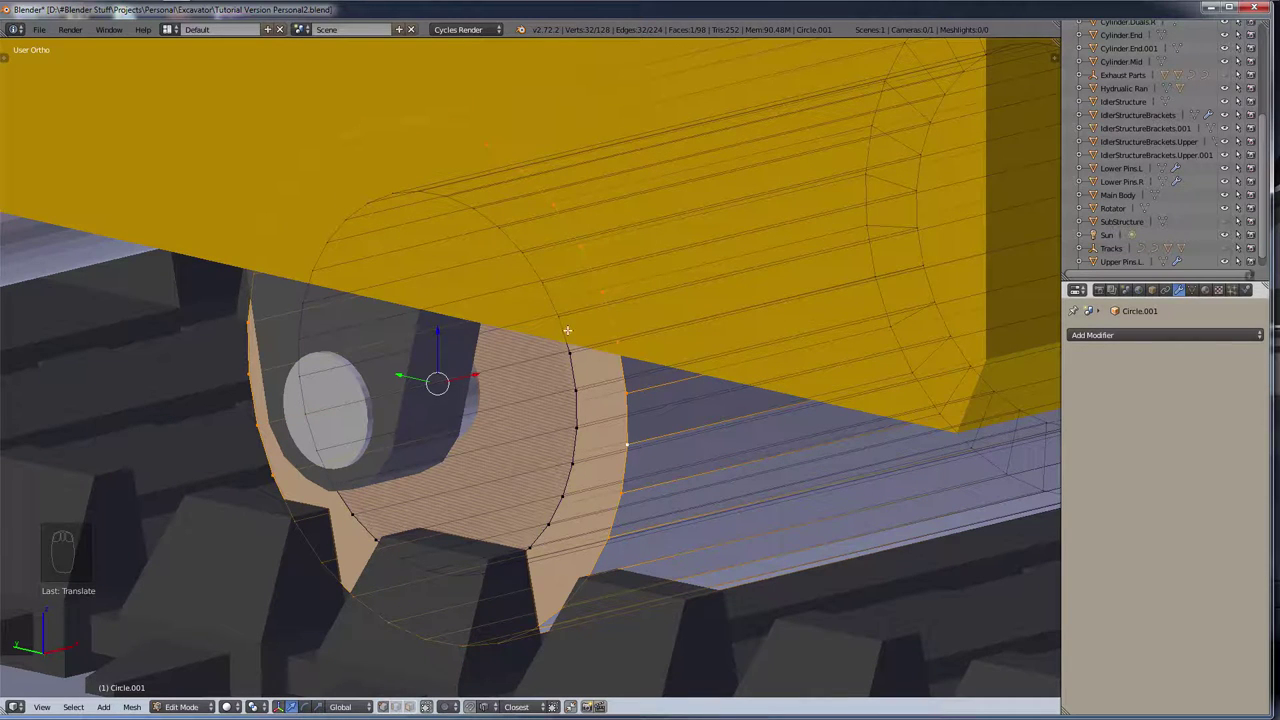
# Step: Push the roller's end ring inward and extrude it again to form a stepped rim
pyautogui.press('g')
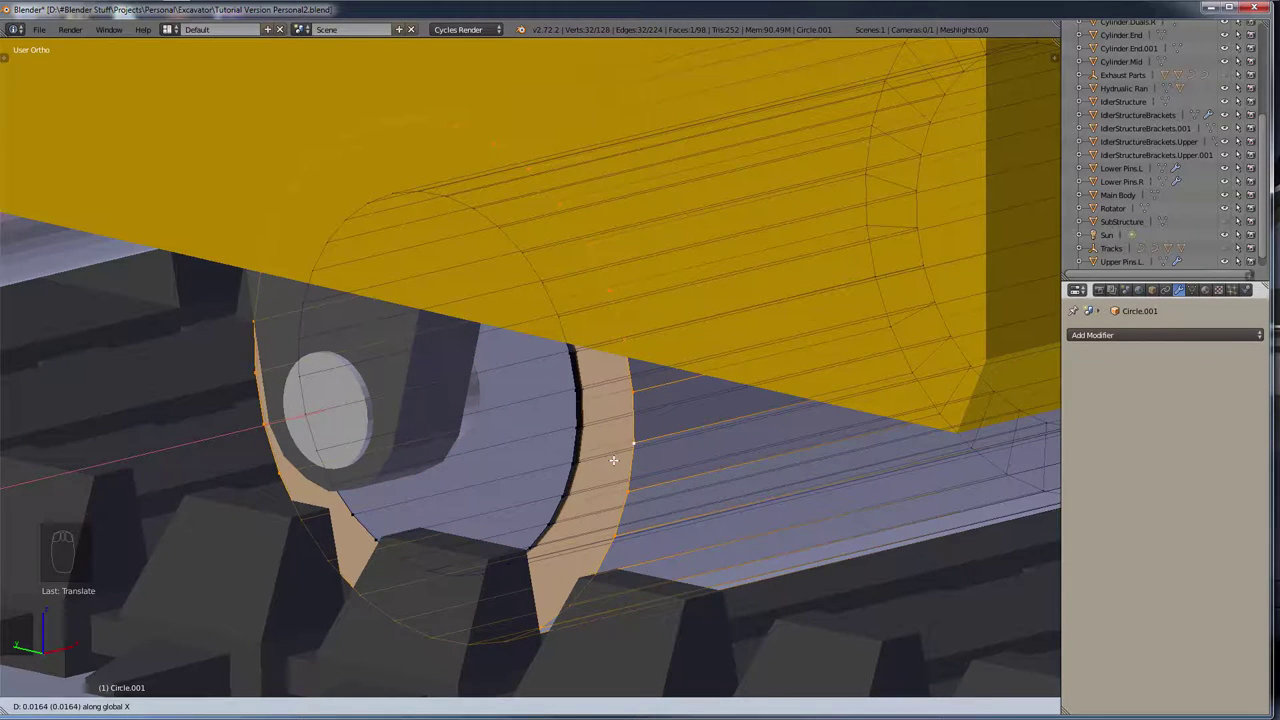
pyautogui.press('a')
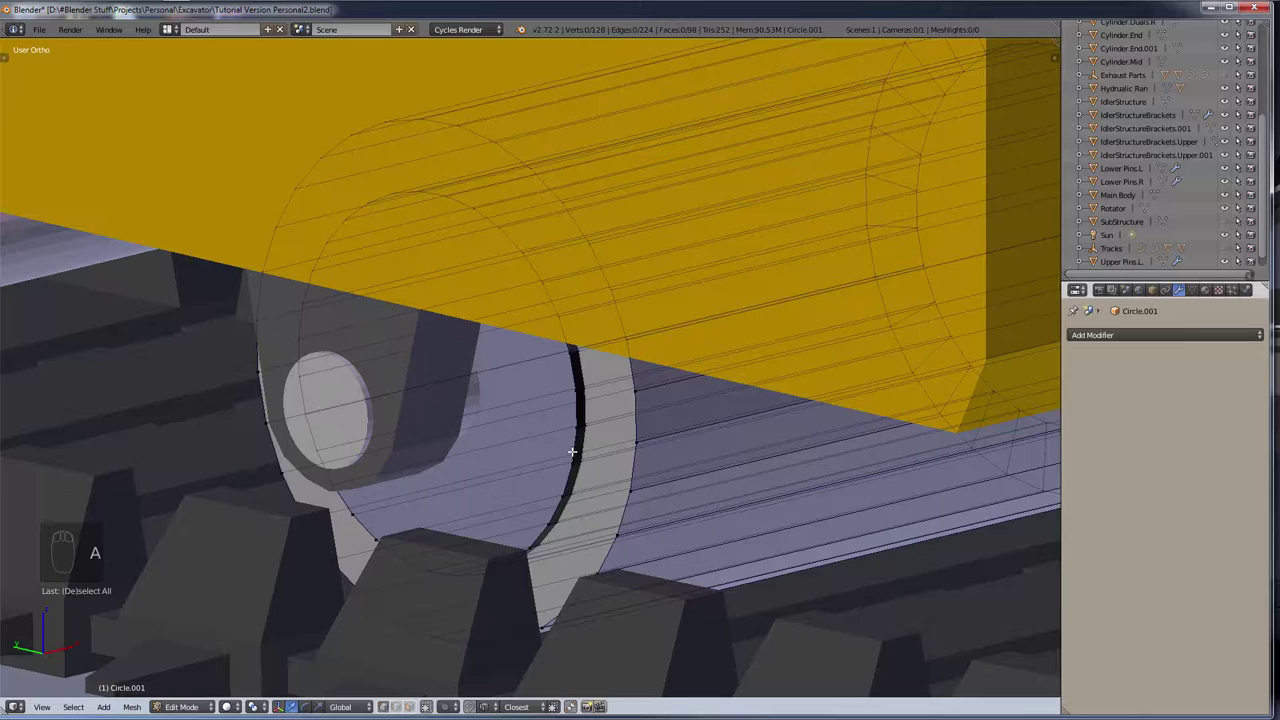
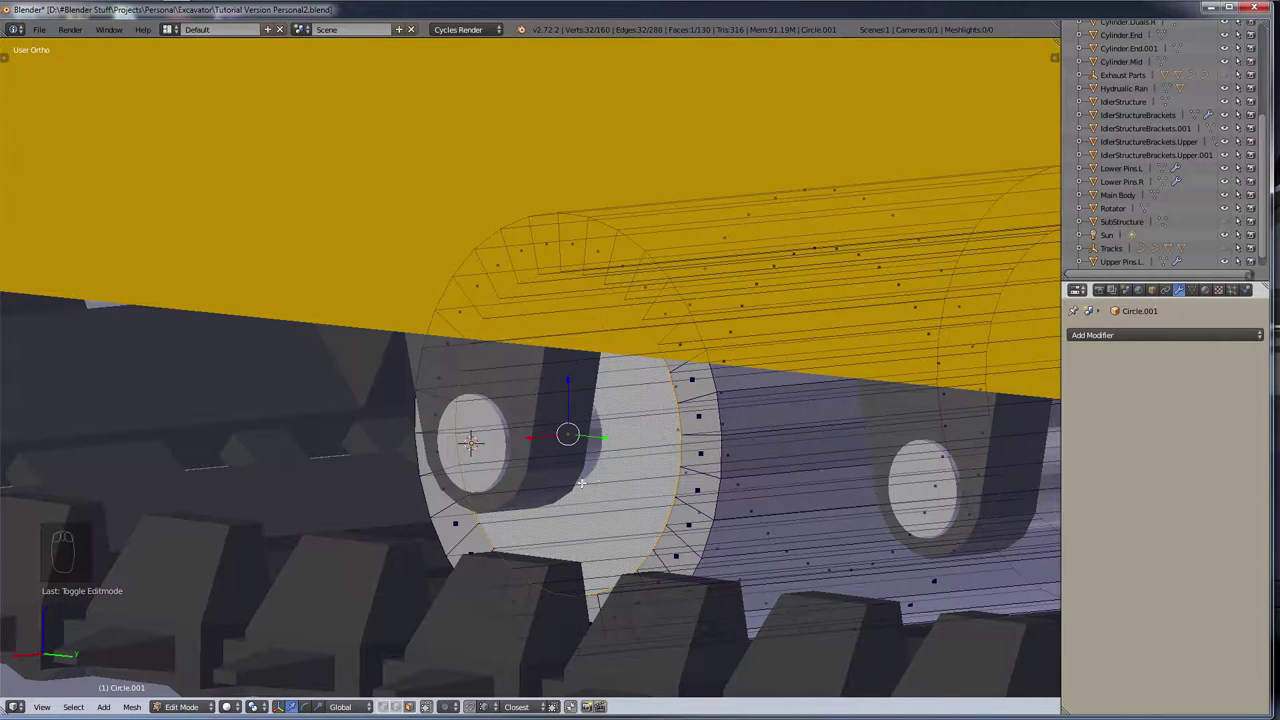
# Step: Select the outer ring of faces at the roller's end, growing the selection face by face
pyautogui.press('g')
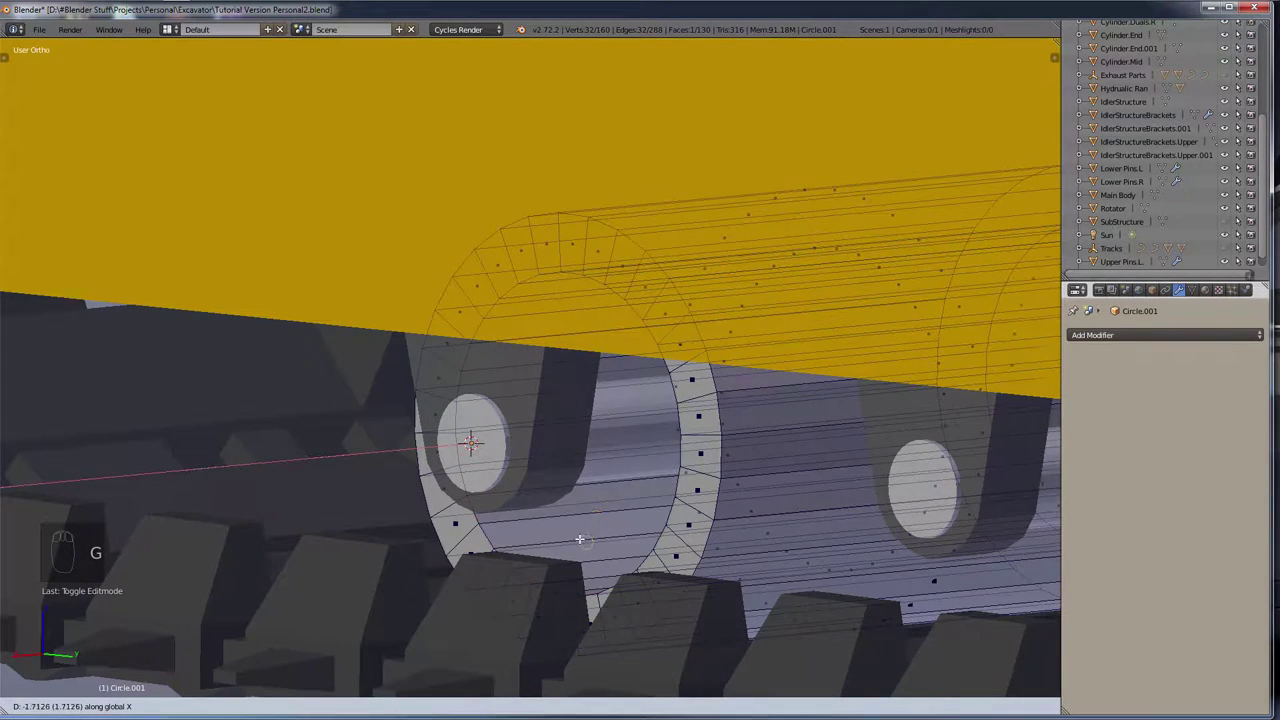
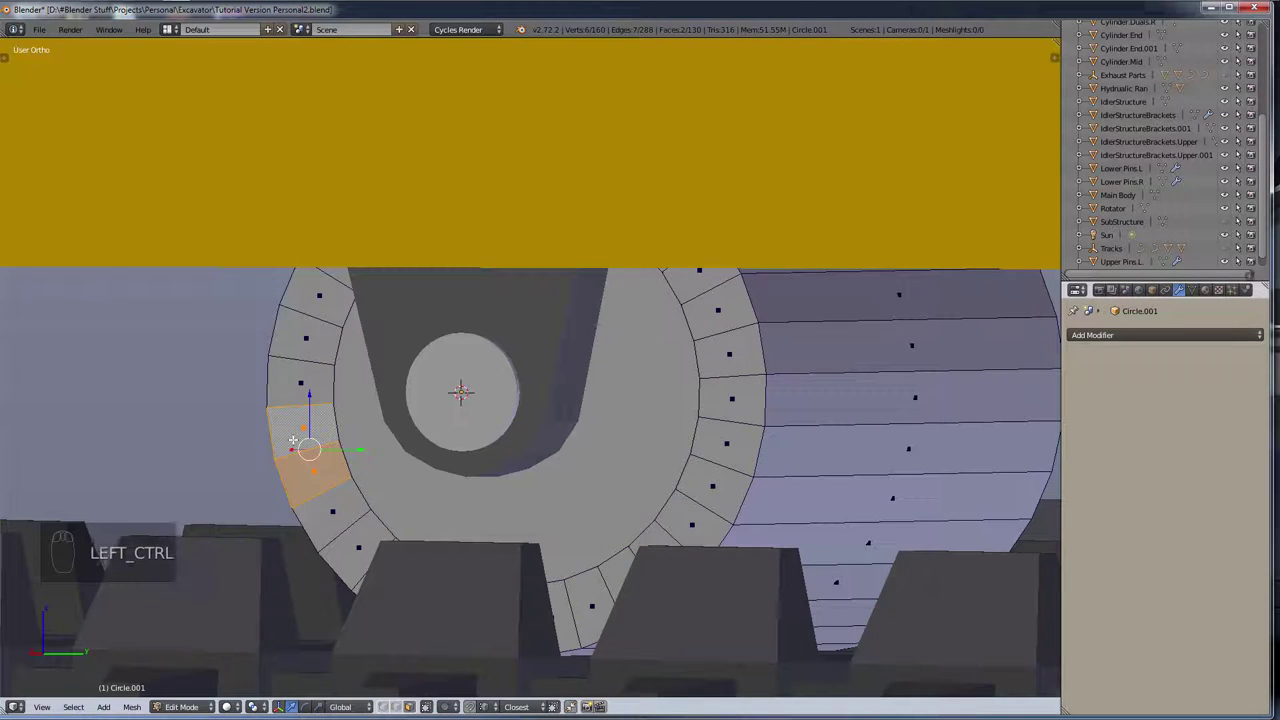
pyautogui.press('ctrl+KP_Multiply')
pyautogui.press('ctrl+KP_Multiply')
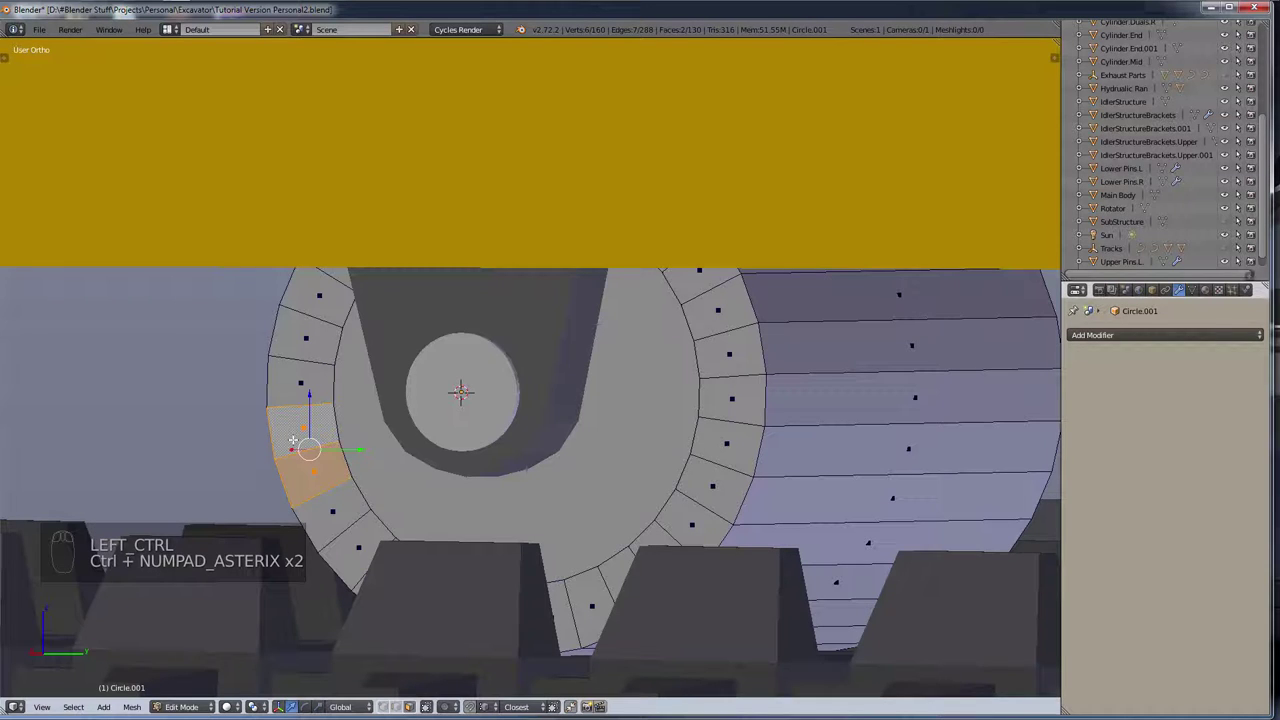
pyautogui.press('ctrl+KP_Add')
pyautogui.press('ctrl+KP_Add')
pyautogui.press('ctrl+KP_Add')
pyautogui.press('ctrl+z')
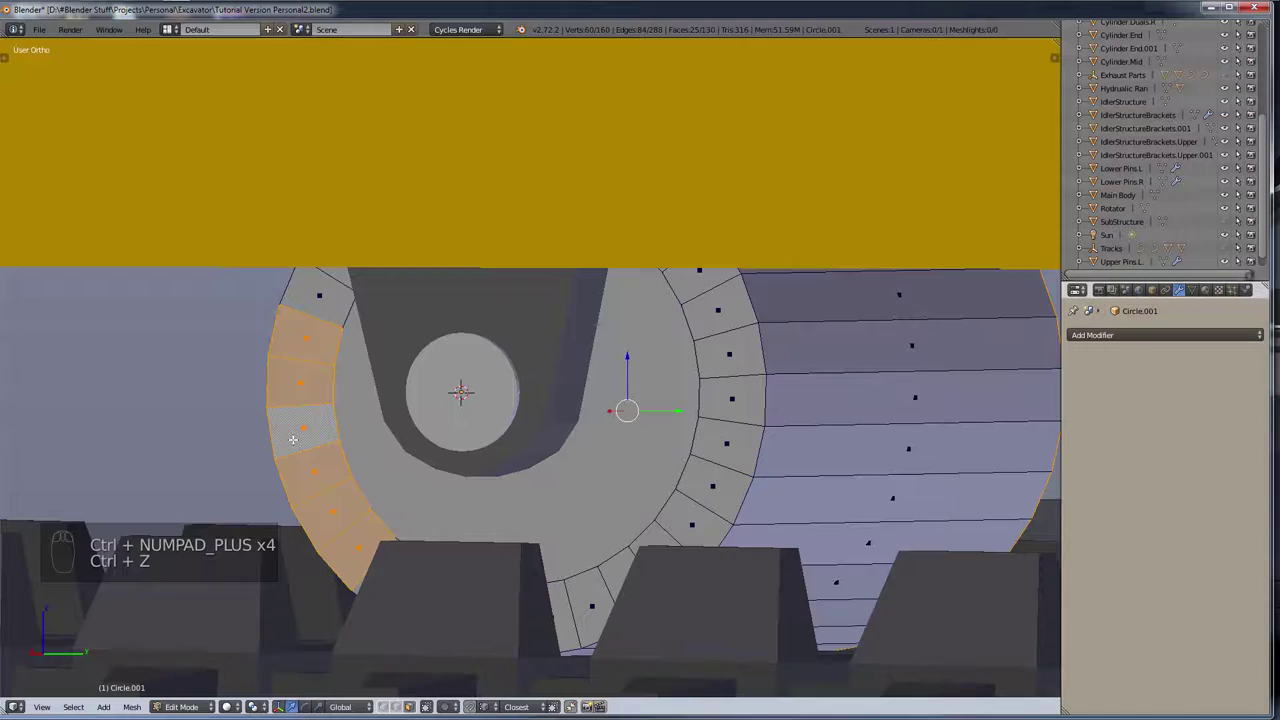
pyautogui.press('ctrl+KP_Add')
pyautogui.press('ctrl+z')
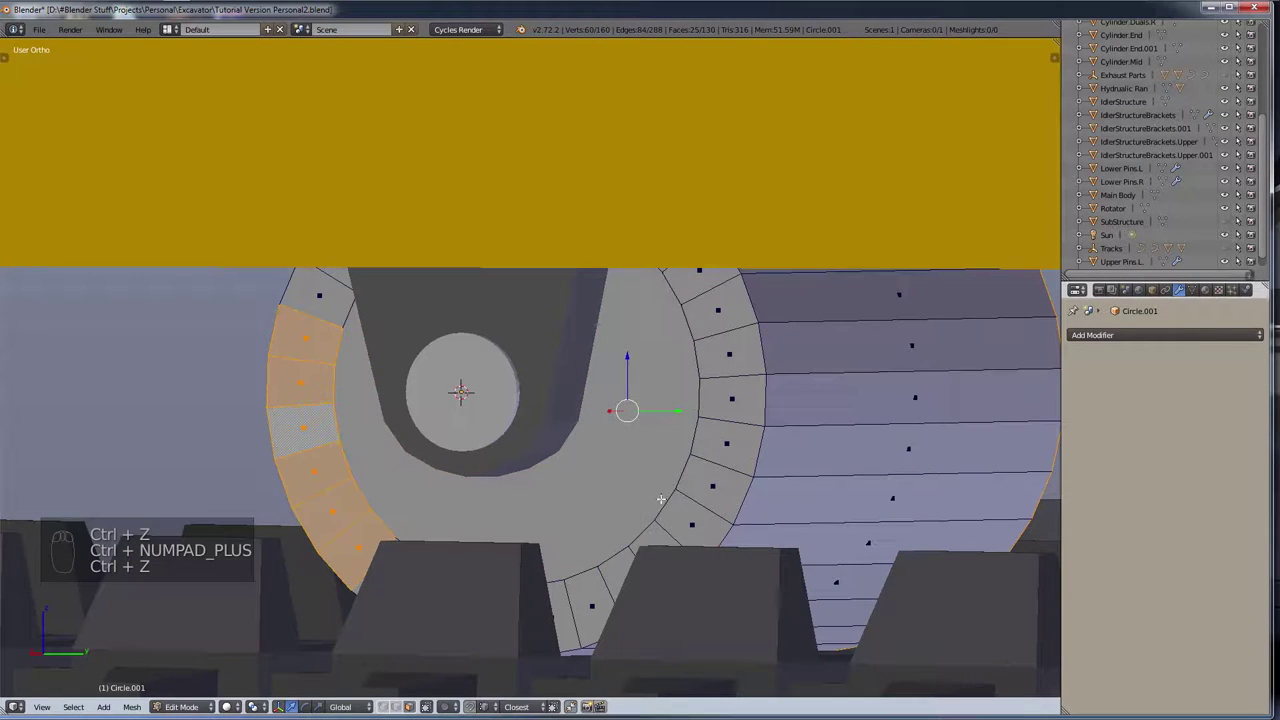
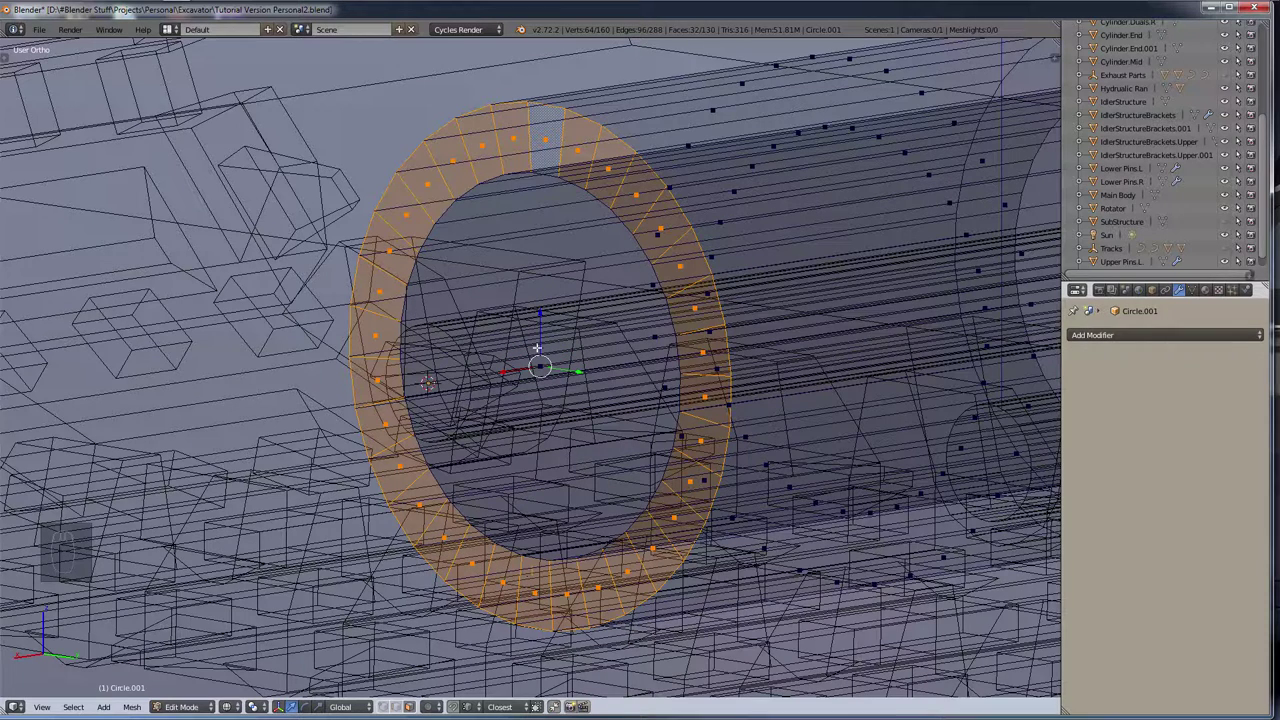
# Step: Delete the thin ring of rim faces on Circle.001 to leave a narrow groove around the roller
pyautogui.press('z')
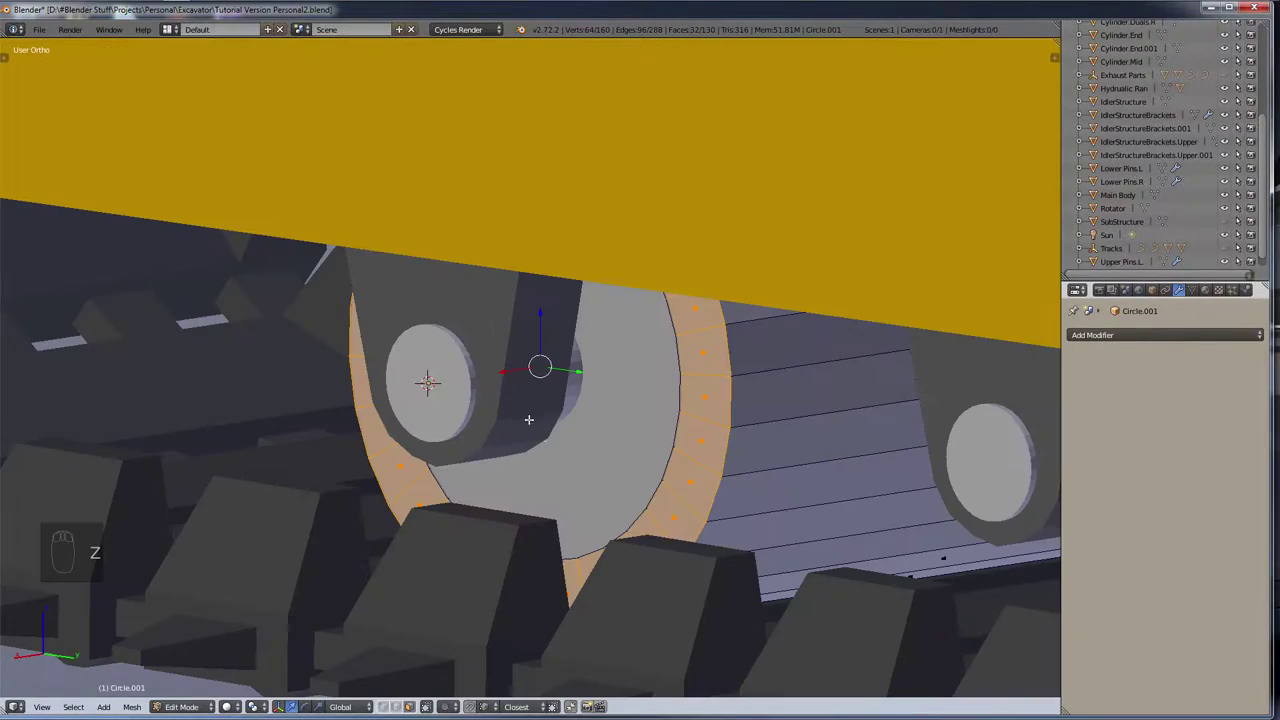
pyautogui.press('g')
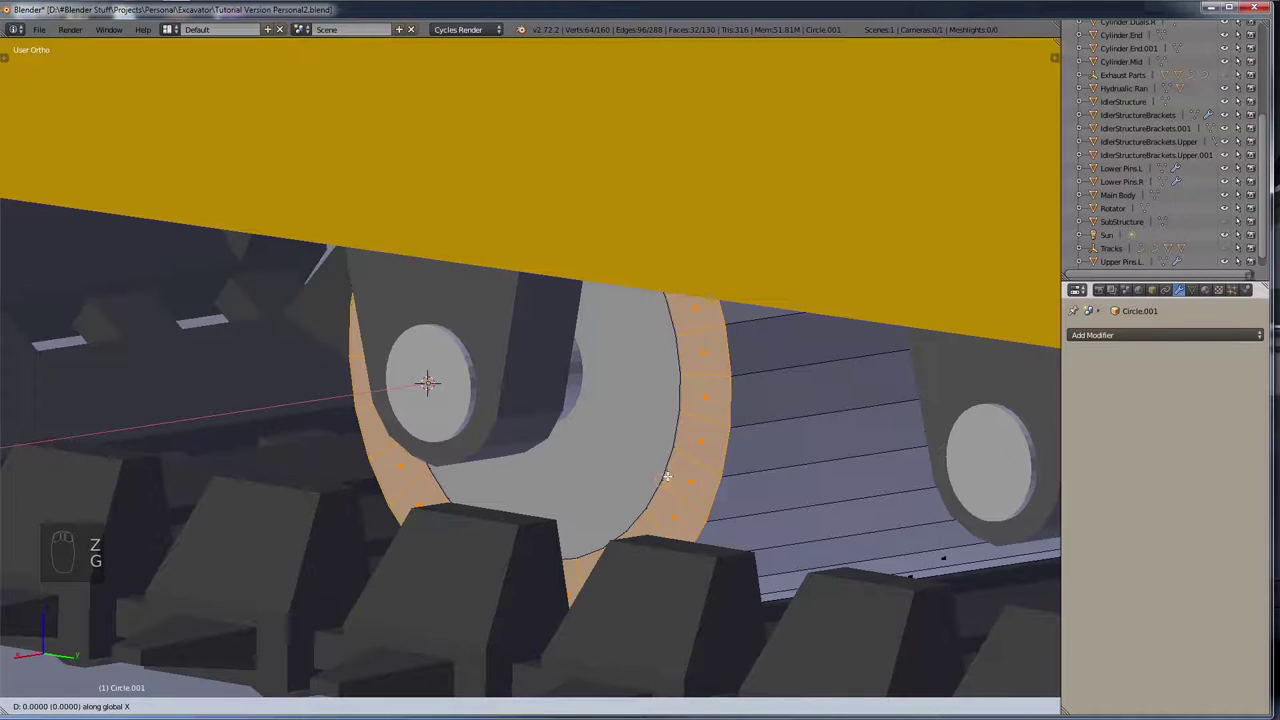
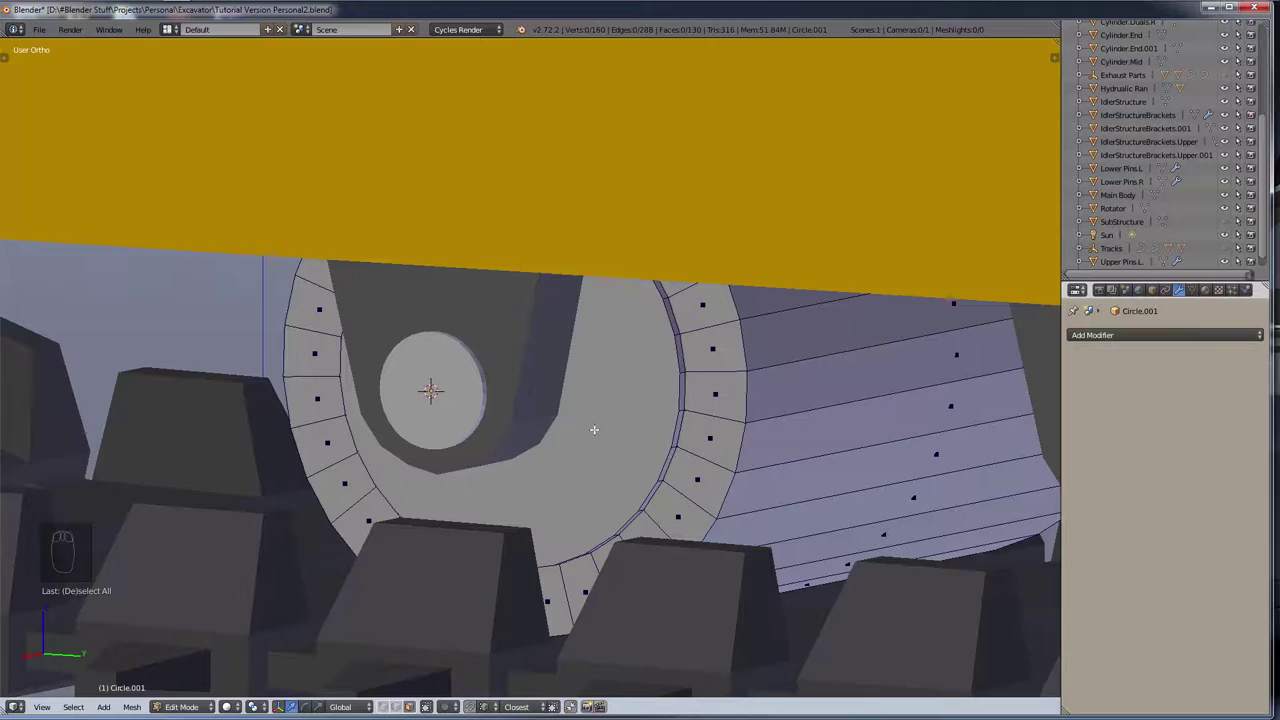
pyautogui.press('c')
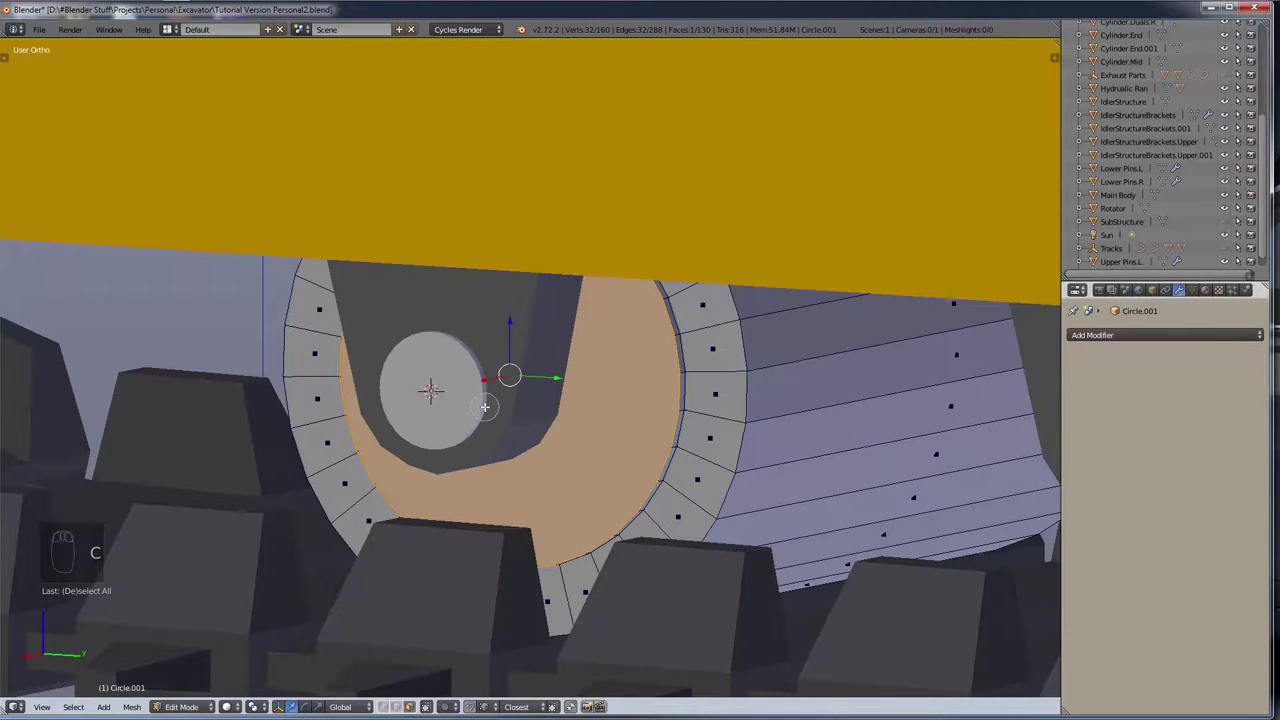
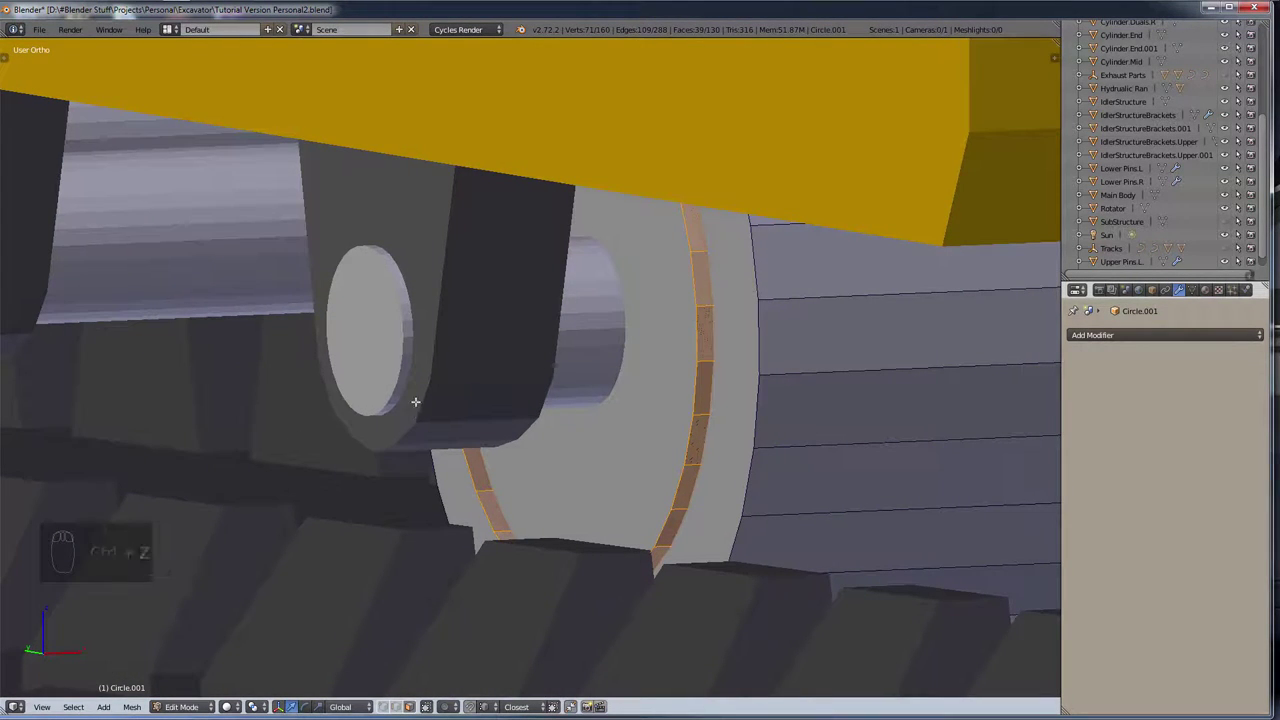
pyautogui.press('p')
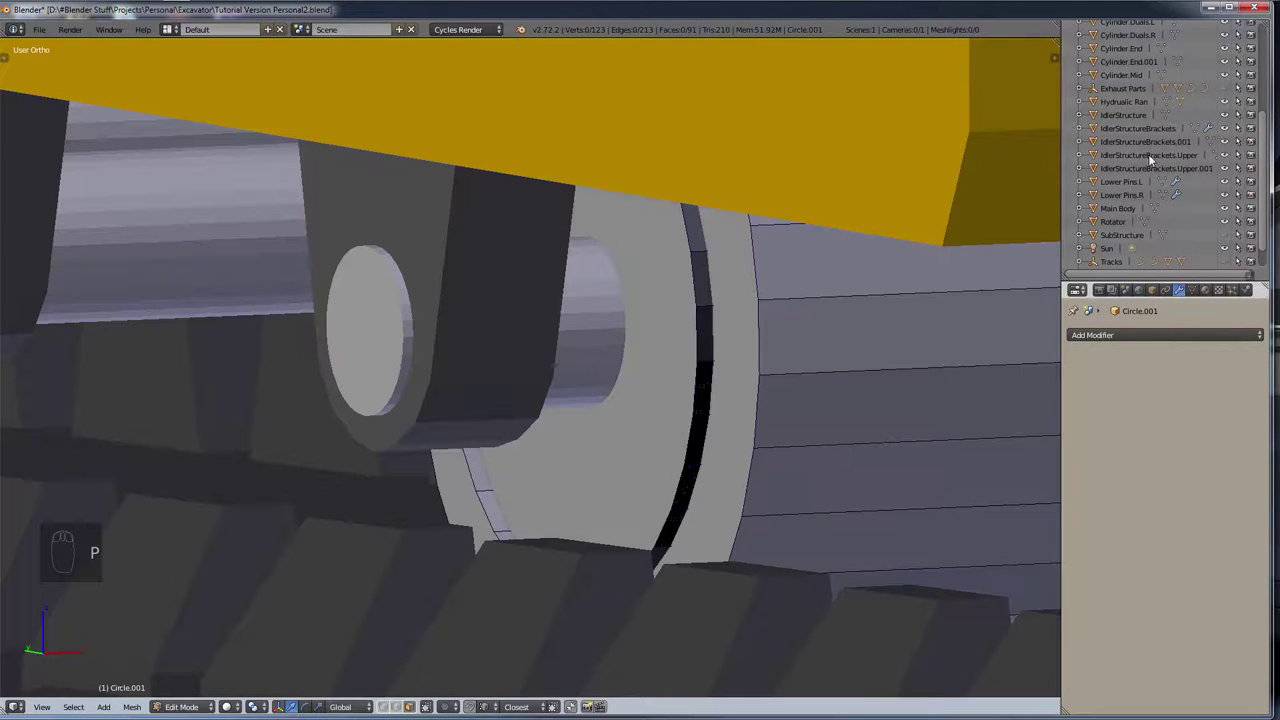
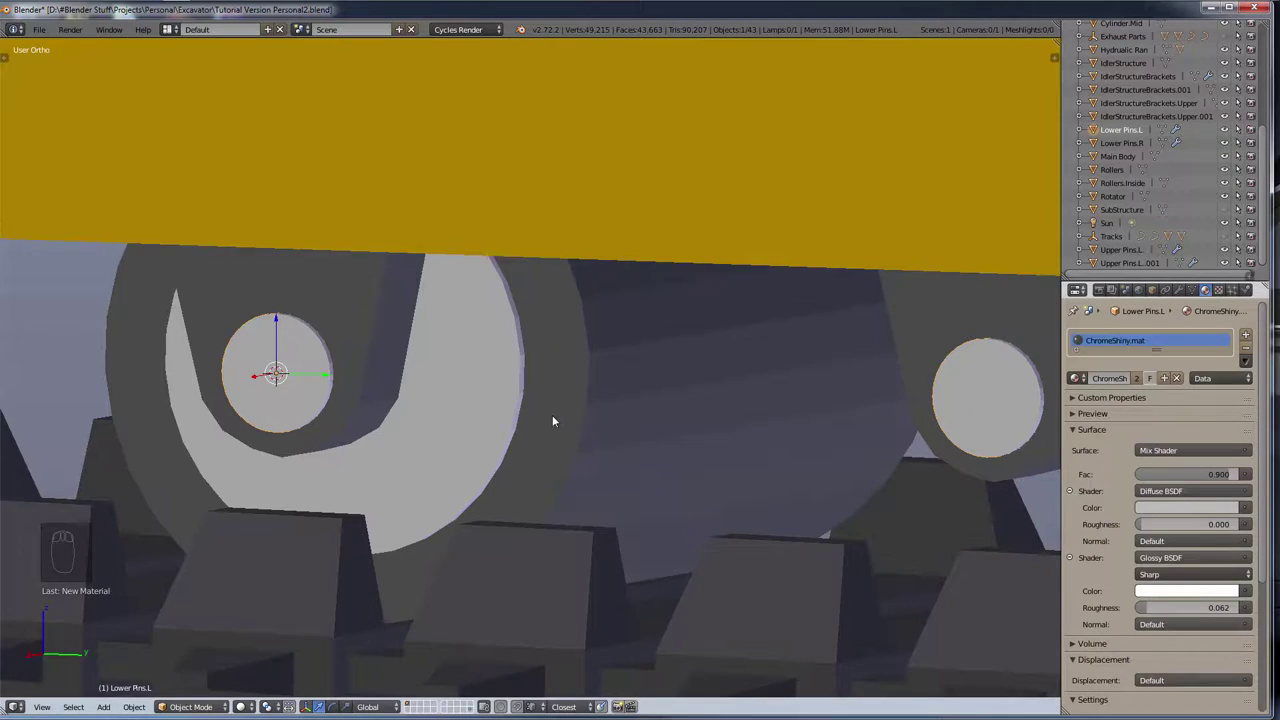
# Step: Orbit around the track to view the inner roller and Rollers for their stainless and flat black materials
pyautogui.moveTo(553, 417); pyautogui.dragTo(670, 426)
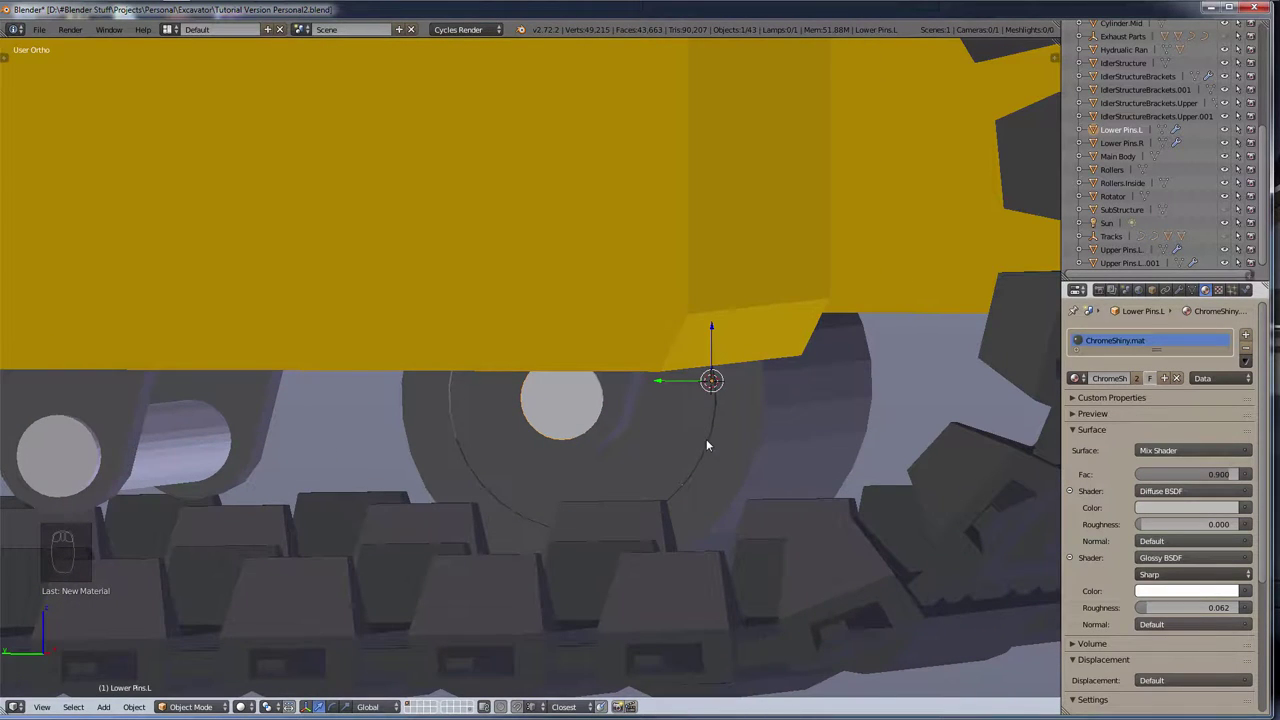
pyautogui.moveTo(697, 436); pyautogui.dragTo(757, 465)
pyautogui.middleClick(697, 436)
pyautogui.moveTo(760, 450); pyautogui.dragTo(757, 467)
pyautogui.middleClick(757, 465)
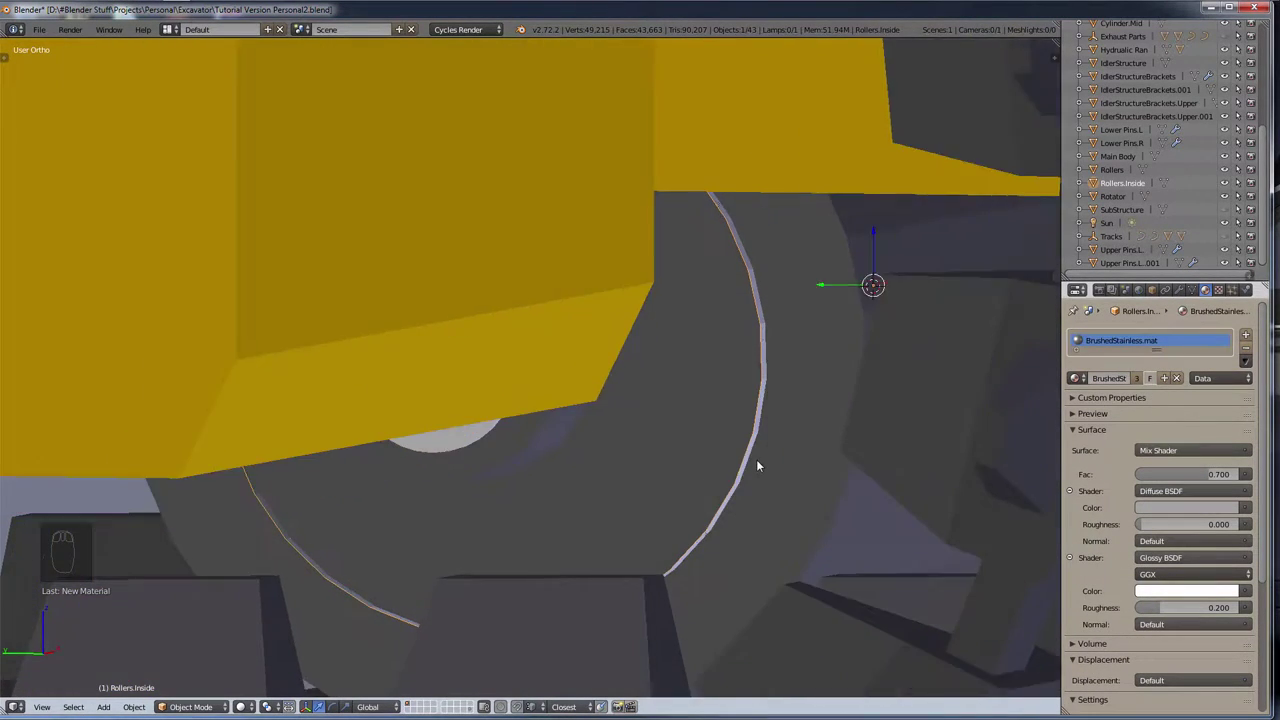
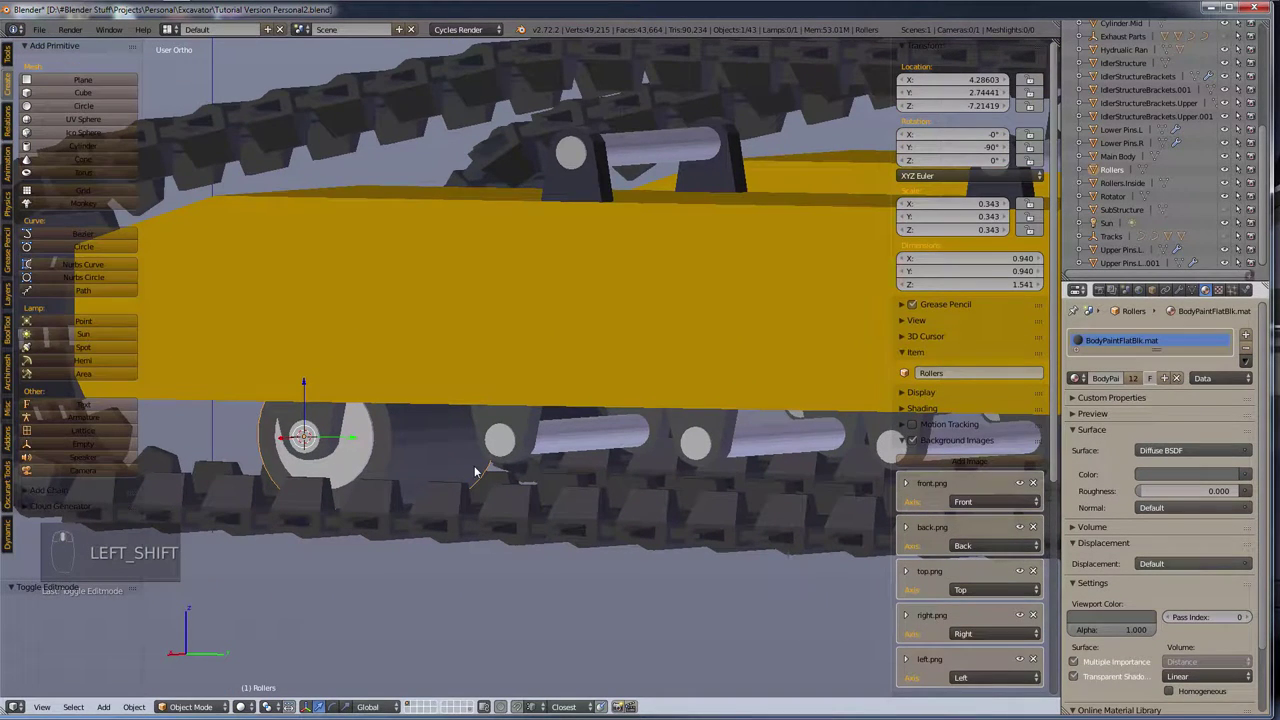
# Step: Hide the tool shelf and side panel and view the tracks straight from the right
pyautogui.press('shift+KP_3')
pyautogui.press('KP_1')
pyautogui.press('KP_3')
pyautogui.press('t')
pyautogui.press('m')
pyautogui.press('n')
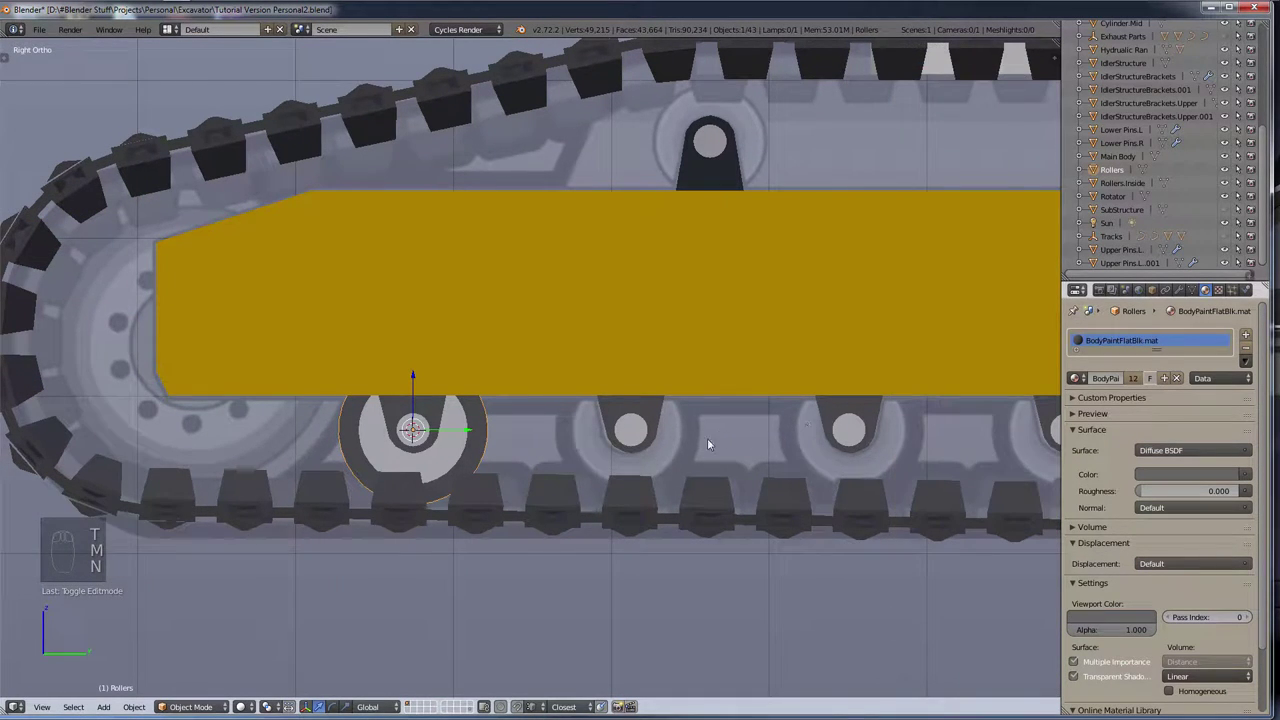
# Step: Close in on the lower rollers and add a cube-shaped empty for Lower Idlers.L
pyautogui.moveTo(697, 443); pyautogui.dragTo(538, 452)
pyautogui.scroll(3)
pyautogui.moveTo(430, 414); pyautogui.dragTo(430, 414)
pyautogui.moveTo(432, 418); pyautogui.dragTo(438, 422)
pyautogui.scroll(-3)
pyautogui.scroll(3)
pyautogui.moveTo(489, 419); pyautogui.dragTo(1059, 263)
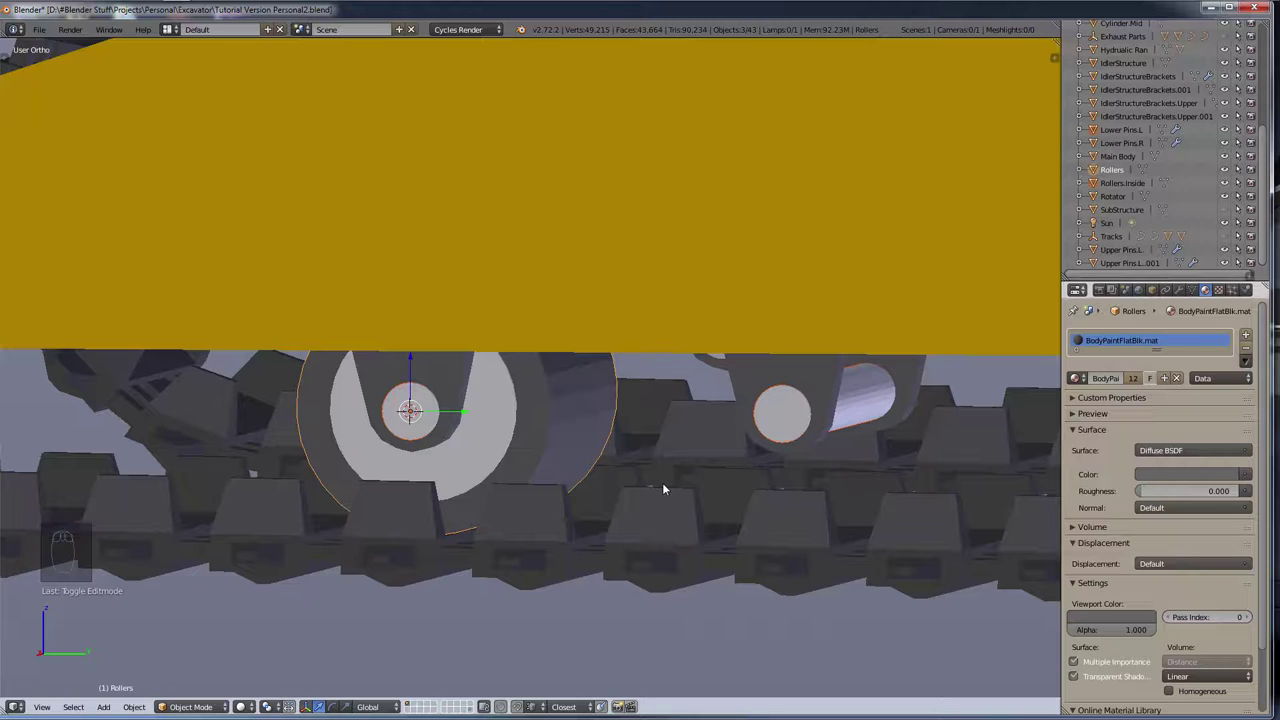
pyautogui.middleClick(664, 486)
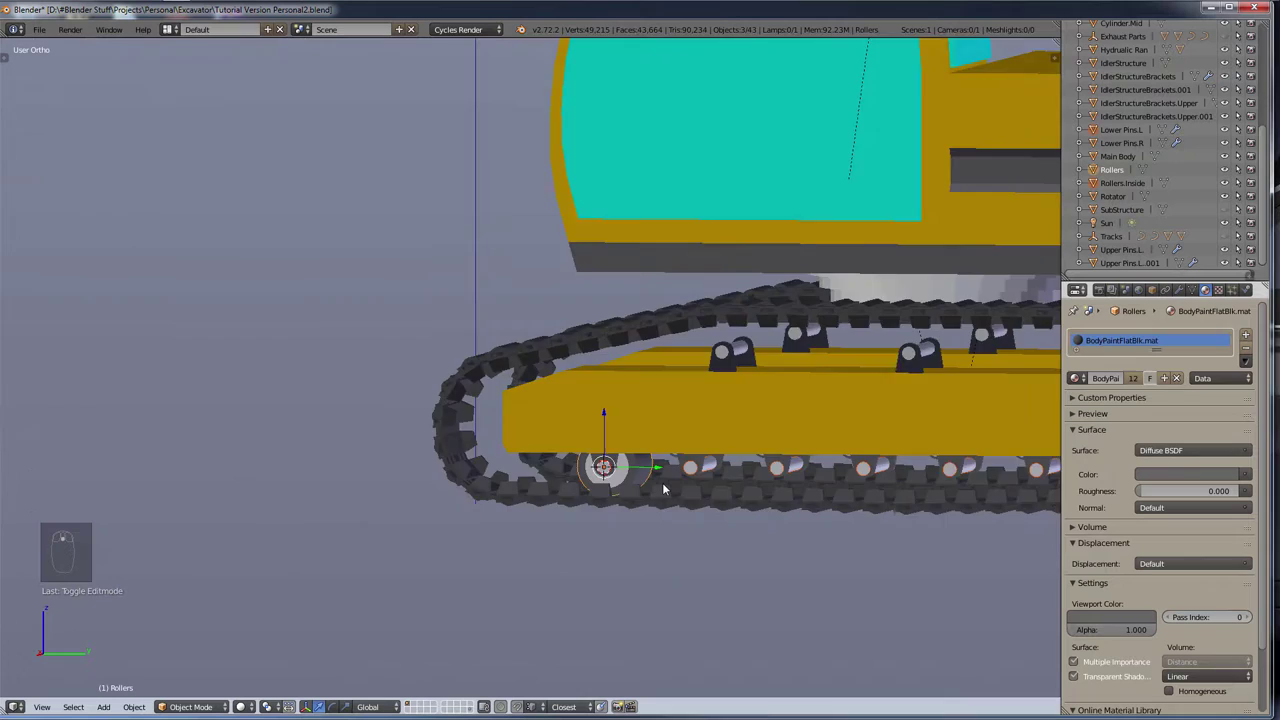
pyautogui.scroll(3)
pyautogui.scroll(3)
pyautogui.middleClick(493, 563)
pyautogui.moveTo(501, 616); pyautogui.dragTo(523, 615)
pyautogui.moveTo(523, 615); pyautogui.dragTo(602, 596)
pyautogui.press('shift+a')
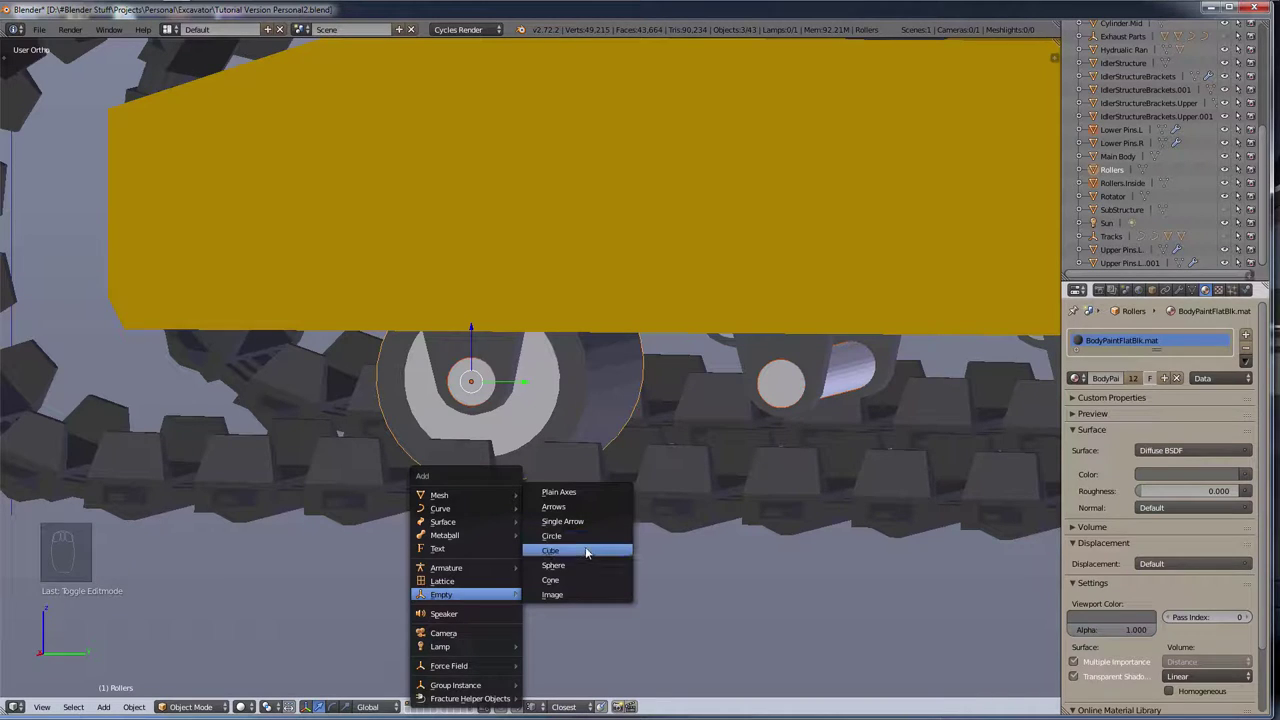
pyautogui.press('s')
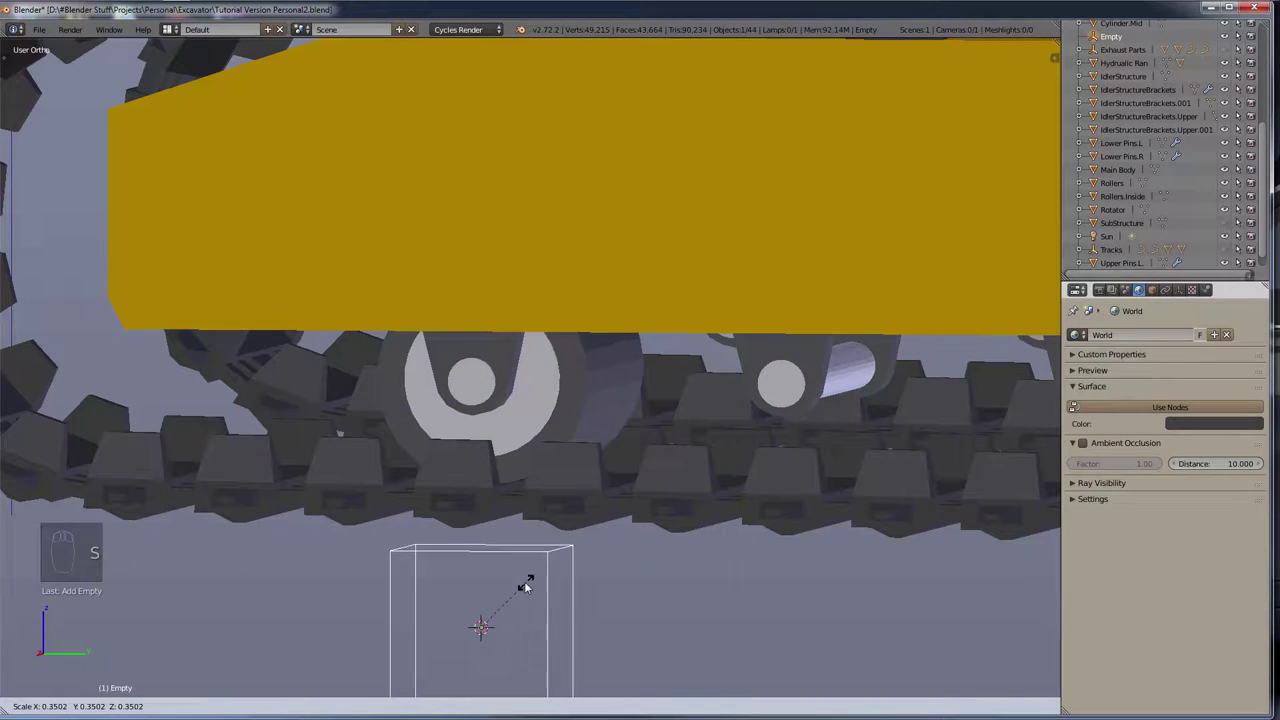
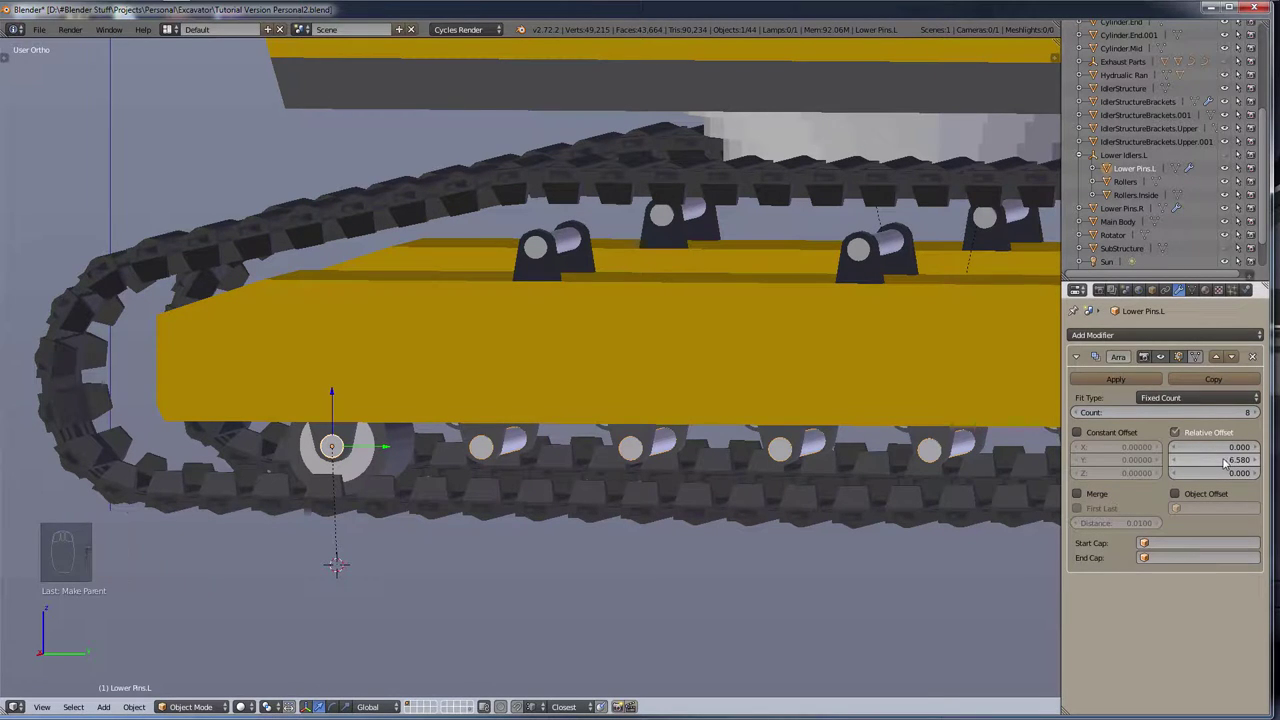
# Step: Array Rollers.Inside eight times along the lower track at relative offset 2 and view the full row
pyautogui.moveTo(1132, 189); pyautogui.dragTo(1039, 371)
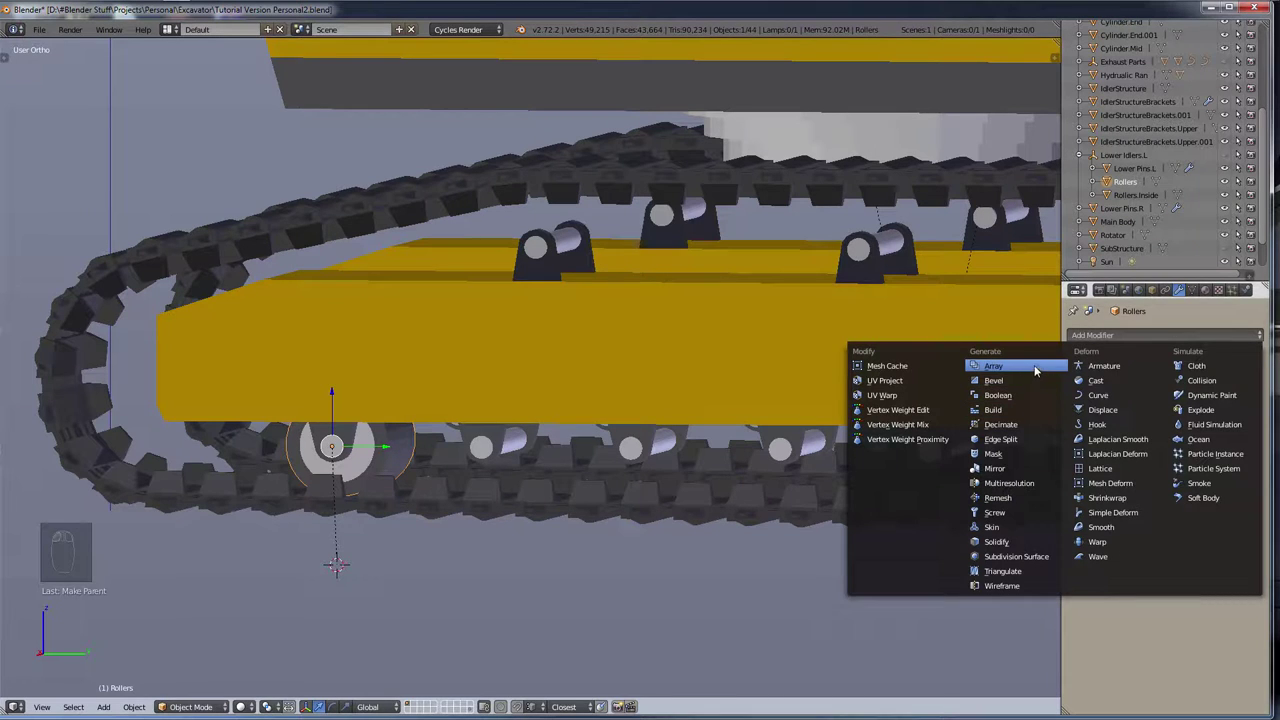
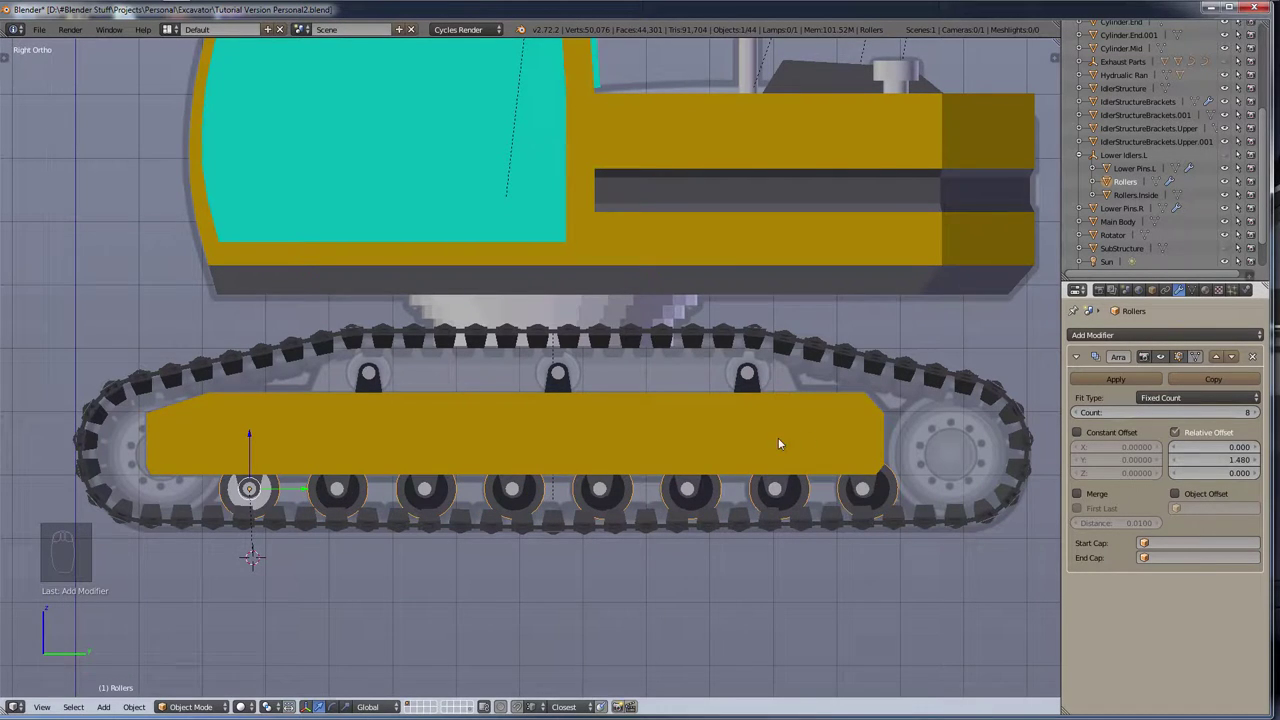
pyautogui.press('z')
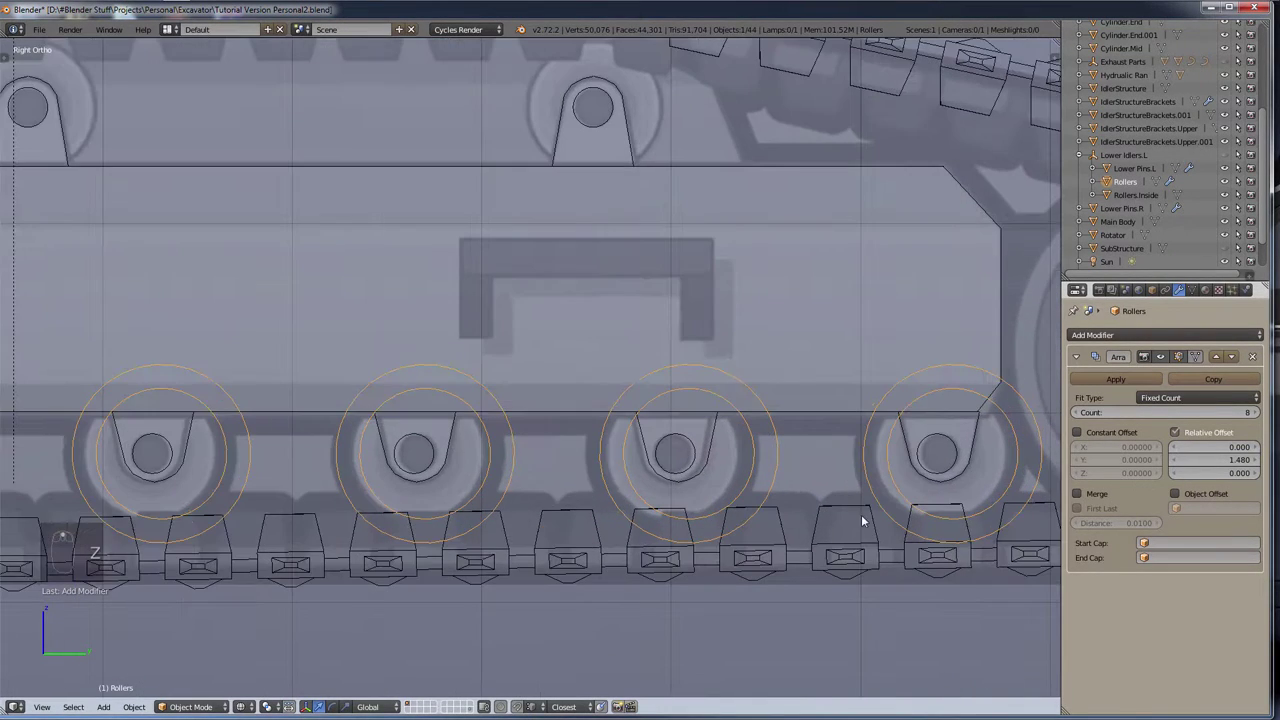
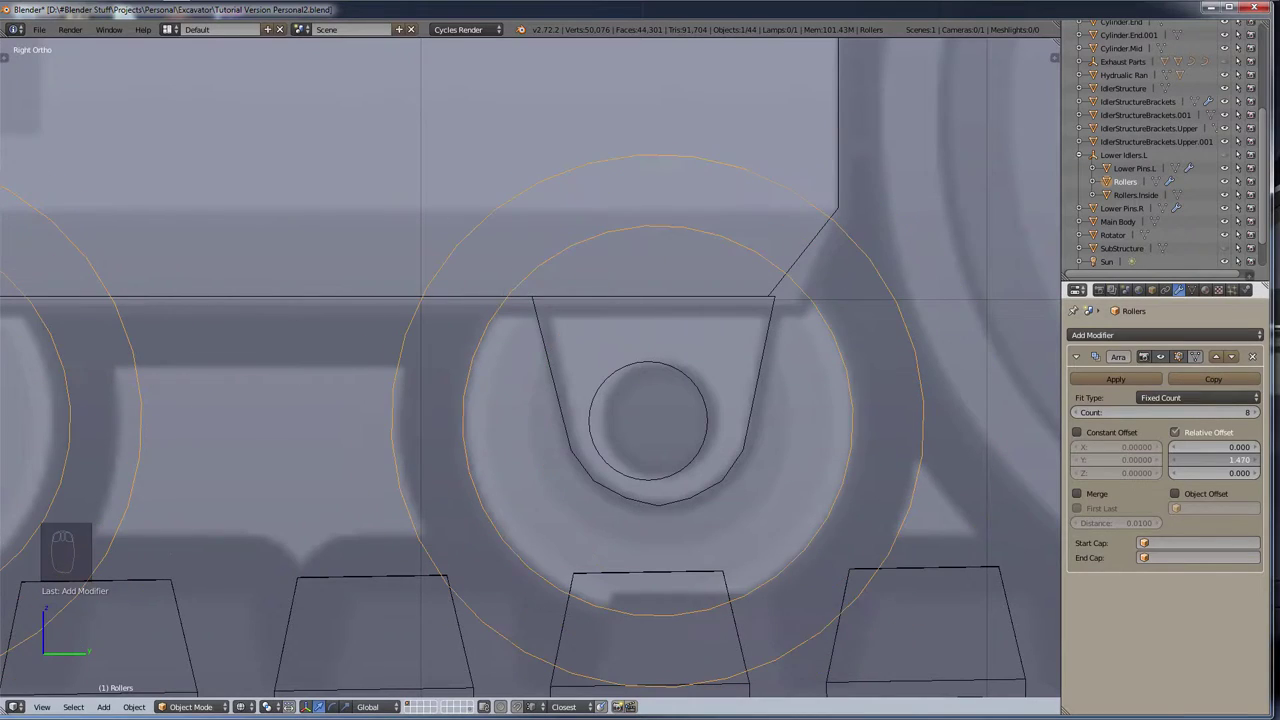
pyautogui.moveTo(126, 480); pyautogui.dragTo(605, 483)
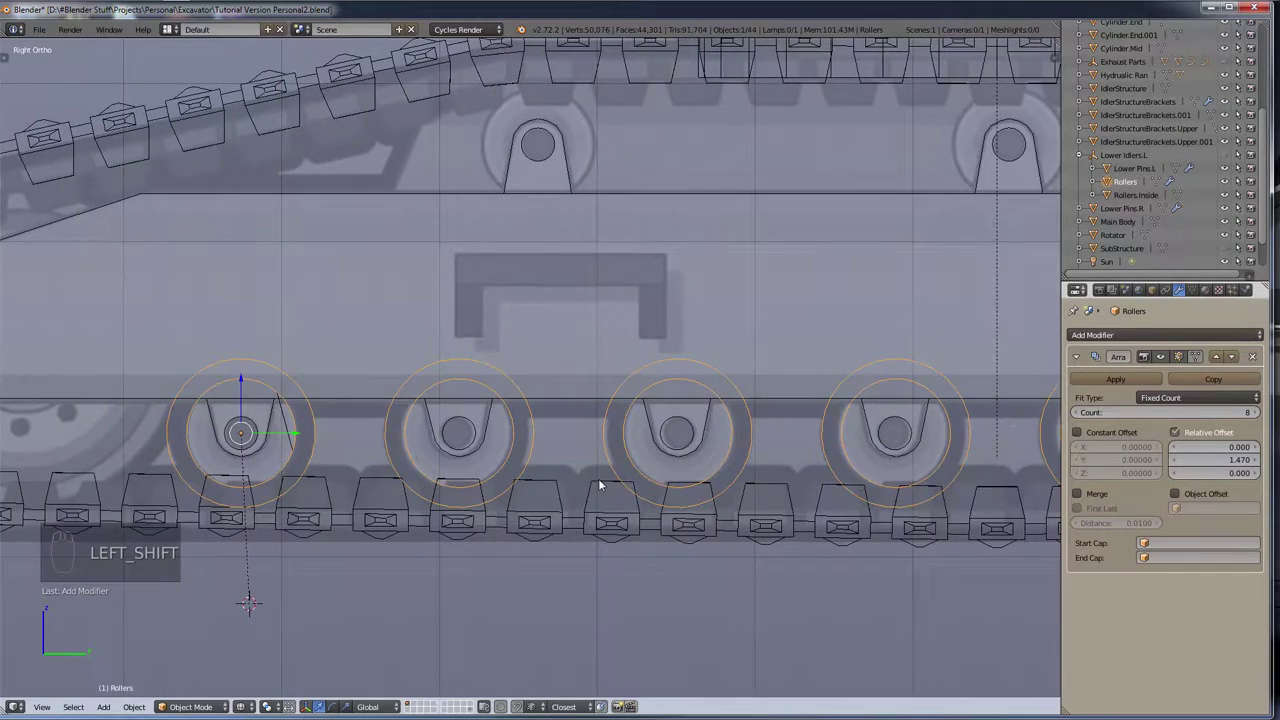
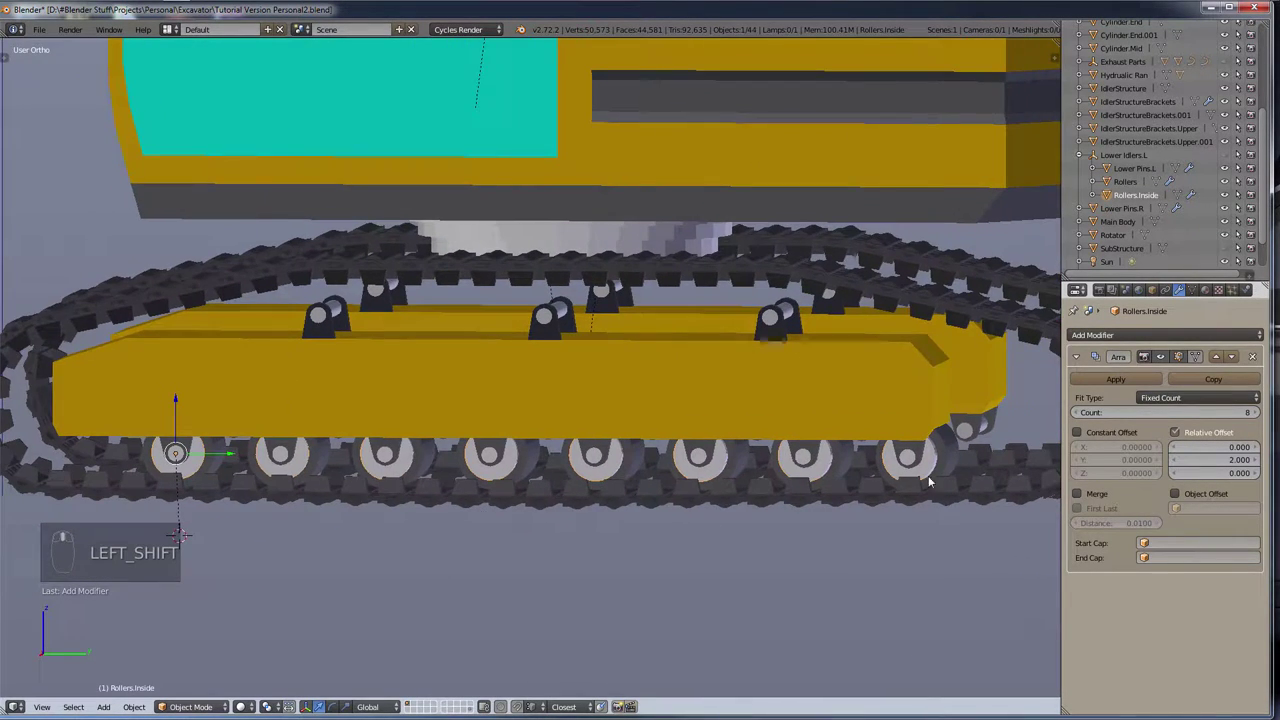
# Step: View the track in Right Ortho wireframe, zoomed on the front rollers and idler edge
pyautogui.press('shift+z')
pyautogui.press('KP_3')
pyautogui.moveTo(907, 472); pyautogui.dragTo(853, 429)
pyautogui.moveTo(521, 477); pyautogui.dragTo(244, 516)
pyautogui.scroll(3)
pyautogui.moveTo(350, 532); pyautogui.dragTo(458, 496)
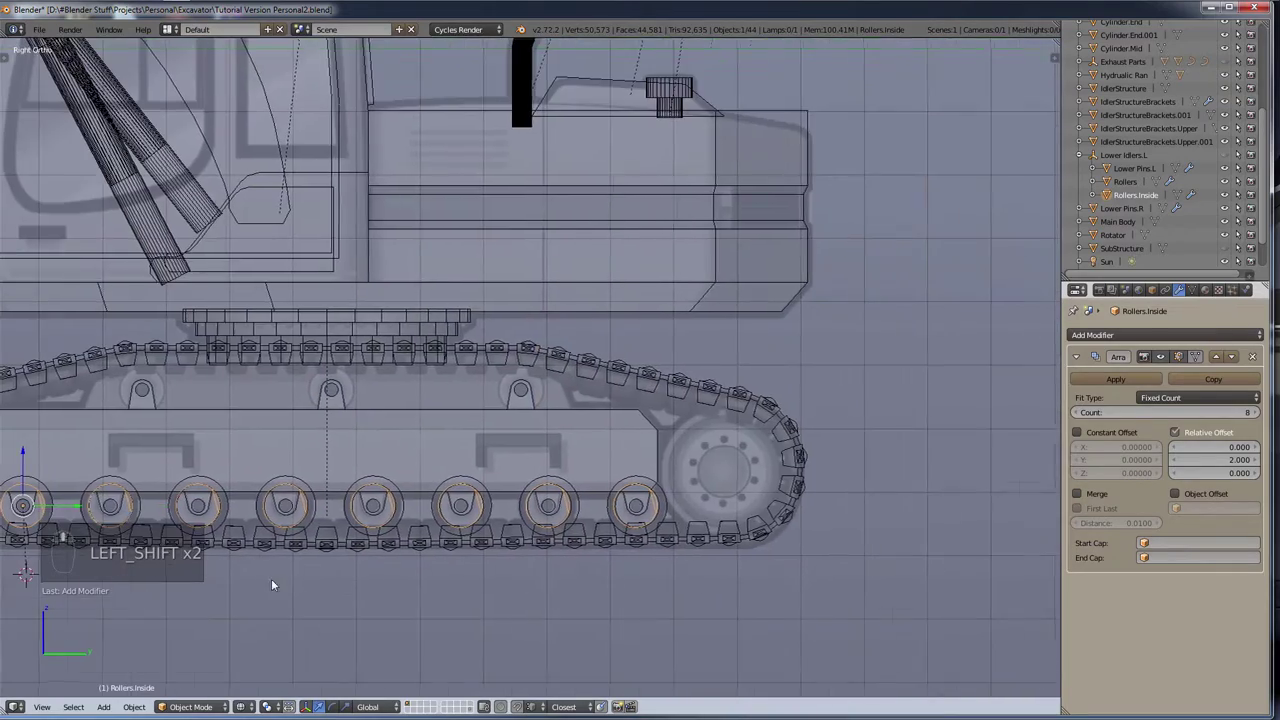
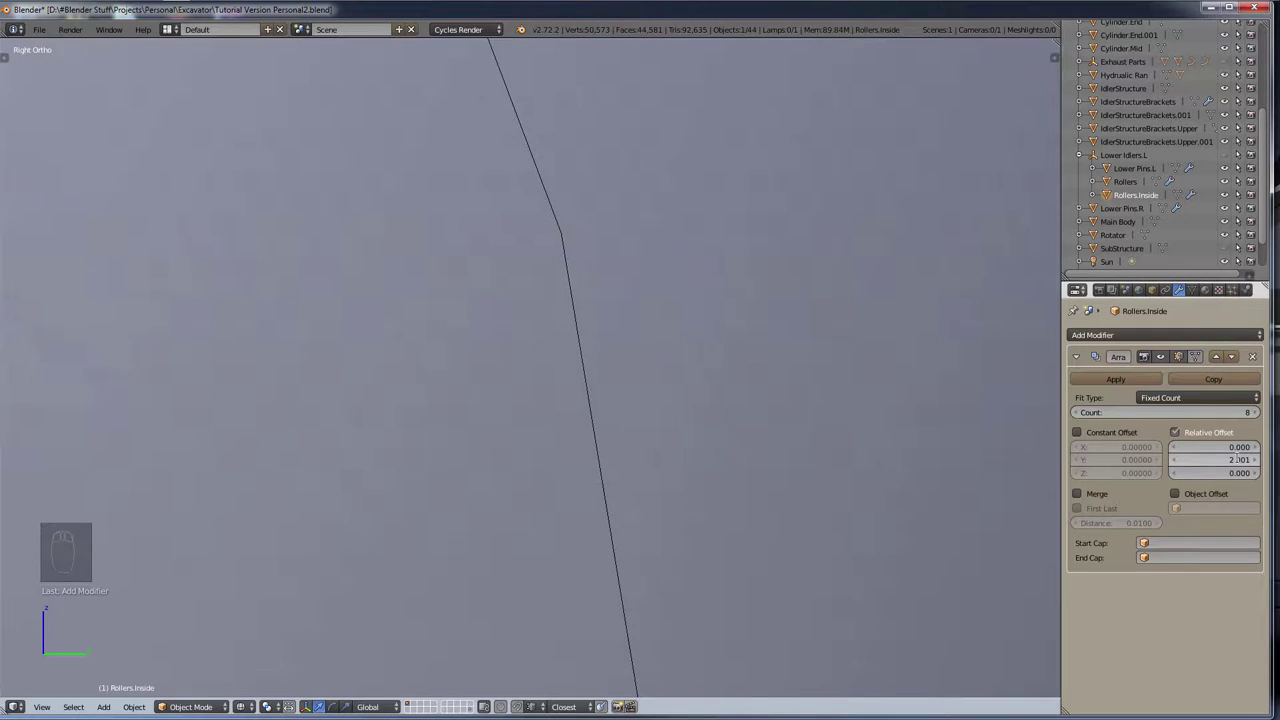
# Step: Zoom and pan the close-up to compare the two overlapping roller edges
pyautogui.middleClick(733, 400)
pyautogui.scroll(-3)
pyautogui.middleClick(785, 426)
pyautogui.scroll(-3)
pyautogui.middleClick(795, 433)
pyautogui.middleClick(795, 433)
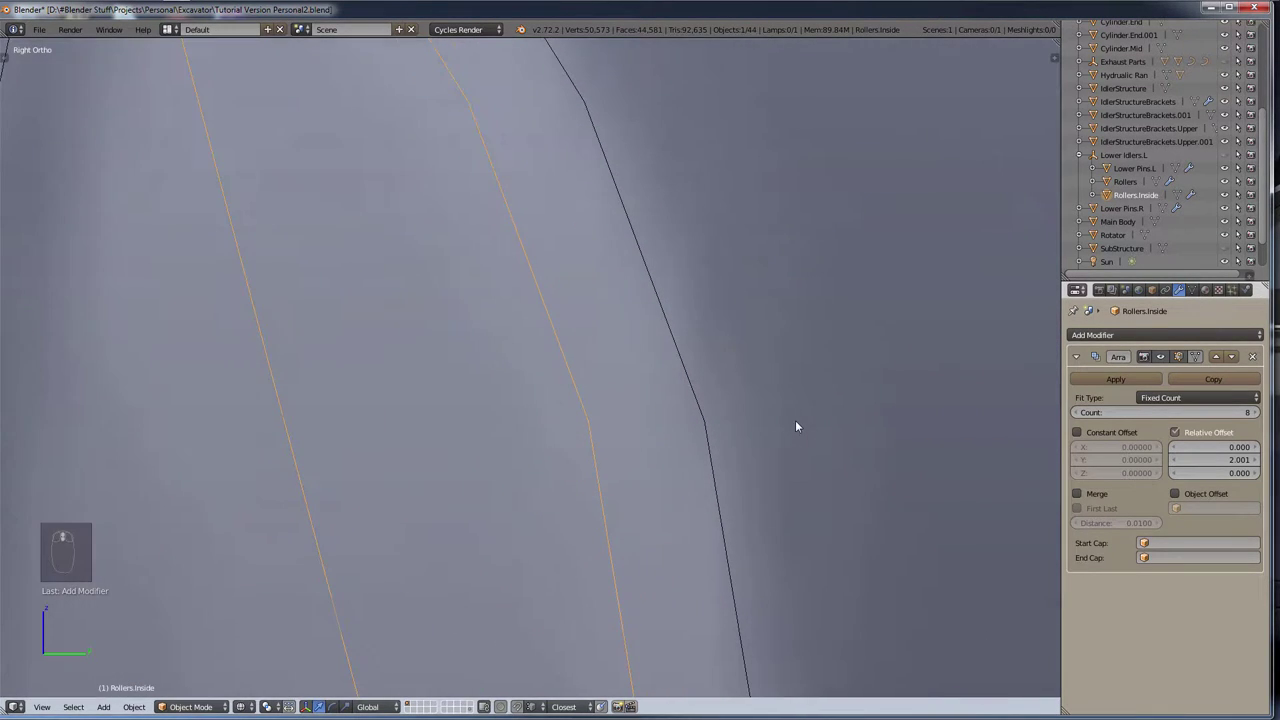
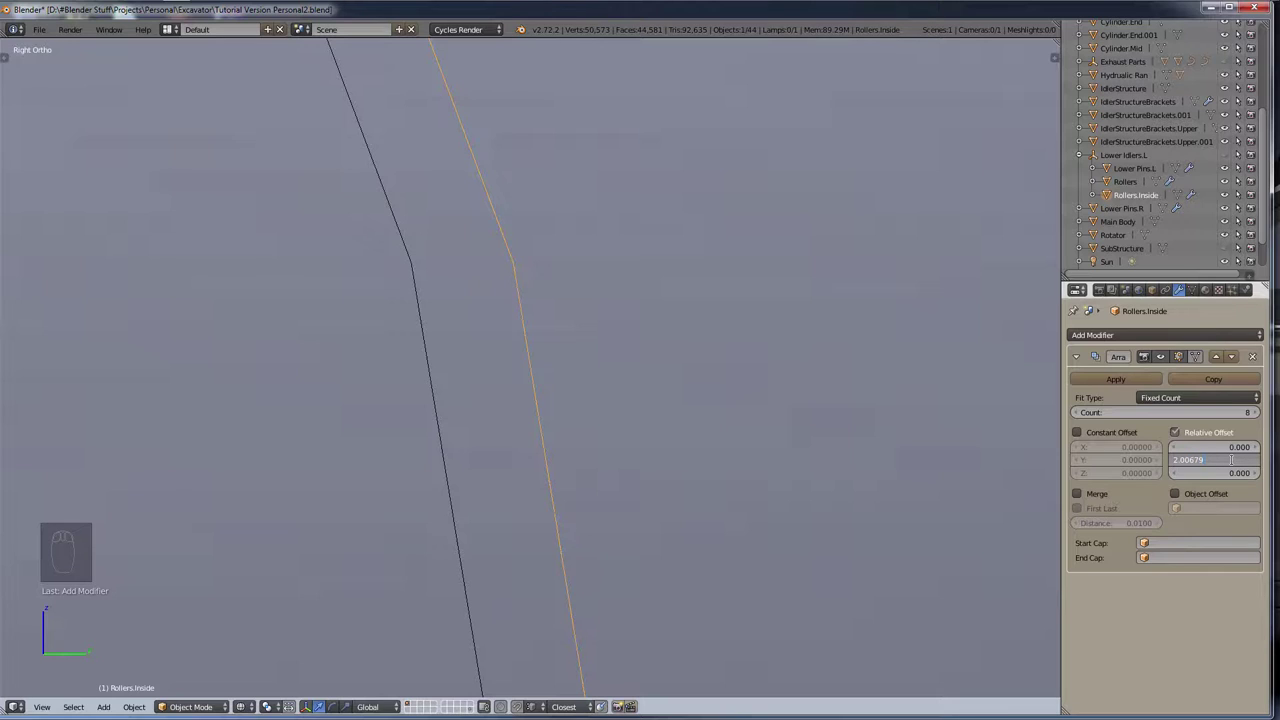
# Step: Edit Rollers.Inside's Array Relative Offset Y value to 2.006
pyautogui.press('BackSpace')
pyautogui.press('BackSpace')
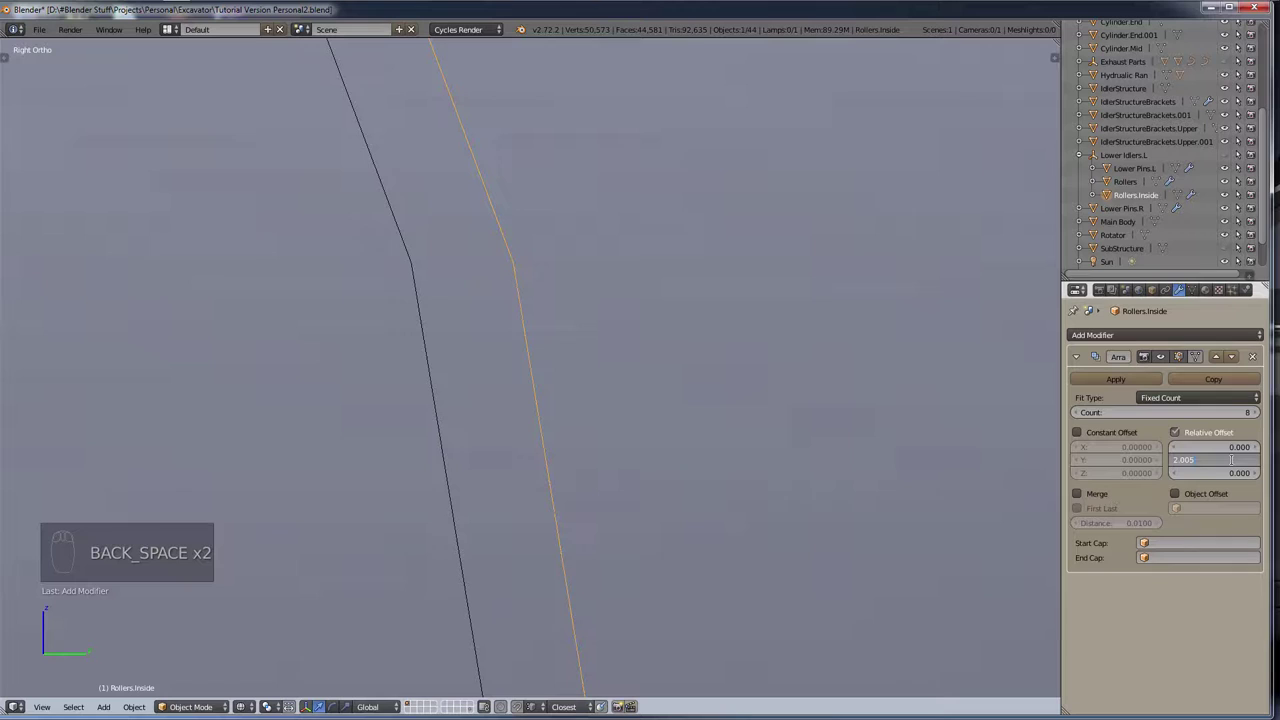
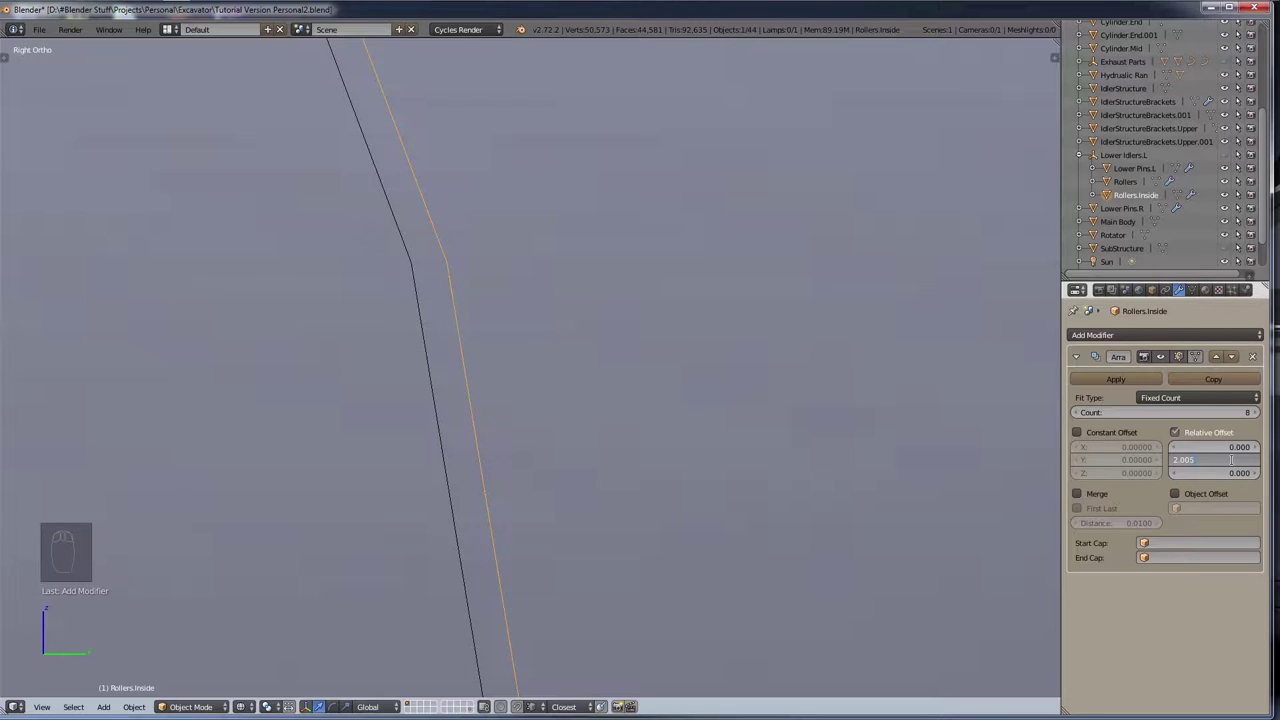
pyautogui.press('7')
pyautogui.press('BackSpace')
pyautogui.press('6')
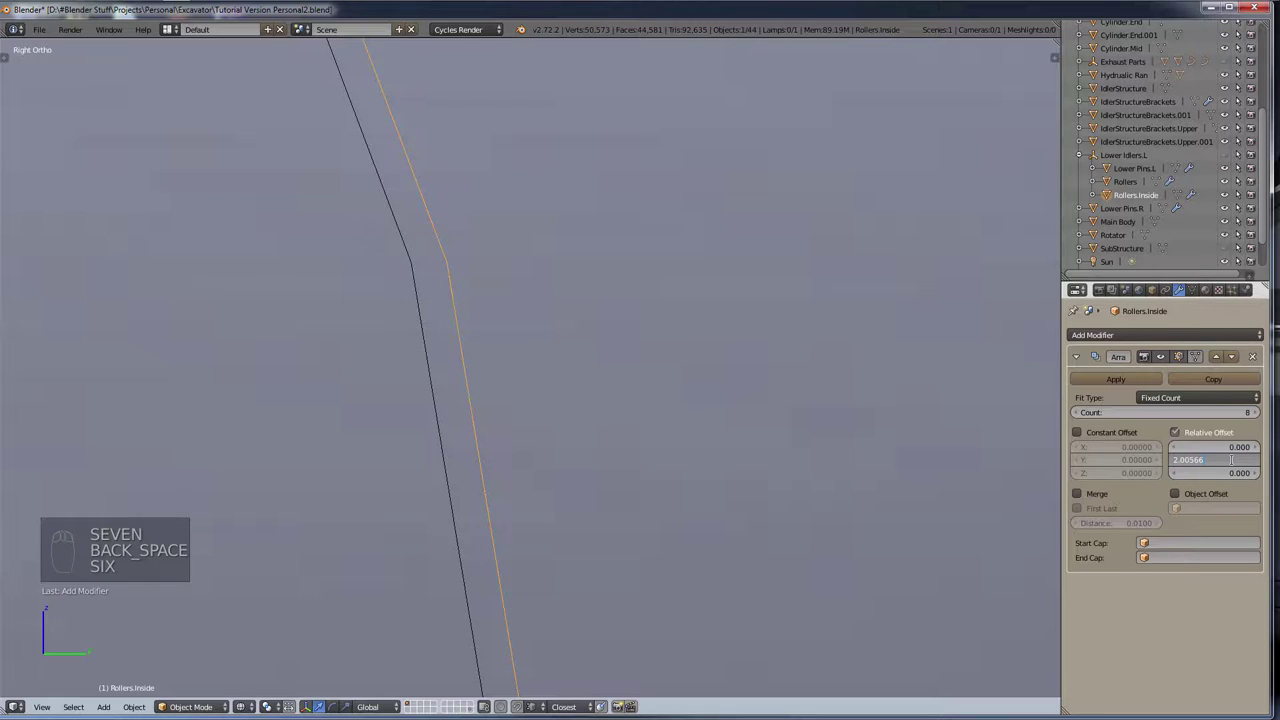
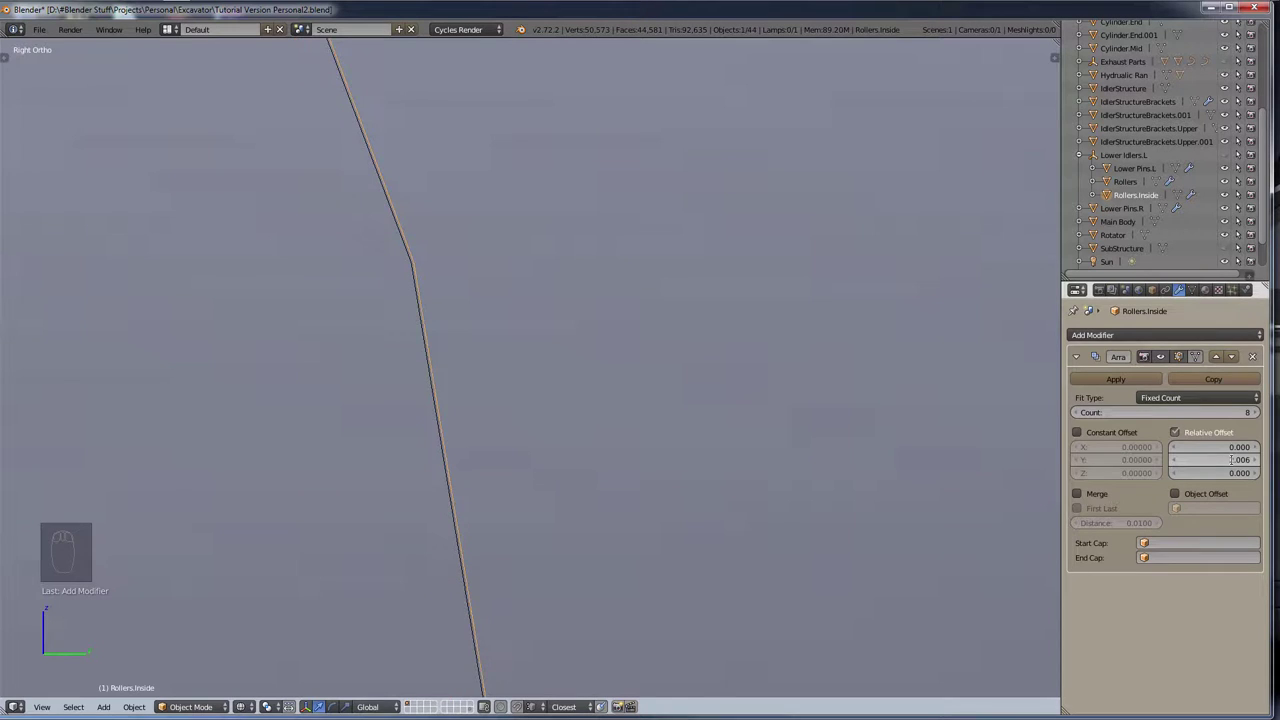
# Step: Pan along the track to check the eight inner rollers now line up
pyautogui.scroll(3)
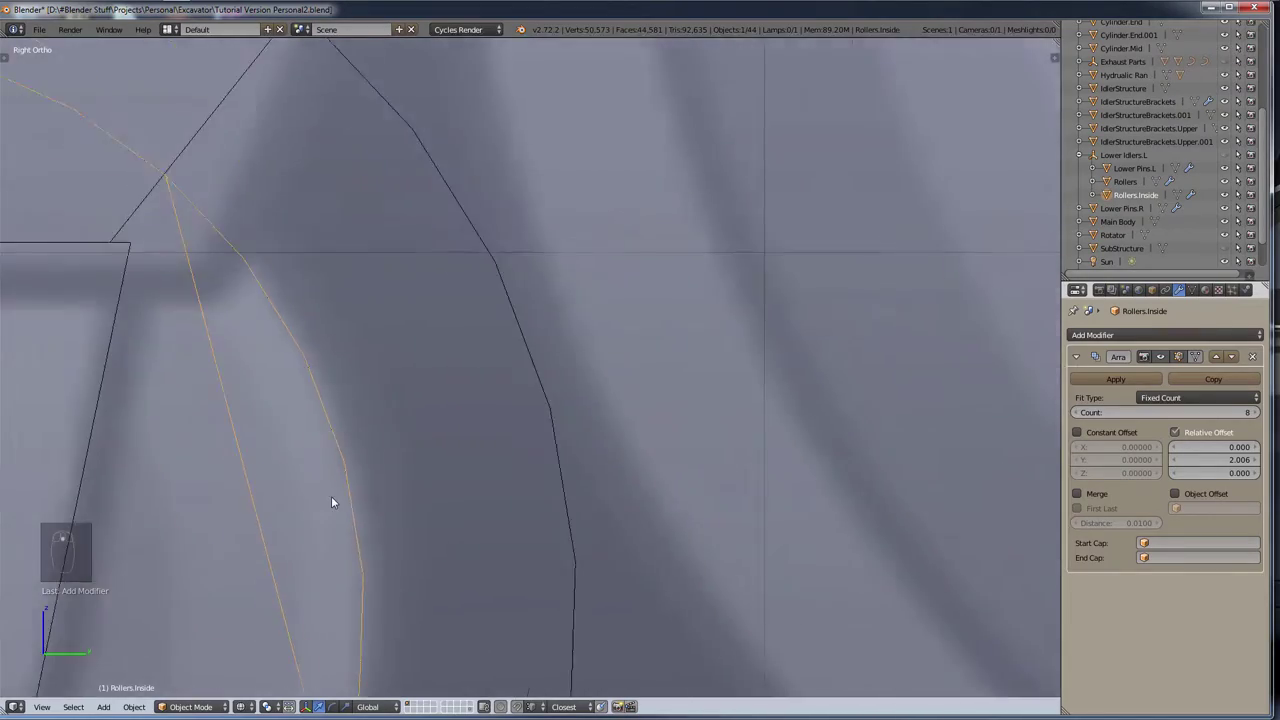
pyautogui.moveTo(829, 485); pyautogui.dragTo(679, 317)
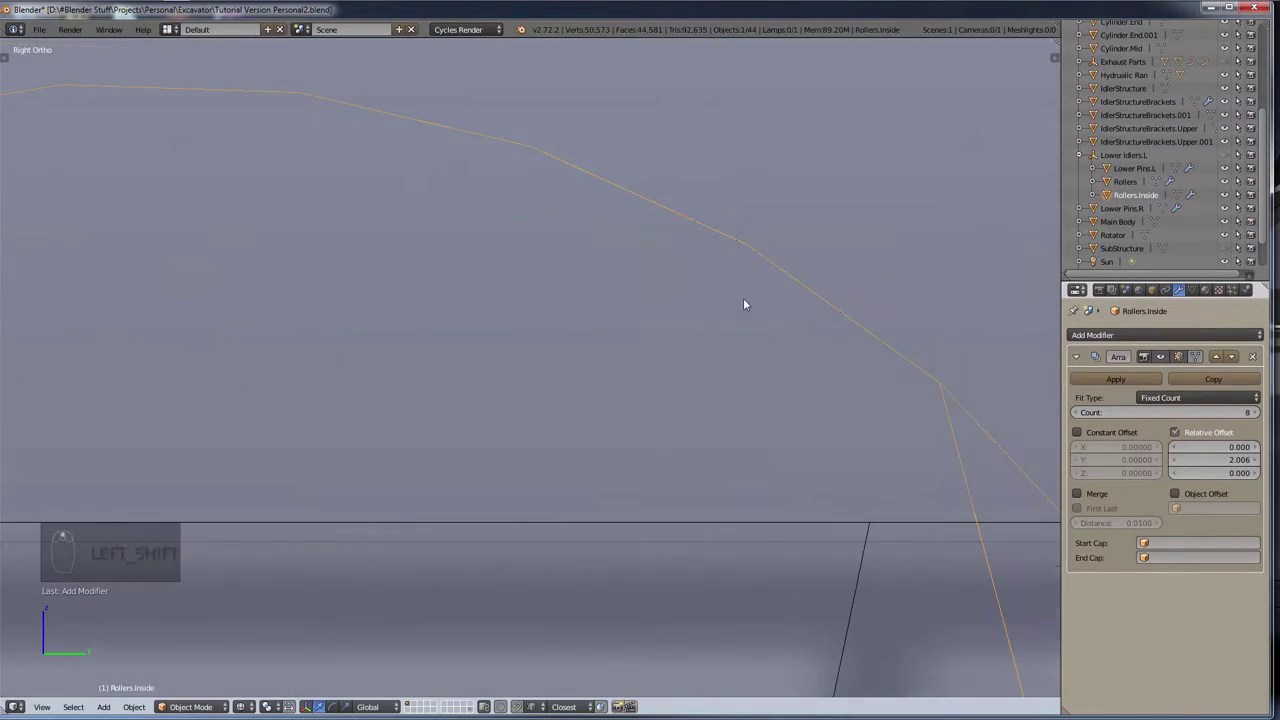
pyautogui.moveTo(499, 355); pyautogui.dragTo(627, 306)
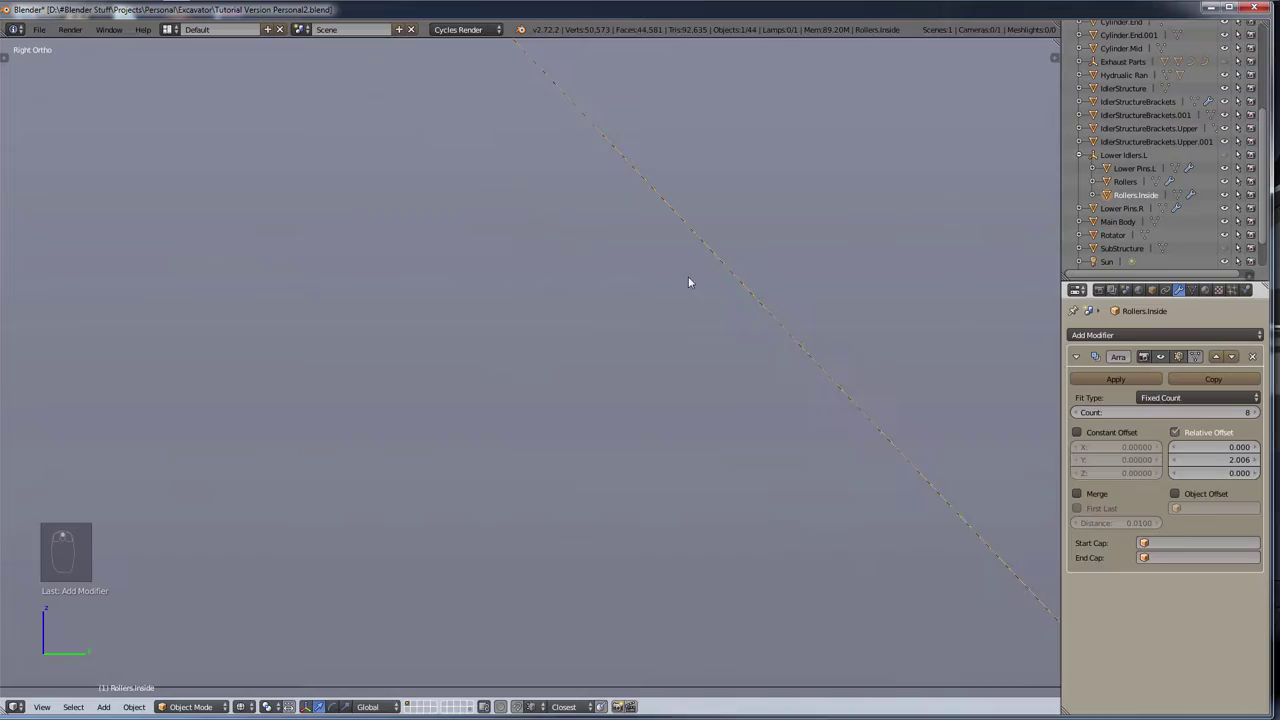
pyautogui.moveTo(811, 290); pyautogui.dragTo(719, 477)
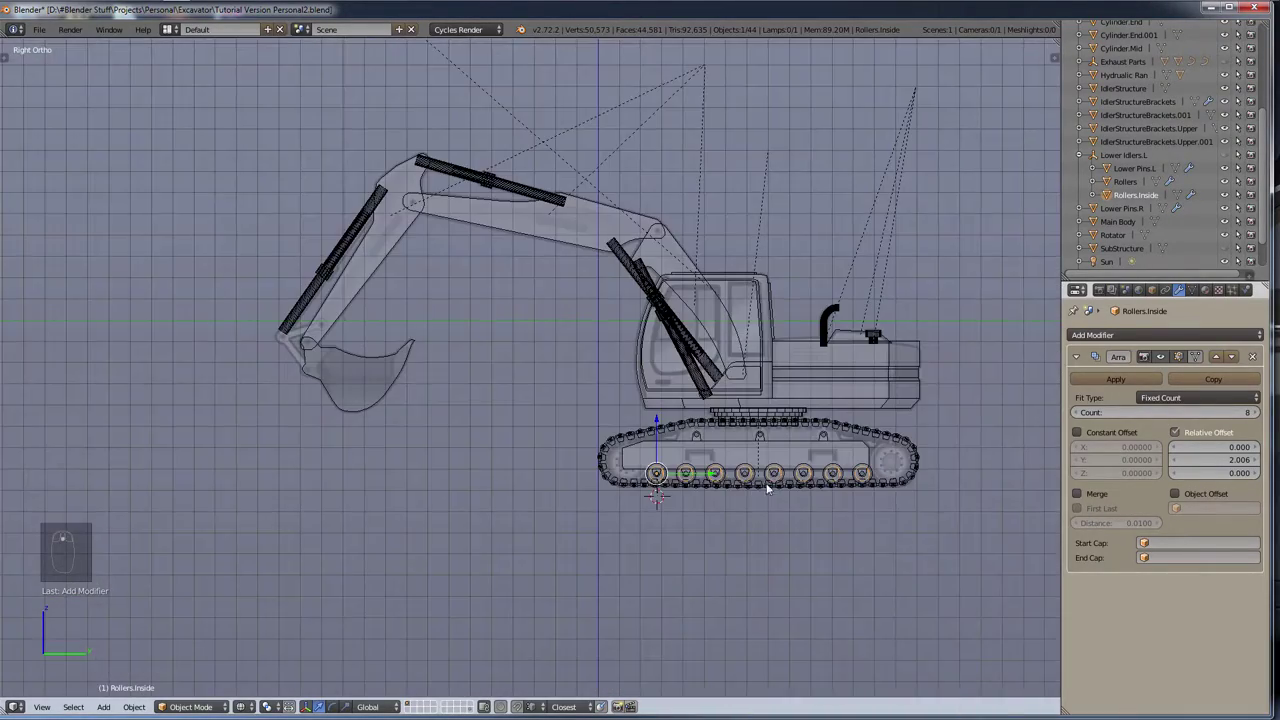
# Step: Inspect the evenly spaced rollers in solid shading, then return to the right side view
pyautogui.scroll(-3)
pyautogui.moveTo(913, 467); pyautogui.dragTo(519, 582)
pyautogui.press('z')
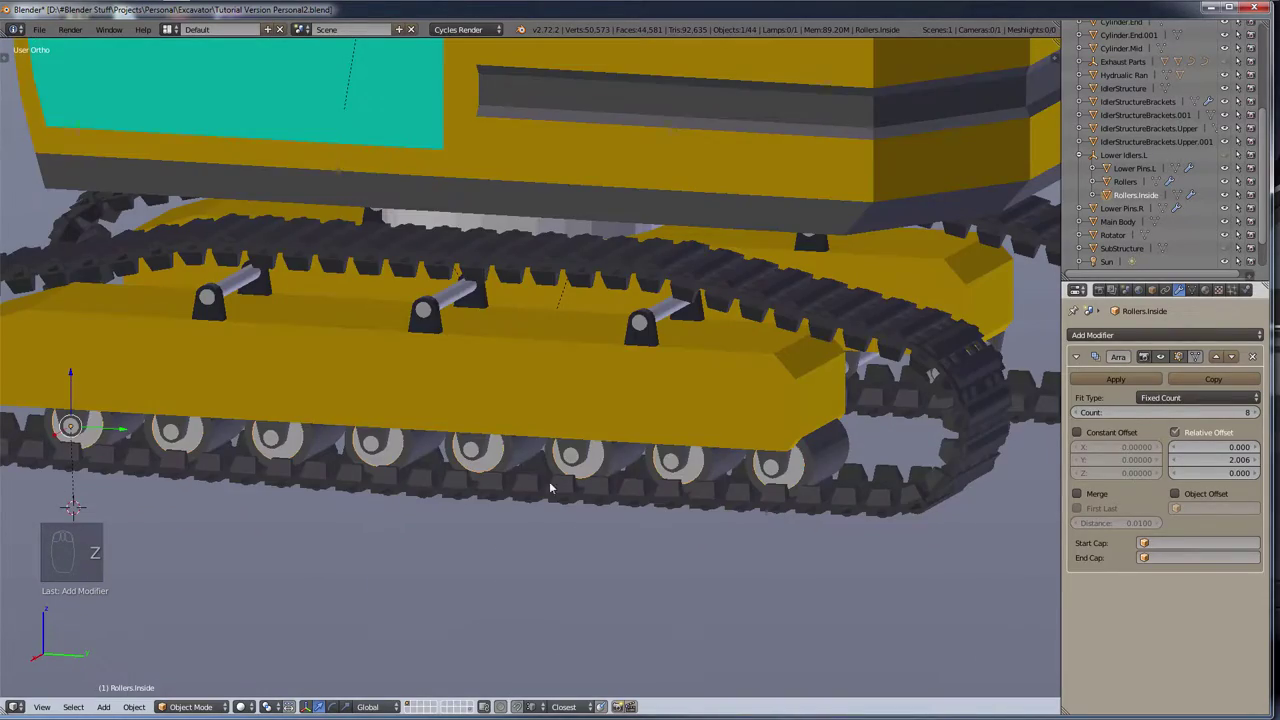
pyautogui.moveTo(622, 438); pyautogui.dragTo(756, 361)
pyautogui.moveTo(748, 358); pyautogui.dragTo(651, 432)
pyautogui.press('KP_3')
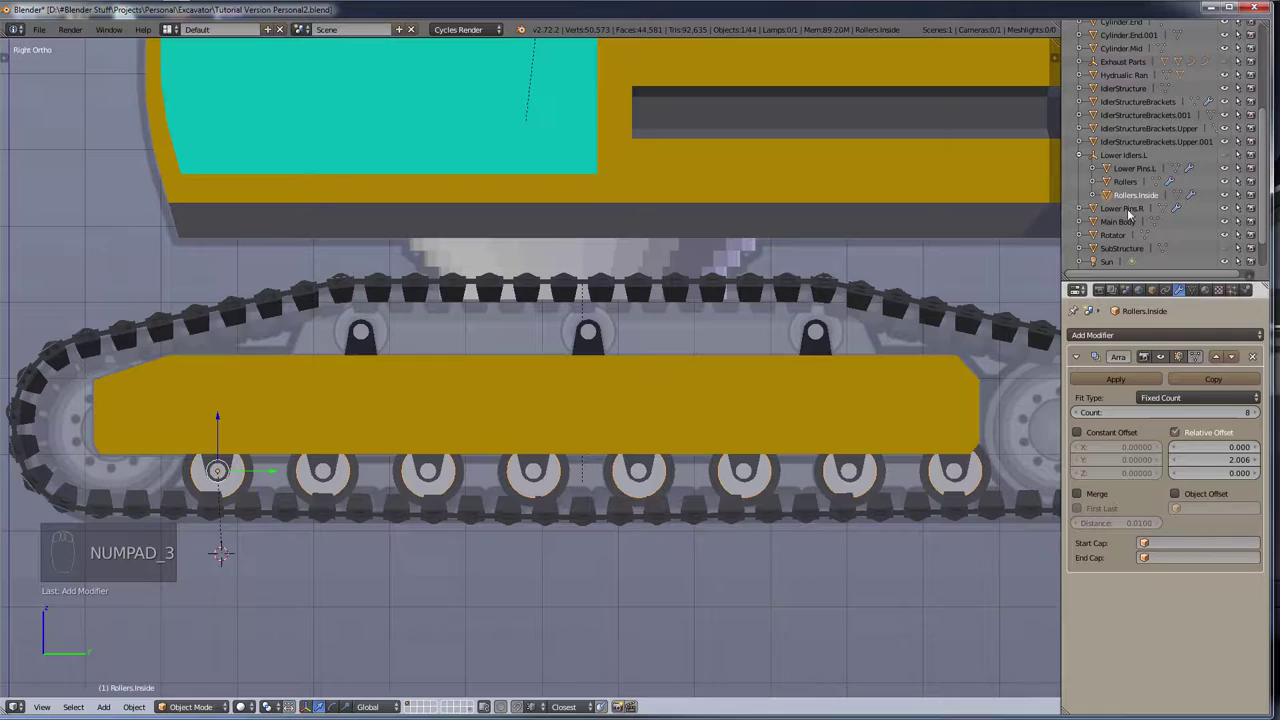
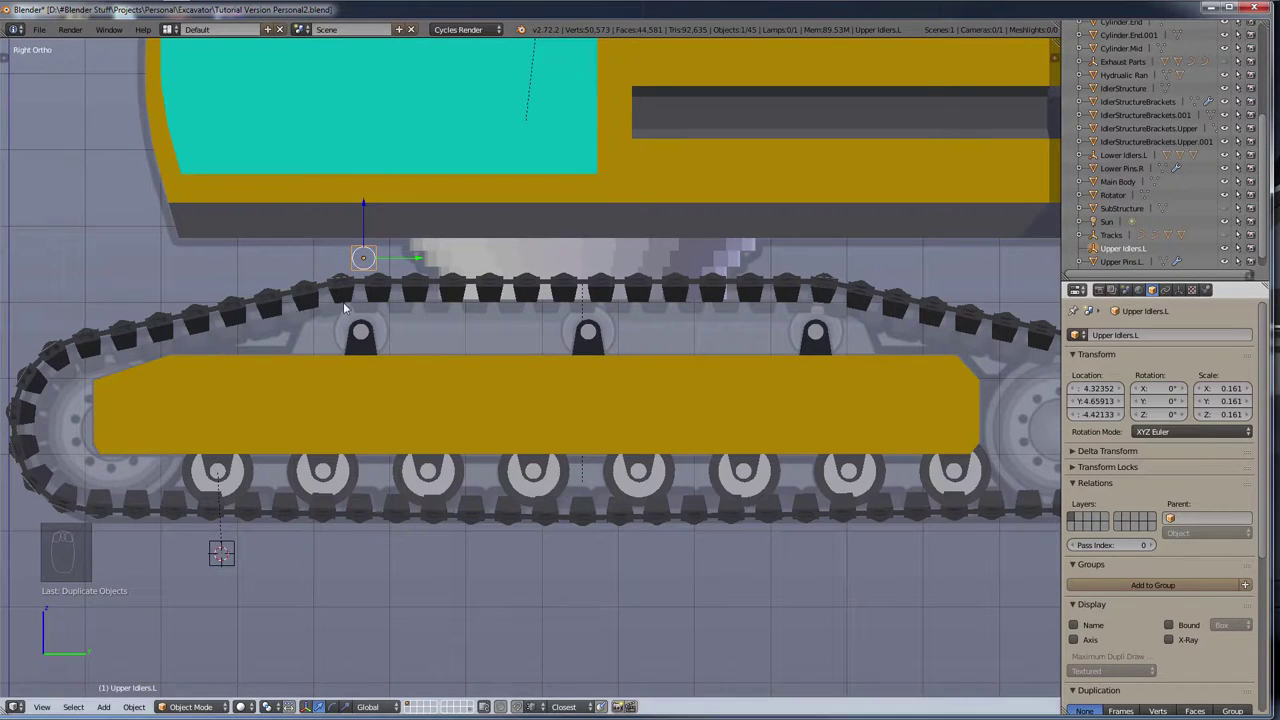
# Step: Select the upper pins and then the Upper Idlers.L empty
pyautogui.moveTo(251, 471); pyautogui.dragTo(705, 262)
pyautogui.middleClick(232, 475)
pyautogui.moveTo(710, 245); pyautogui.dragTo(558, 385)
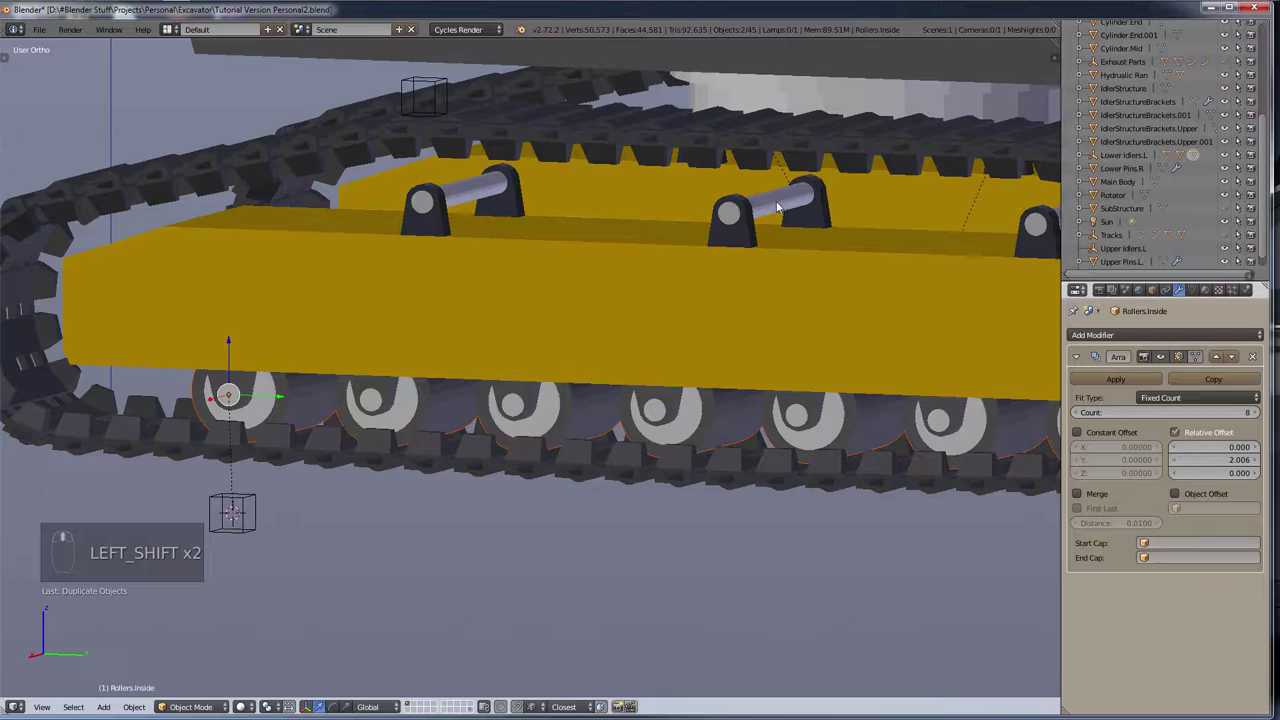
pyautogui.click(776, 202)
pyautogui.moveTo(776, 202); pyautogui.dragTo(1159, 216)
pyautogui.moveTo(1172, 198); pyautogui.dragTo(1124, 241)
pyautogui.moveTo(1119, 238); pyautogui.dragTo(780, 264)
pyautogui.moveTo(1119, 238); pyautogui.dragTo(769, 257)
# Step: Parent the upper pins to Upper Idlers.L with Object (Keep Transform)
pyautogui.press('ctrl+shift+p')
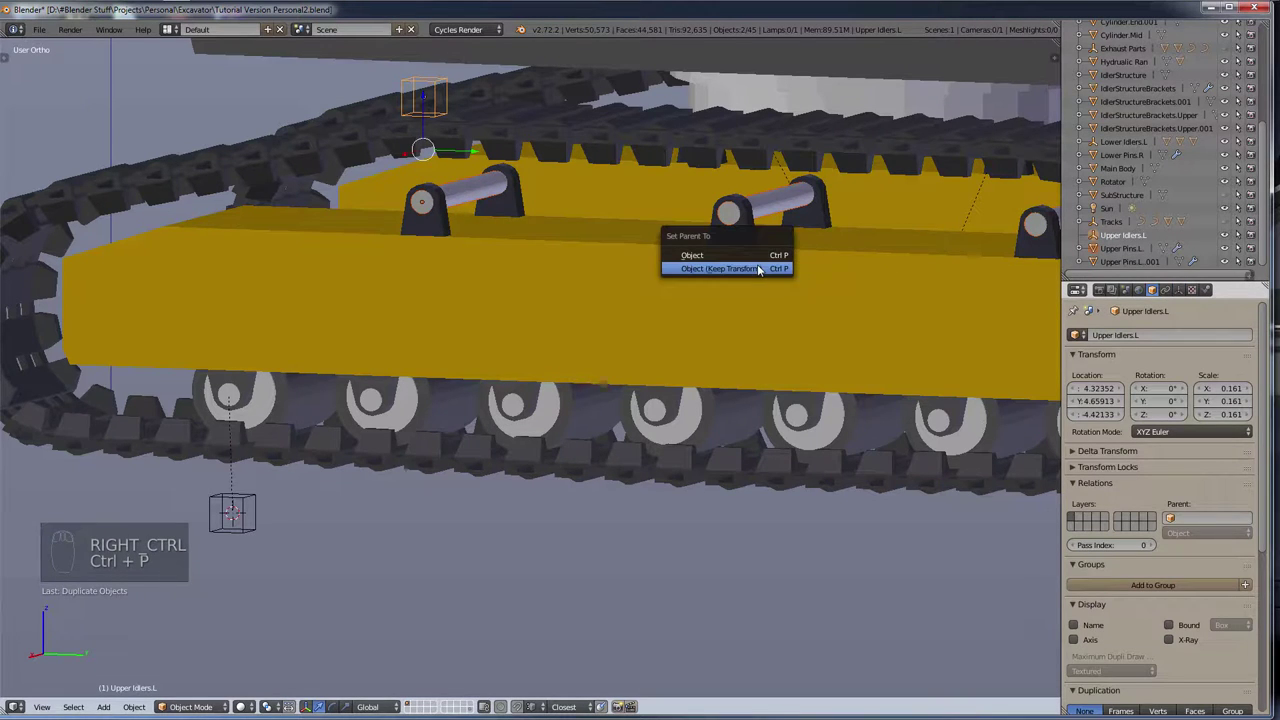
pyautogui.press('ctrl+z')
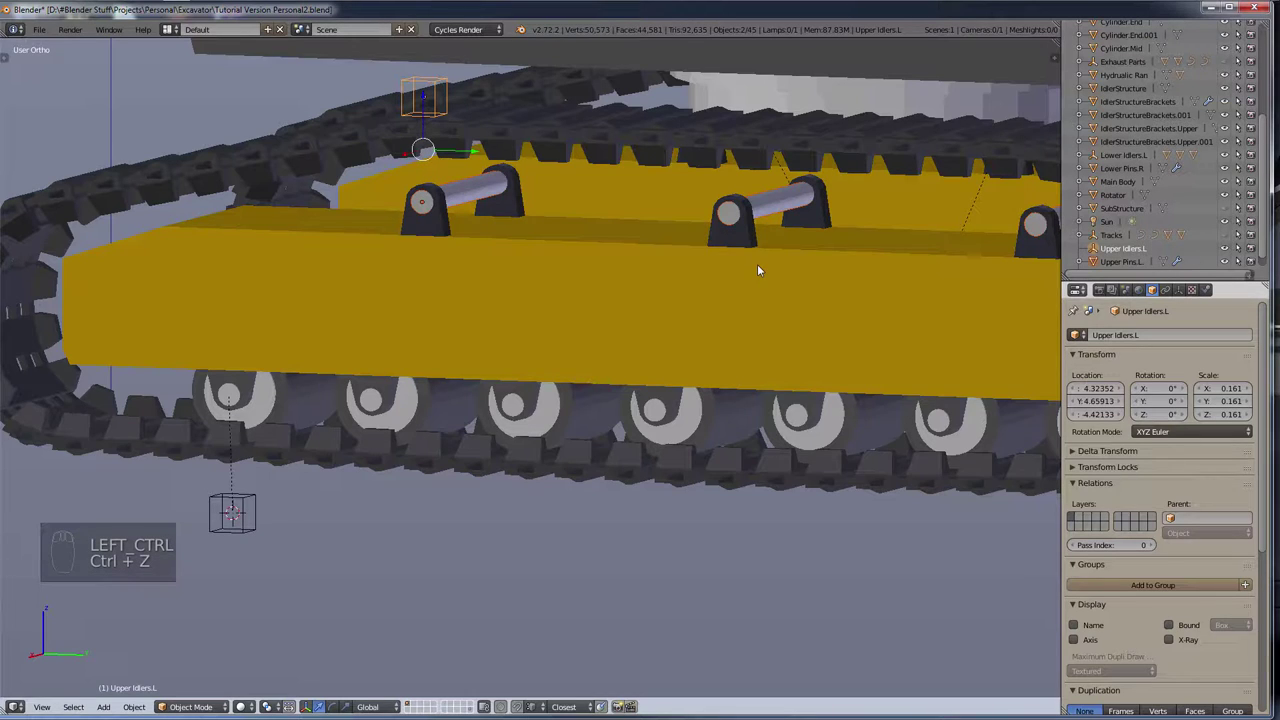
pyautogui.press('ctrl+p')
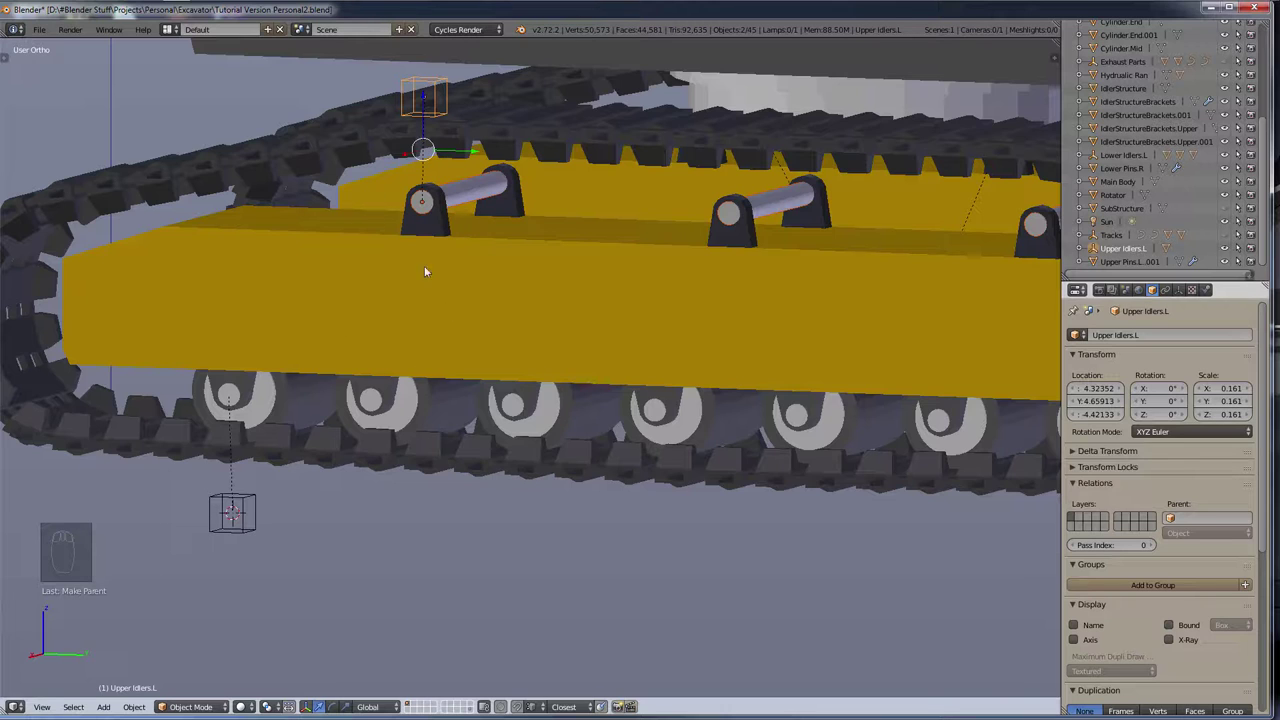
pyautogui.moveTo(294, 403); pyautogui.dragTo(391, 362)
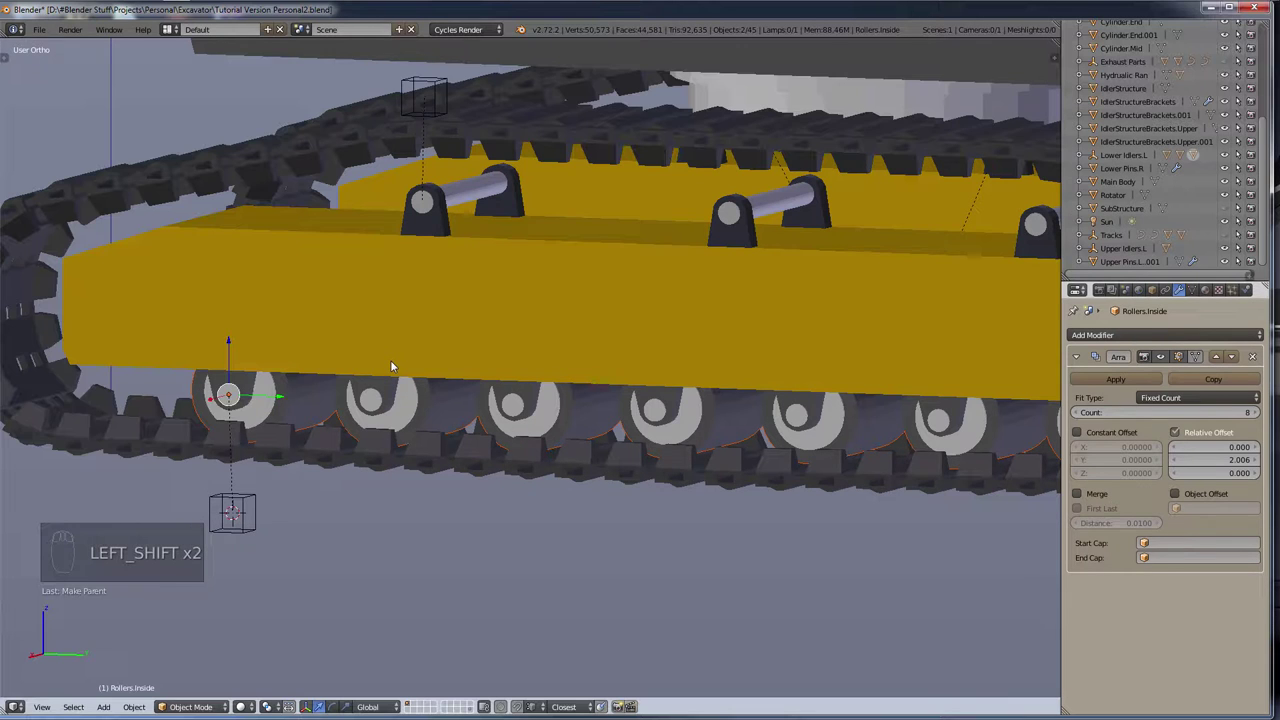
# Step: Duplicate Rollers and Rollers.Inside and move the copies up onto the track top
pyautogui.press('shift+d')
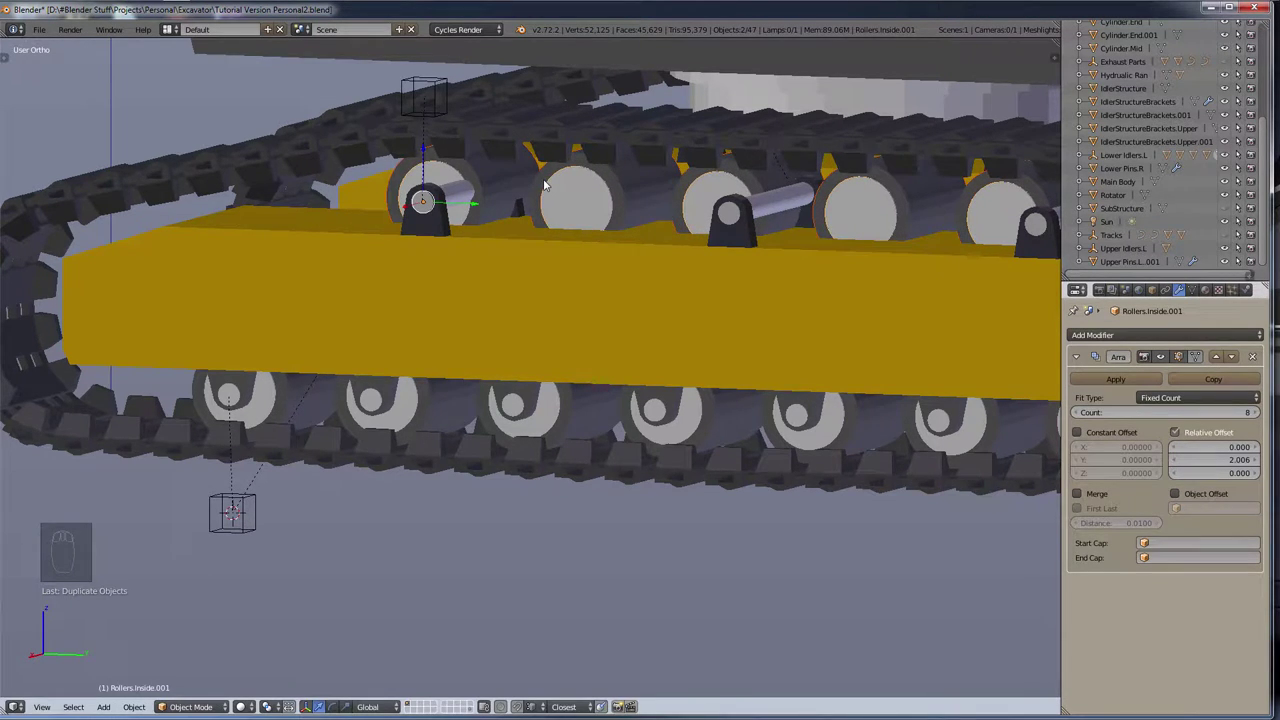
pyautogui.press('KP_3')
pyautogui.moveTo(392, 172); pyautogui.dragTo(468, 252)
pyautogui.press('g')
pyautogui.moveTo(473, 266); pyautogui.dragTo(468, 277)
pyautogui.press('alt+p')
pyautogui.moveTo(477, 250); pyautogui.dragTo(477, 270)
pyautogui.press('g')
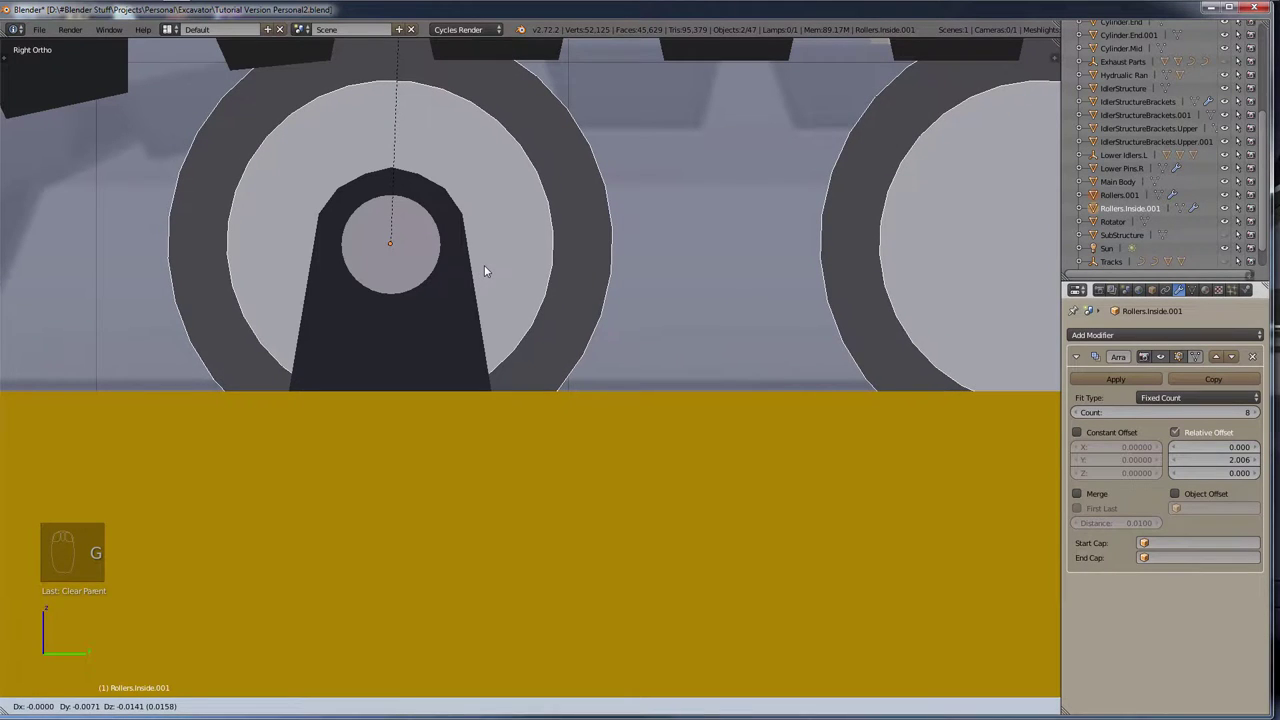
# Step: Fine-slide the copied rollers so they sit lined up with the upper pins
pyautogui.moveTo(344, 235); pyautogui.dragTo(421, 281)
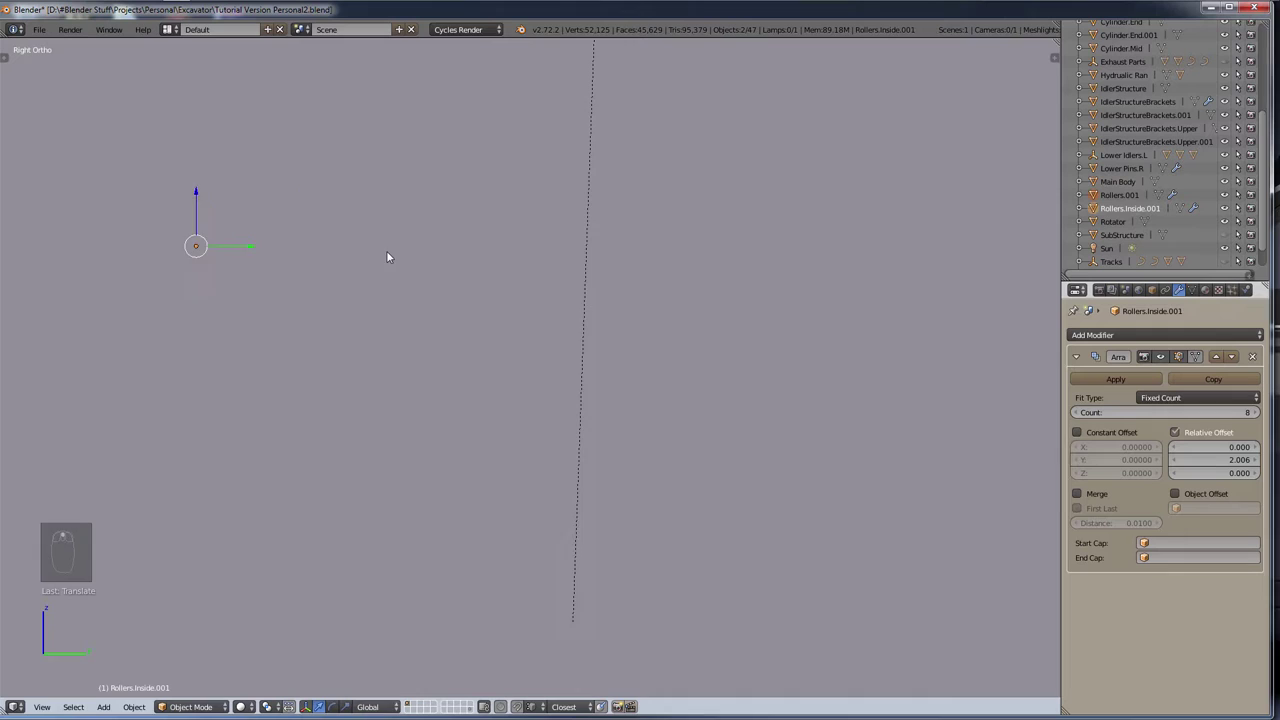
pyautogui.moveTo(445, 373); pyautogui.dragTo(363, 402)
pyautogui.press('shift+g')
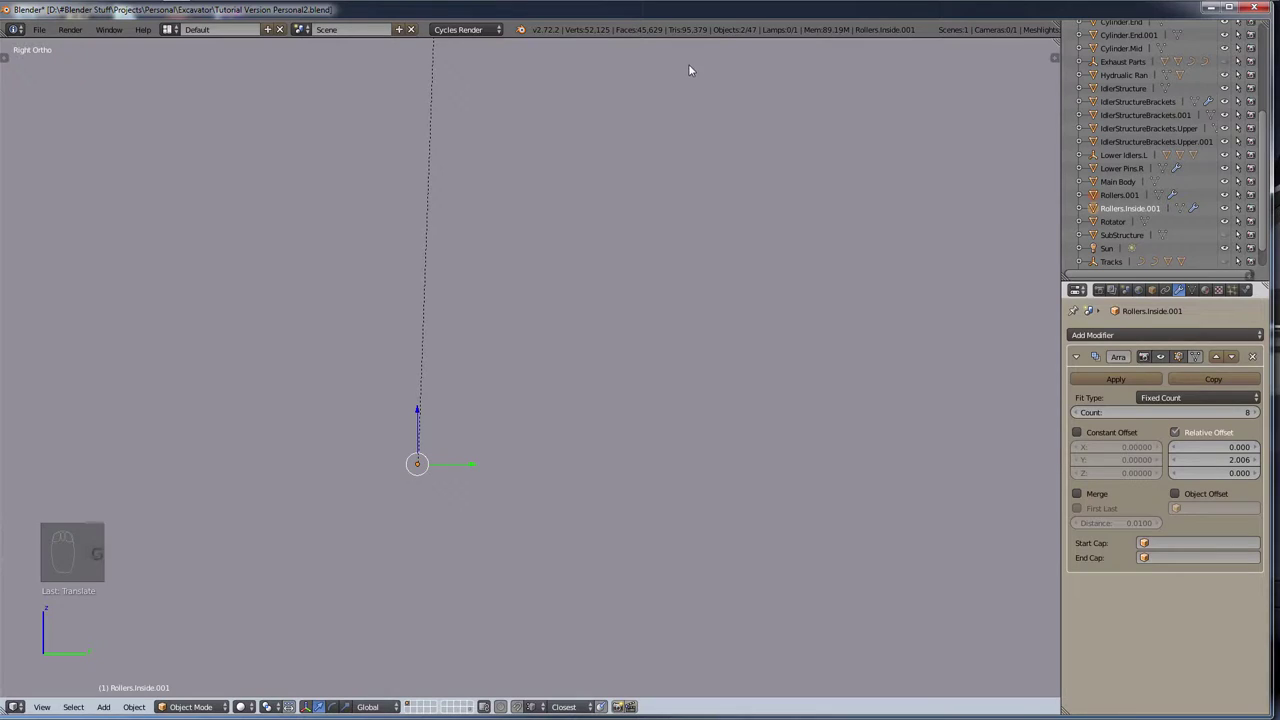
pyautogui.moveTo(678, 64); pyautogui.dragTo(295, 493)
pyautogui.press('g')
pyautogui.moveTo(307, 519); pyautogui.dragTo(594, 458)
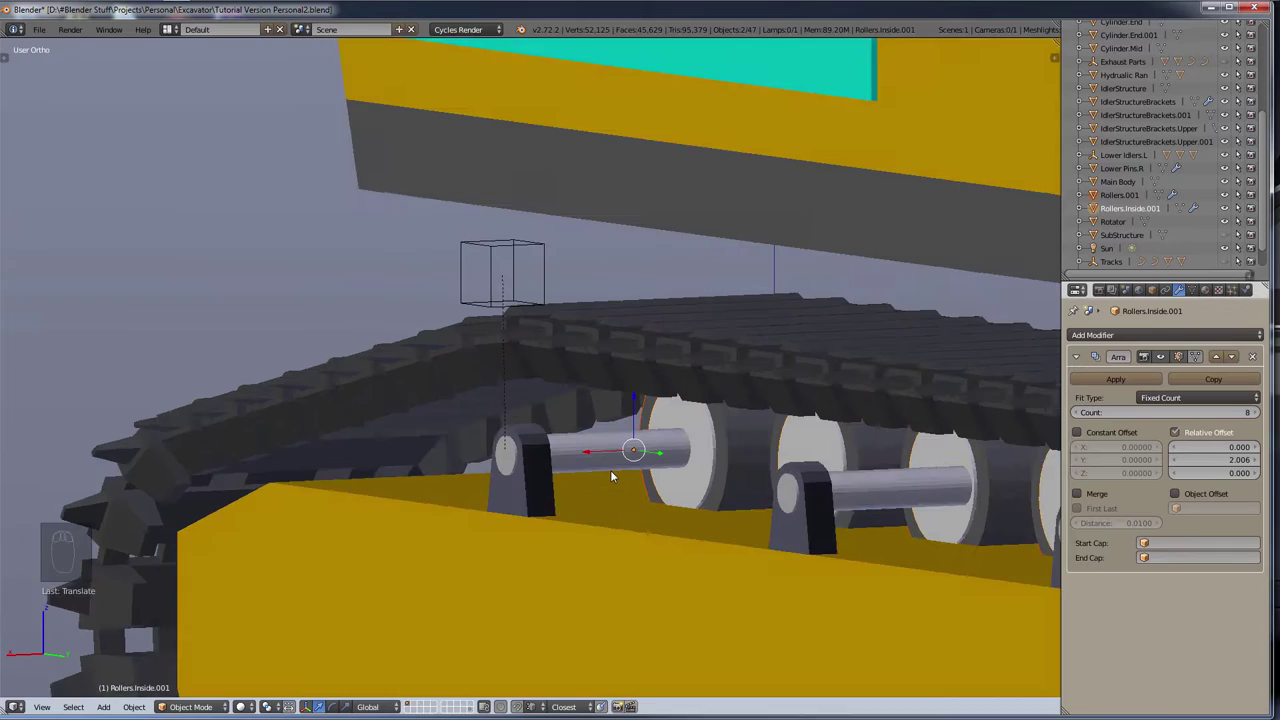
pyautogui.press('g')
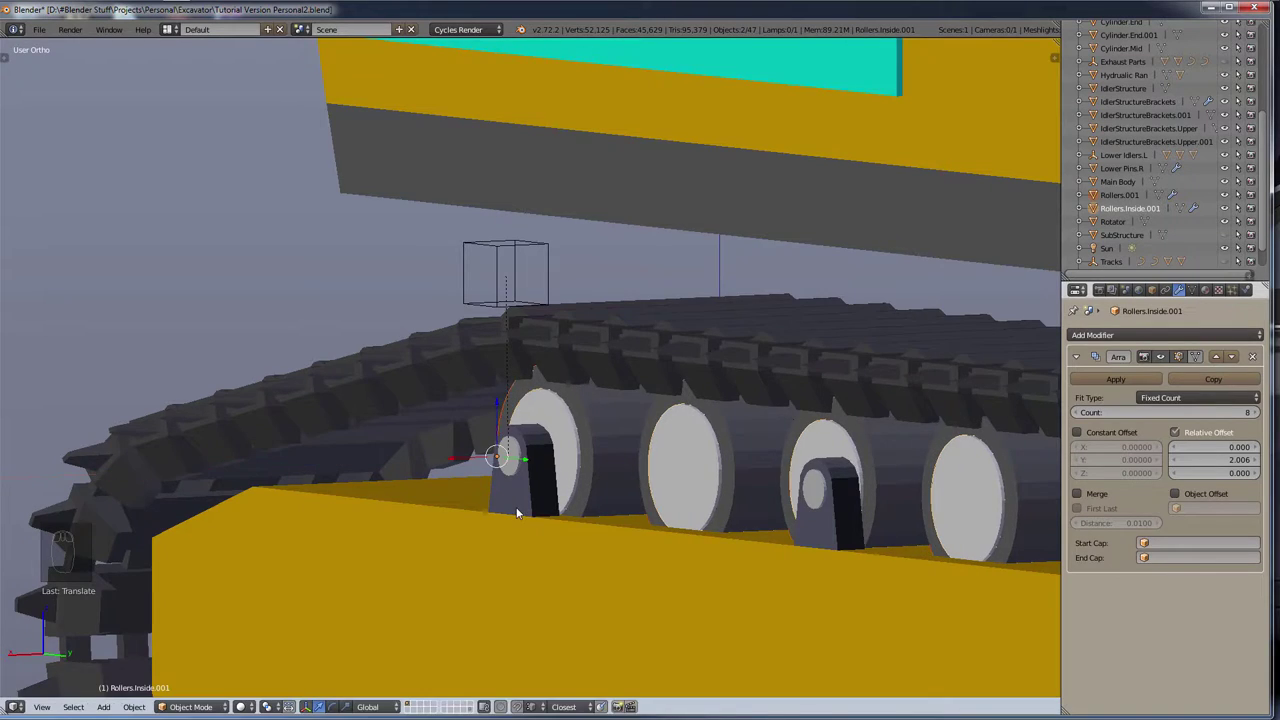
# Step: Orbit around the top of the track checking the upper rollers' fit
pyautogui.moveTo(525, 425); pyautogui.dragTo(548, 352)
pyautogui.scroll(-3)
pyautogui.moveTo(555, 362); pyautogui.dragTo(489, 472)
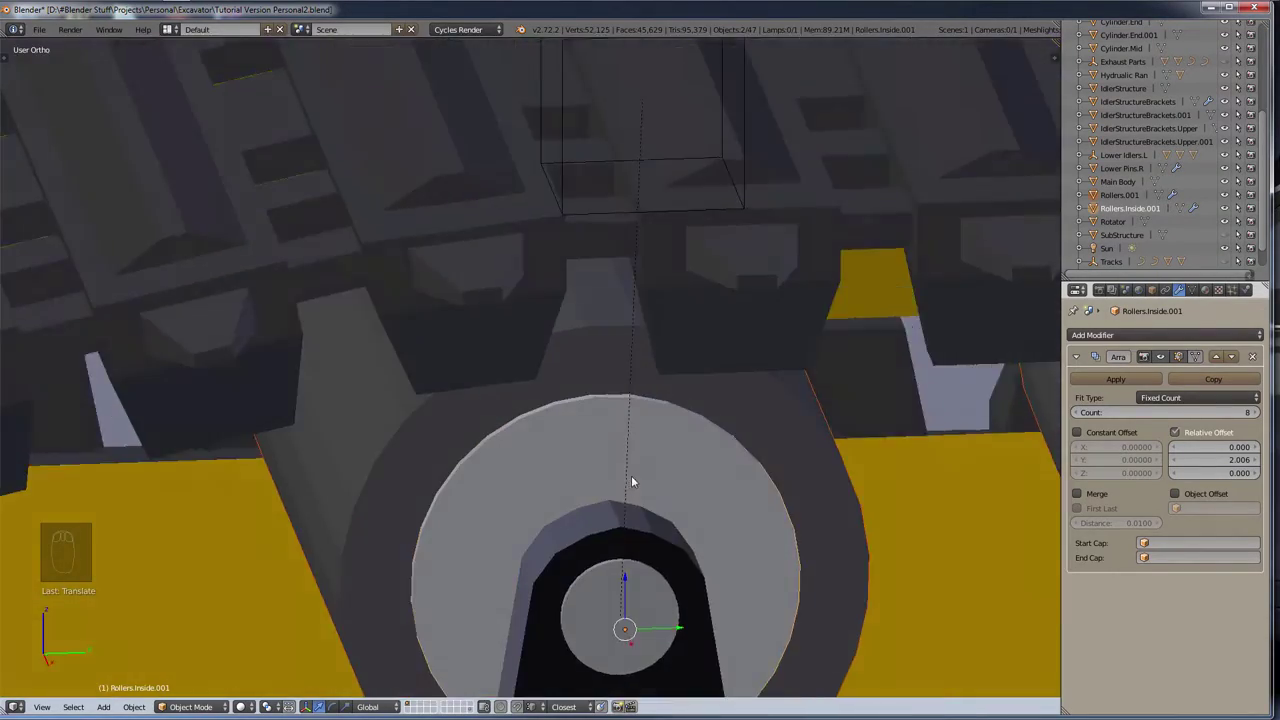
pyautogui.moveTo(568, 506); pyautogui.dragTo(346, 540)
pyautogui.scroll(3)
pyautogui.scroll(-3)
pyautogui.scroll(3)
pyautogui.moveTo(374, 603); pyautogui.dragTo(464, 702)
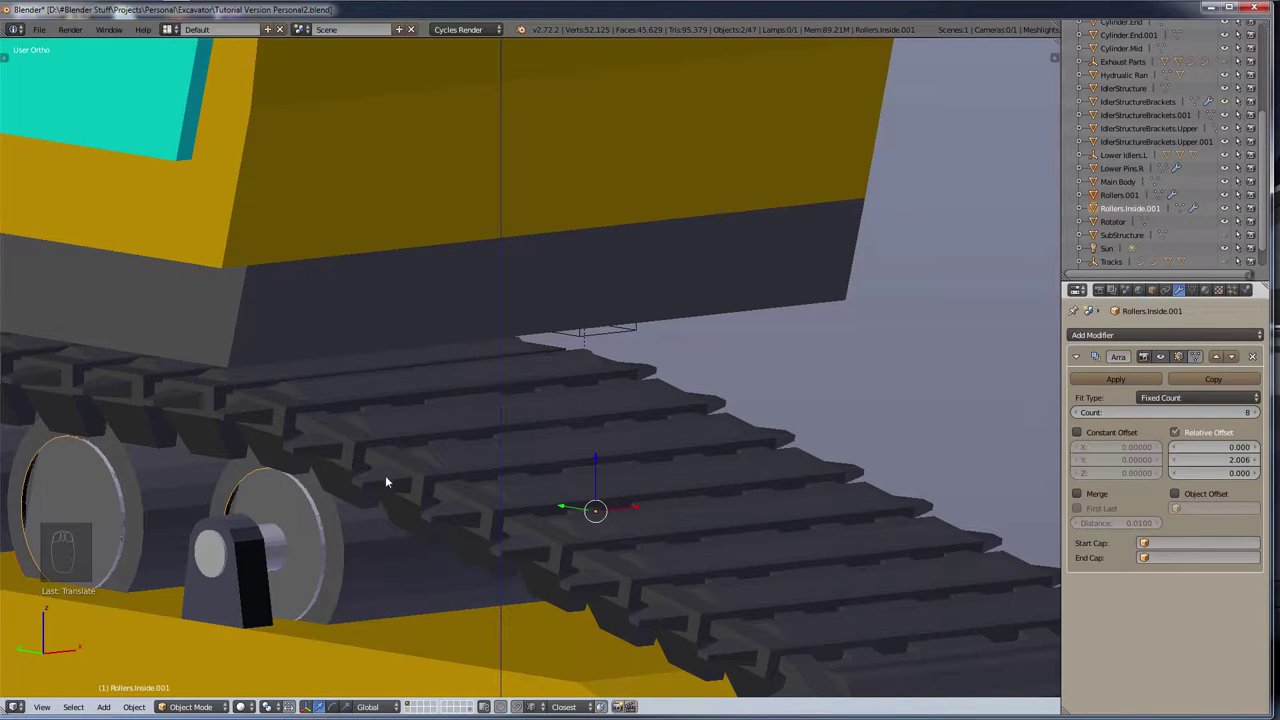
pyautogui.middleClick(336, 464)
pyautogui.scroll(3)
pyautogui.moveTo(322, 548); pyautogui.dragTo(289, 535)
pyautogui.press('g')
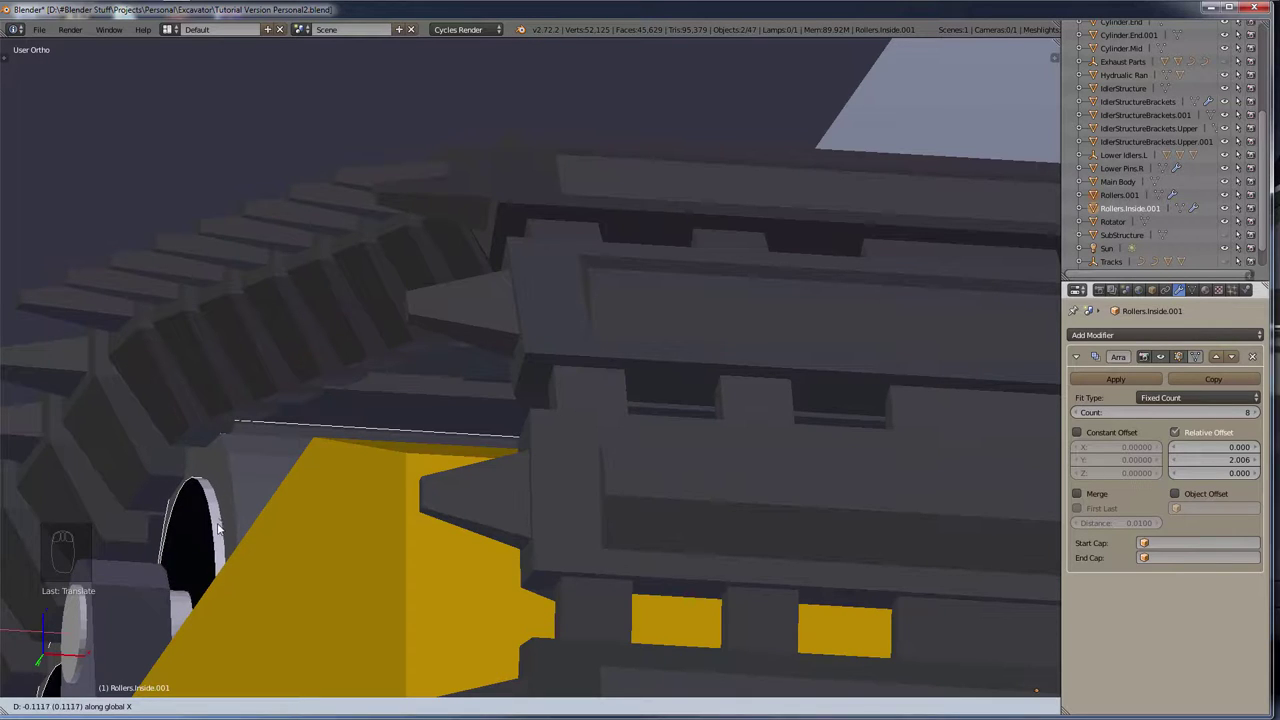
# Step: Orbit to the track end and front to look closely at a roller
pyautogui.middleClick(222, 525)
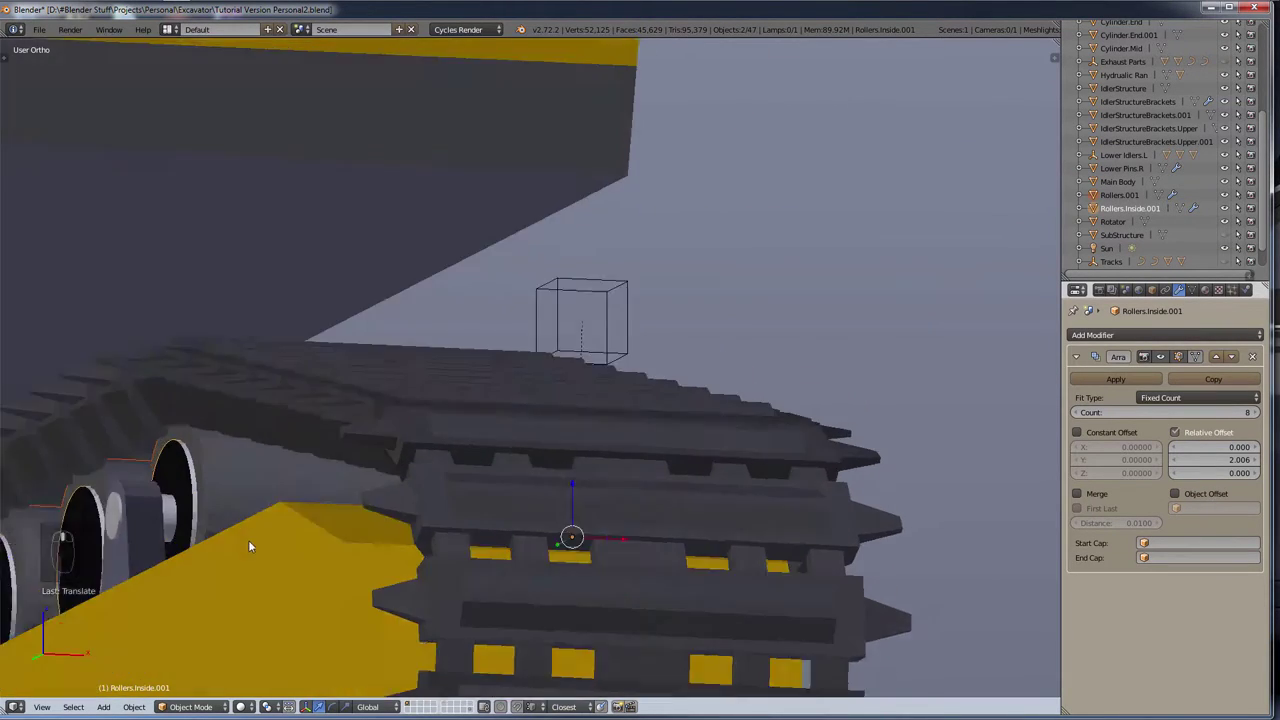
pyautogui.middleClick(246, 572)
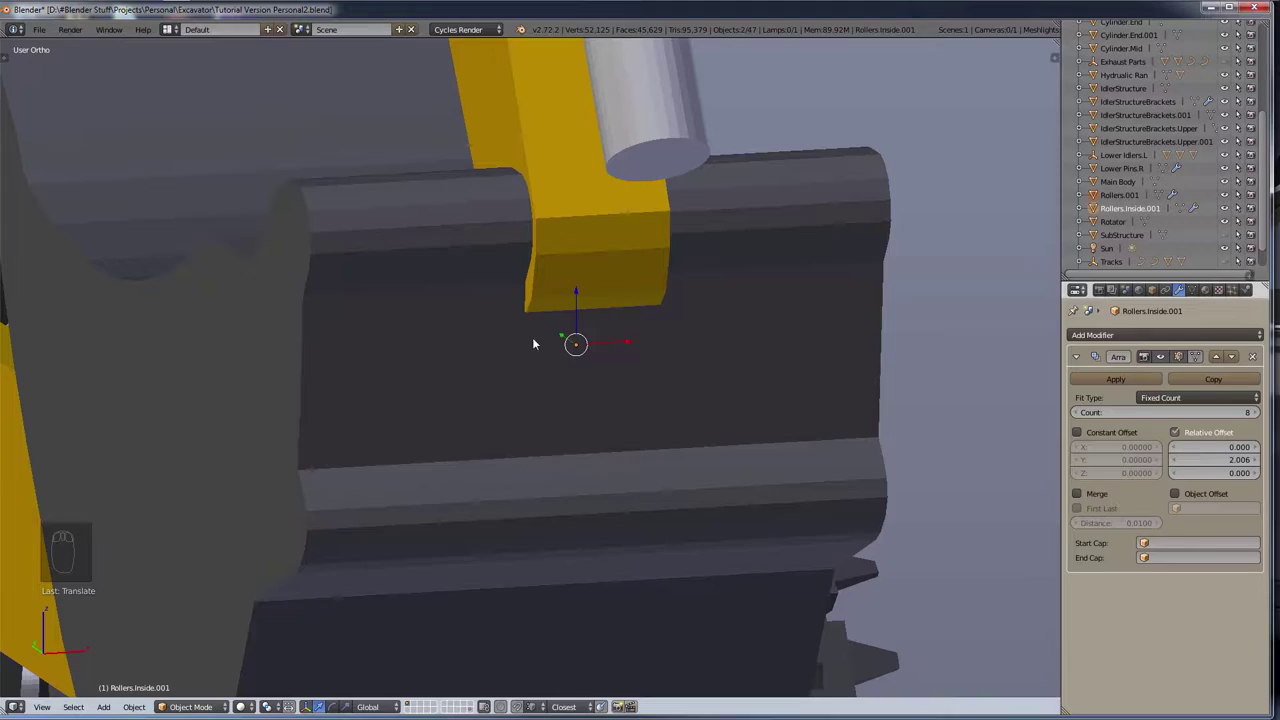
pyautogui.moveTo(775, 326); pyautogui.dragTo(793, 478)
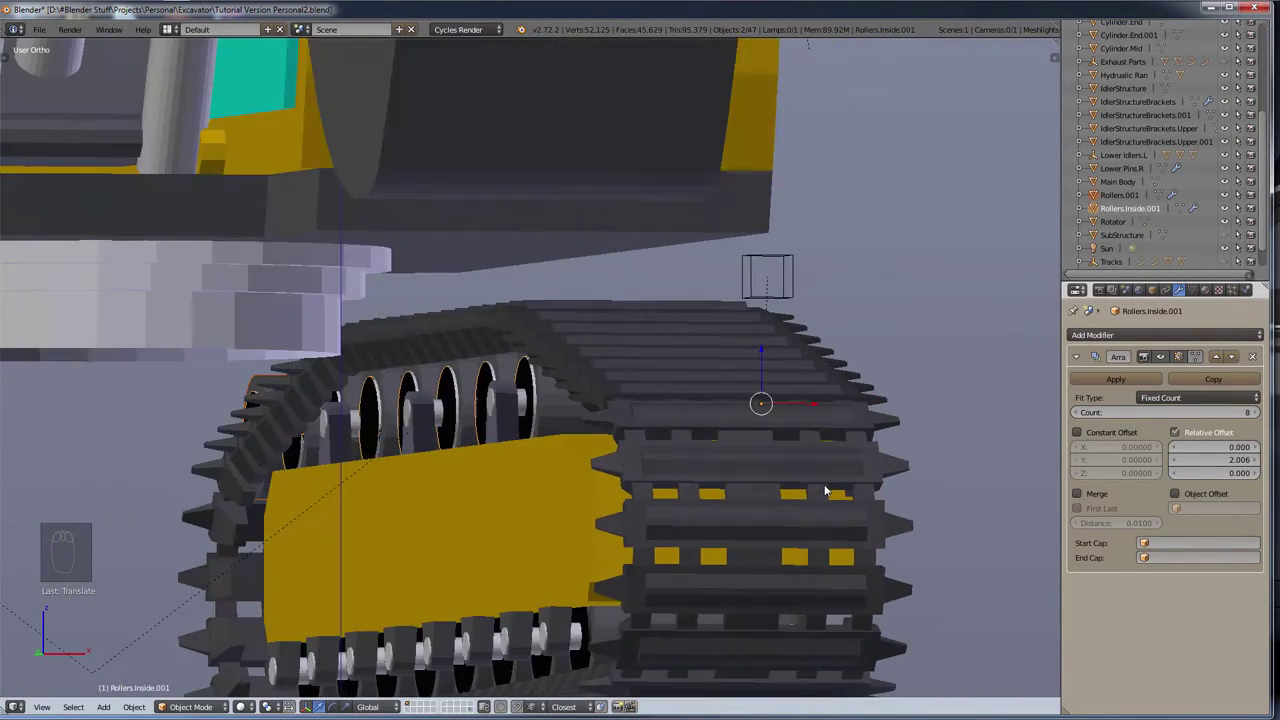
pyautogui.scroll(3)
pyautogui.moveTo(619, 395); pyautogui.dragTo(654, 399)
pyautogui.moveTo(728, 412); pyautogui.dragTo(831, 397)
pyautogui.moveTo(831, 397); pyautogui.dragTo(823, 417)
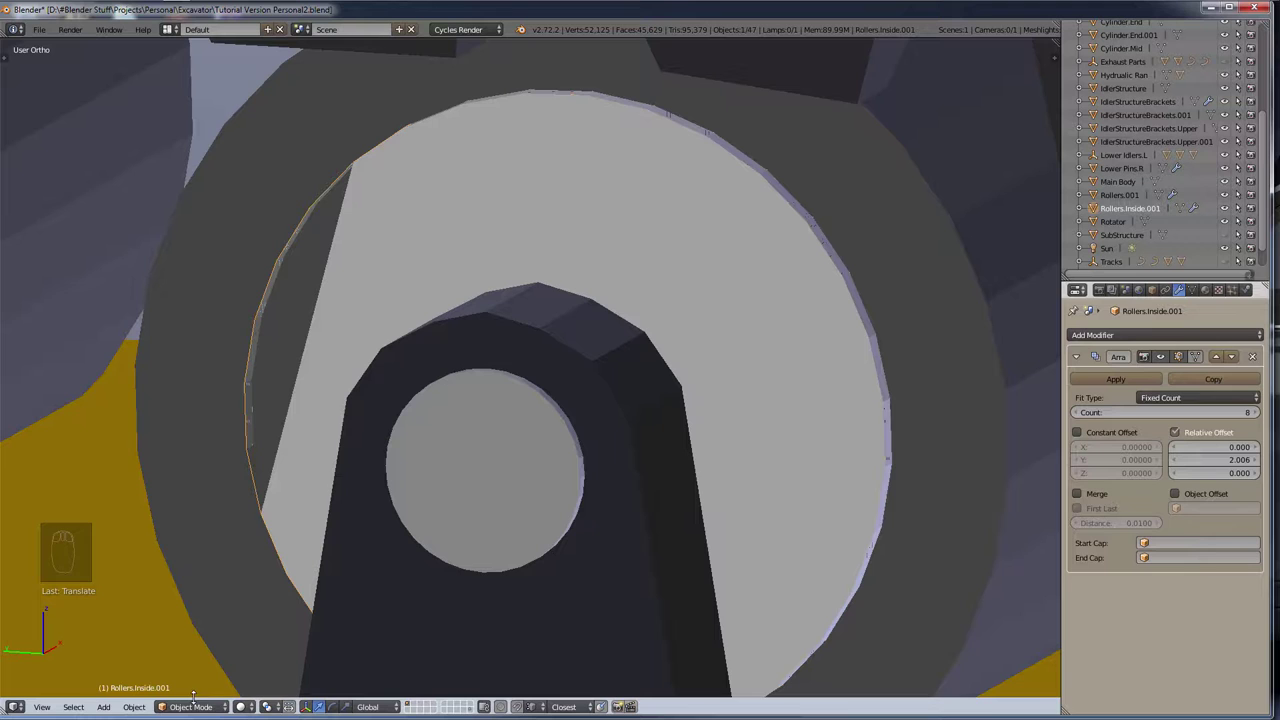
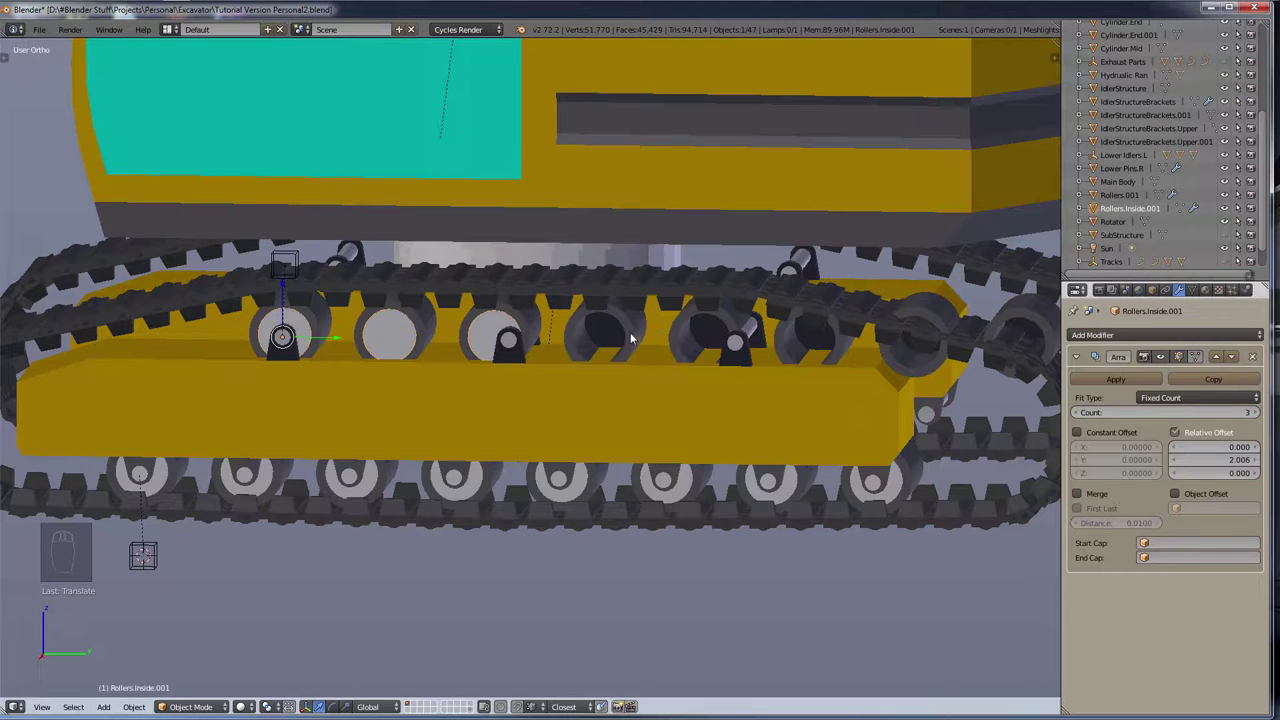
# Step: Parent Rollers.001, Rollers.Inside.001 and Upper Pins.L to the Upper Idlers.L empty
pyautogui.moveTo(630, 334); pyautogui.dragTo(1073, 414)
pyautogui.moveTo(1073, 414); pyautogui.dragTo(1140, 253)
pyautogui.moveTo(1149, 233); pyautogui.dragTo(1121, 277)
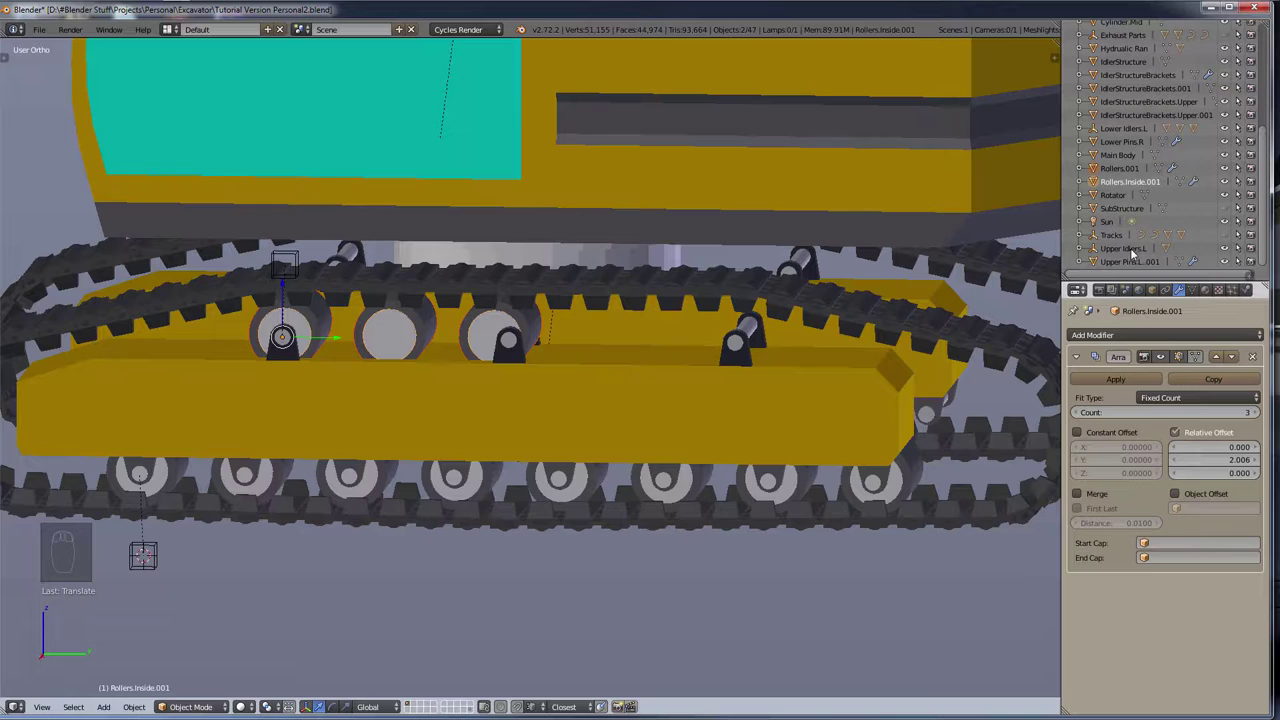
pyautogui.moveTo(1131, 250); pyautogui.dragTo(640, 461)
pyautogui.press('ctrl+shift+p')
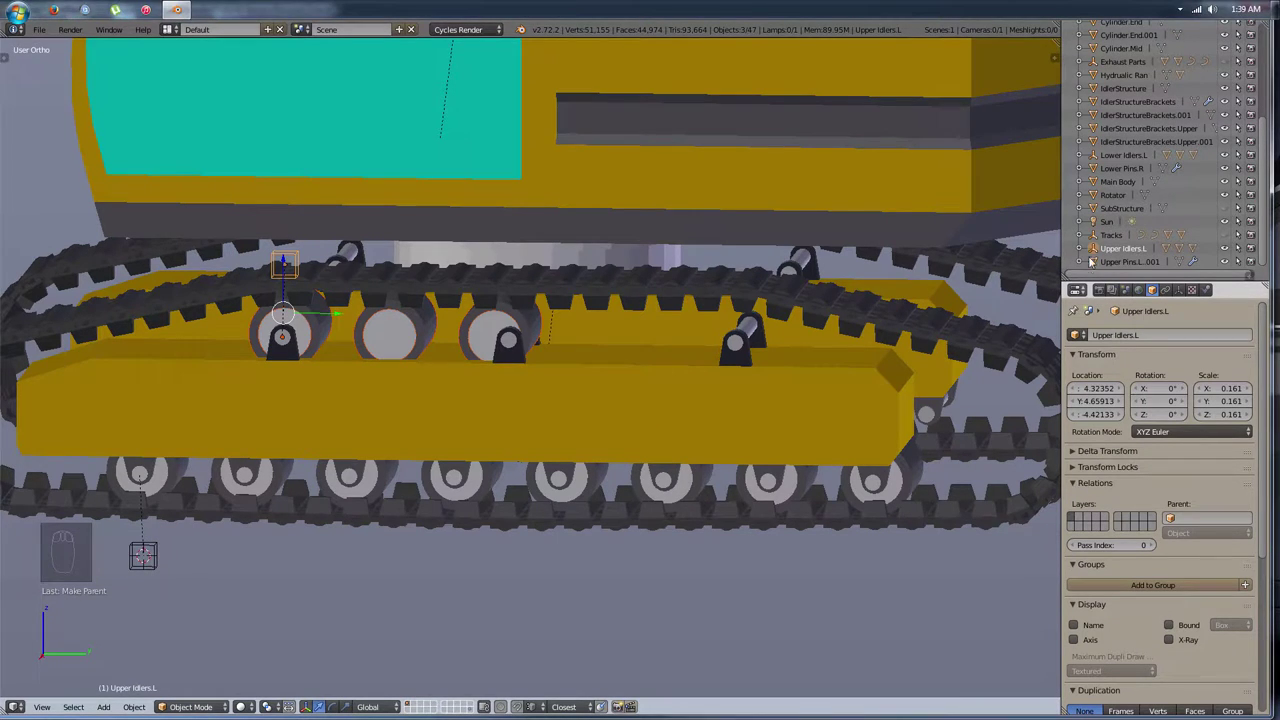
# Step: Select Rollers.001 and view the tracks from the side in wireframe to judge roller spacing
pyautogui.moveTo(1076, 249); pyautogui.dragTo(1121, 279)
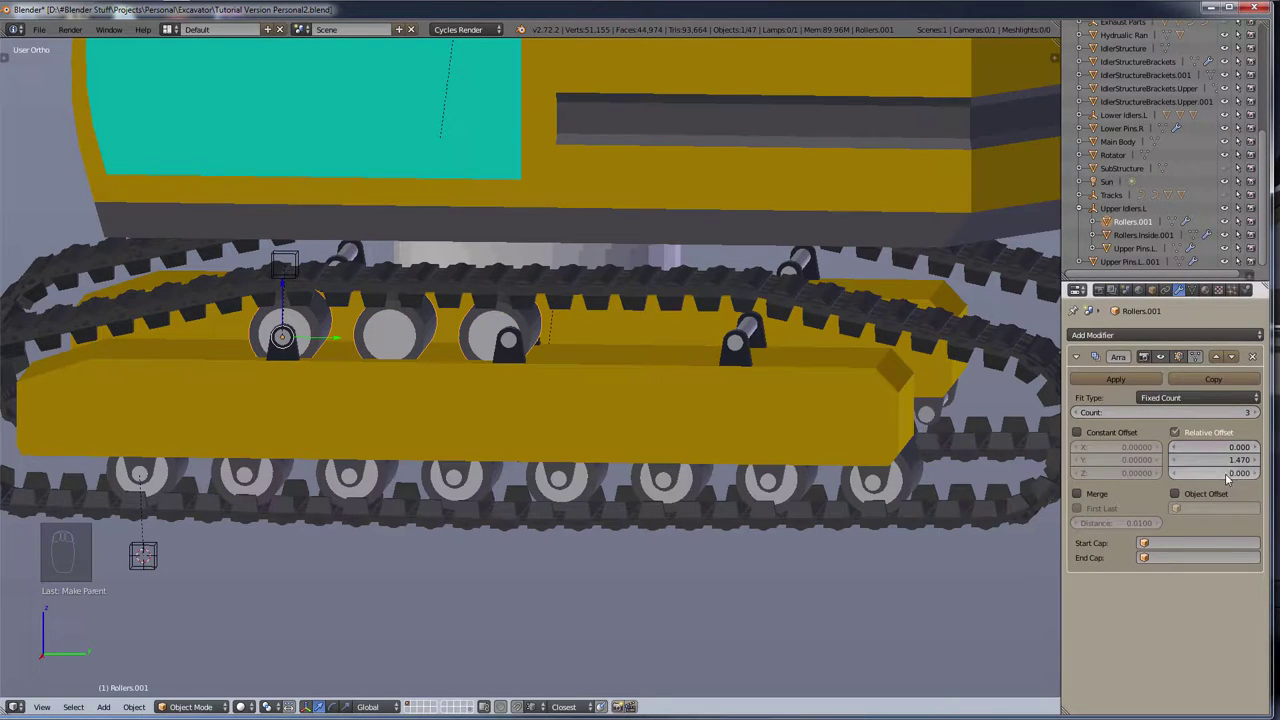
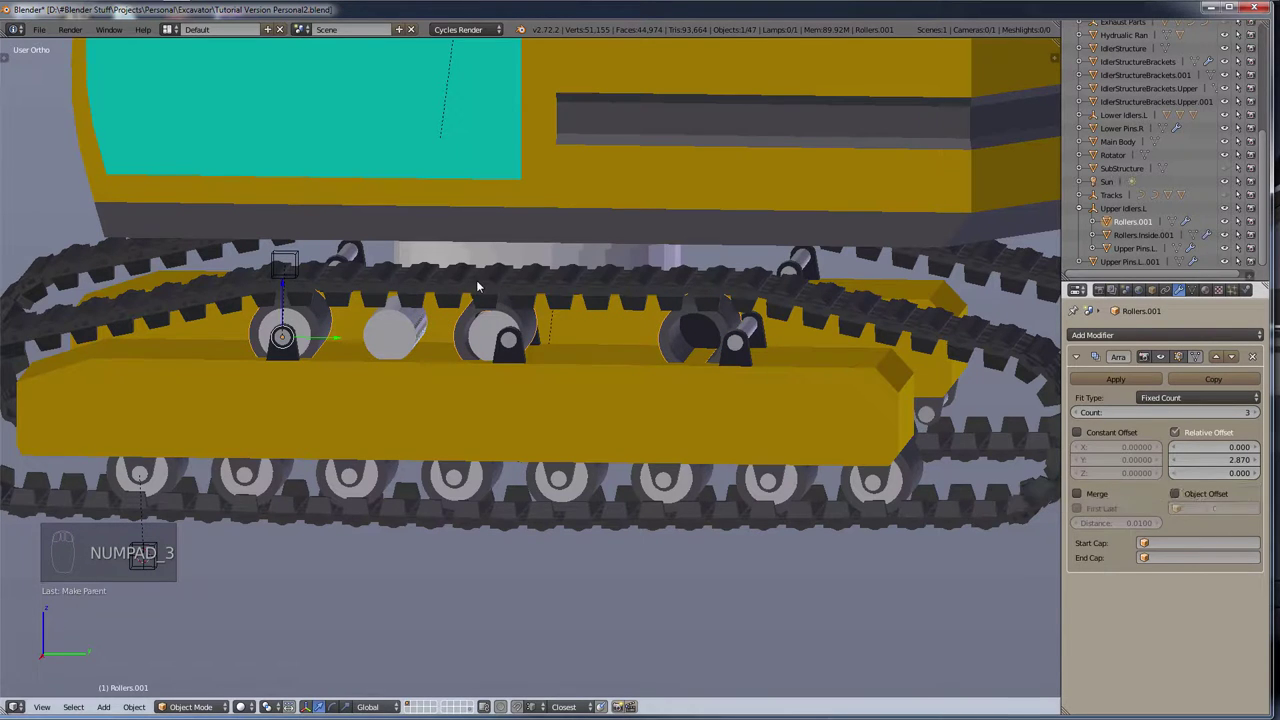
pyautogui.press('KP_3')
pyautogui.press('z')
pyautogui.middleClick(567, 257)
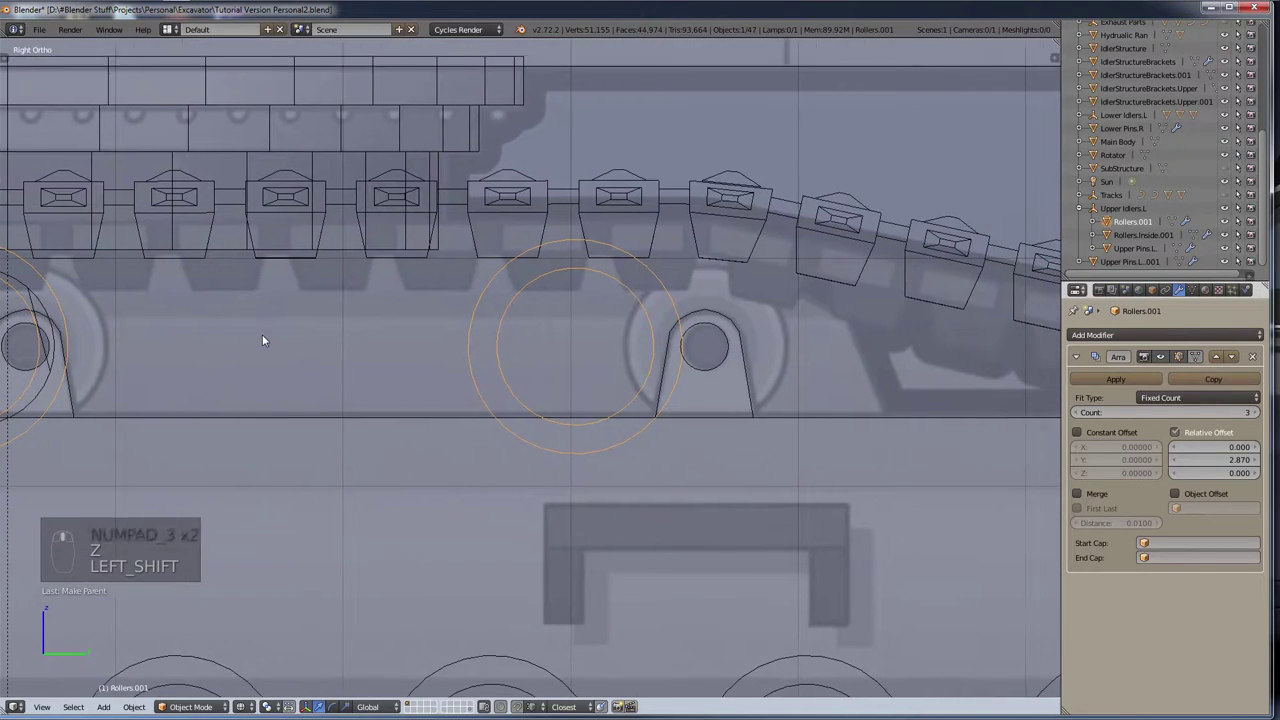
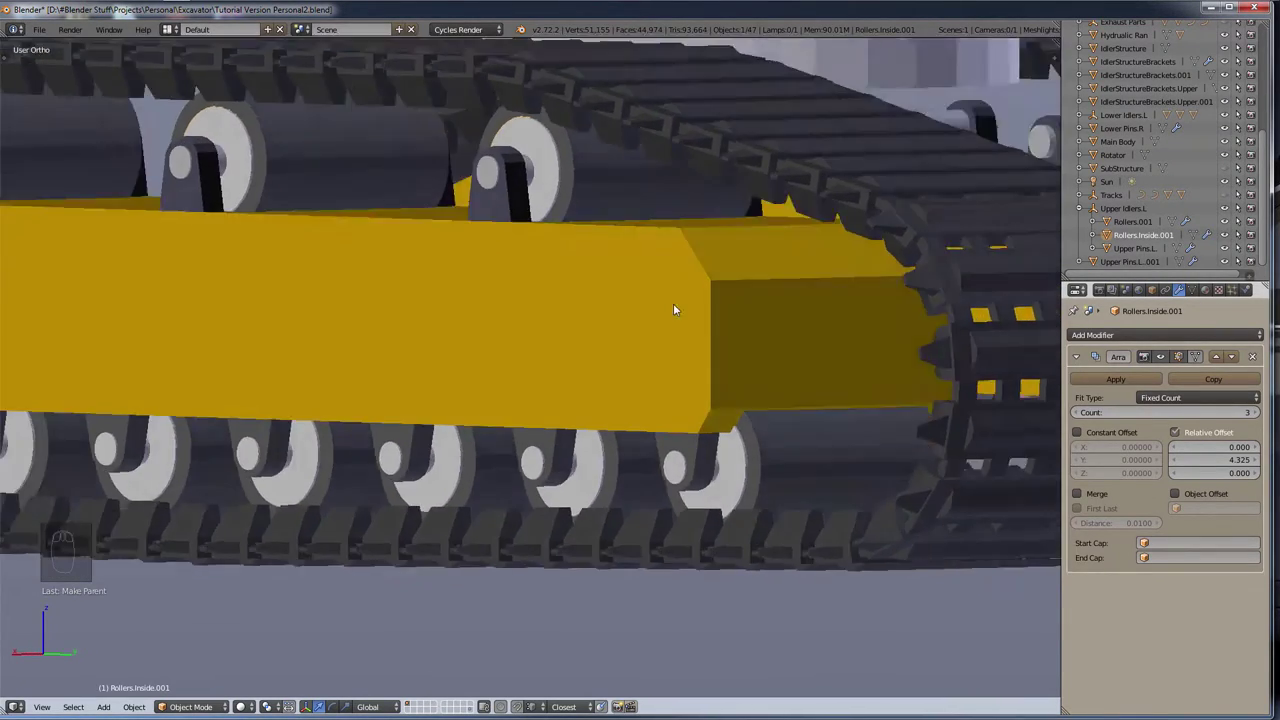
pyautogui.scroll(-3)
pyautogui.moveTo(711, 350); pyautogui.dragTo(771, 346)
pyautogui.scroll(3)
pyautogui.moveTo(905, 389); pyautogui.dragTo(898, 406)
pyautogui.scroll(3)
pyautogui.moveTo(869, 400); pyautogui.dragTo(766, 244)
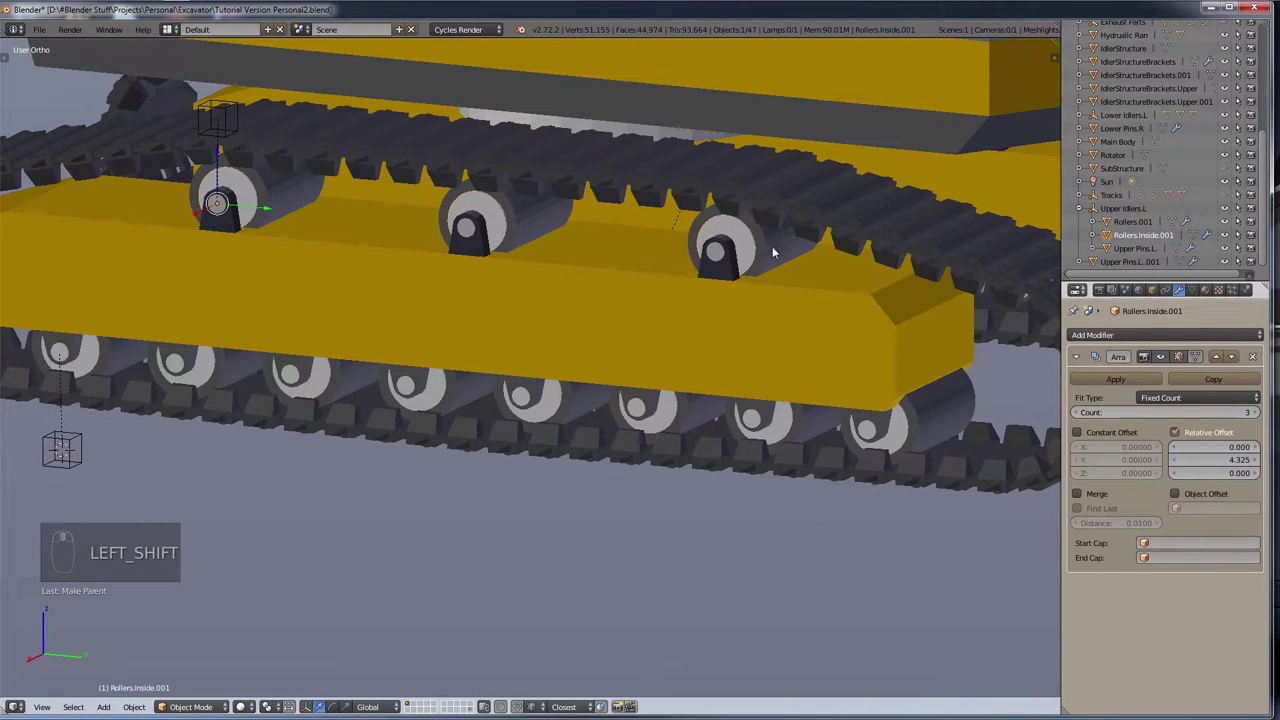
pyautogui.moveTo(707, 429); pyautogui.dragTo(768, 415)
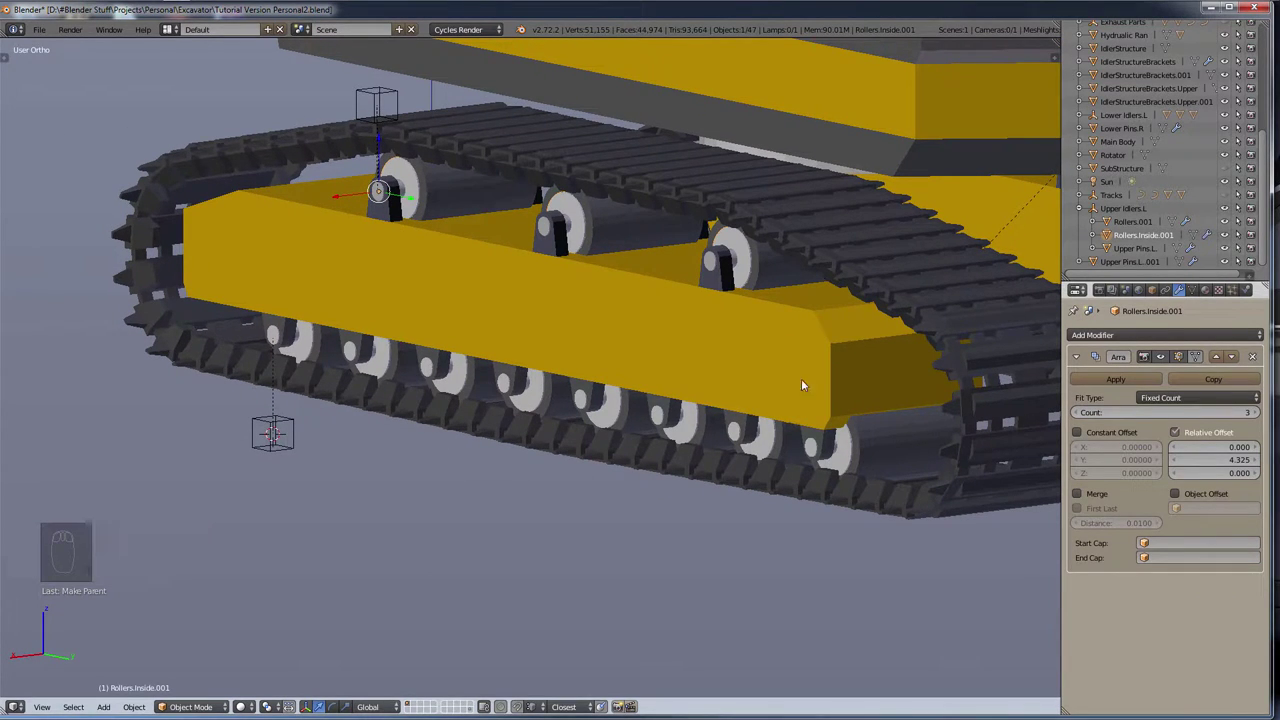
pyautogui.moveTo(830, 382); pyautogui.dragTo(550, 390)
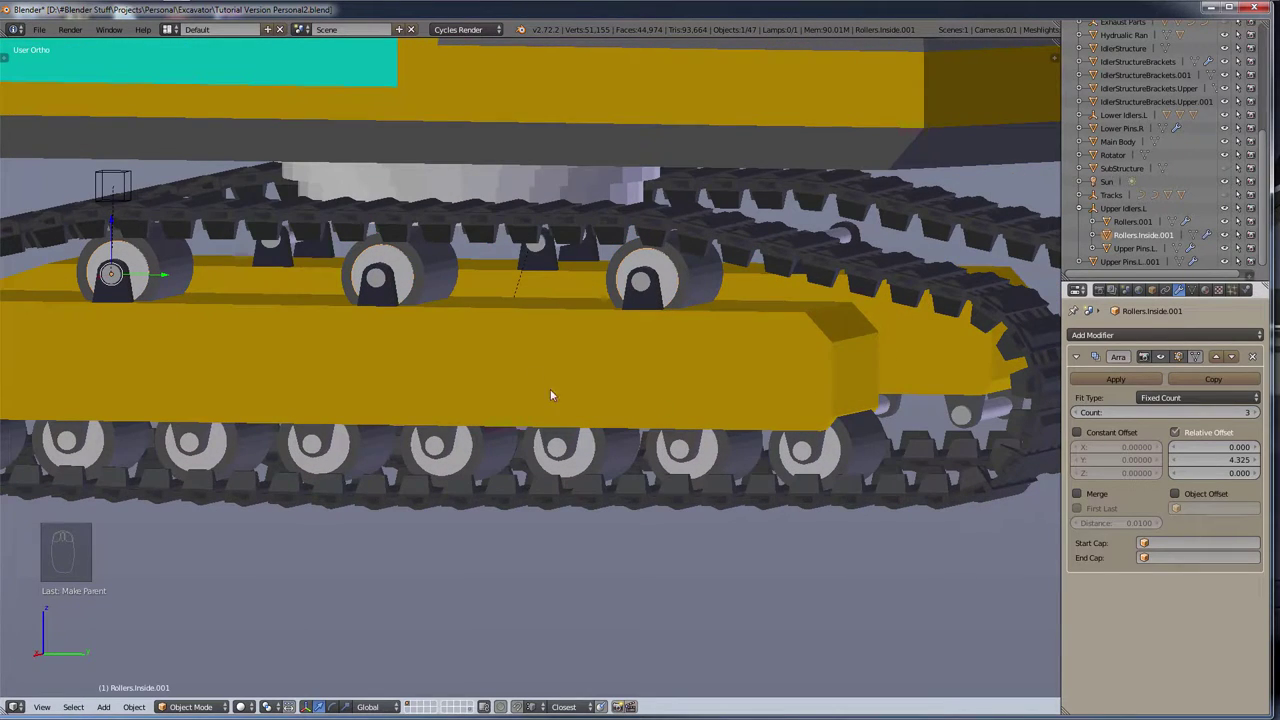
pyautogui.moveTo(591, 394); pyautogui.dragTo(650, 336)
pyautogui.press('shift+KP_3')
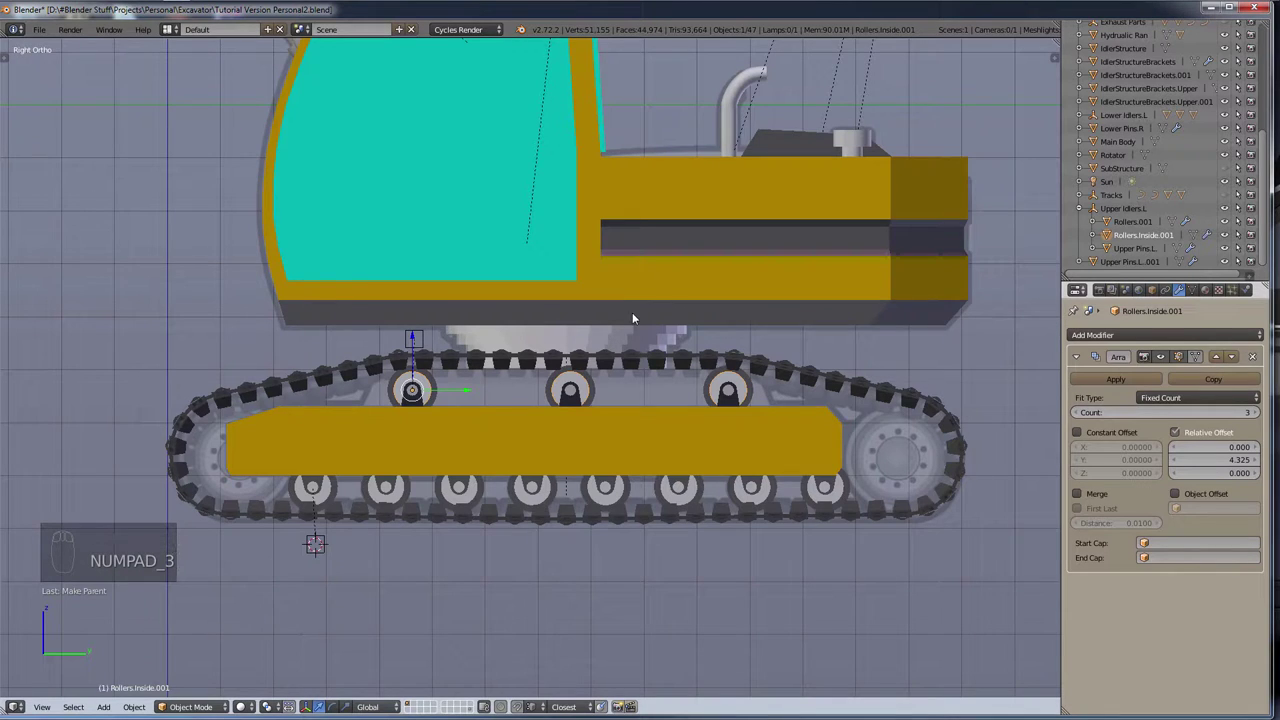
pyautogui.moveTo(688, 439); pyautogui.dragTo(753, 422)
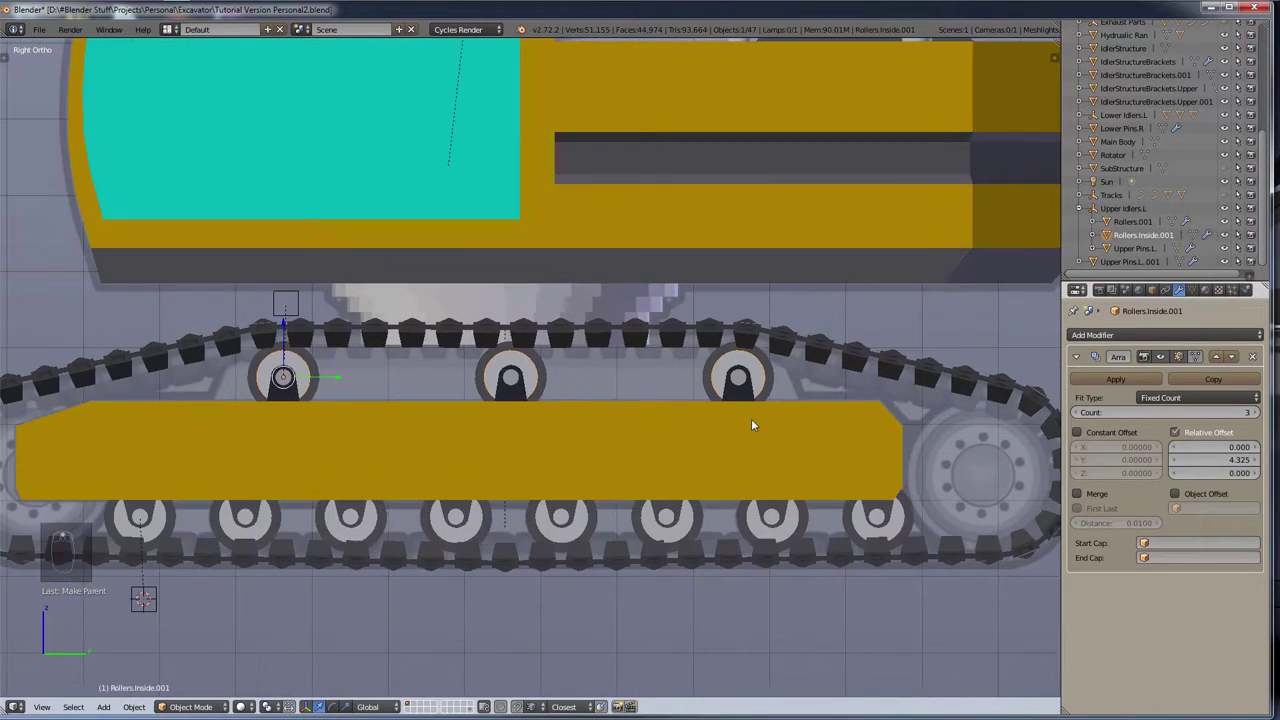
pyautogui.moveTo(765, 364); pyautogui.dragTo(611, 450)
pyautogui.moveTo(610, 464); pyautogui.dragTo(679, 469)
pyautogui.moveTo(459, 489); pyautogui.dragTo(307, 515)
pyautogui.moveTo(307, 515); pyautogui.dragTo(301, 483)
pyautogui.middleClick(301, 483)
pyautogui.scroll(-3)
pyautogui.press('a')
pyautogui.scroll(3)
# Step: Duplicate the lower rollers and inner rollers and move the copies sideways to the opposite track
pyautogui.moveTo(408, 358); pyautogui.dragTo(387, 430)
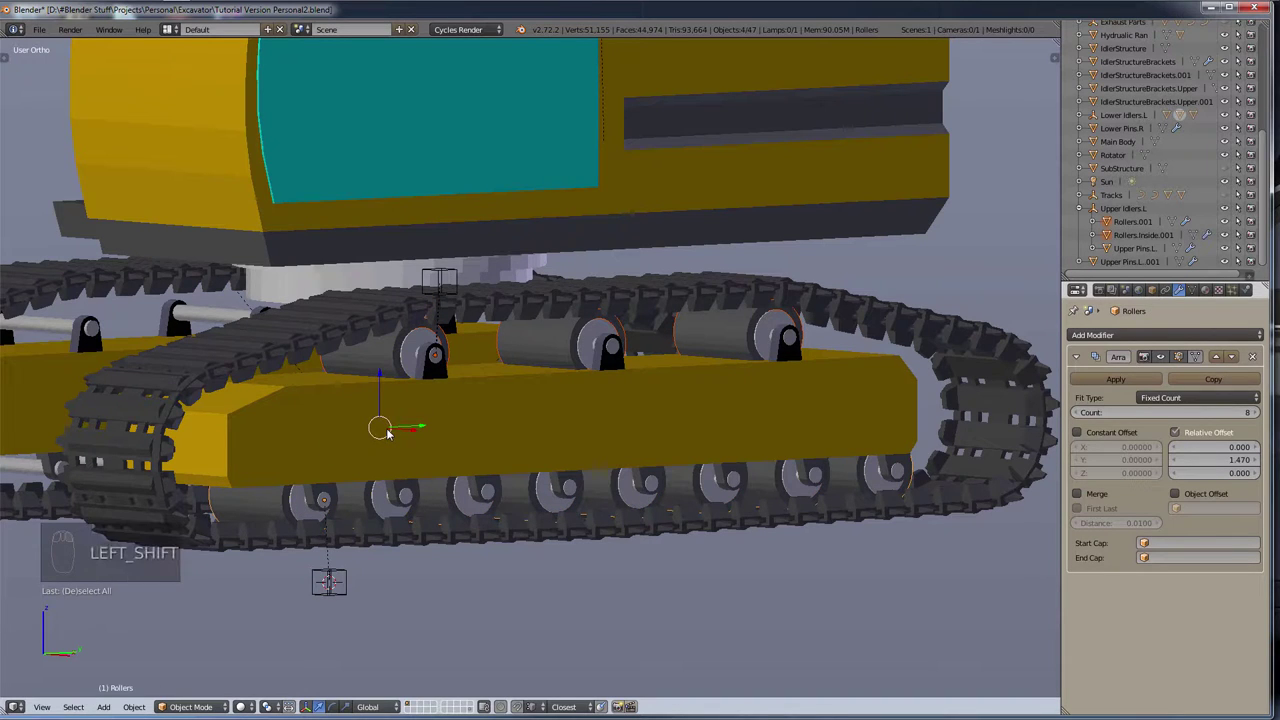
pyautogui.press('shift+d')
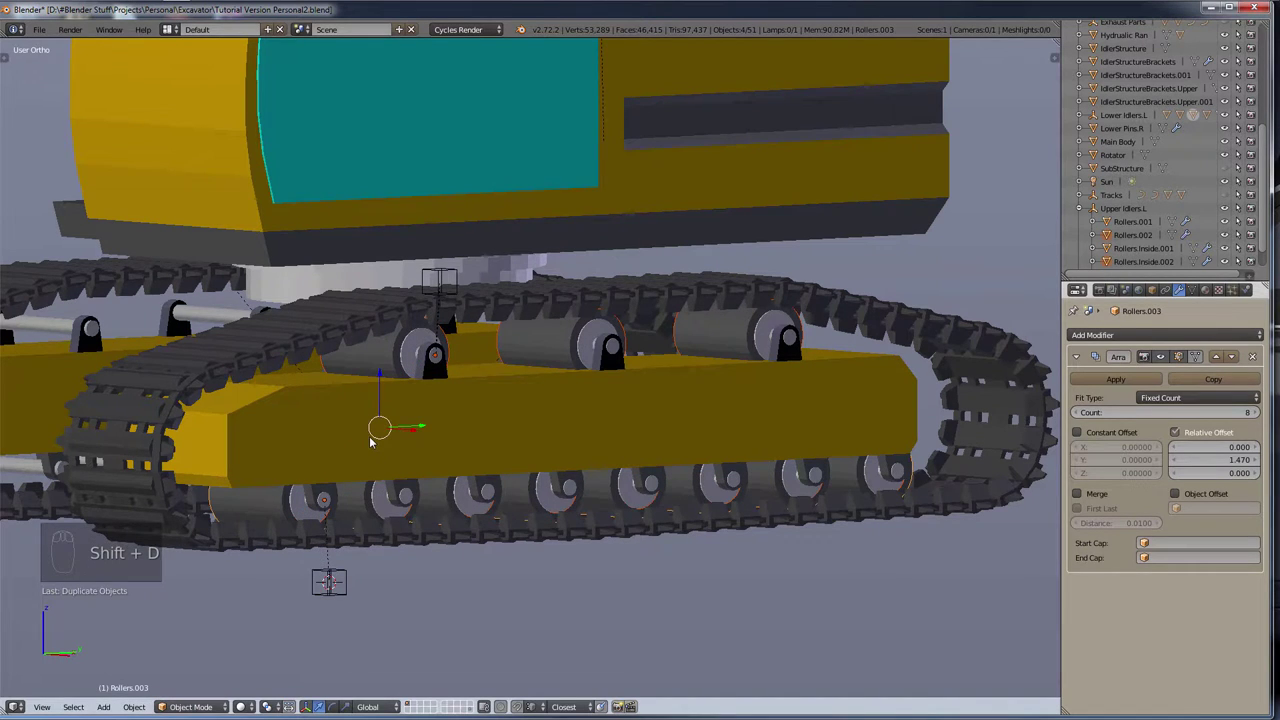
pyautogui.press('ctrl+p')
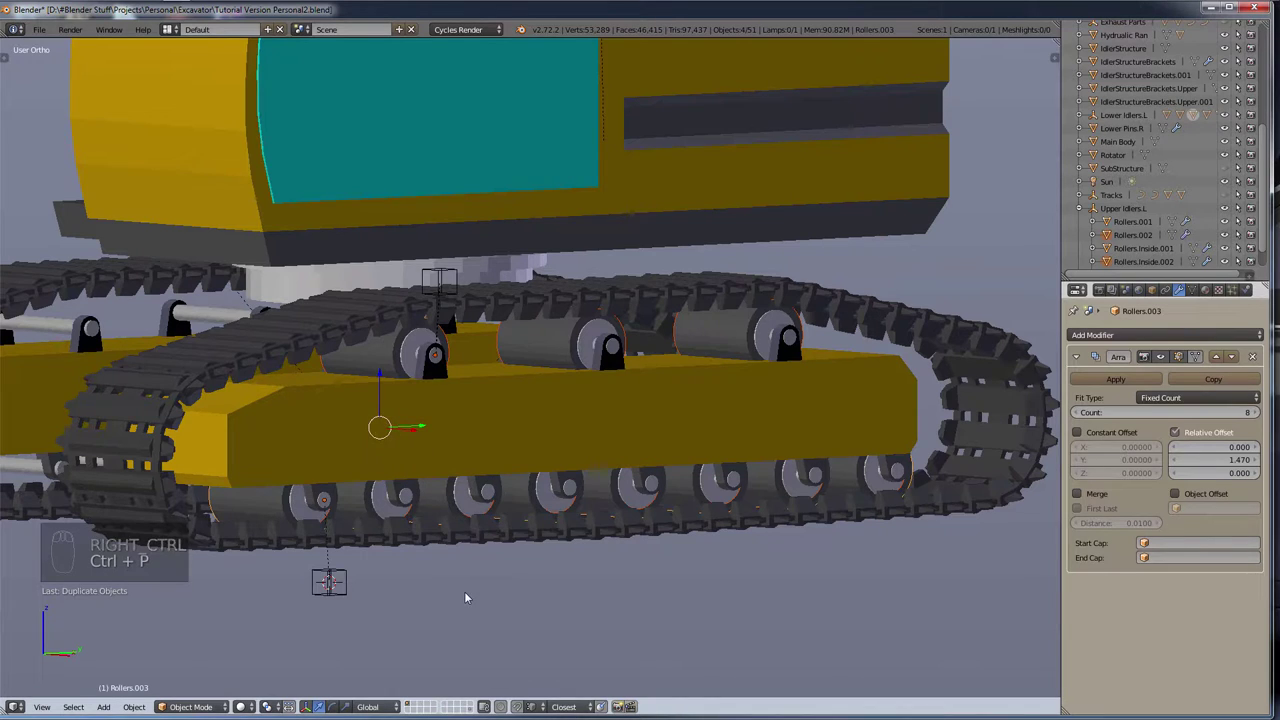
pyautogui.press('alt+[')
pyautogui.press('alt+p')
# Step: Nudge the copied rollers into place under the body on the other track
pyautogui.moveTo(559, 496); pyautogui.dragTo(717, 516)
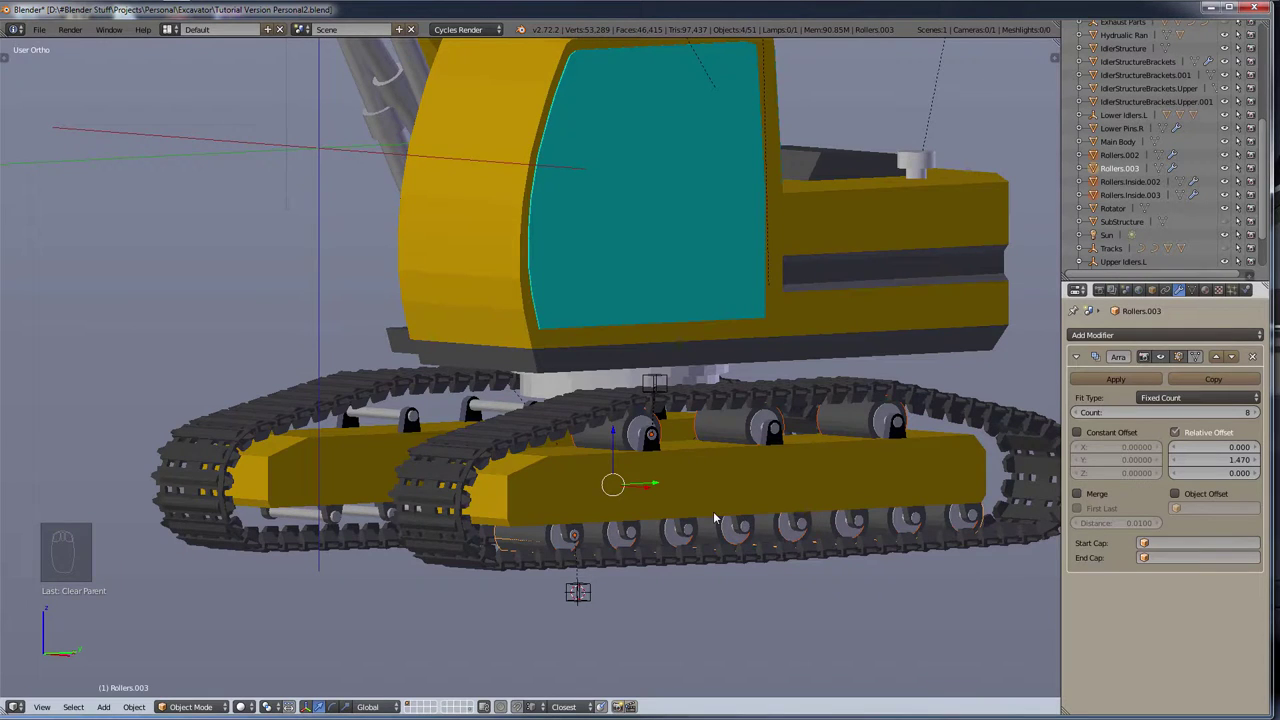
pyautogui.press('g')
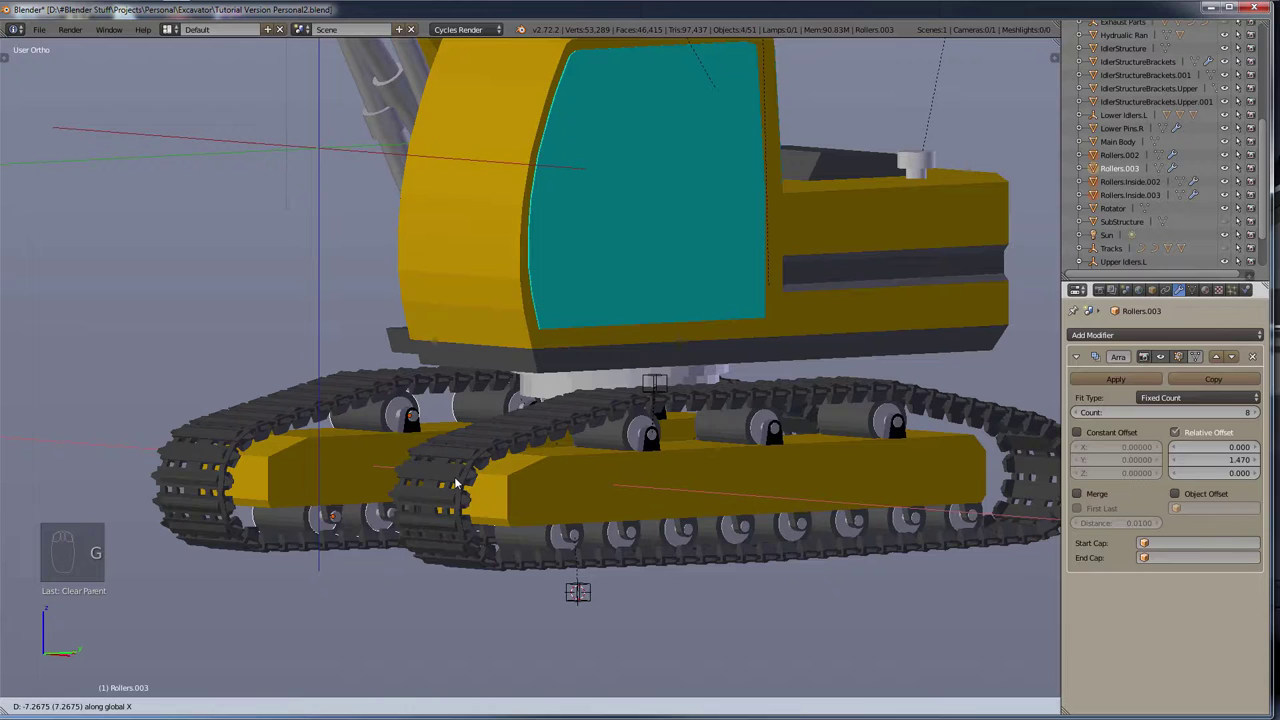
pyautogui.middleClick(377, 352)
pyautogui.moveTo(499, 511); pyautogui.dragTo(541, 478)
pyautogui.press('g')
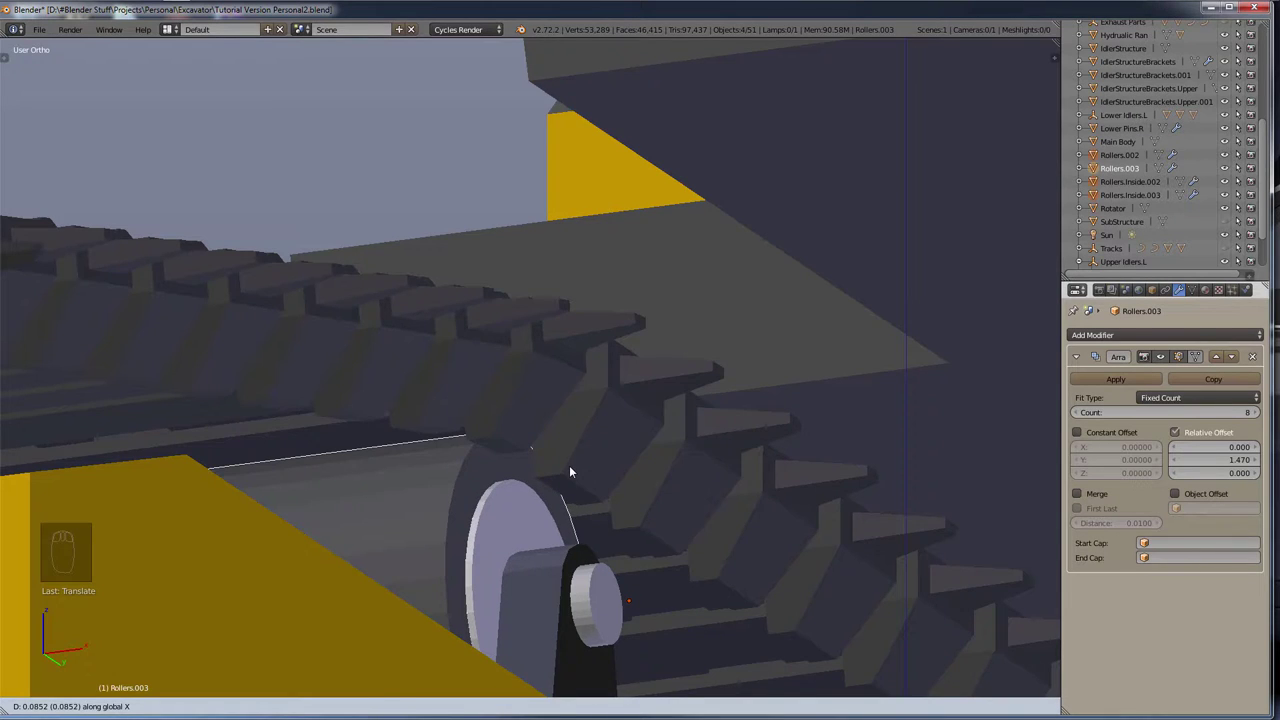
pyautogui.moveTo(498, 472); pyautogui.dragTo(379, 491)
pyautogui.press('shift+g')
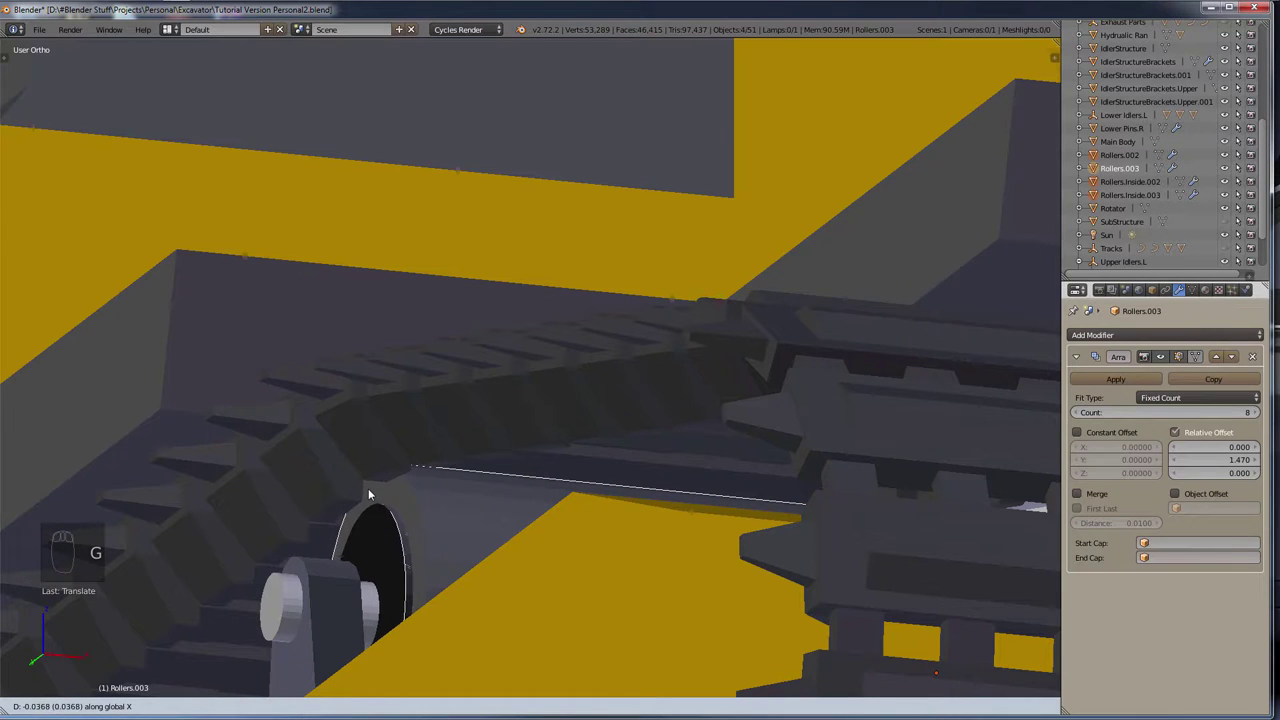
# Step: Check the copied rollers from the opposite side and from an angled view
pyautogui.moveTo(401, 548); pyautogui.dragTo(655, 480)
pyautogui.moveTo(621, 480); pyautogui.dragTo(792, 618)
pyautogui.moveTo(793, 611); pyautogui.dragTo(765, 537)
pyautogui.press('shift+KP_3')
pyautogui.press('KP_1')
pyautogui.press('ctrl+KP_3')
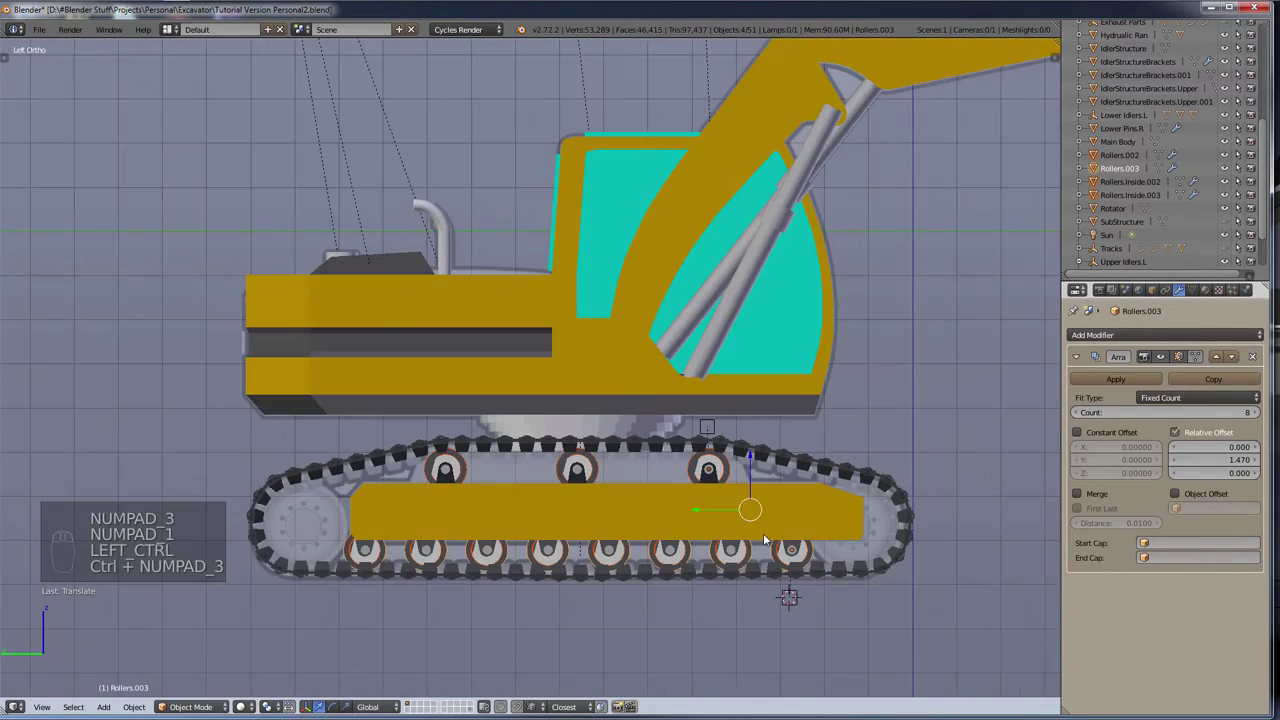
pyautogui.scroll(3)
pyautogui.middleClick(792, 490)
pyautogui.scroll(3)
pyautogui.moveTo(755, 503); pyautogui.dragTo(1084, 162)
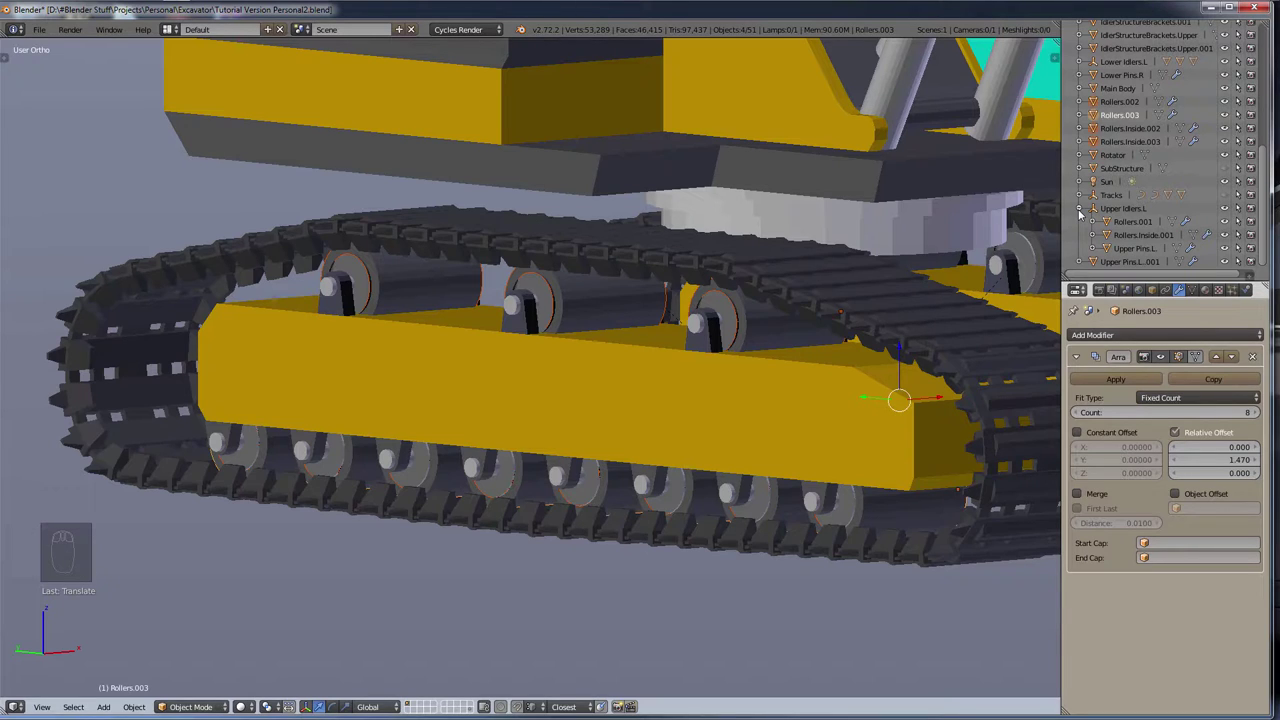
# Step: Collapse the upper roller group in the Outliner and select the lower pins
pyautogui.moveTo(1077, 210); pyautogui.dragTo(1130, 188)
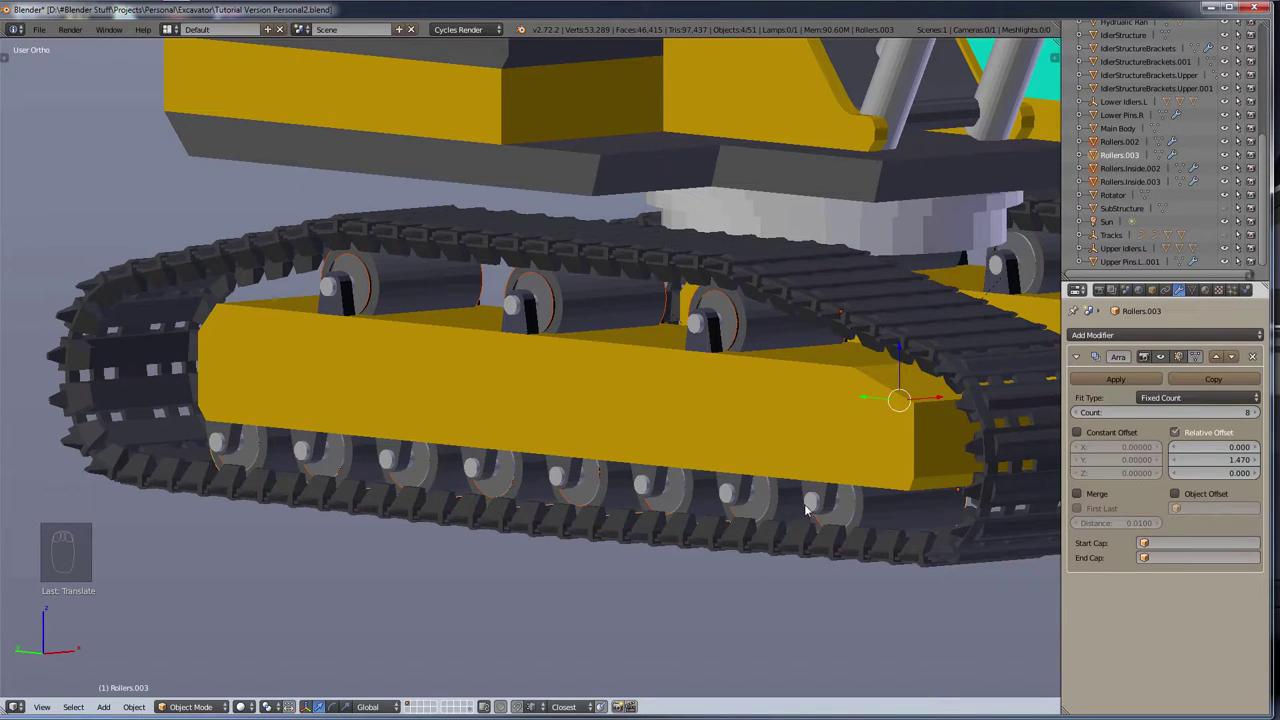
pyautogui.moveTo(805, 505); pyautogui.dragTo(666, 324)
pyautogui.rightClick(670, 322)
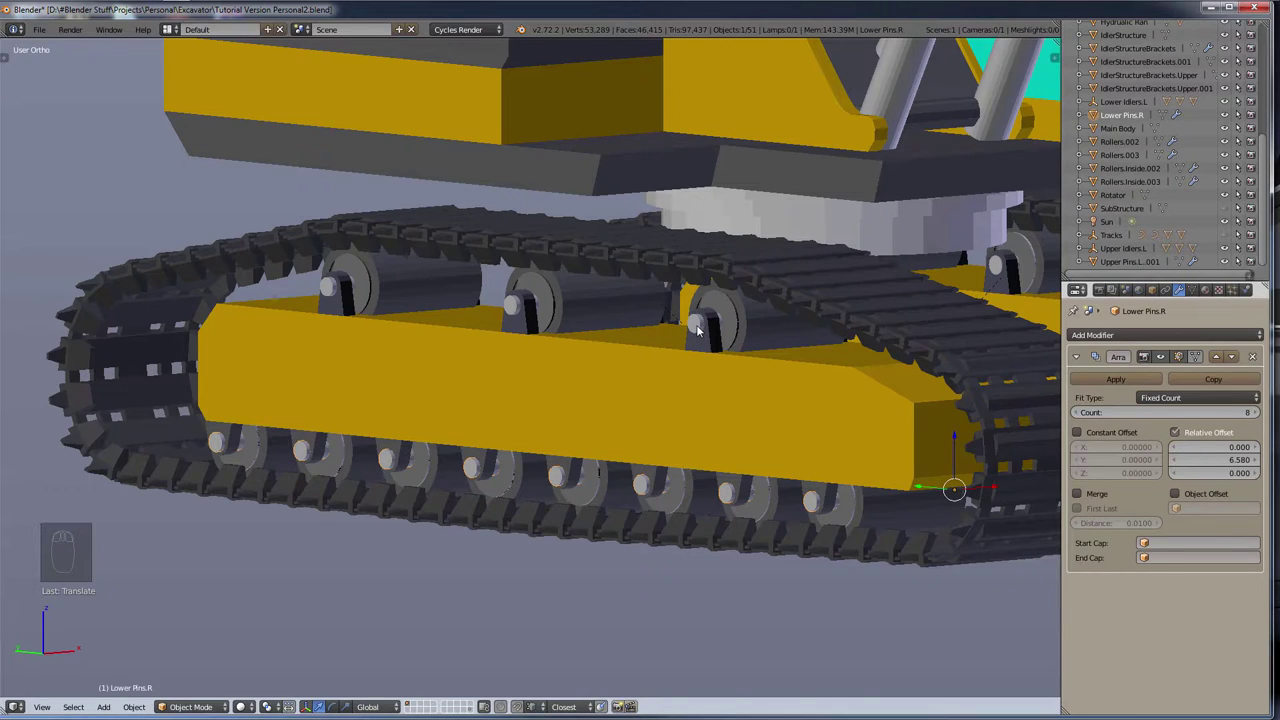
pyautogui.moveTo(698, 328); pyautogui.dragTo(807, 563)
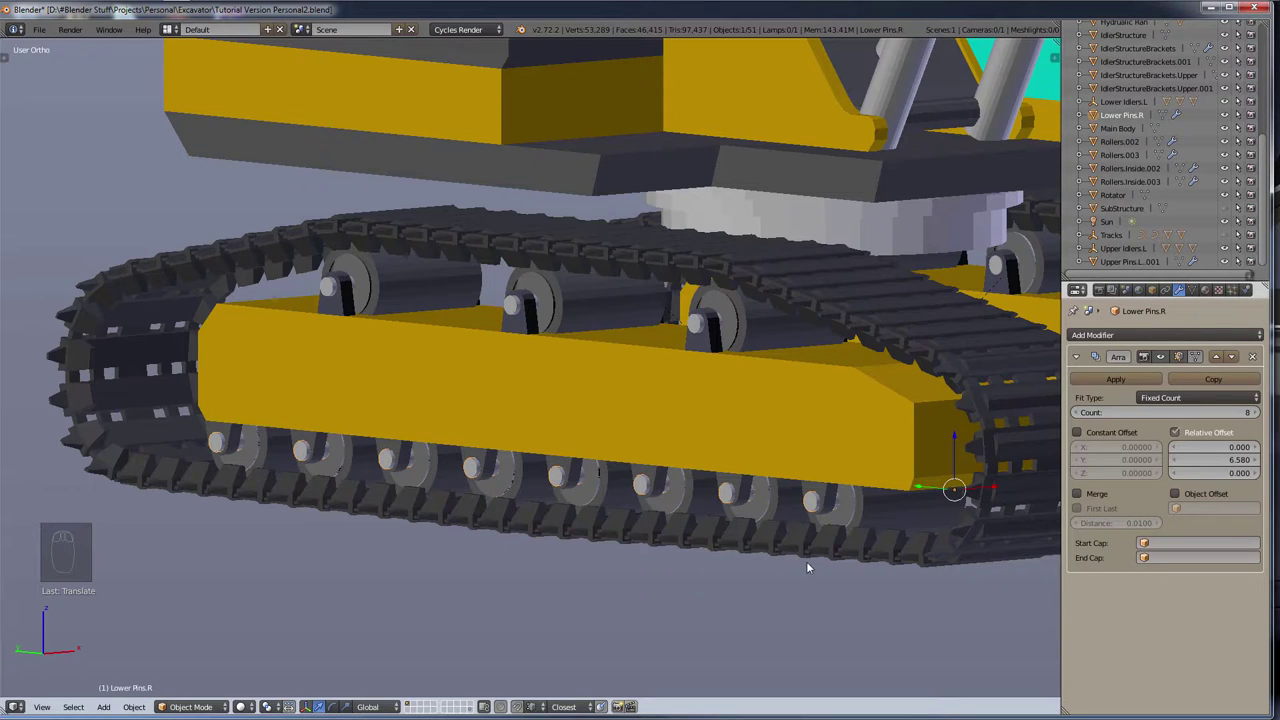
pyautogui.moveTo(816, 509); pyautogui.dragTo(834, 573)
# Step: Add a quarter-size empty, then parent the copied roller parts to it
pyautogui.press('shift+a')
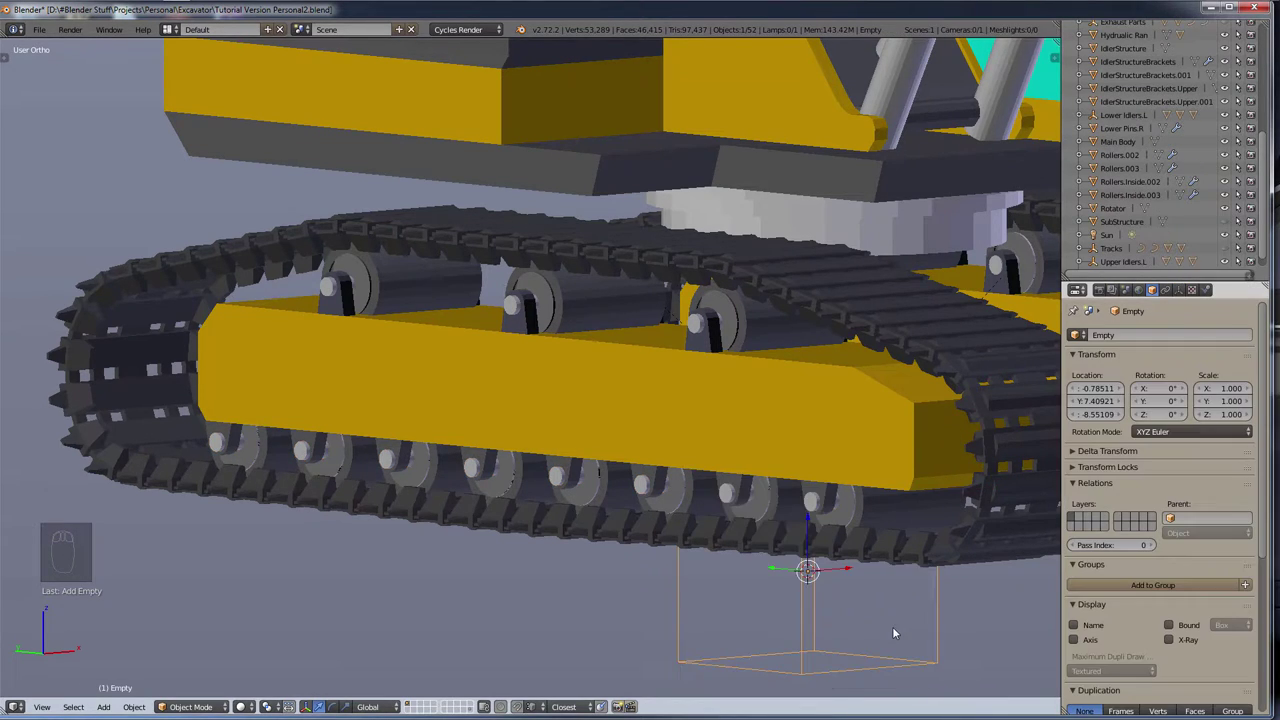
pyautogui.press('s')
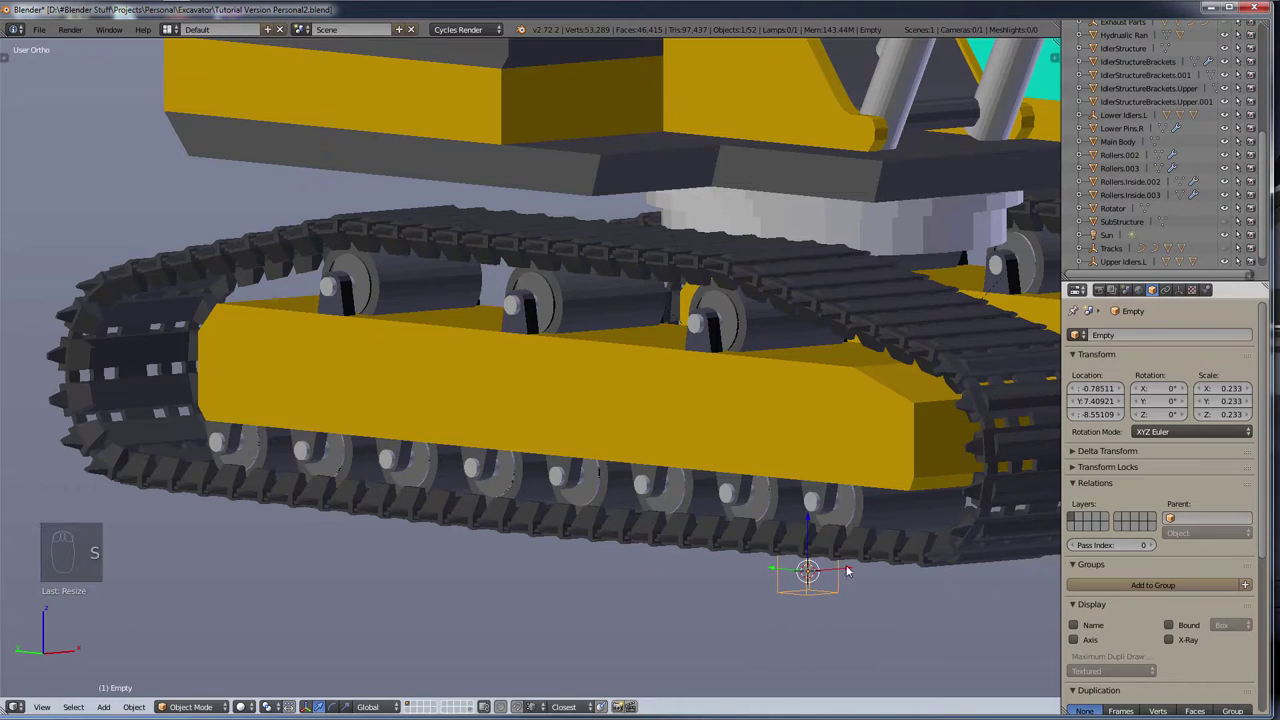
pyautogui.moveTo(774, 572); pyautogui.dragTo(549, 477)
pyautogui.moveTo(557, 473); pyautogui.dragTo(518, 565)
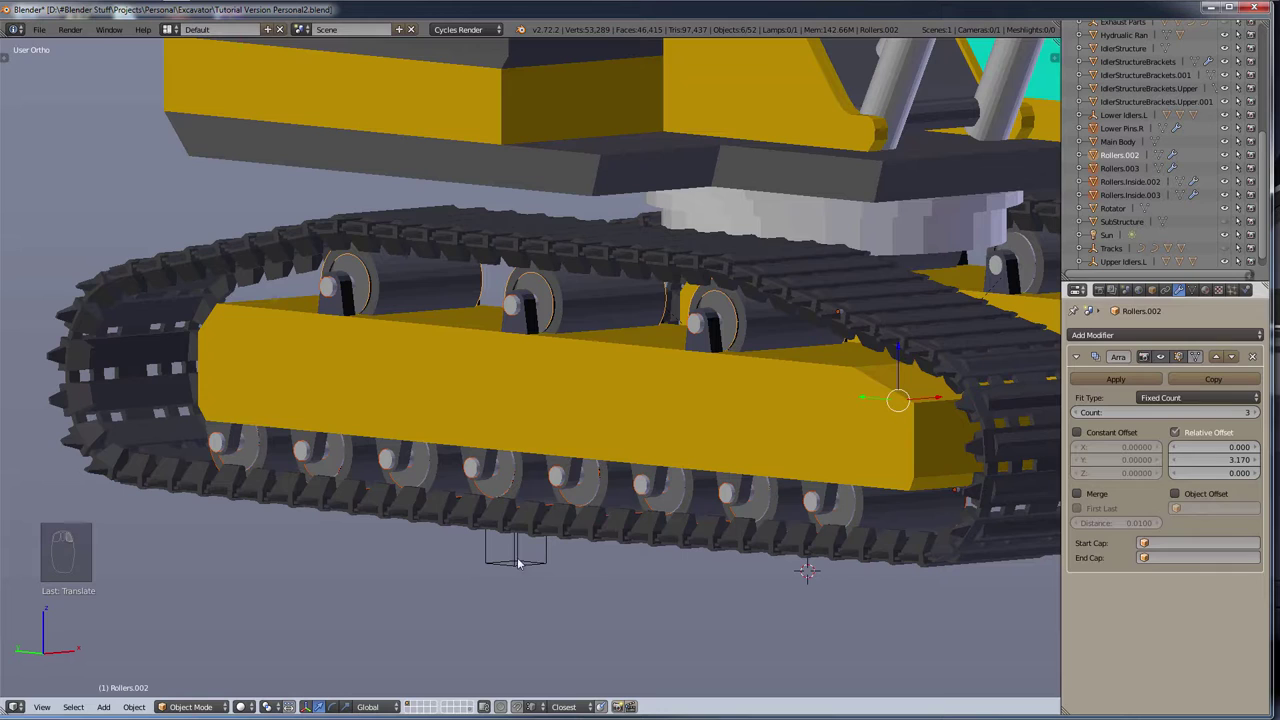
pyautogui.moveTo(518, 556); pyautogui.dragTo(507, 605)
pyautogui.press('ctrl+p')
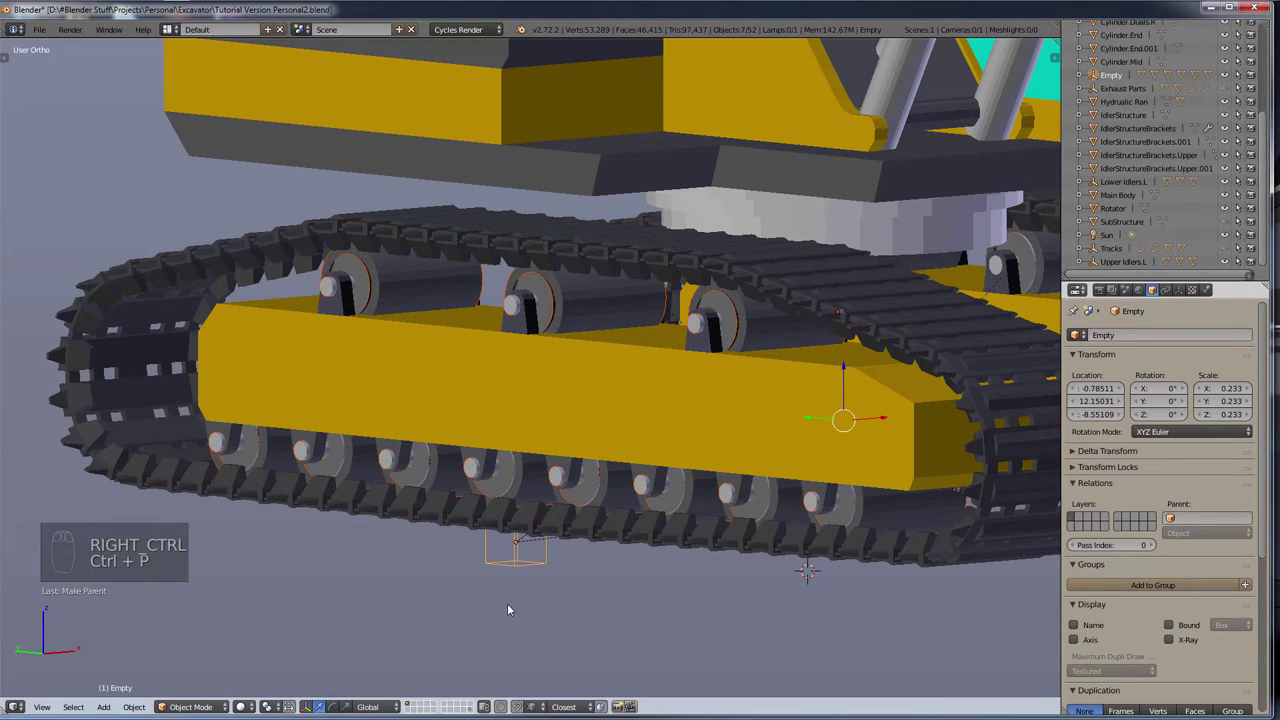
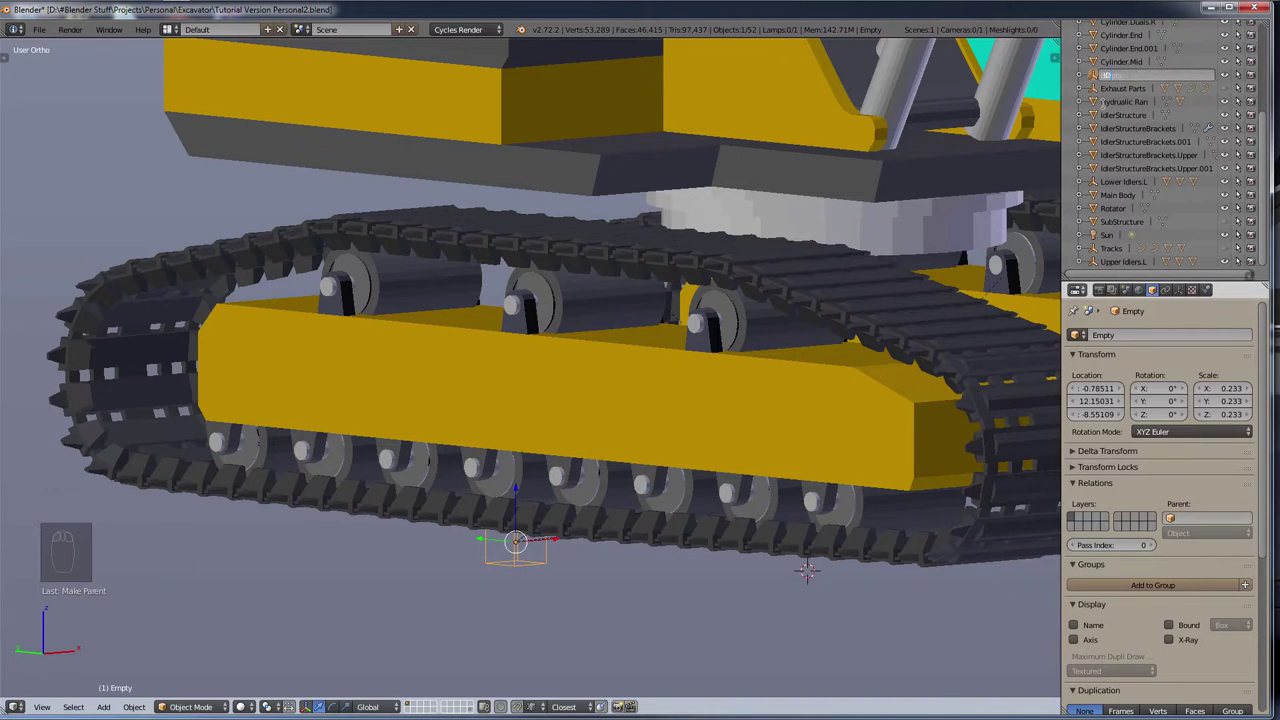
# Step: Start renaming the new empty to Idlers.R
pyautogui.press('BackSpace')
pyautogui.press('BackSpace')
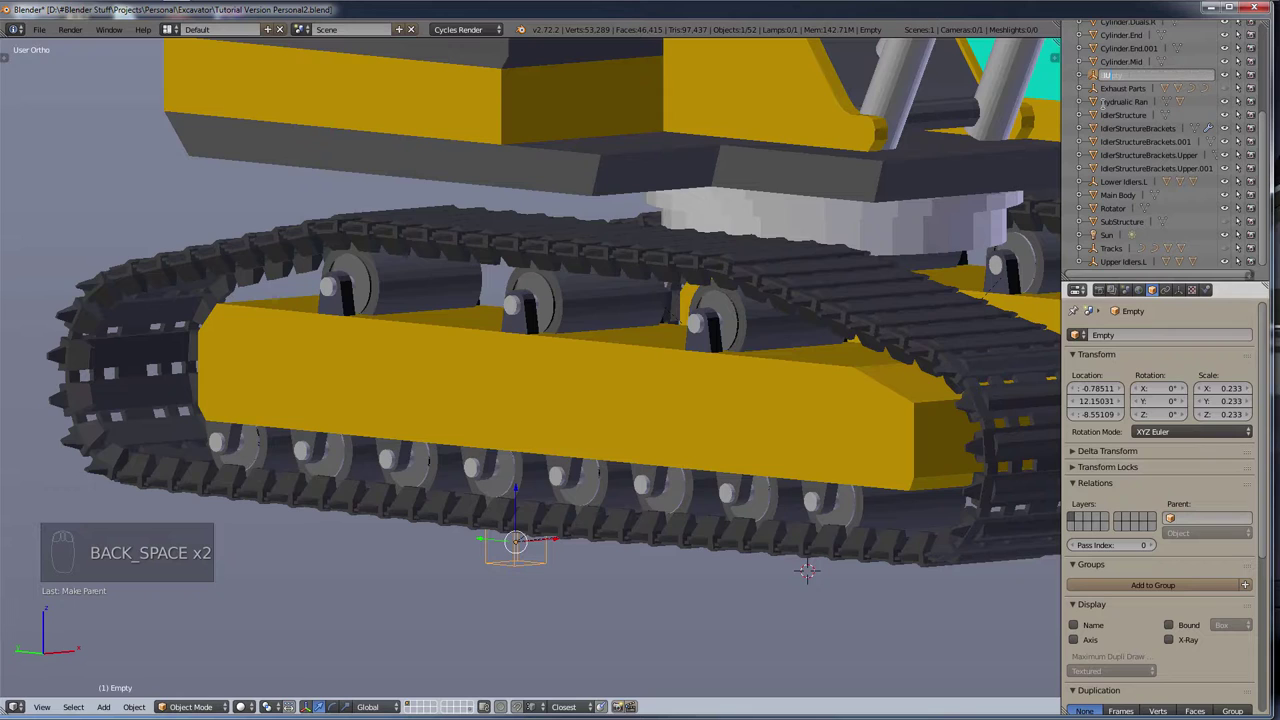
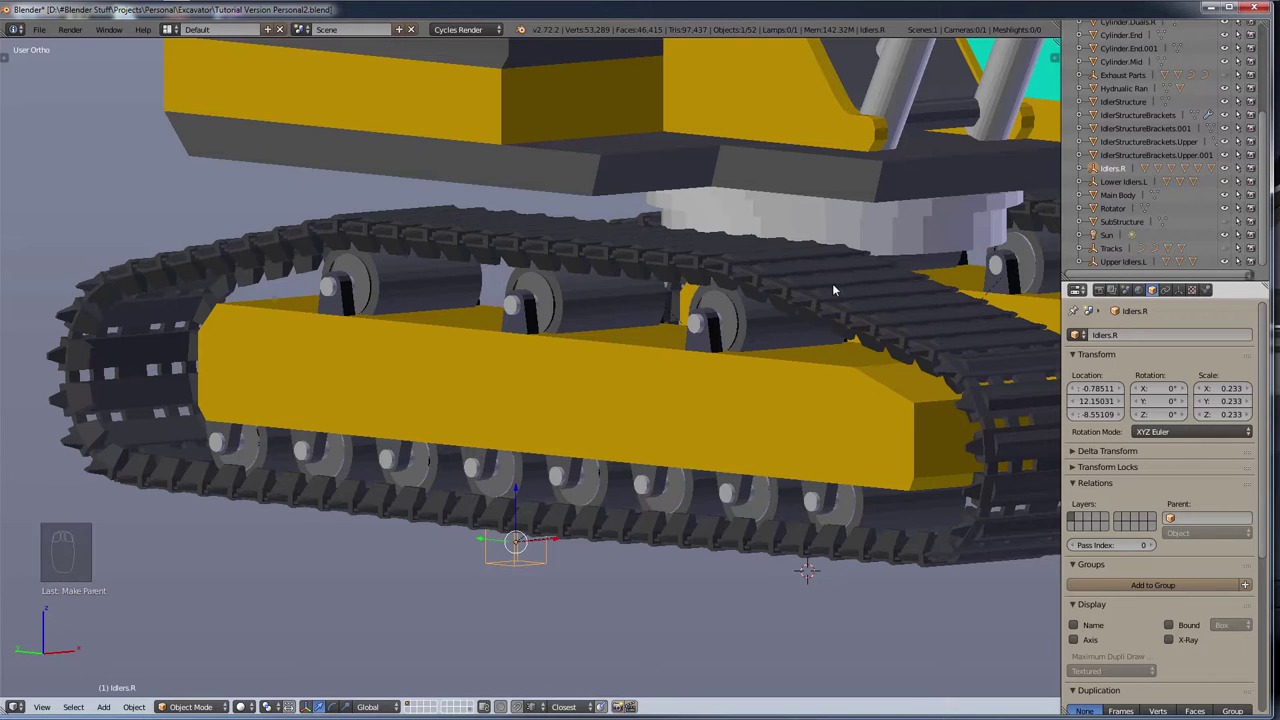
pyautogui.scroll(3)
pyautogui.moveTo(804, 420); pyautogui.dragTo(846, 476)
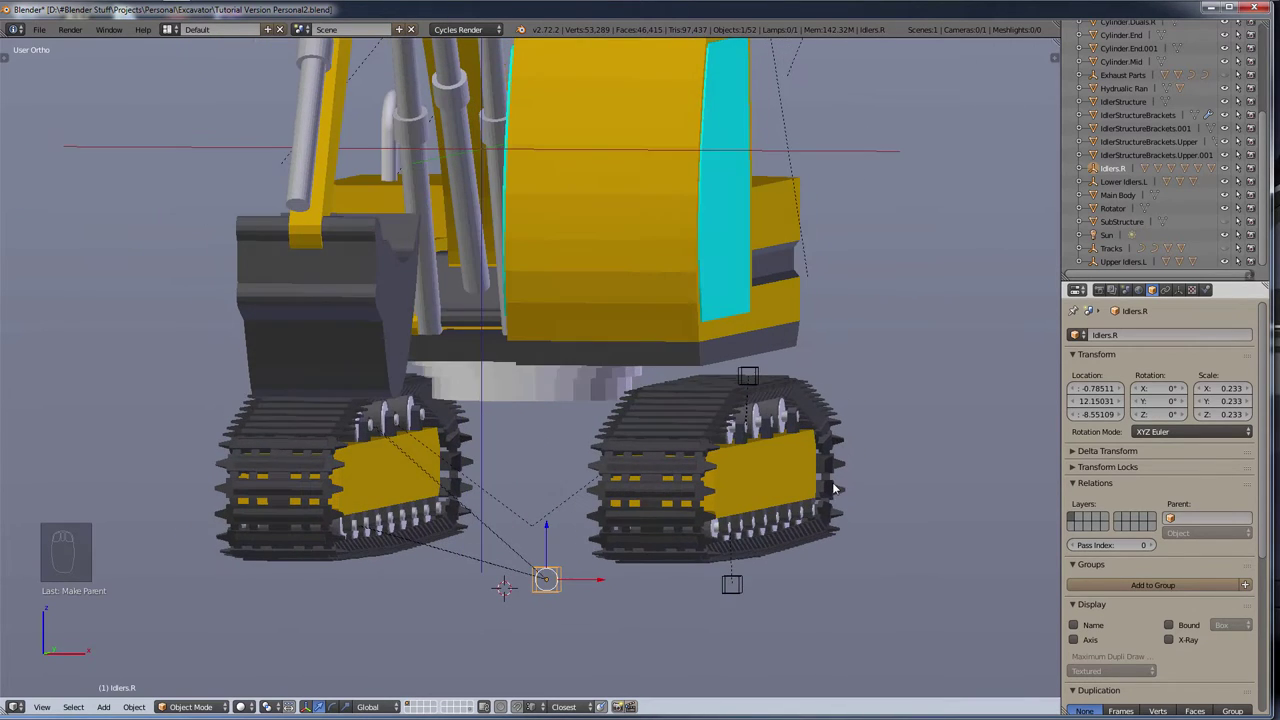
pyautogui.moveTo(532, 528); pyautogui.dragTo(709, 606)
pyautogui.moveTo(709, 606); pyautogui.dragTo(823, 615)
pyautogui.press('g')
pyautogui.moveTo(823, 615); pyautogui.dragTo(790, 632)
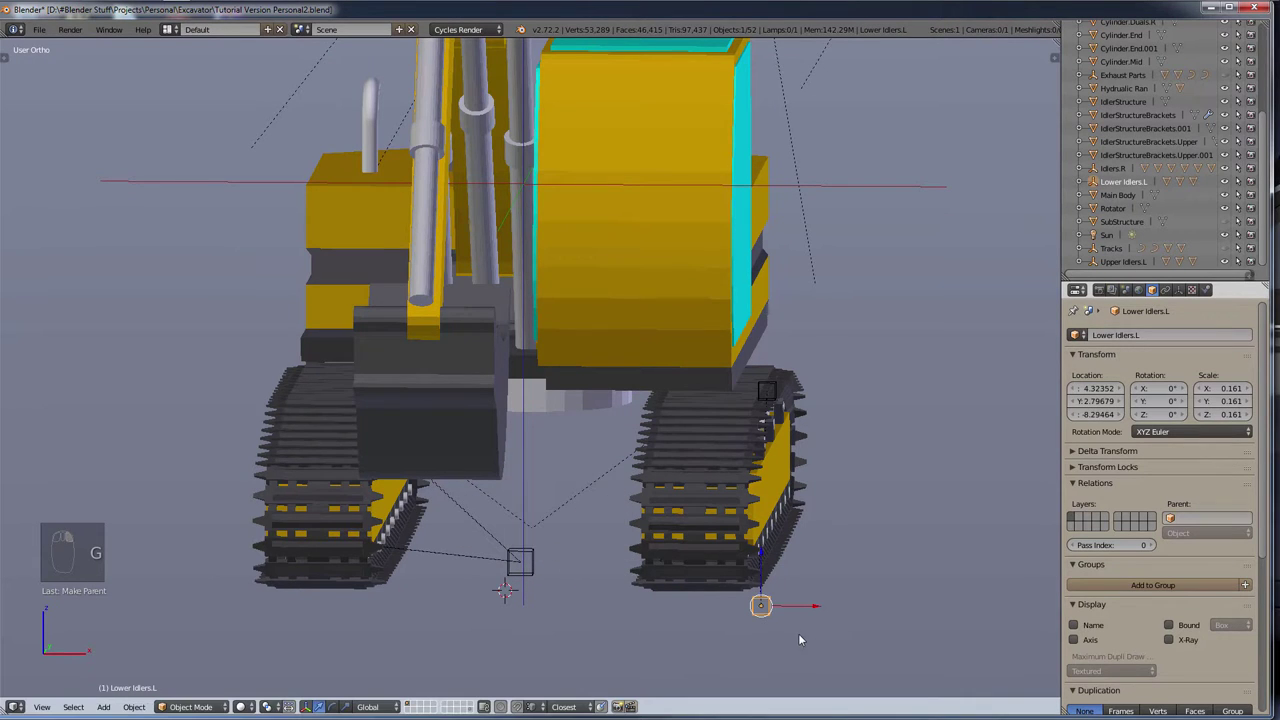
pyautogui.moveTo(807, 633); pyautogui.dragTo(713, 600)
pyautogui.moveTo(802, 594); pyautogui.dragTo(715, 590)
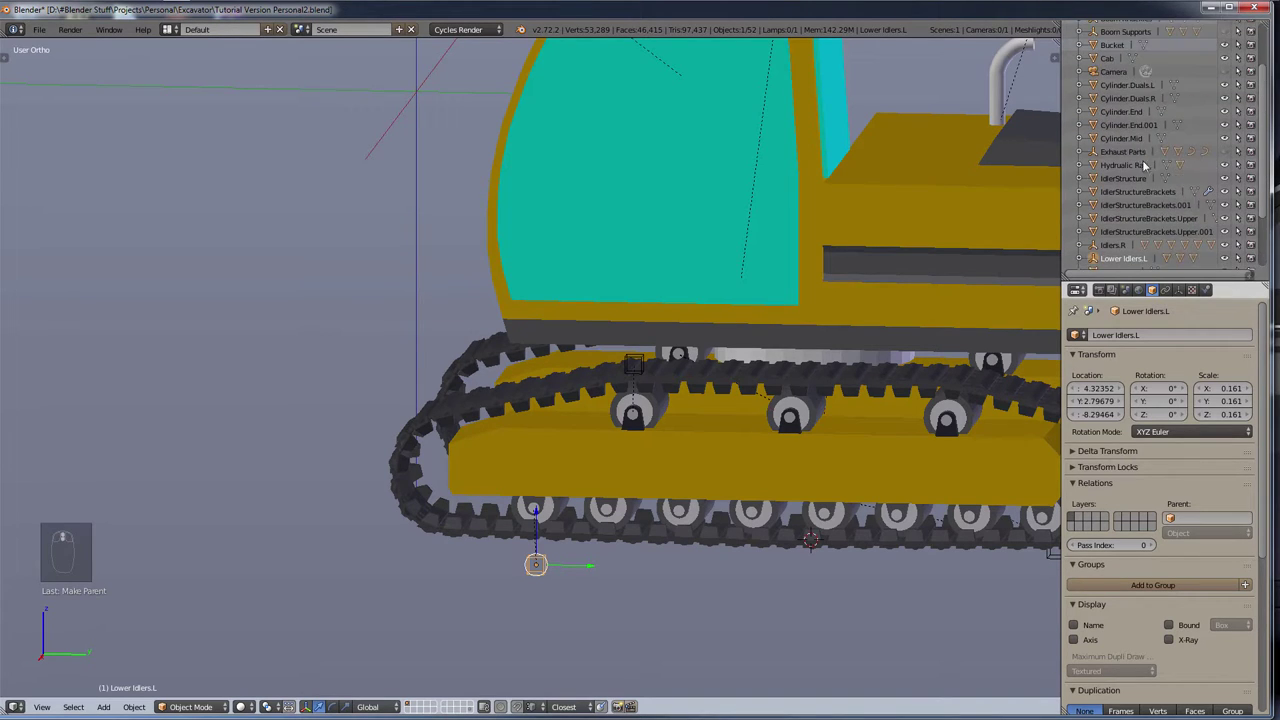
pyautogui.scroll(3)
pyautogui.moveTo(815, 540); pyautogui.dragTo(526, 332)
pyautogui.press('KP_3')
pyautogui.middleClick(528, 389)
pyautogui.moveTo(601, 462); pyautogui.dragTo(1227, 221)
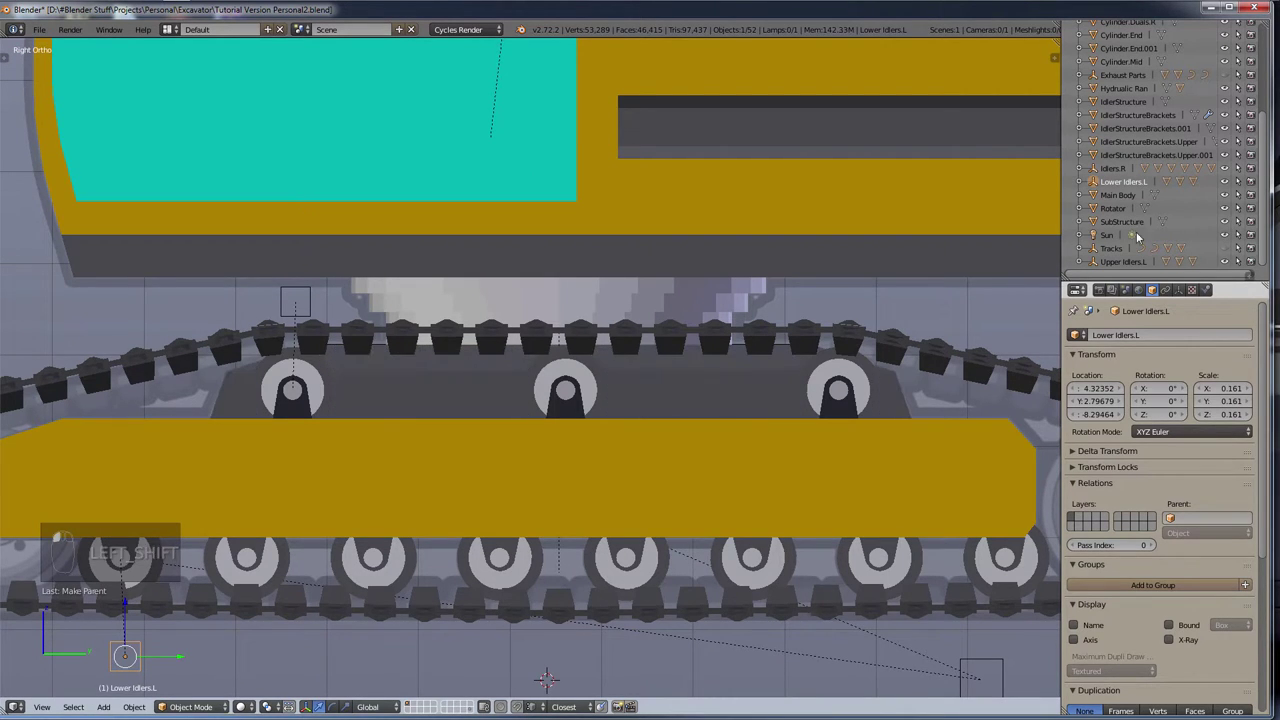
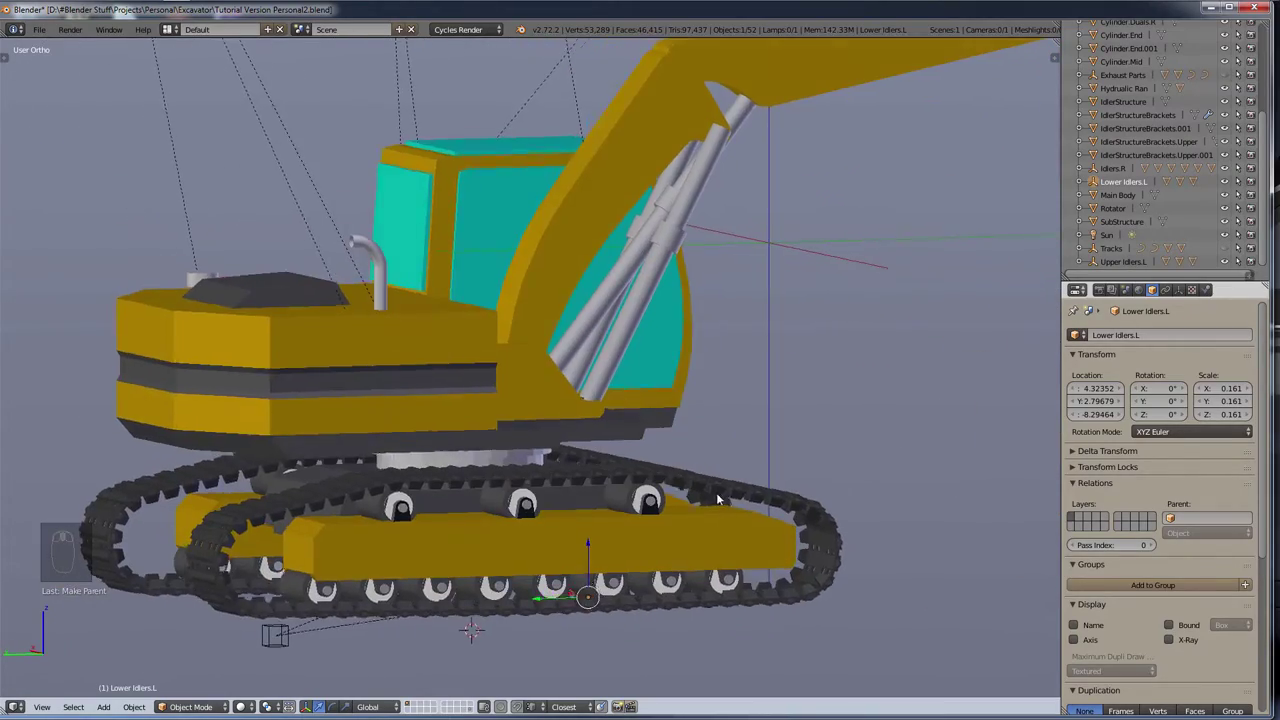
# Step: Frame the excavator and orbit around it to review the finished tracks
pyautogui.moveTo(389, 480); pyautogui.dragTo(326, 528)
pyautogui.press('KP_3')
pyautogui.press('KP_Decimal')
pyautogui.press('KP_3')
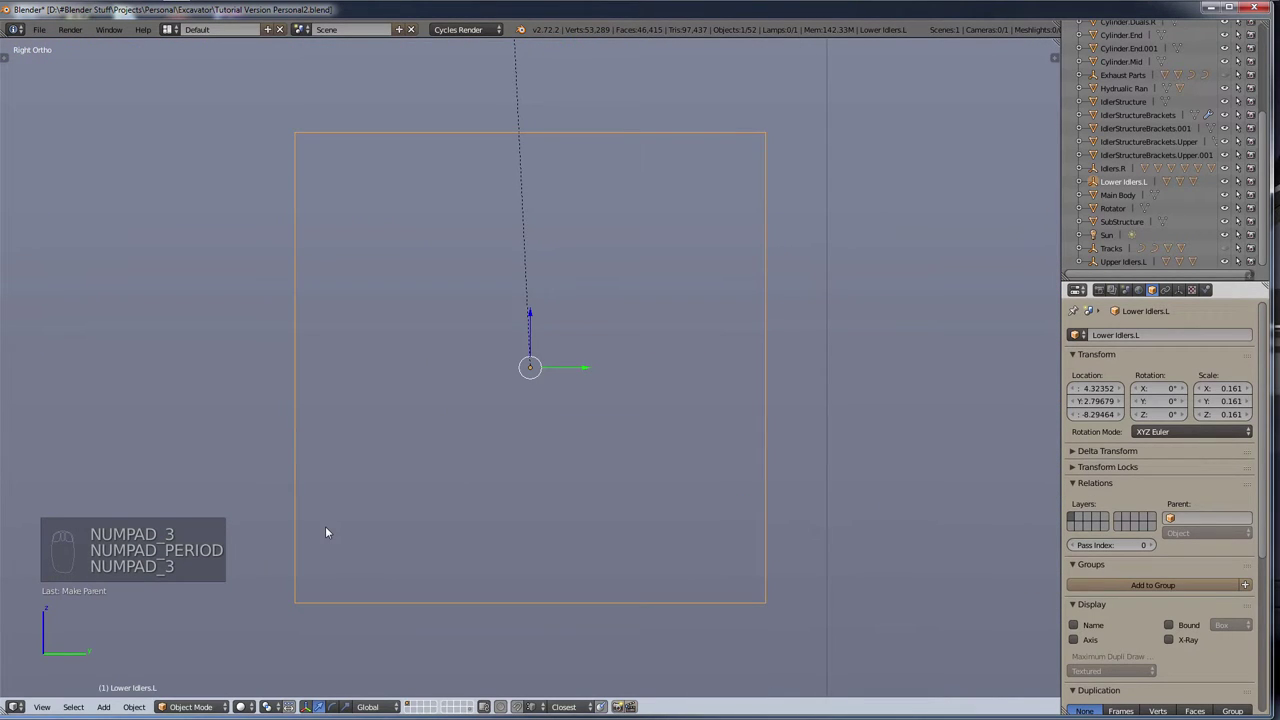
pyautogui.scroll(-3)
pyautogui.moveTo(644, 366); pyautogui.dragTo(439, 424)
pyautogui.press('shift+KP_3')
pyautogui.moveTo(638, 312); pyautogui.dragTo(680, 548)
# Step: Deselect everything, return to the right side view and save the file
pyautogui.press('a')
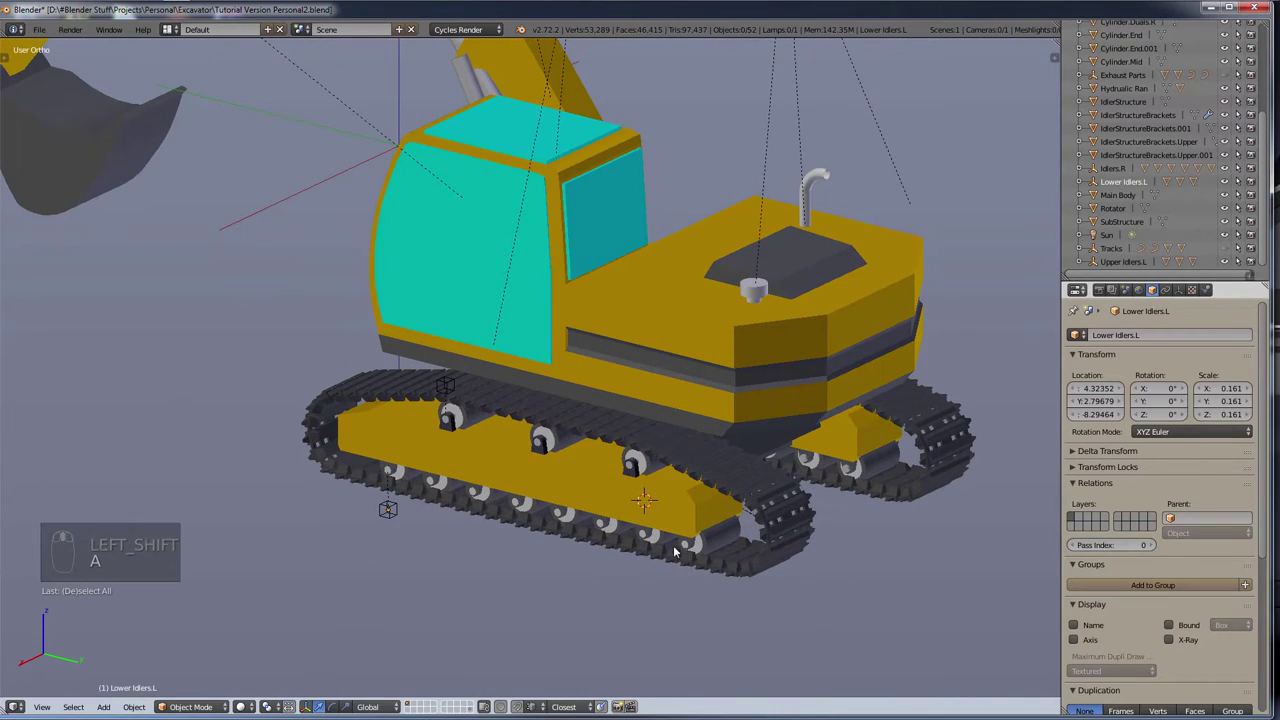
pyautogui.rightClick(390, 525)
pyautogui.press('h')
pyautogui.moveTo(592, 635); pyautogui.dragTo(966, 604)
pyautogui.press('h')
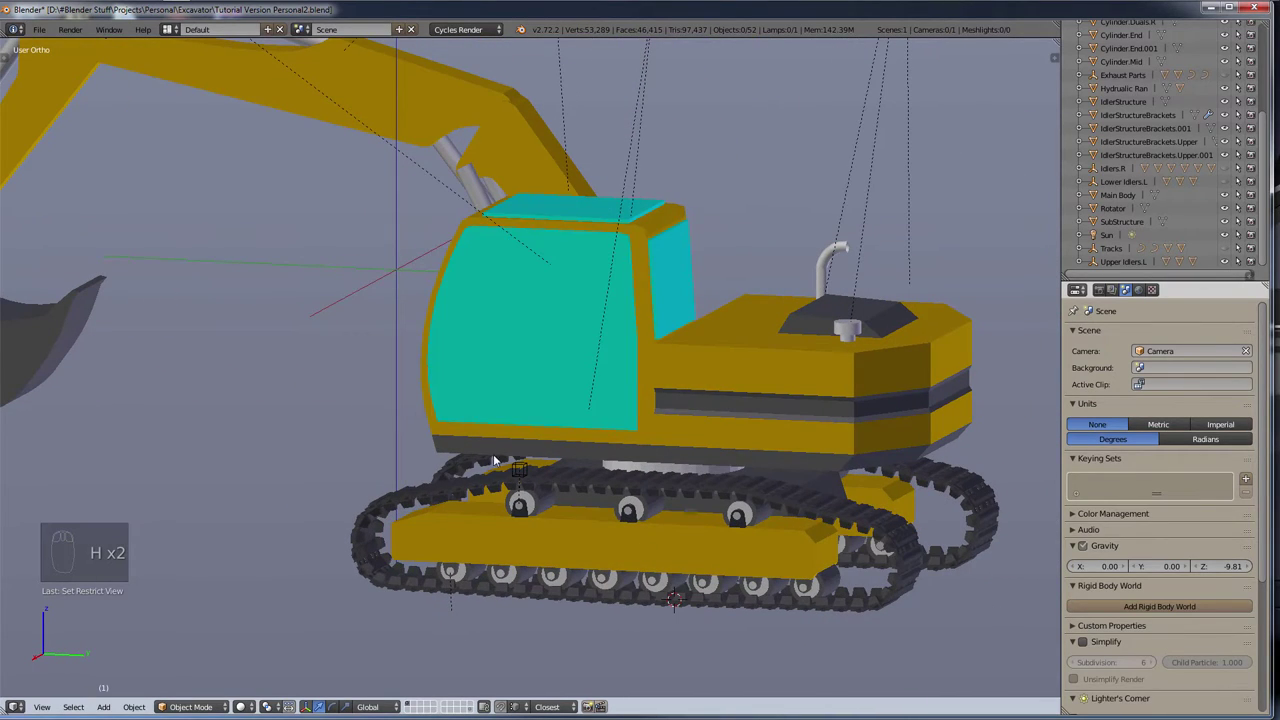
pyautogui.moveTo(521, 471); pyautogui.dragTo(478, 540)
pyautogui.press('h')
pyautogui.moveTo(489, 542); pyautogui.dragTo(490, 361)
pyautogui.press('KP_3')
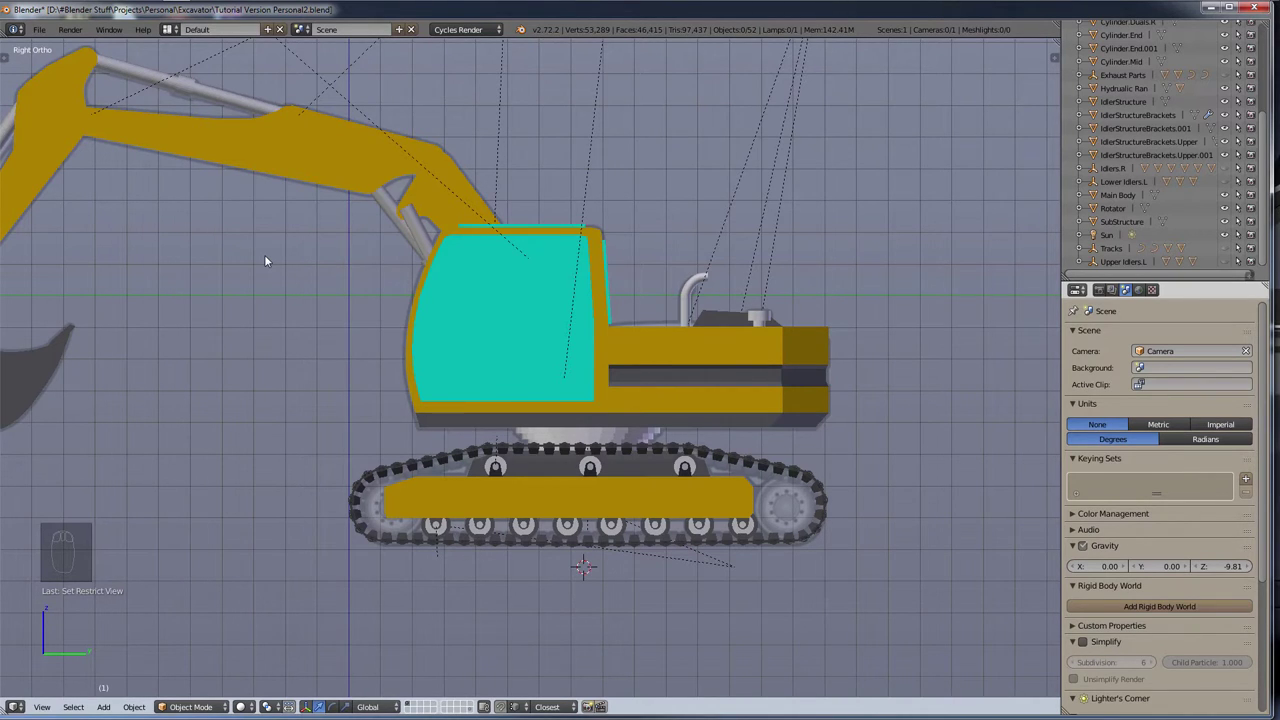
pyautogui.press('ctrl+s')
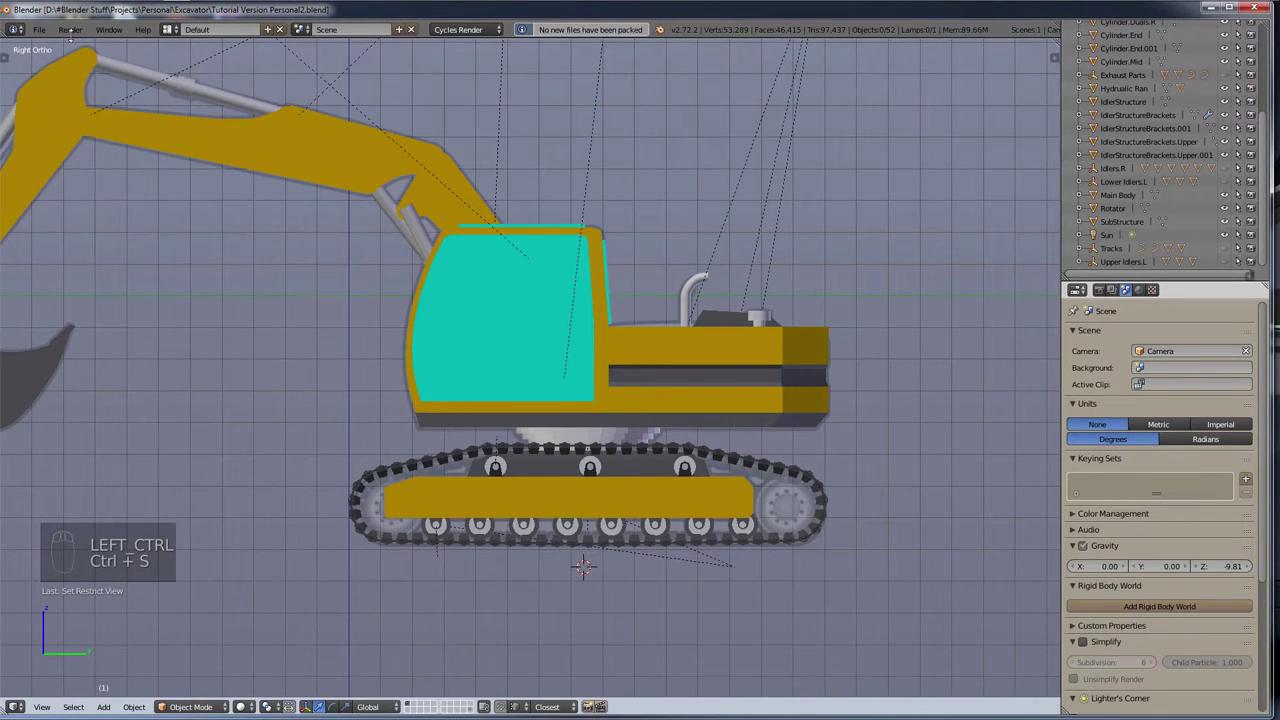
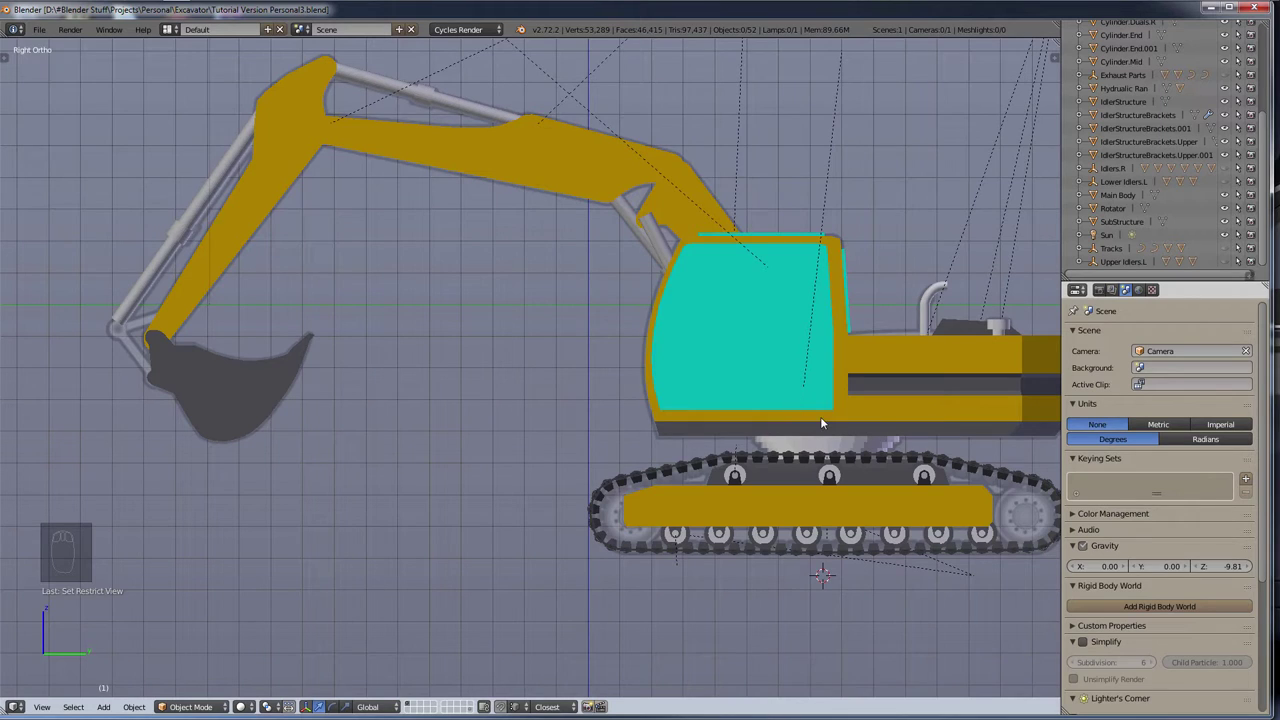
# Step: Orbit and zoom the view to inspect the whole excavator from several angles
pyautogui.moveTo(774, 446); pyautogui.dragTo(695, 512)
pyautogui.moveTo(661, 575); pyautogui.dragTo(118, 512)
pyautogui.moveTo(175, 465); pyautogui.dragTo(668, 444)
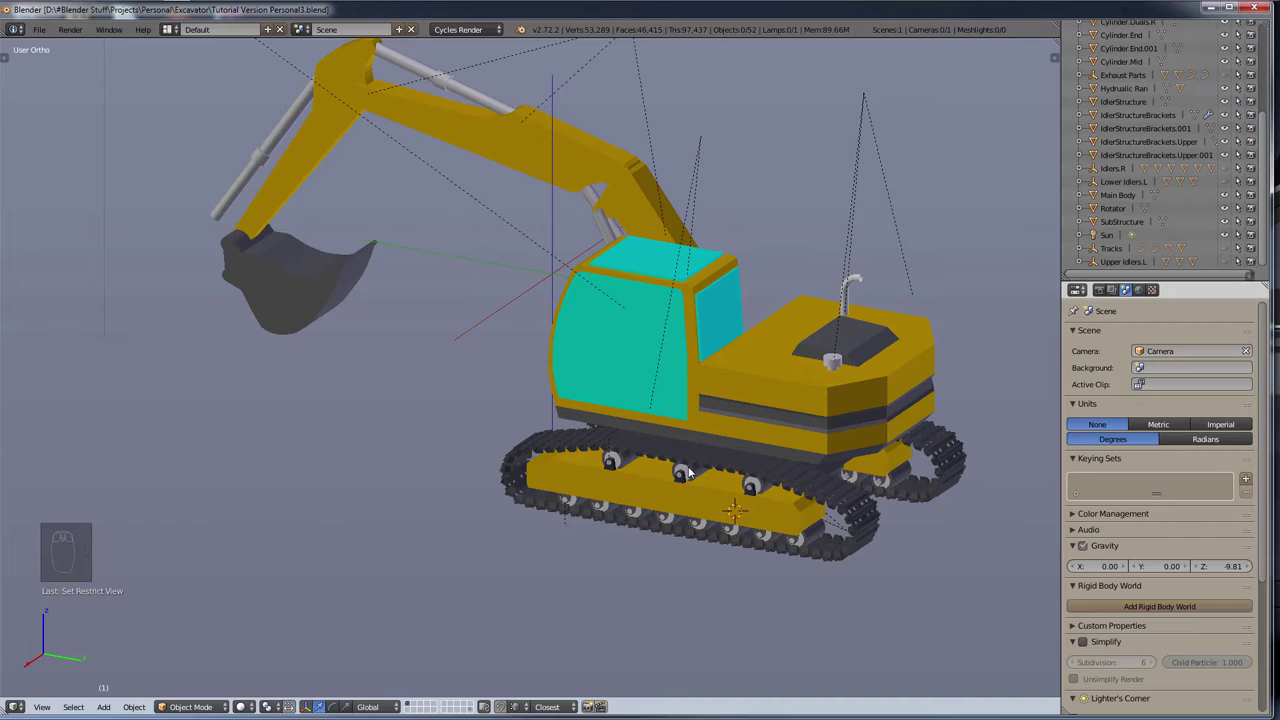
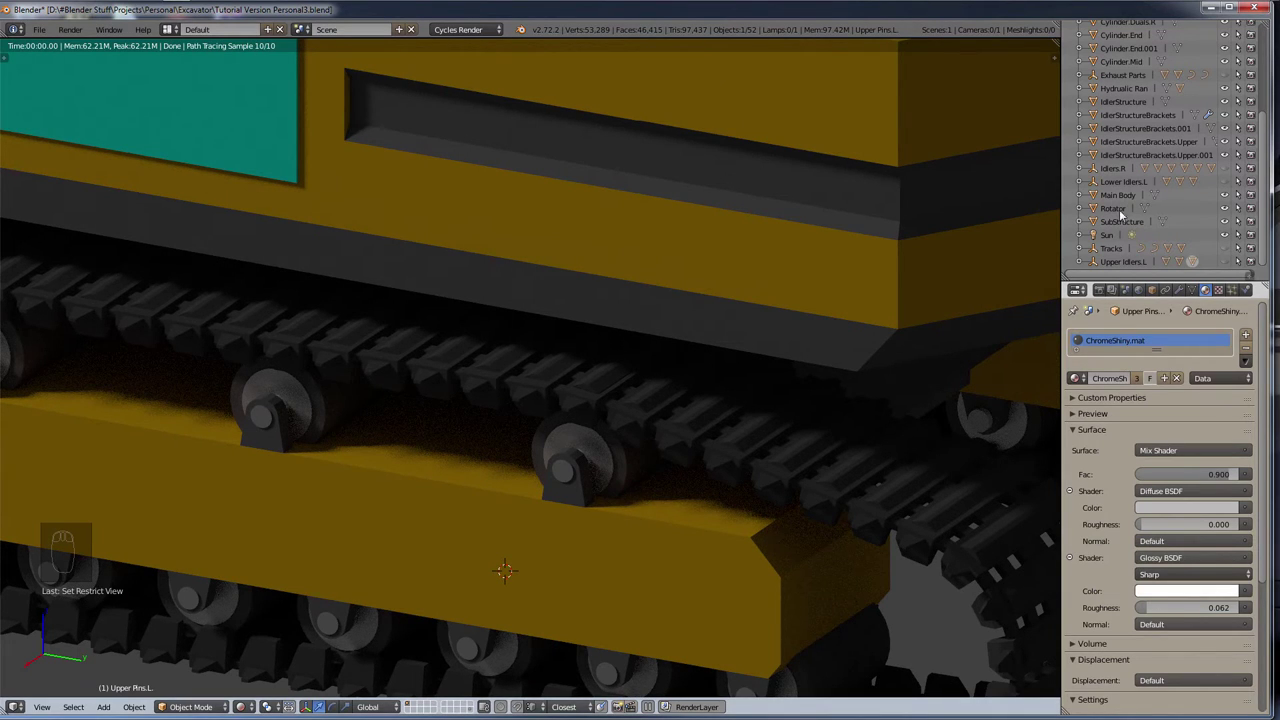
pyautogui.moveTo(682, 536); pyautogui.dragTo(631, 499)
pyautogui.moveTo(631, 499); pyautogui.dragTo(659, 498)
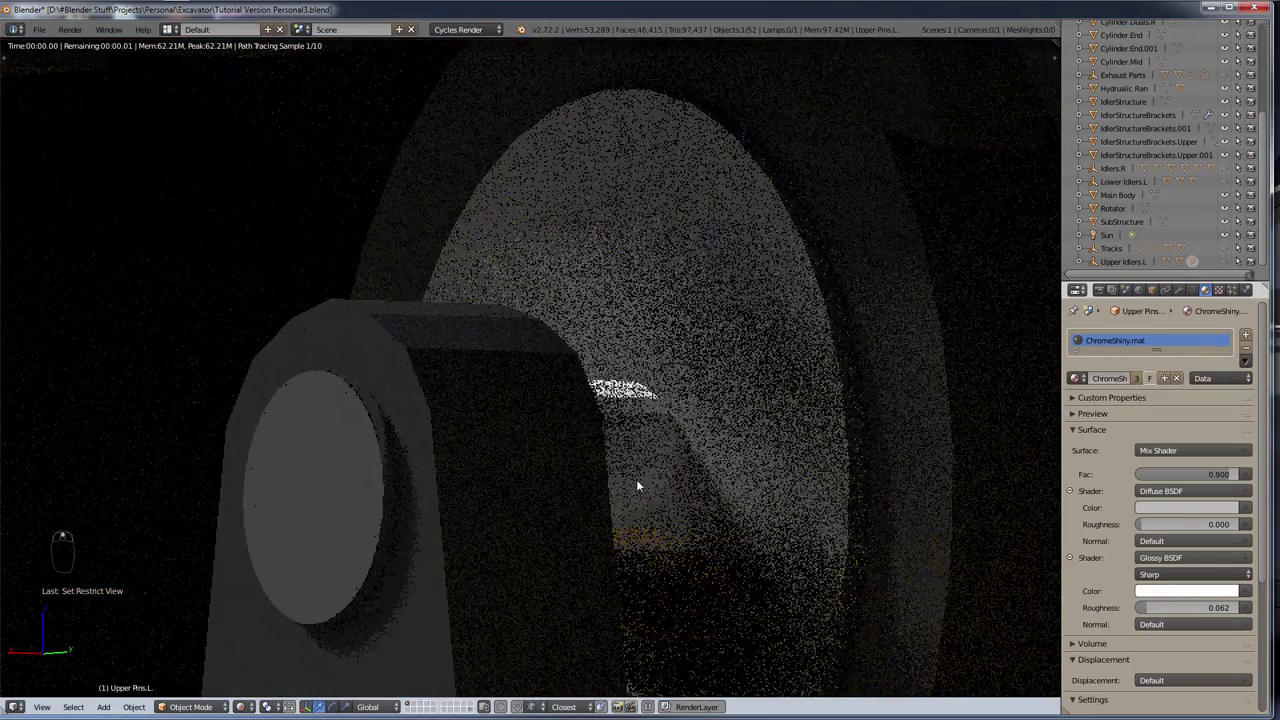
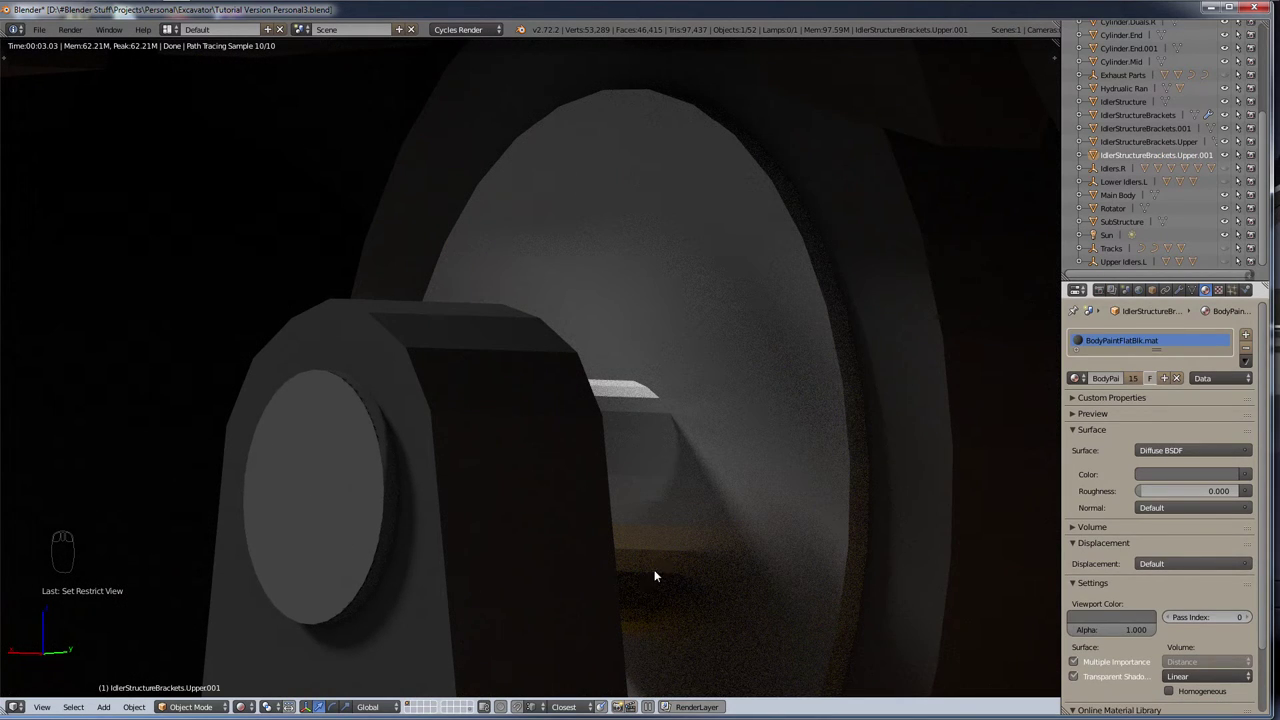
pyautogui.moveTo(633, 447); pyautogui.dragTo(651, 434)
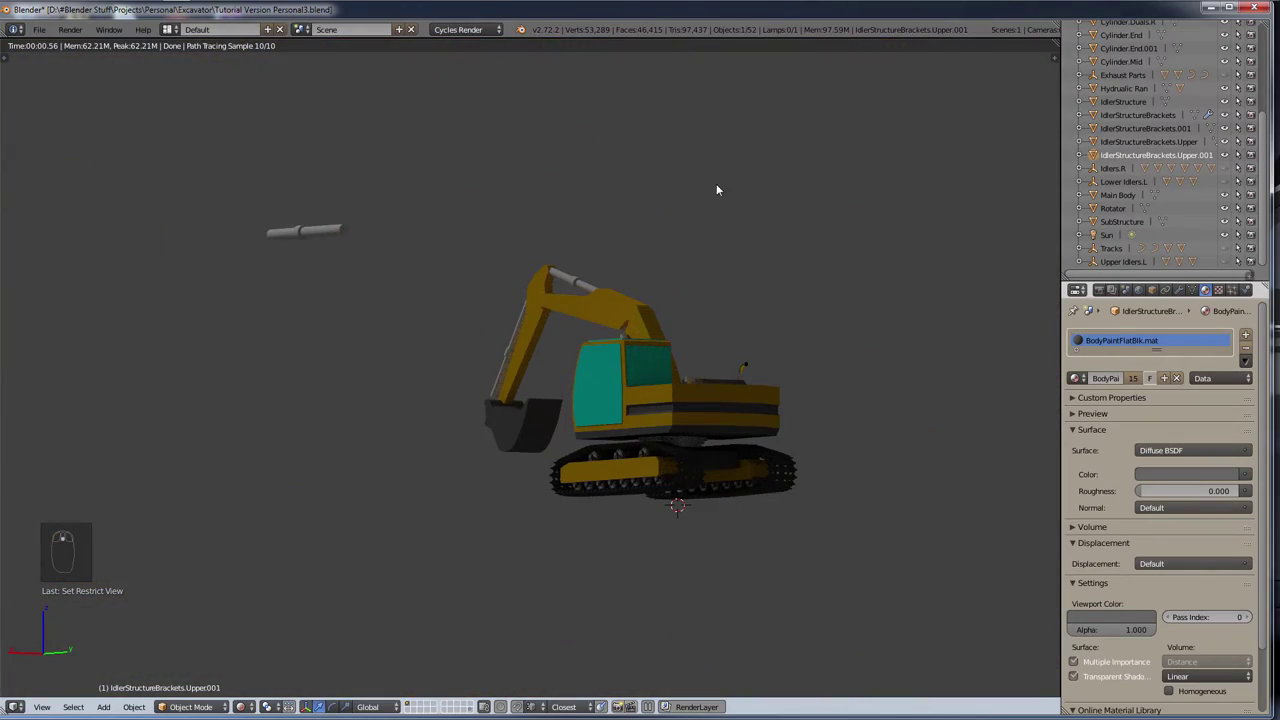
pyautogui.moveTo(733, 238); pyautogui.dragTo(796, 271)
pyautogui.middleClick(792, 263)
pyautogui.scroll(3)
pyautogui.moveTo(757, 306); pyautogui.dragTo(752, 323)
pyautogui.rightClick(752, 323)
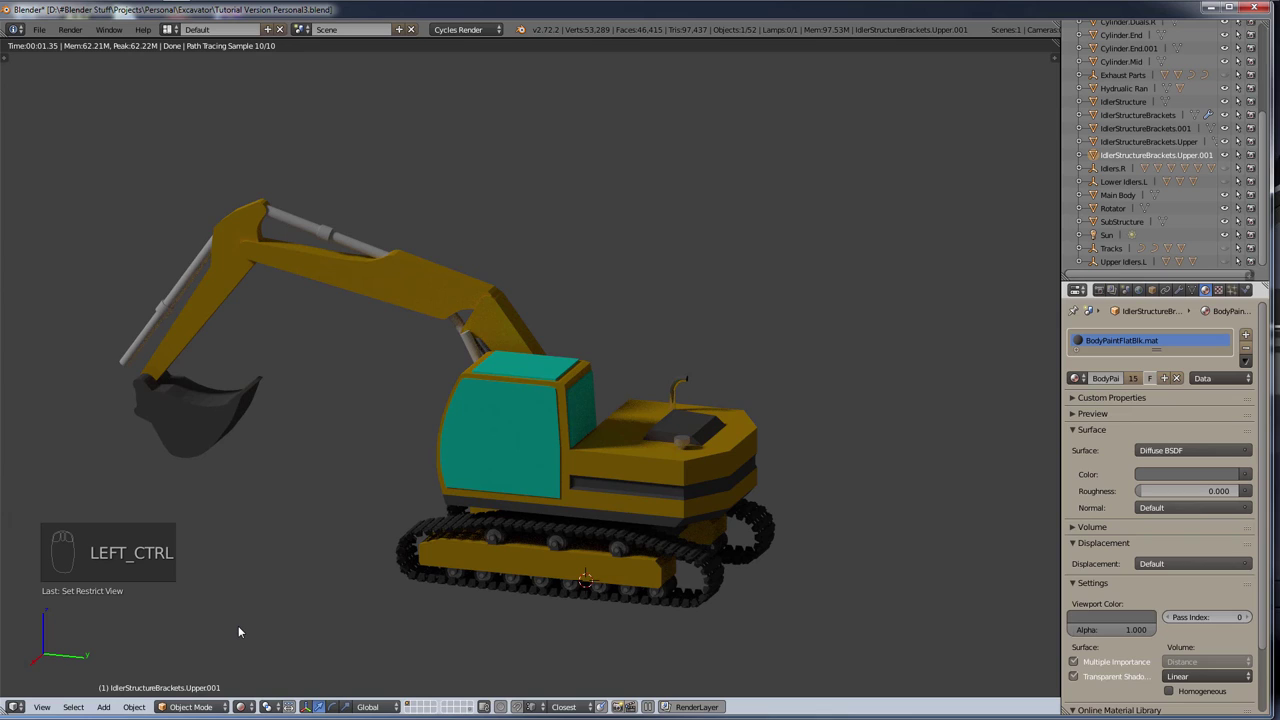
pyautogui.press('ctrl+z')
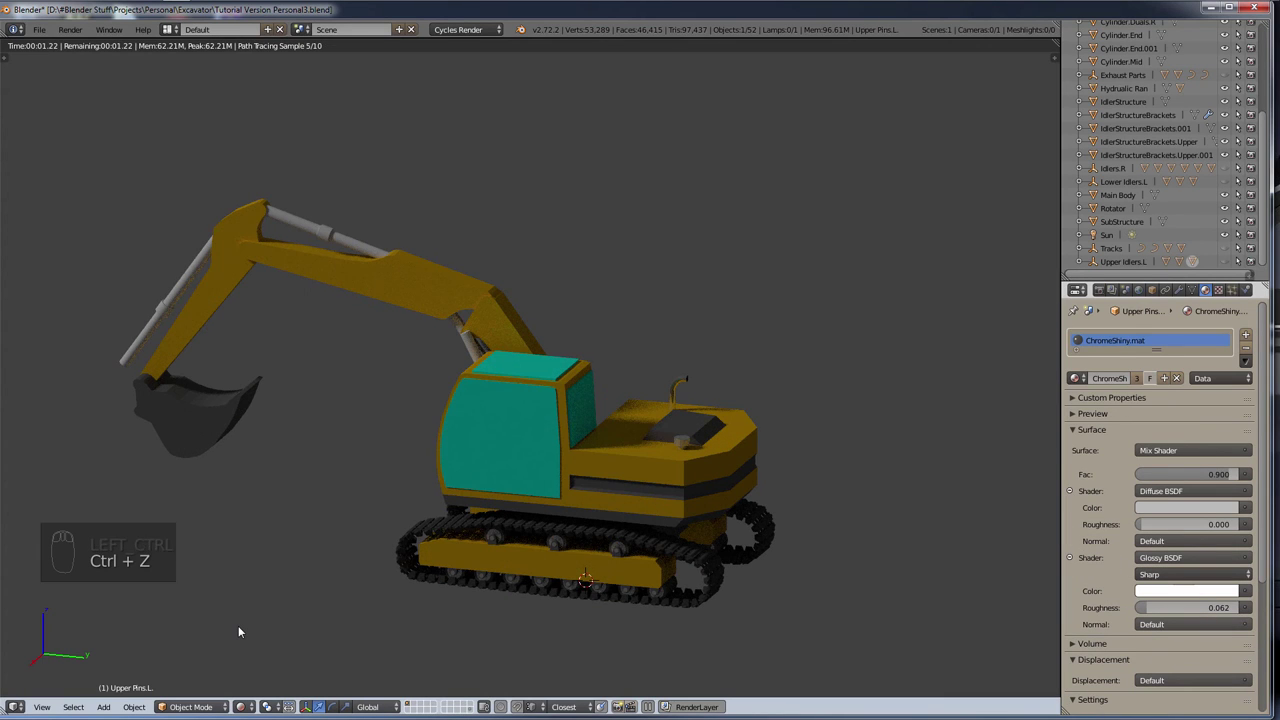